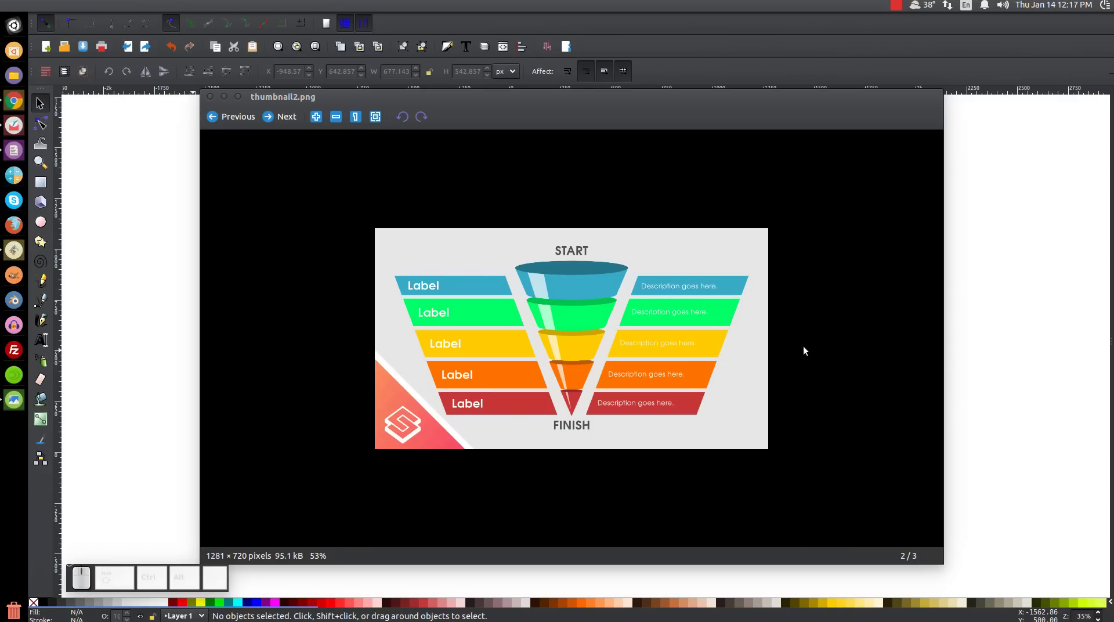
# Zoom into thumbnail2.png to study the funnel reference, then close the Image Viewer.
pyautogui.scroll(3)
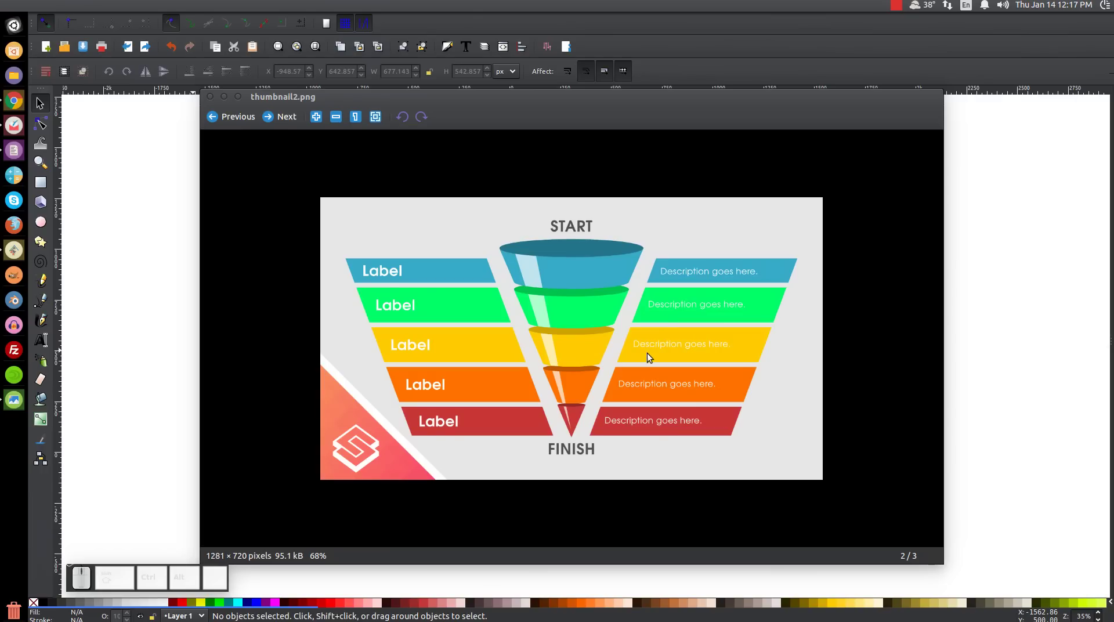
pyautogui.scroll(3)
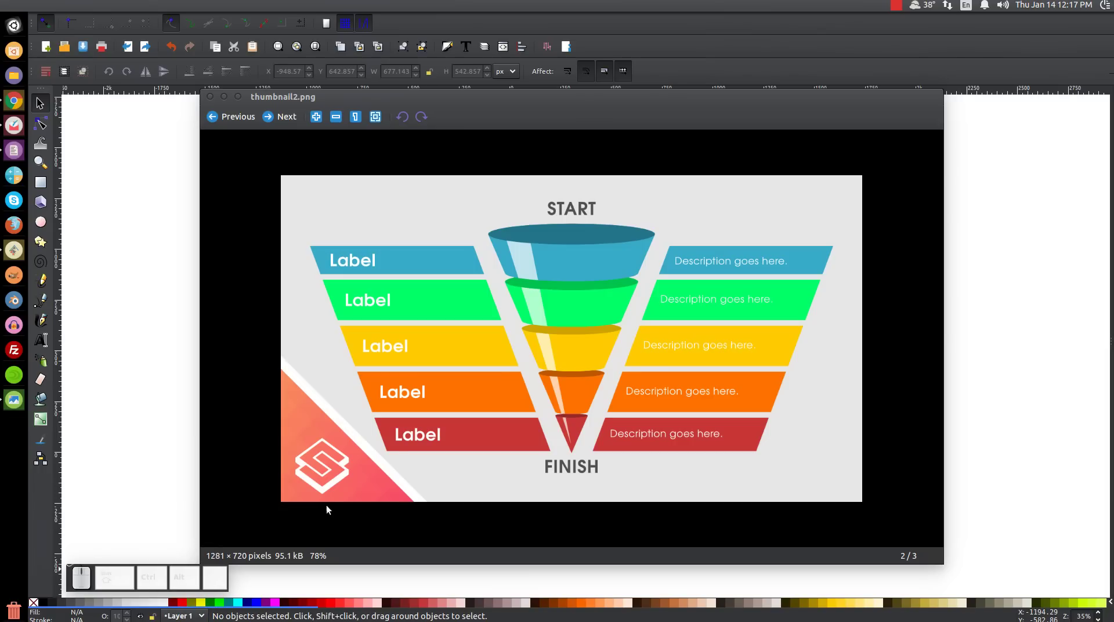
pyautogui.click(228, 98)
pyautogui.click(346, 266)
pyautogui.click(103, 7)
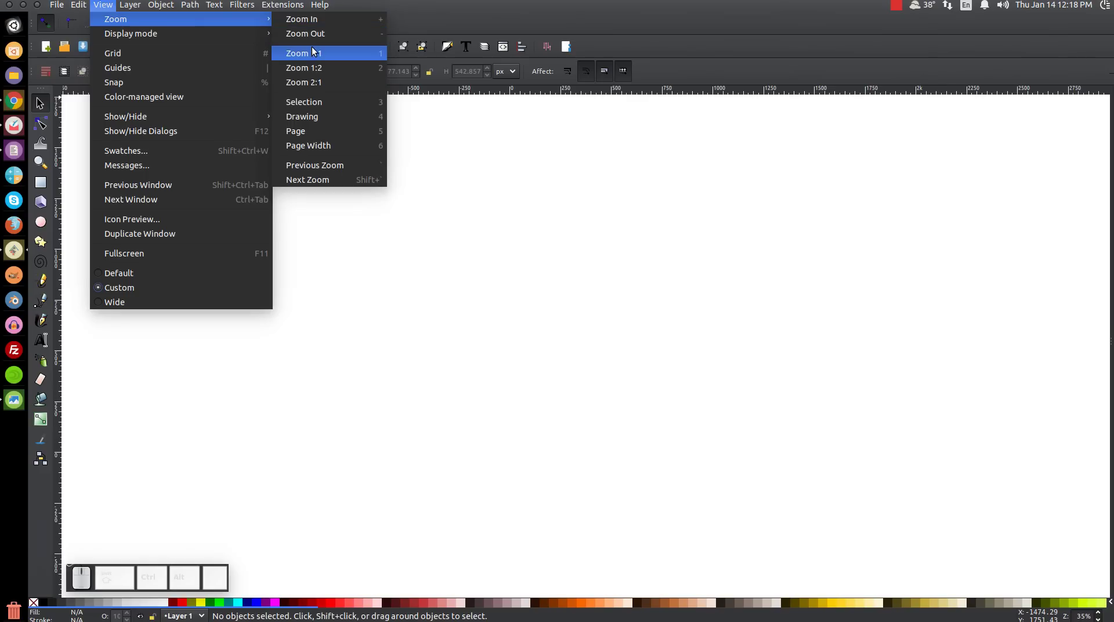
# Zoom to 1:1 and show Align and Distribute (relative to last selected) and Fill and Stroke panels.
pyautogui.click(312, 56)
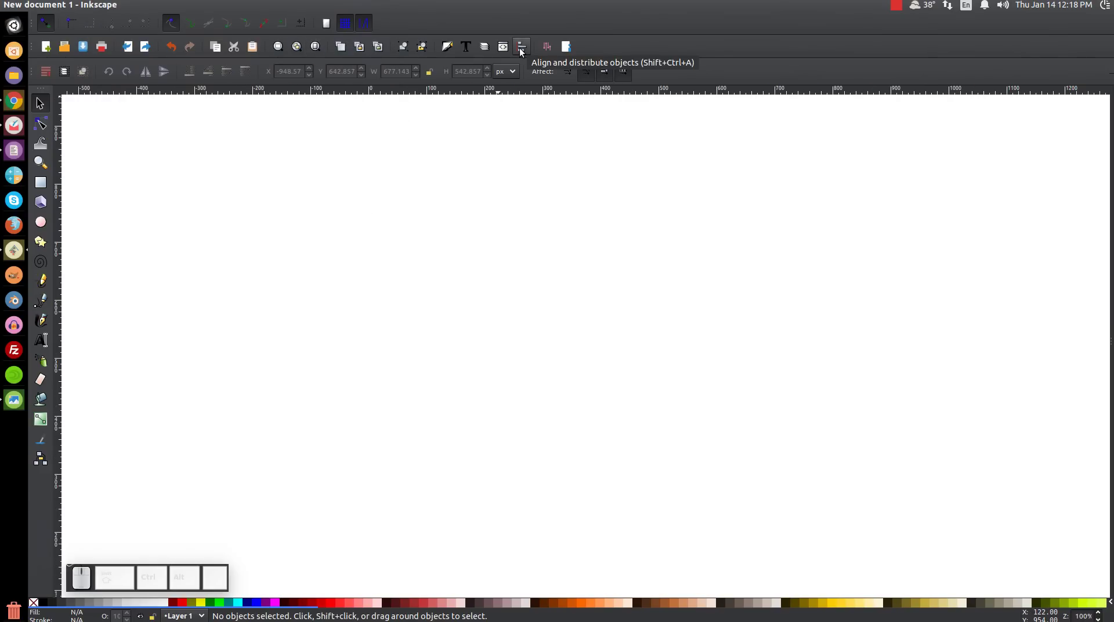
pyautogui.click(519, 51)
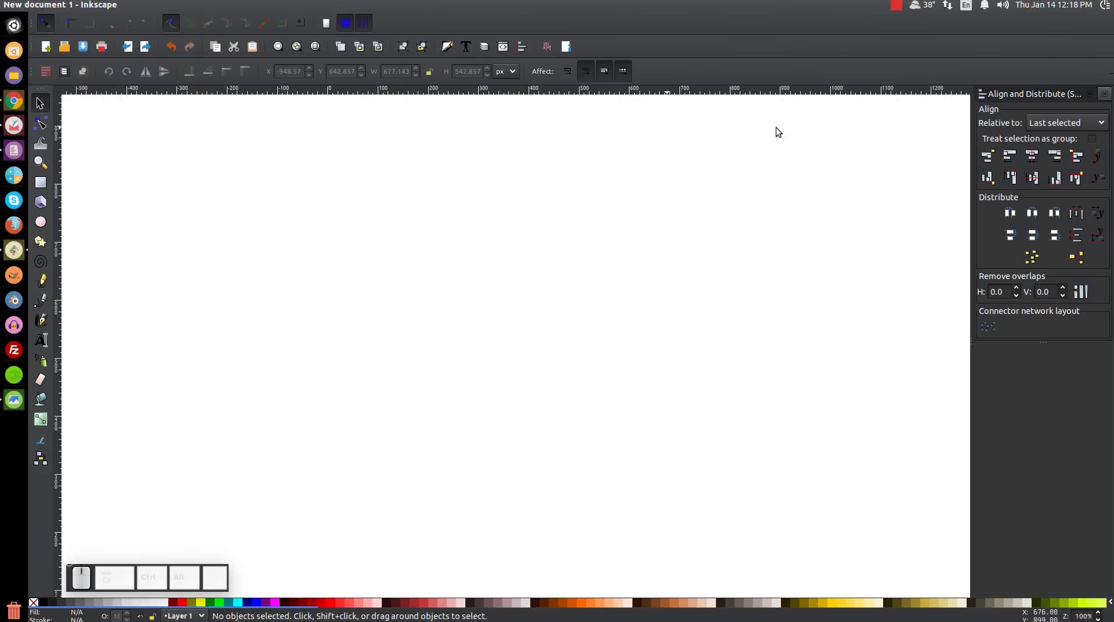
pyautogui.click(1049, 128)
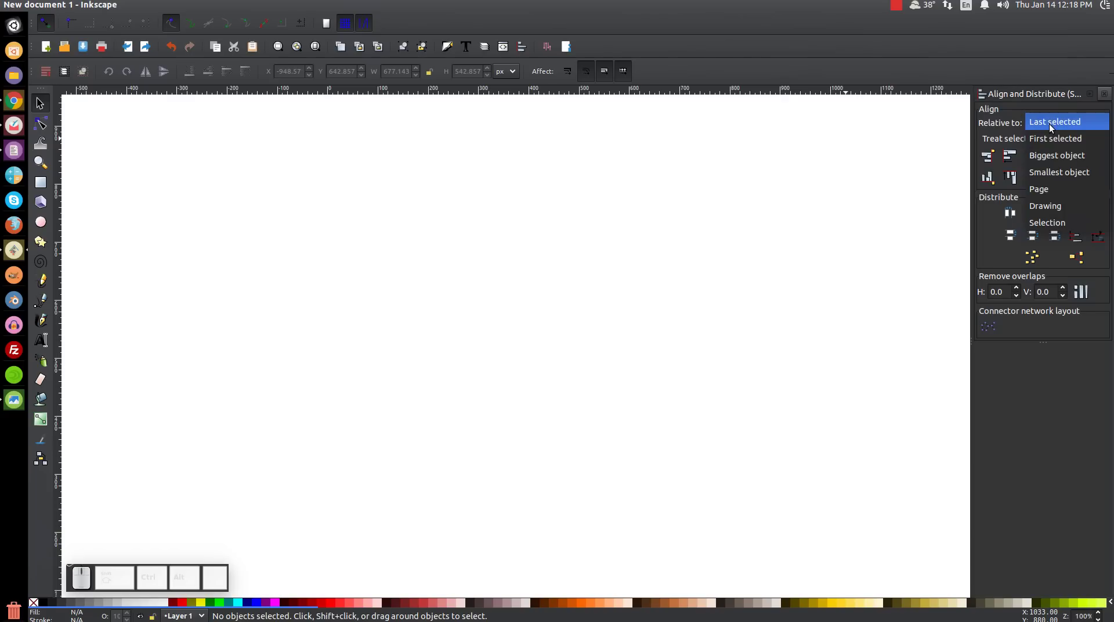
pyautogui.click(1040, 127)
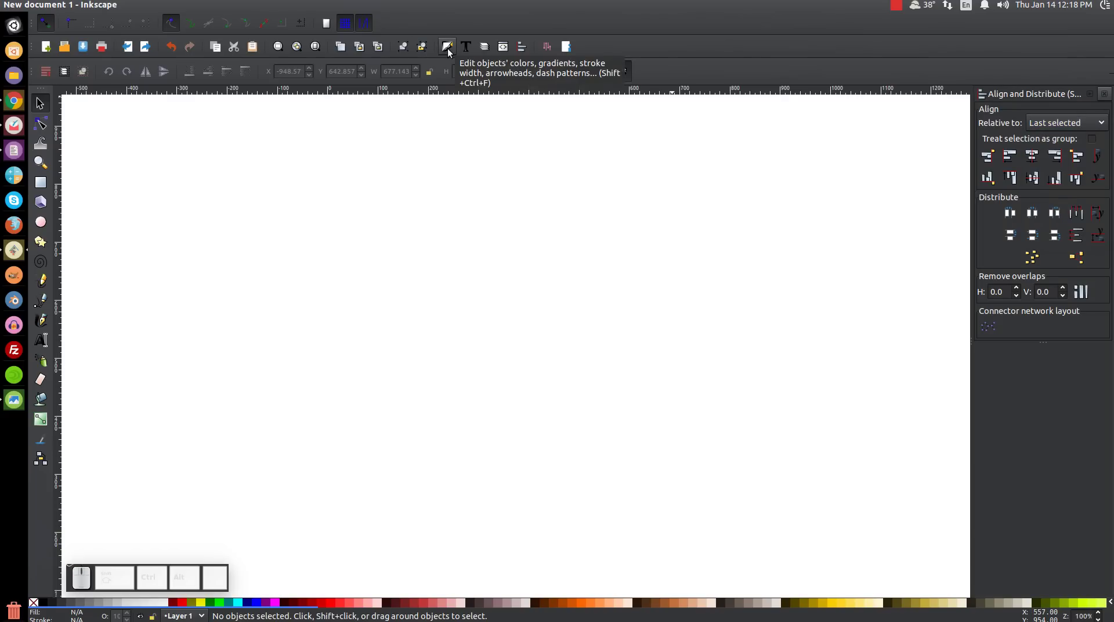
pyautogui.click(448, 52)
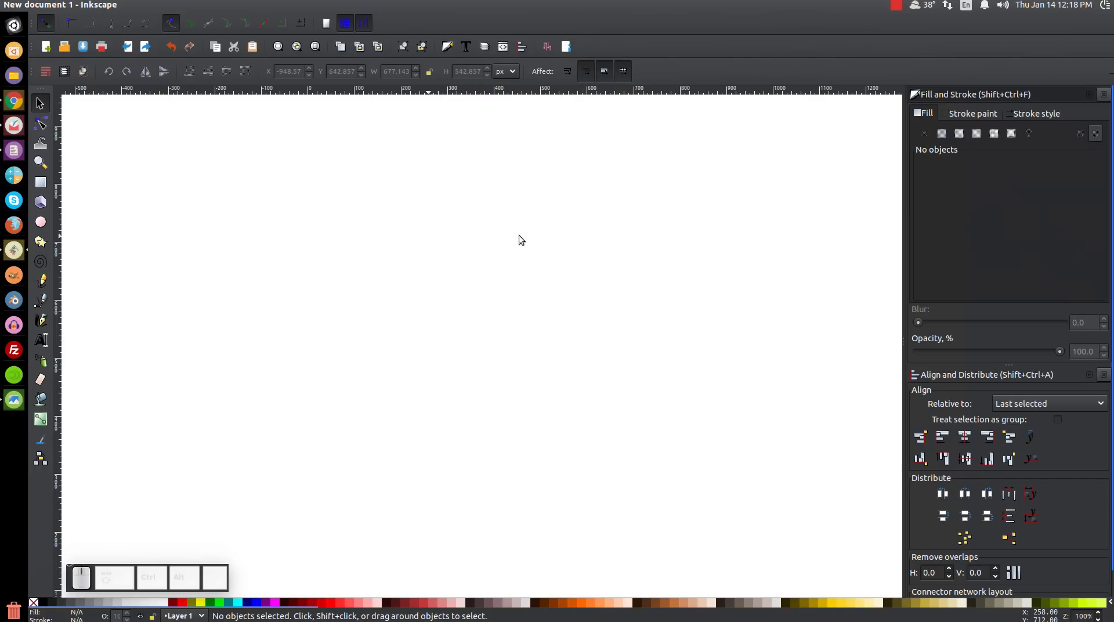
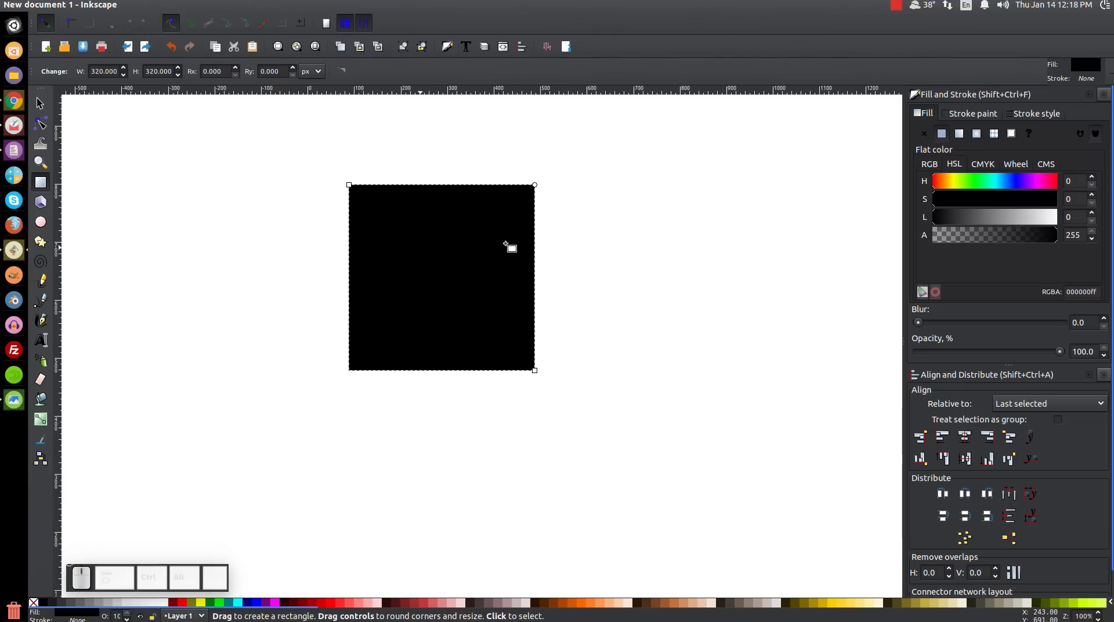
# Make the black square semi-transparent grey at about 54% opacity and move it toward page centre.
pyautogui.click(41, 107)
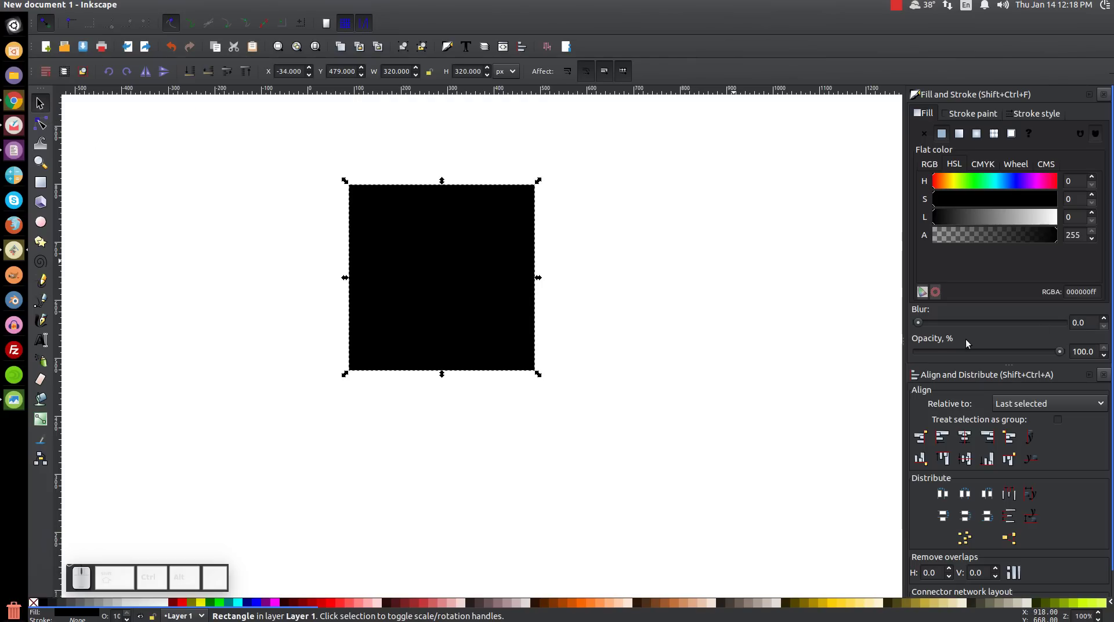
pyautogui.moveTo(1061, 354); pyautogui.dragTo(973, 365)
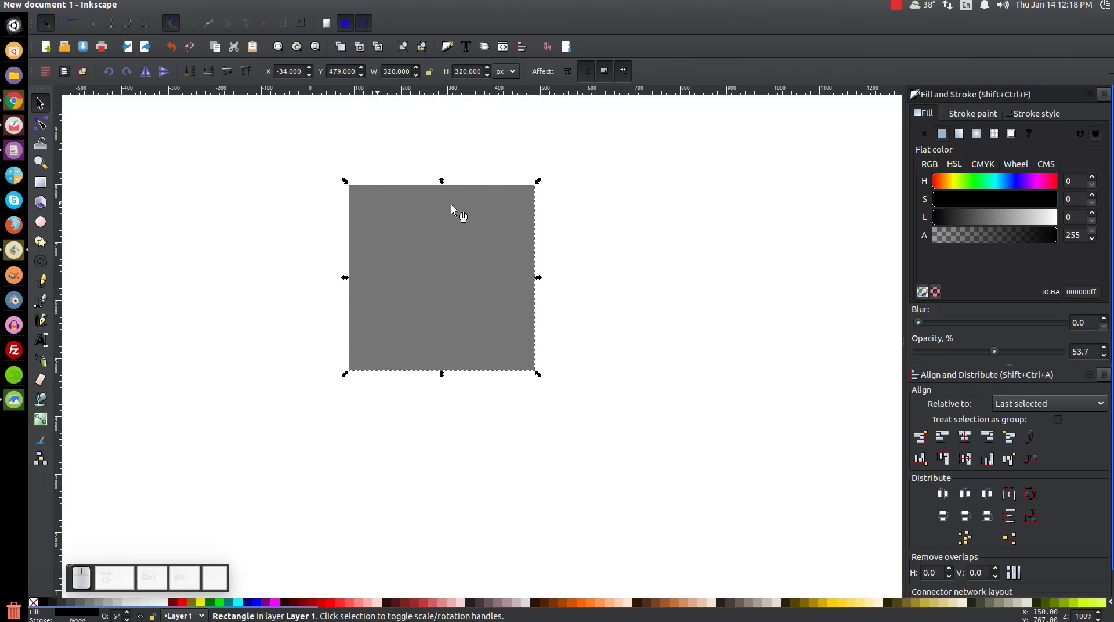
pyautogui.click(462, 289)
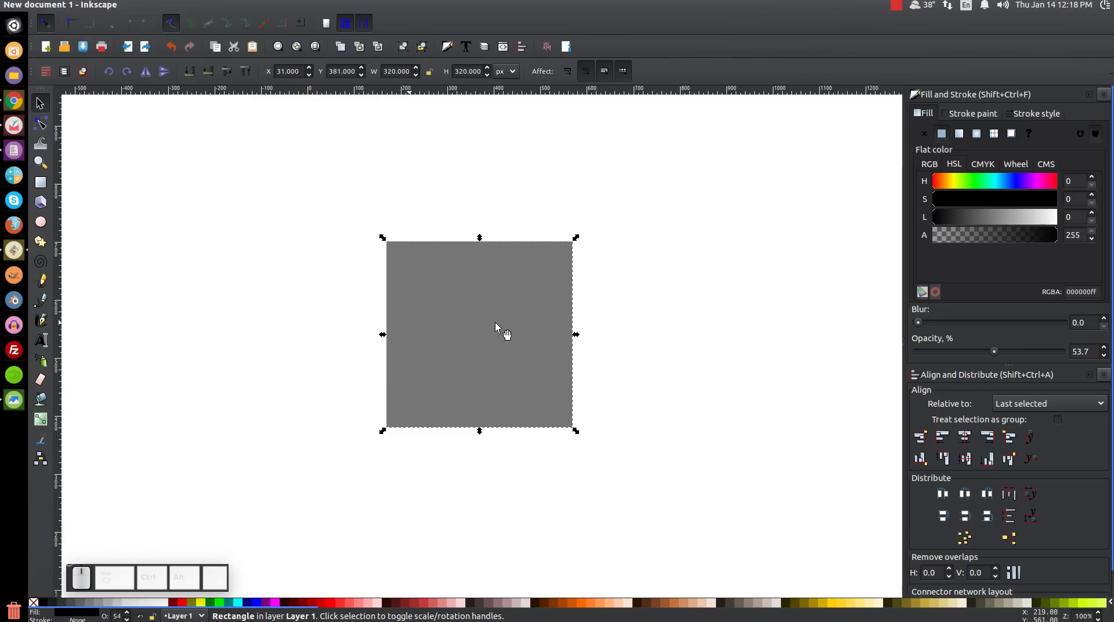
# Rotate the grey square 45° into a diamond using its rotation handles.
pyautogui.click(406, 251)
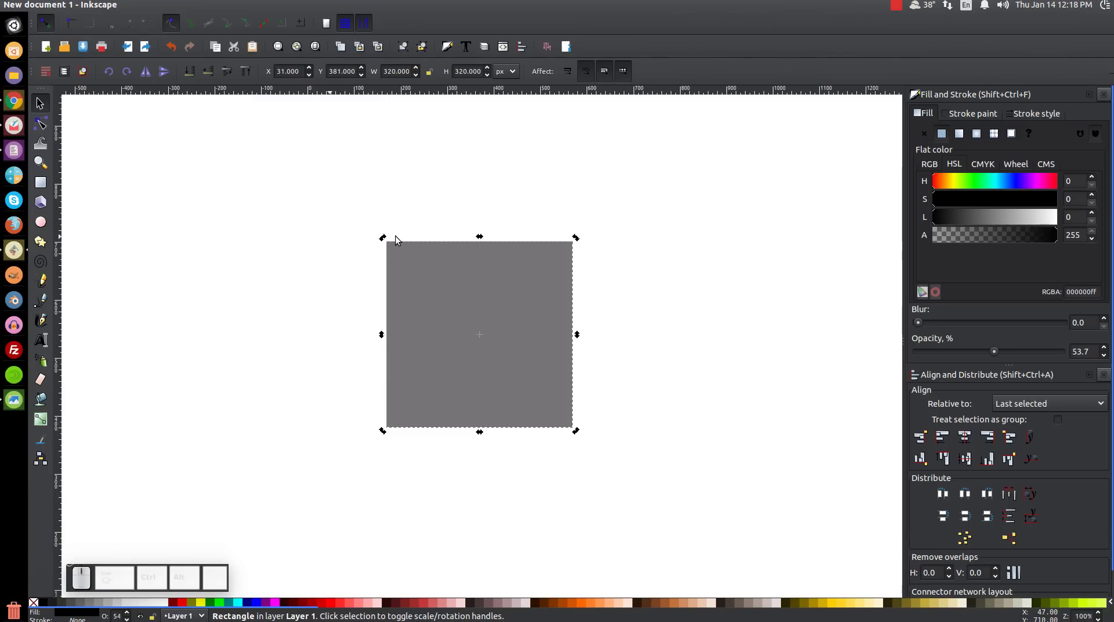
pyautogui.click(442, 269)
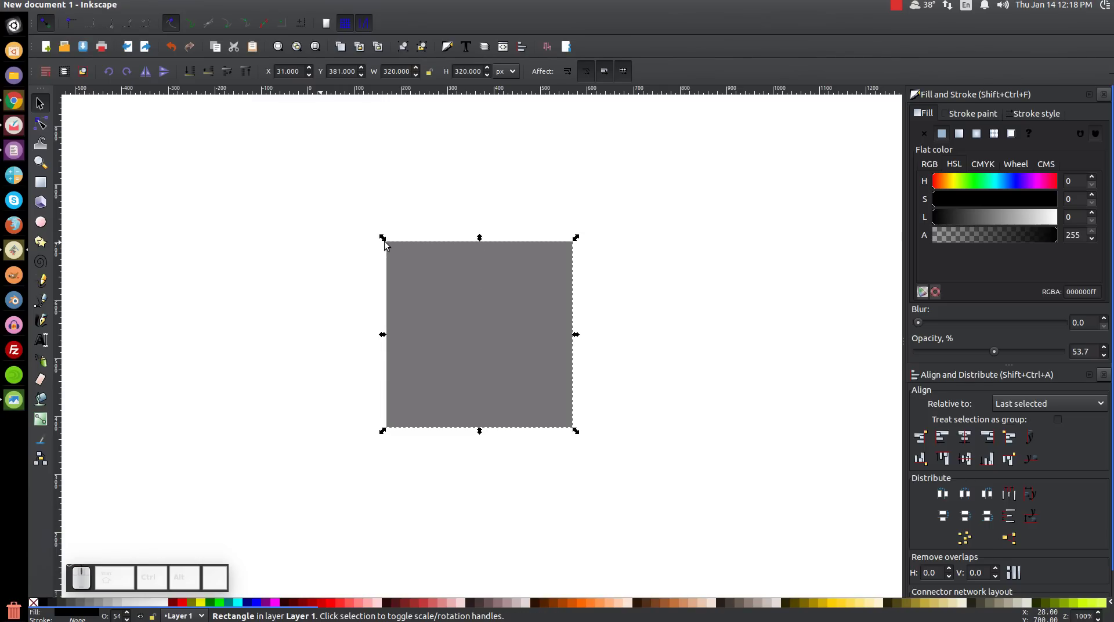
pyautogui.click(383, 243)
pyautogui.press('ctrl+shift+z')
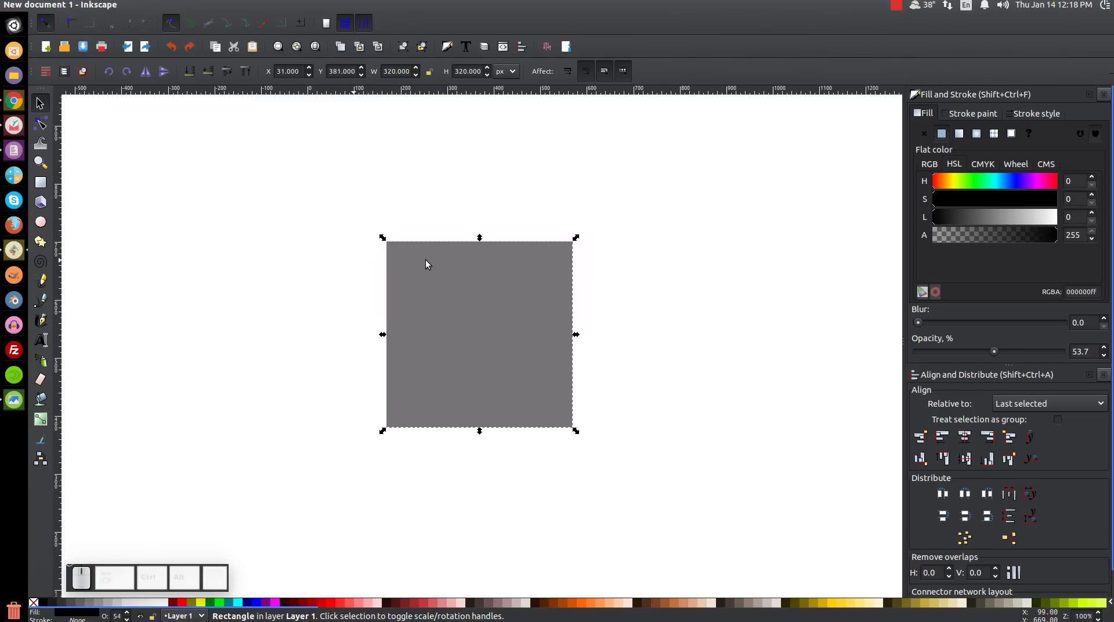
pyautogui.click(431, 263)
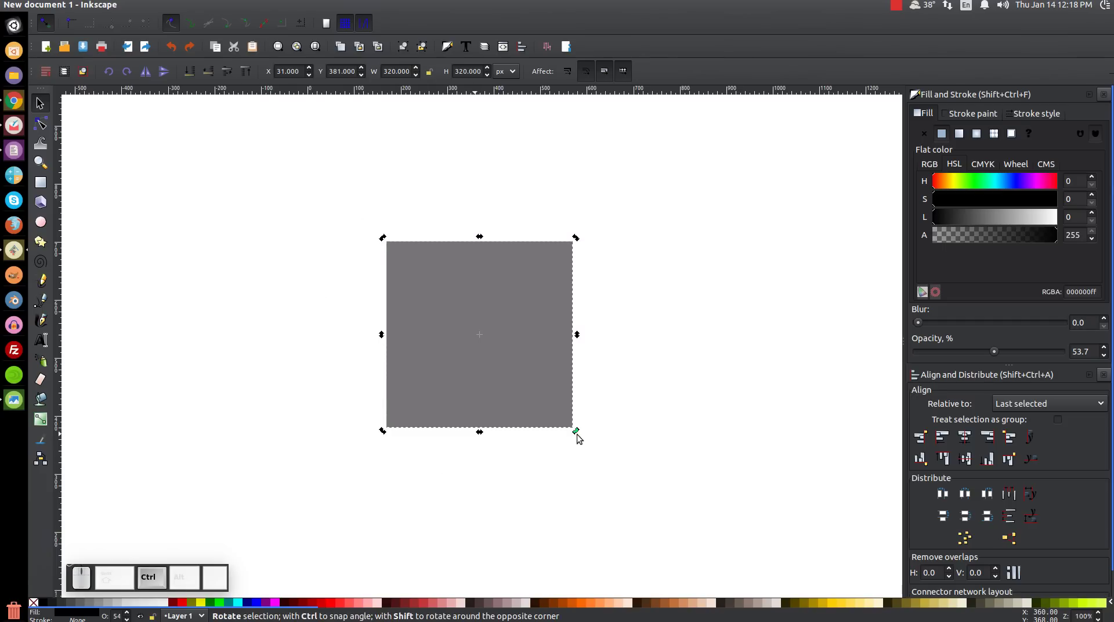
pyautogui.moveTo(580, 434); pyautogui.dragTo(599, 342)
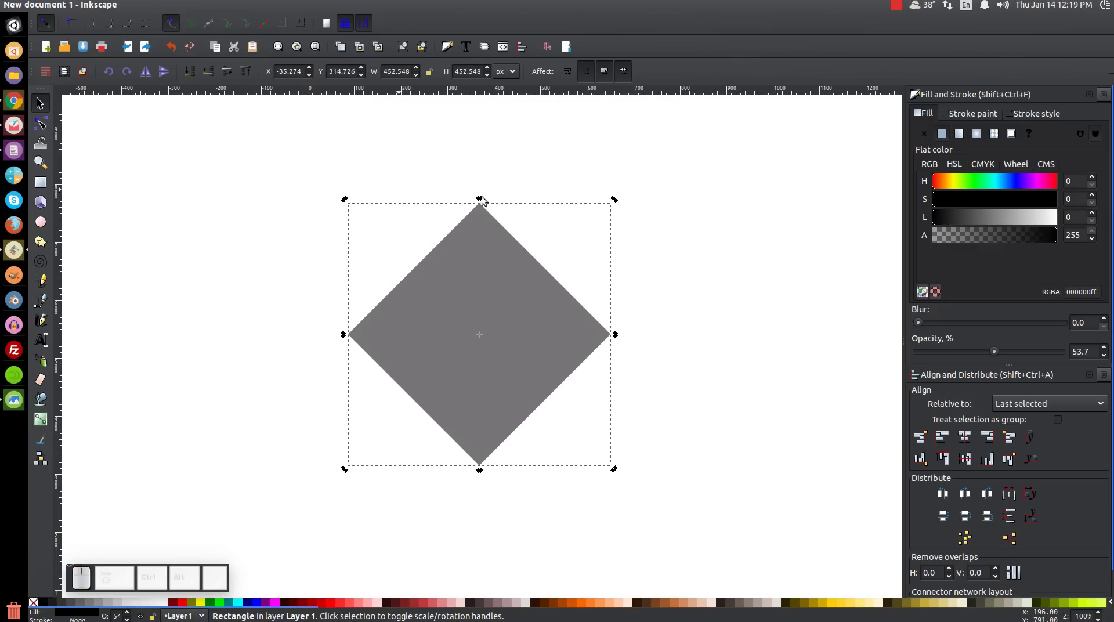
pyautogui.click(460, 253)
# Duplicate the diamond as a red upright square, moved up over the diamond and enlarged.
pyautogui.moveTo(501, 351); pyautogui.dragTo(503, 352)
pyautogui.click(182, 607)
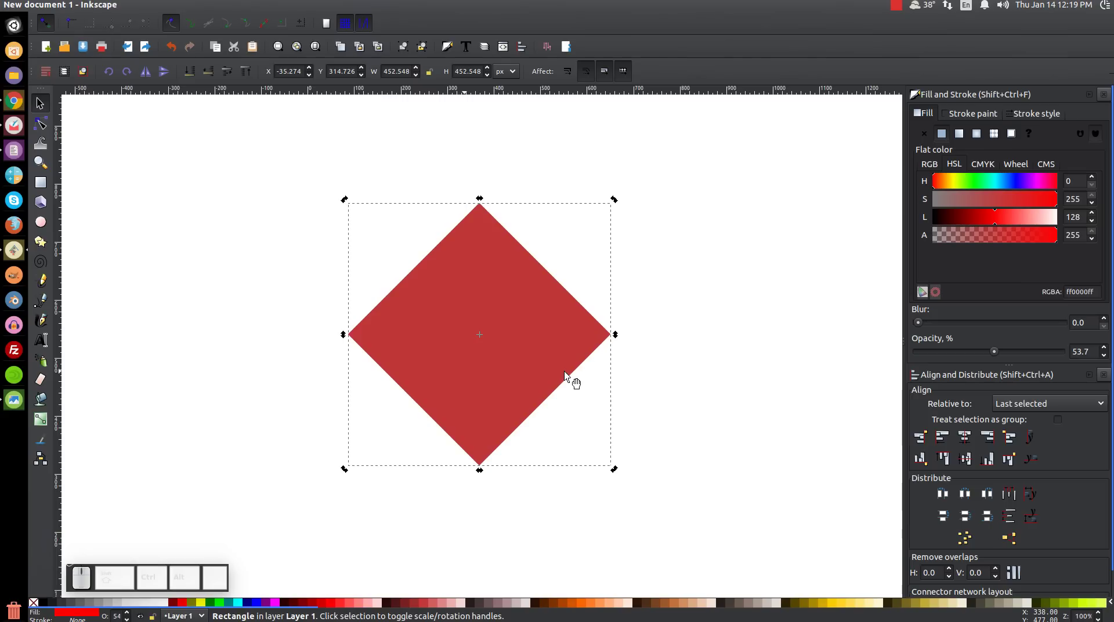
pyautogui.moveTo(618, 202); pyautogui.dragTo(634, 351)
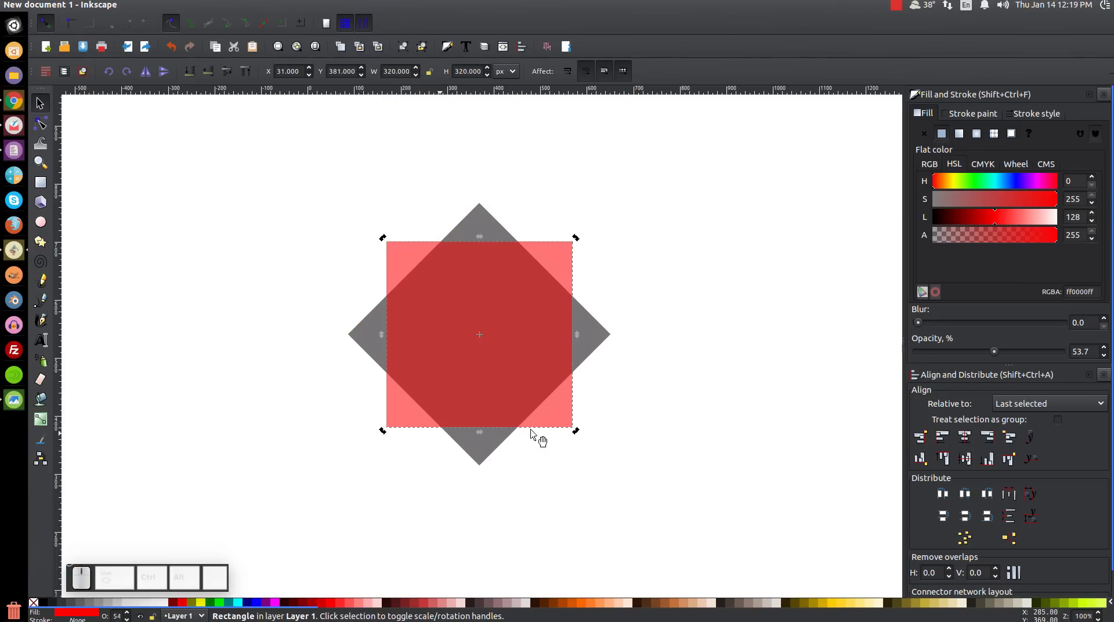
pyautogui.moveTo(494, 400); pyautogui.dragTo(492, 321)
pyautogui.click(495, 176)
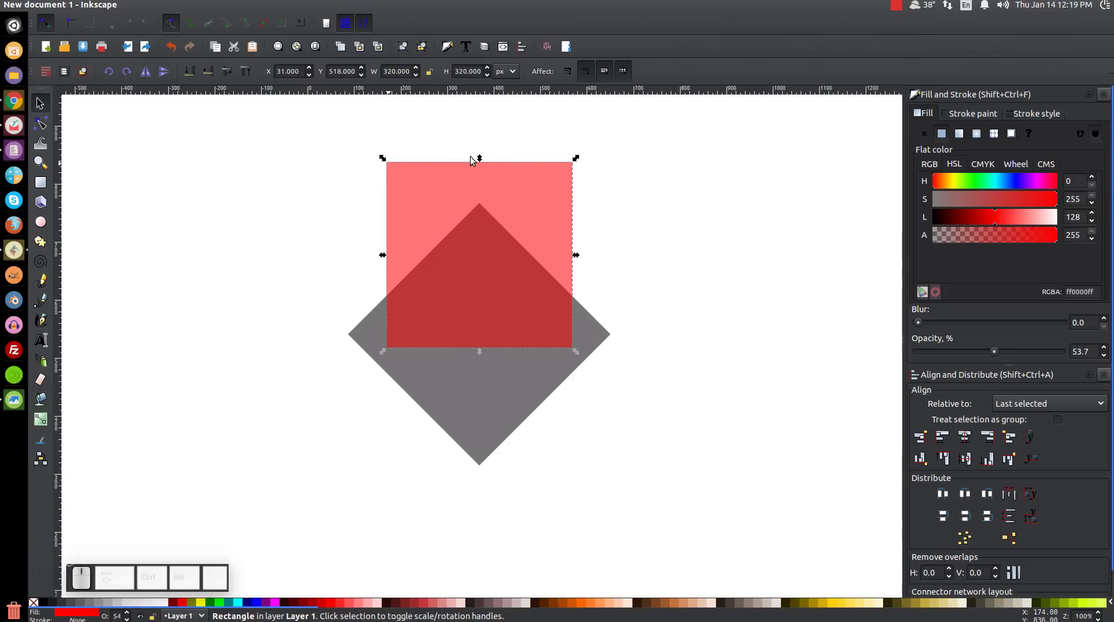
pyautogui.moveTo(480, 163); pyautogui.dragTo(428, 294)
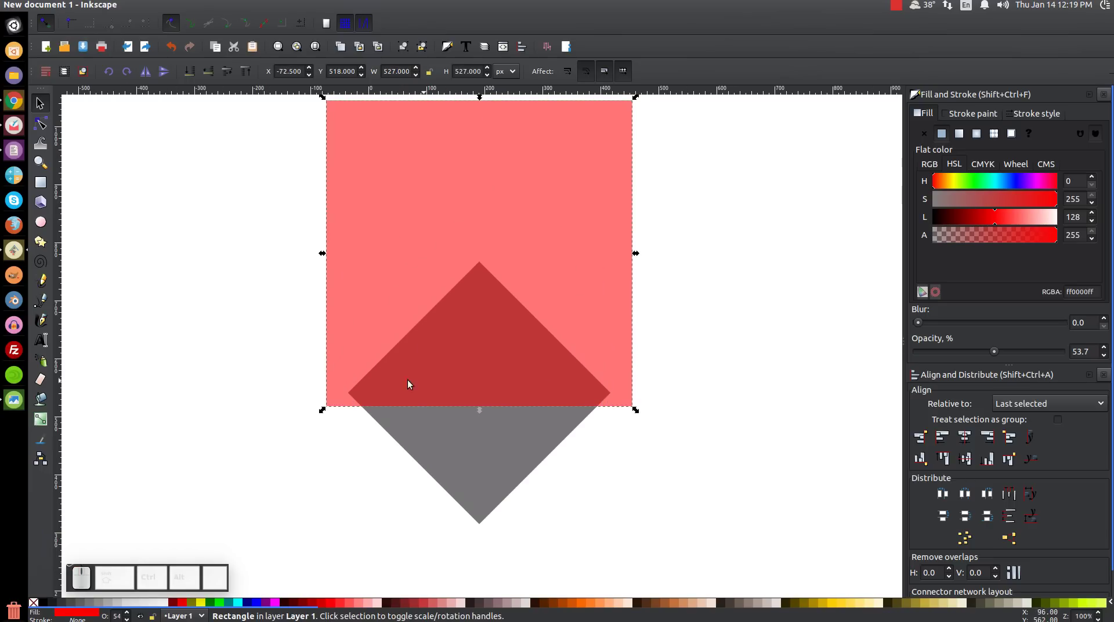
# Line the red square's bottom edge up with the diamond's side corners, then select both shapes.
pyautogui.click(434, 444)
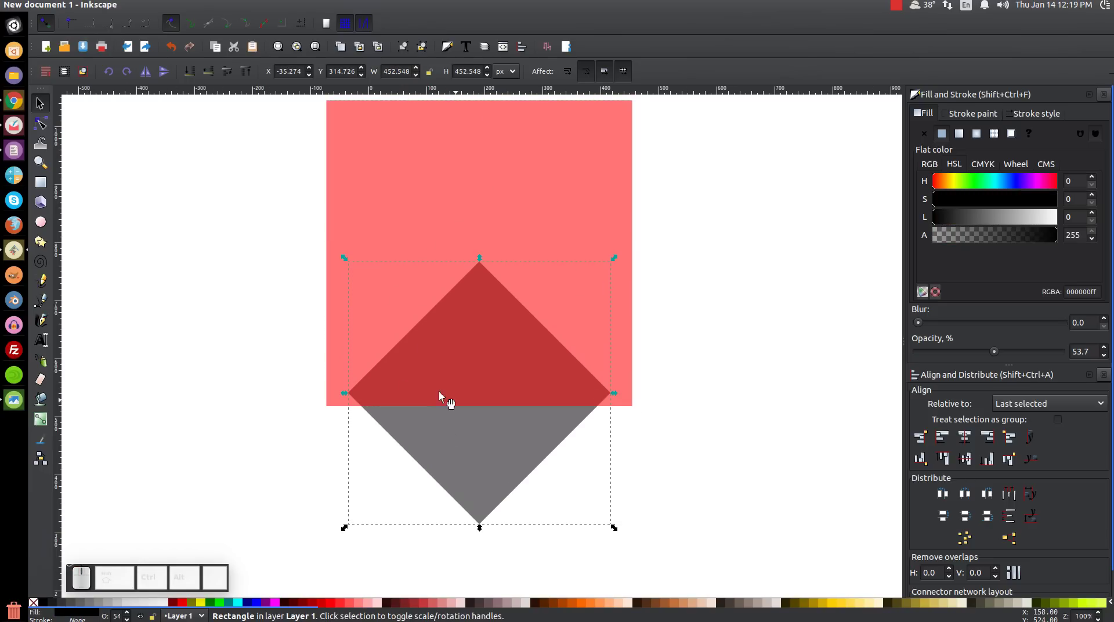
pyautogui.click(559, 188)
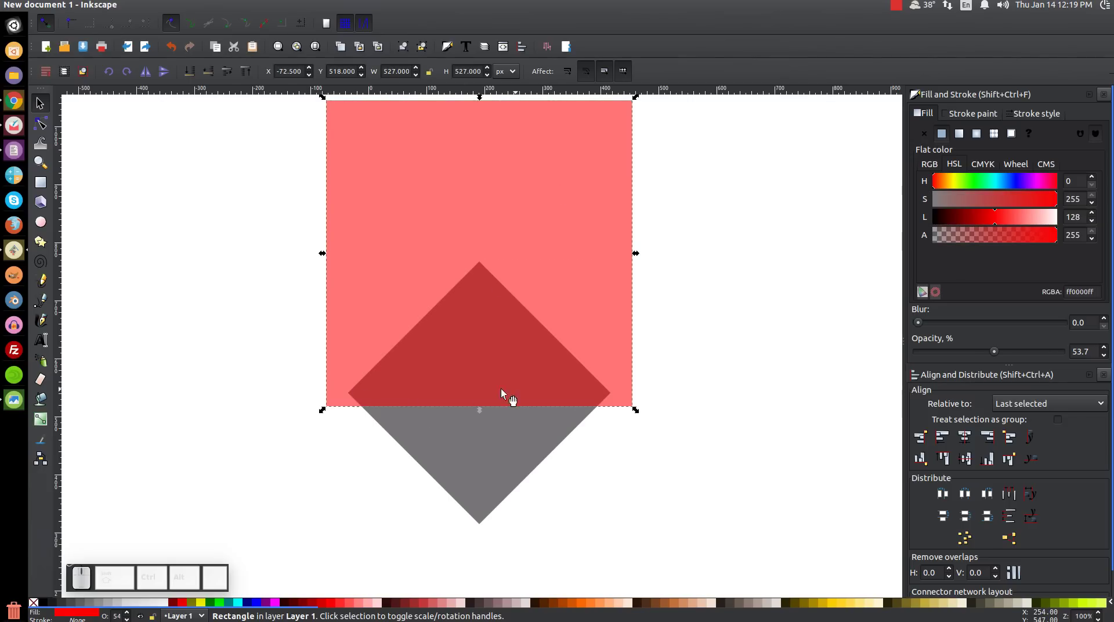
pyautogui.moveTo(383, 412); pyautogui.dragTo(378, 398)
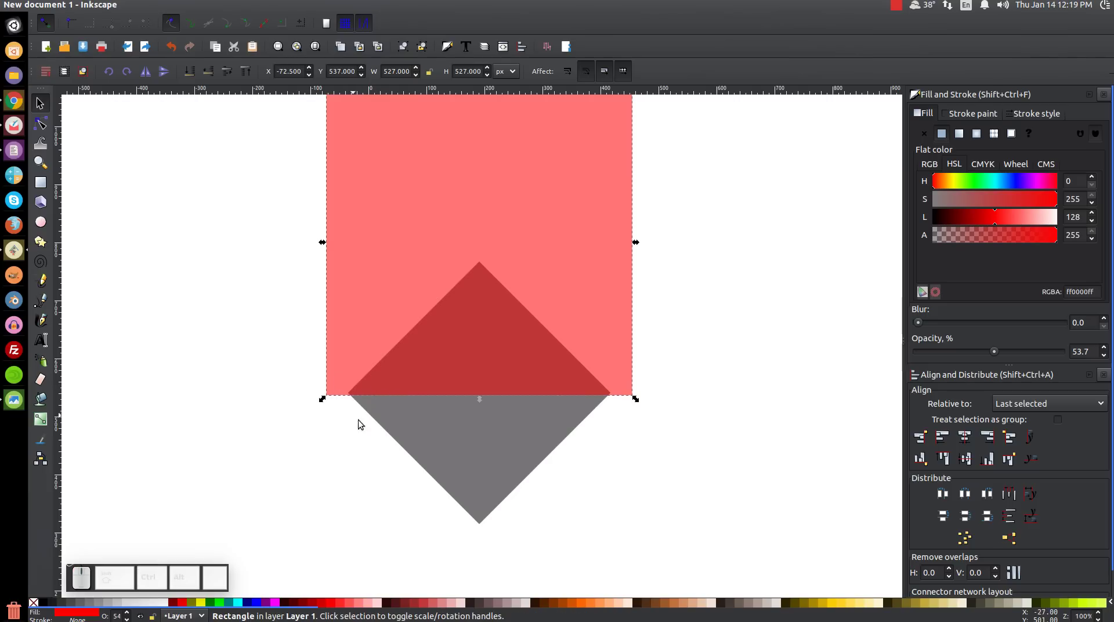
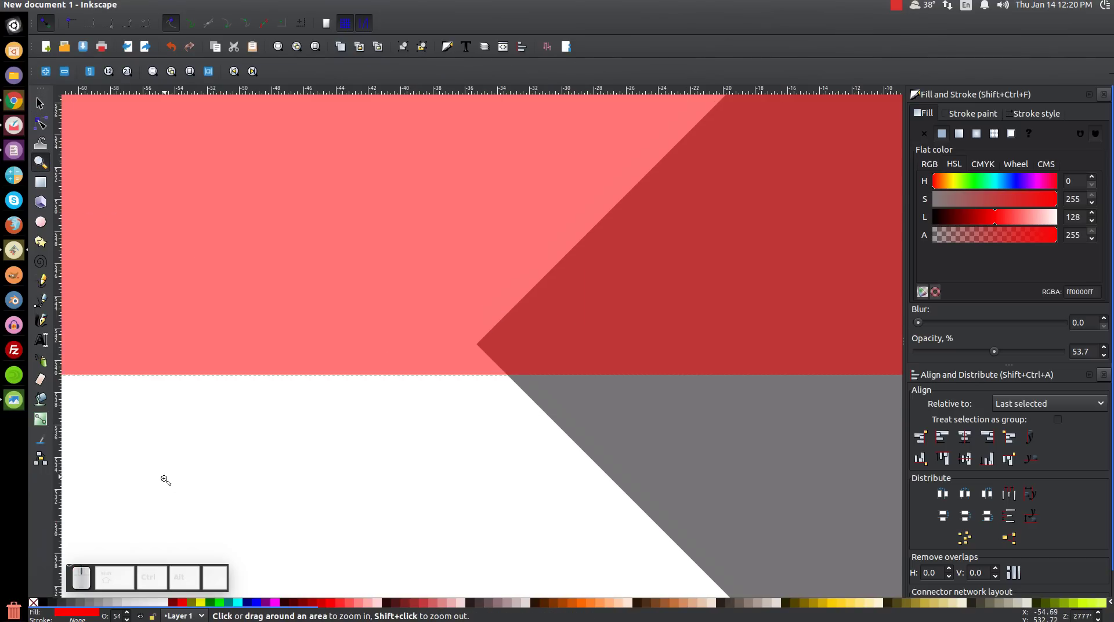
pyautogui.press('1')
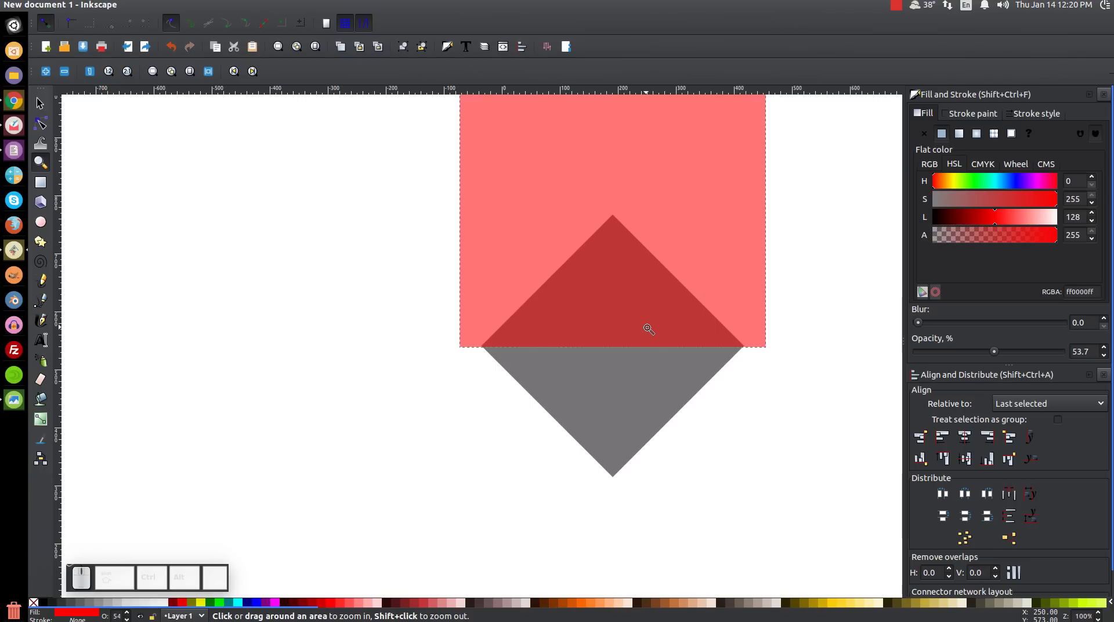
pyautogui.click(42, 107)
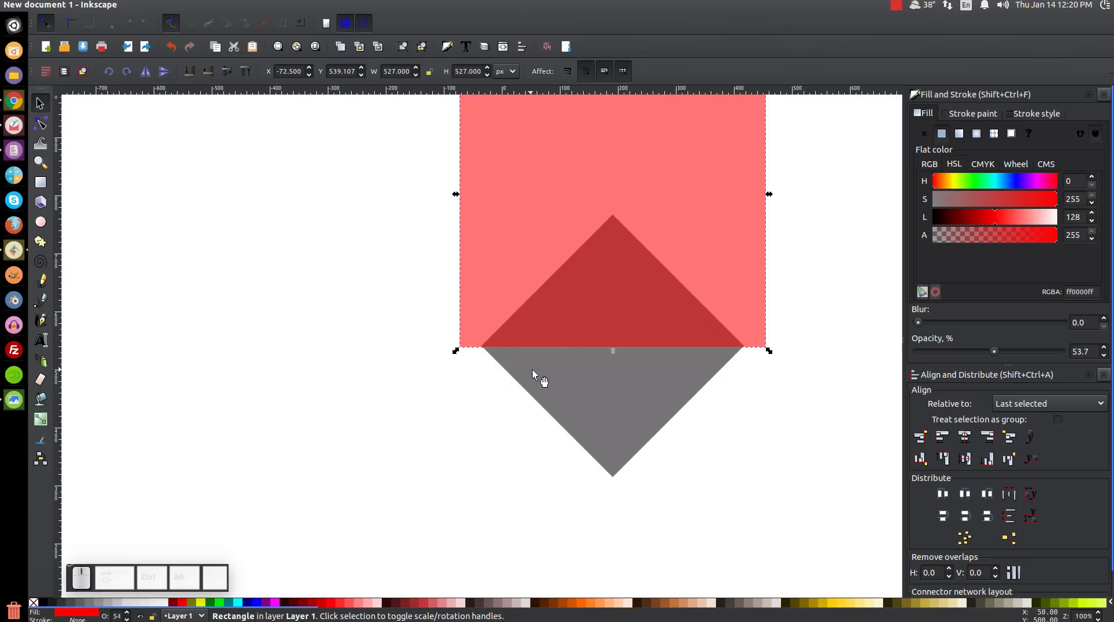
pyautogui.click(655, 222)
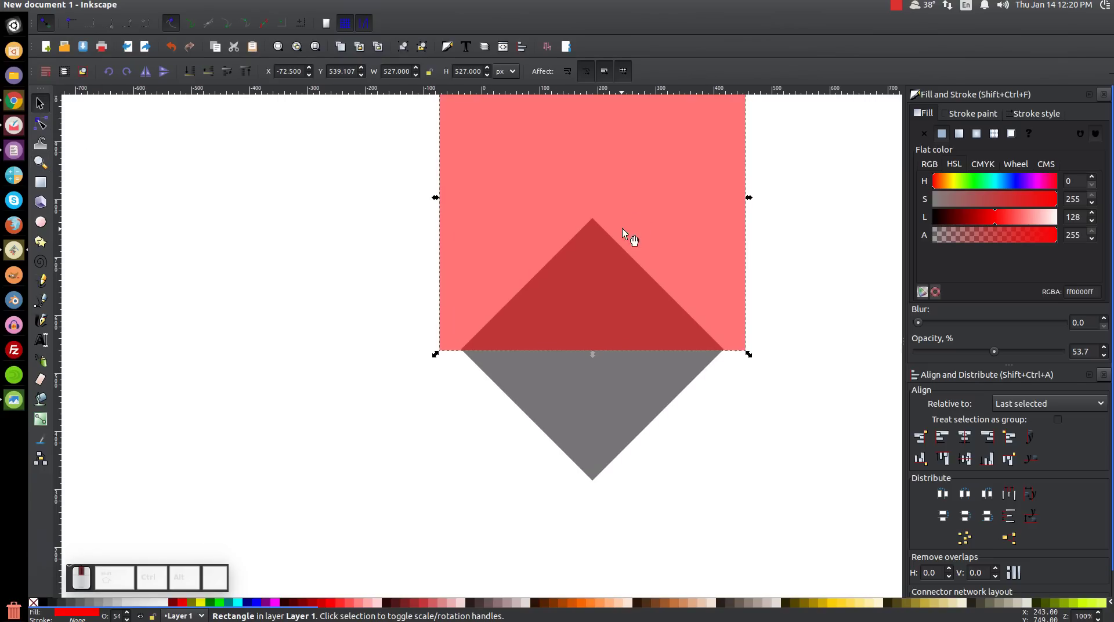
pyautogui.click(599, 397)
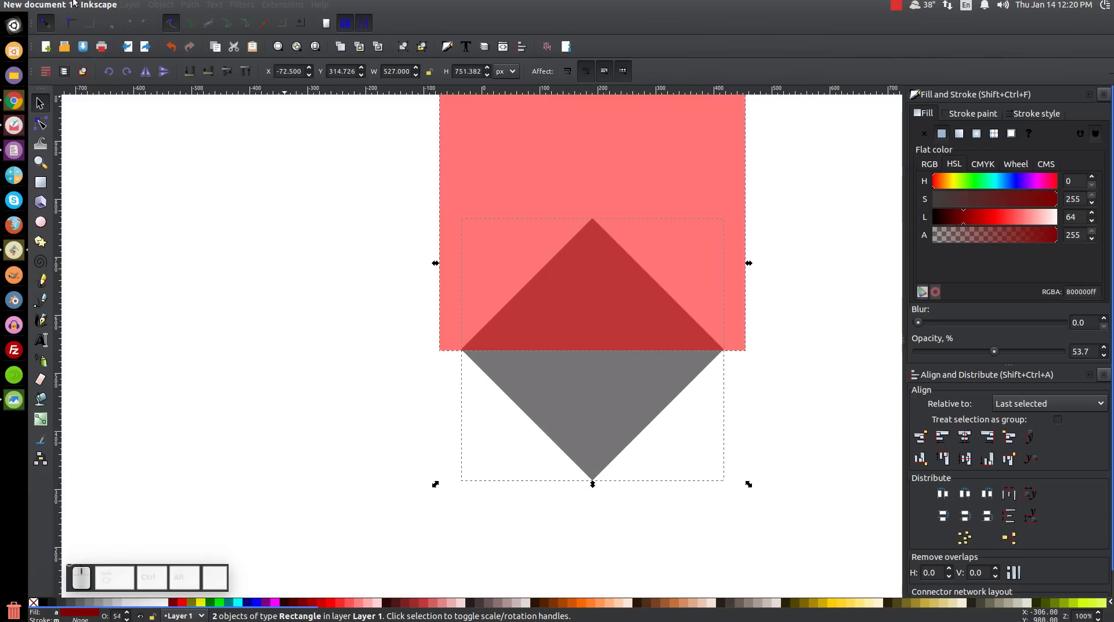
# Subtract the square from the diamond with Path Difference and stretch the triangle into a tall cone.
pyautogui.click(190, 7)
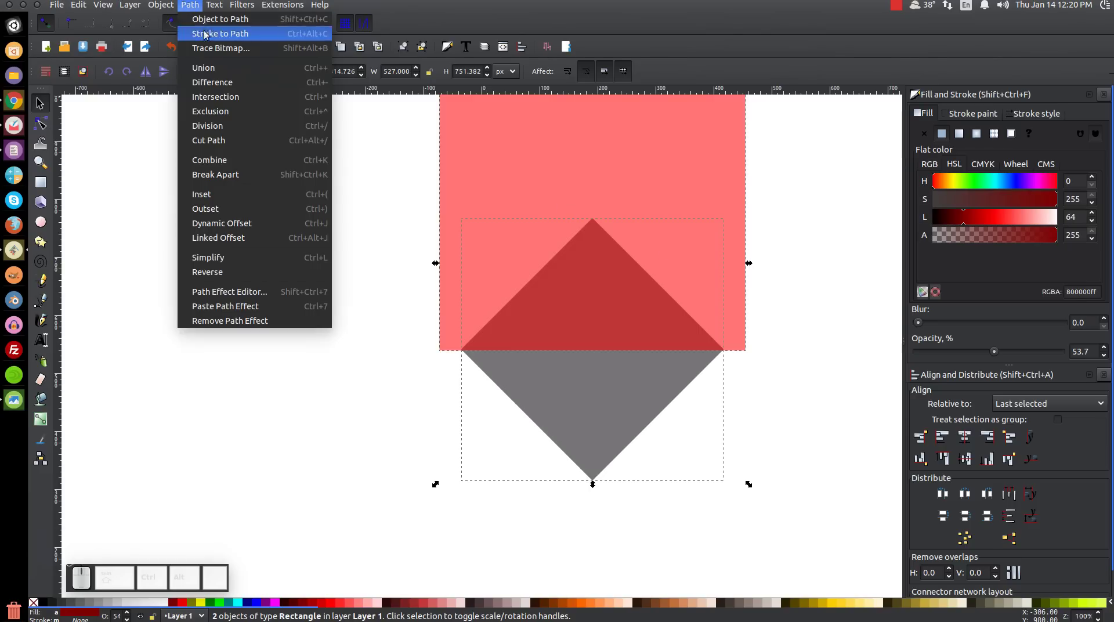
pyautogui.click(219, 88)
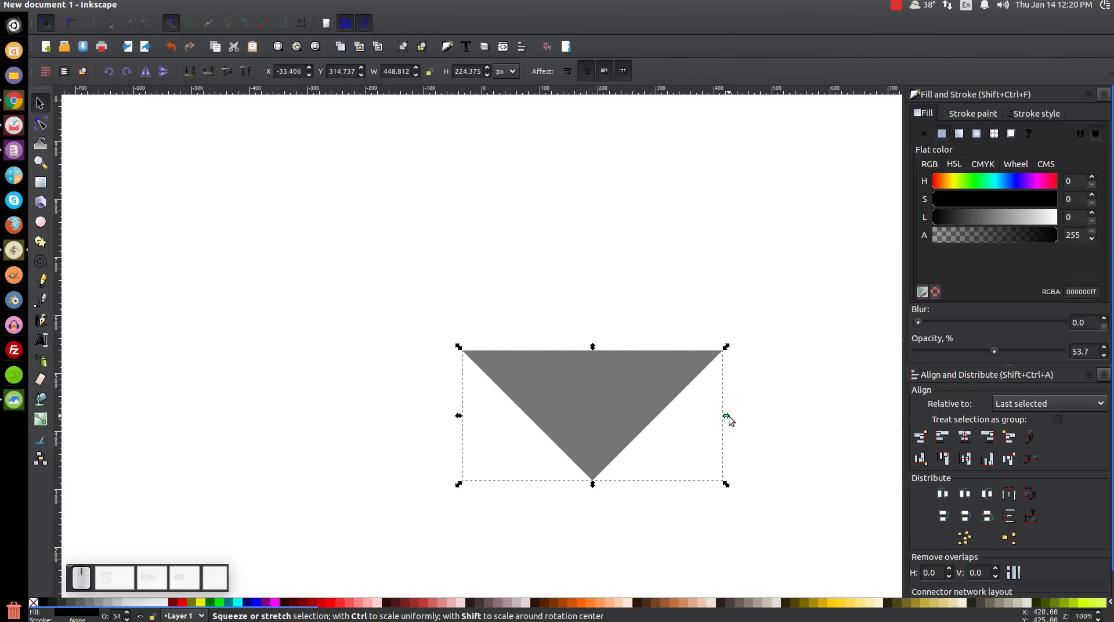
pyautogui.moveTo(732, 418); pyautogui.dragTo(608, 413)
pyautogui.moveTo(562, 418); pyautogui.dragTo(487, 279)
pyautogui.moveTo(477, 318); pyautogui.dragTo(475, 385)
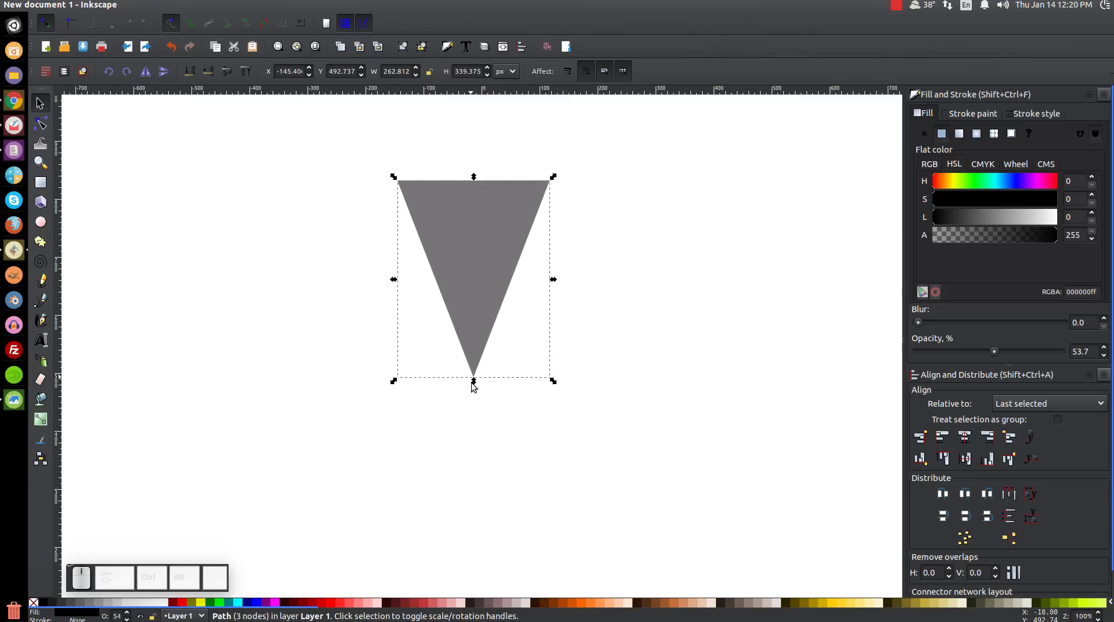
pyautogui.moveTo(476, 383); pyautogui.dragTo(494, 444)
pyautogui.moveTo(486, 386); pyautogui.dragTo(552, 375)
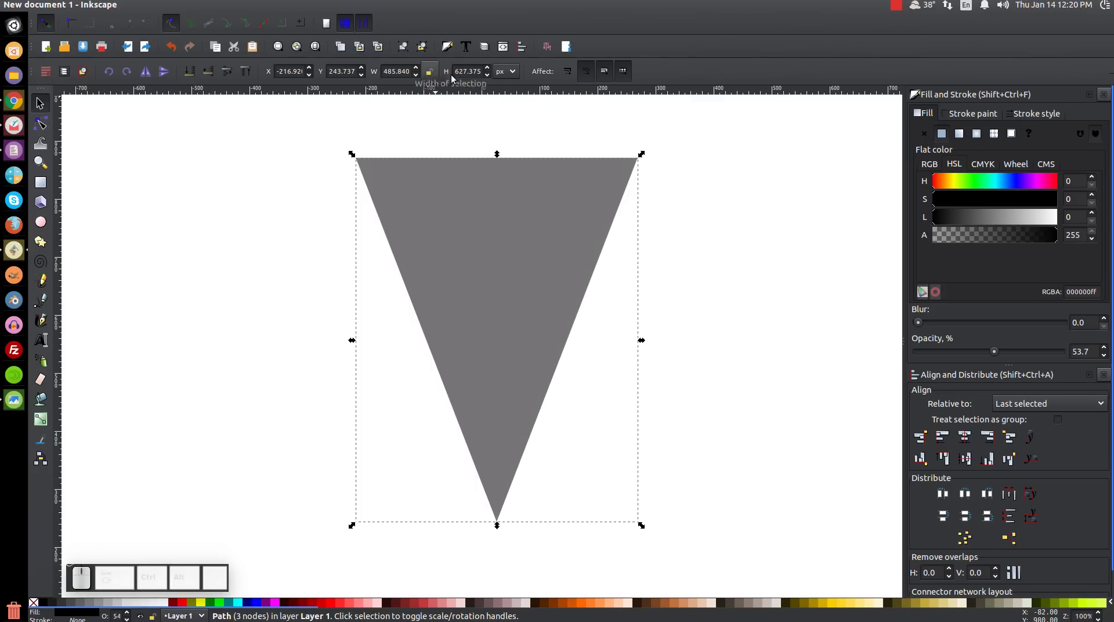
# Copy the cone triangle's width value 485.840 from the W field.
pyautogui.click(426, 72)
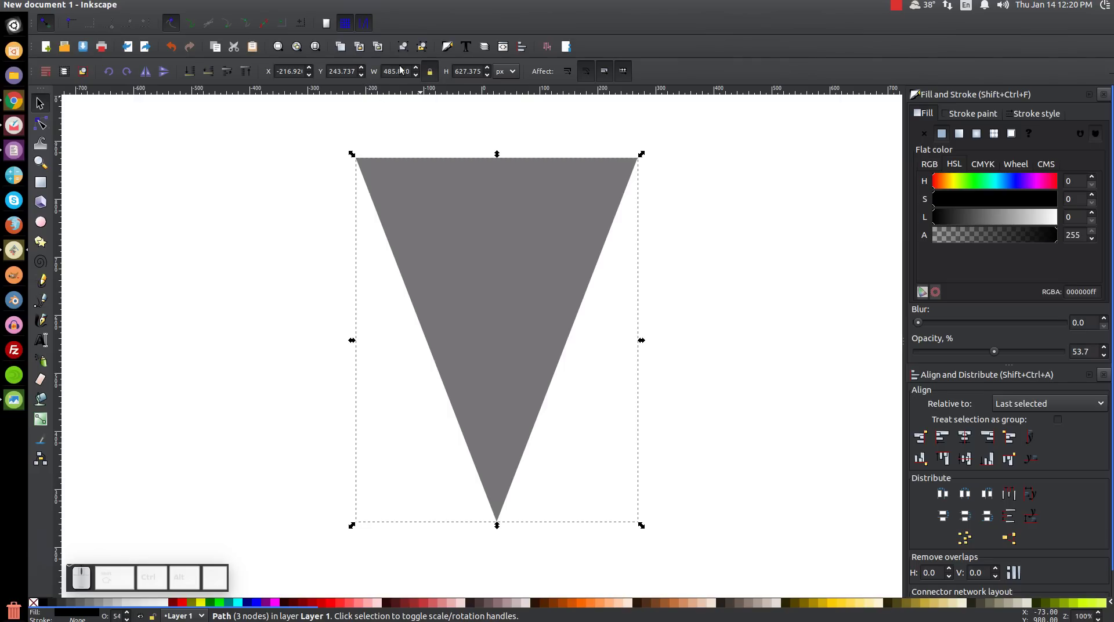
pyautogui.moveTo(382, 73); pyautogui.dragTo(608, 139)
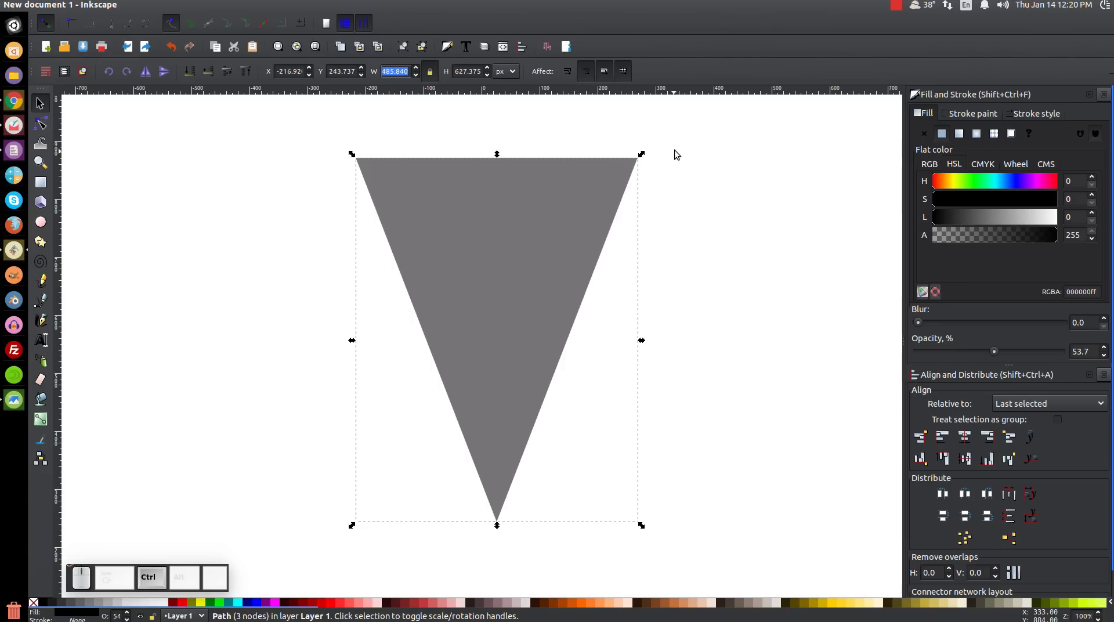
pyautogui.press('ctrl+c')
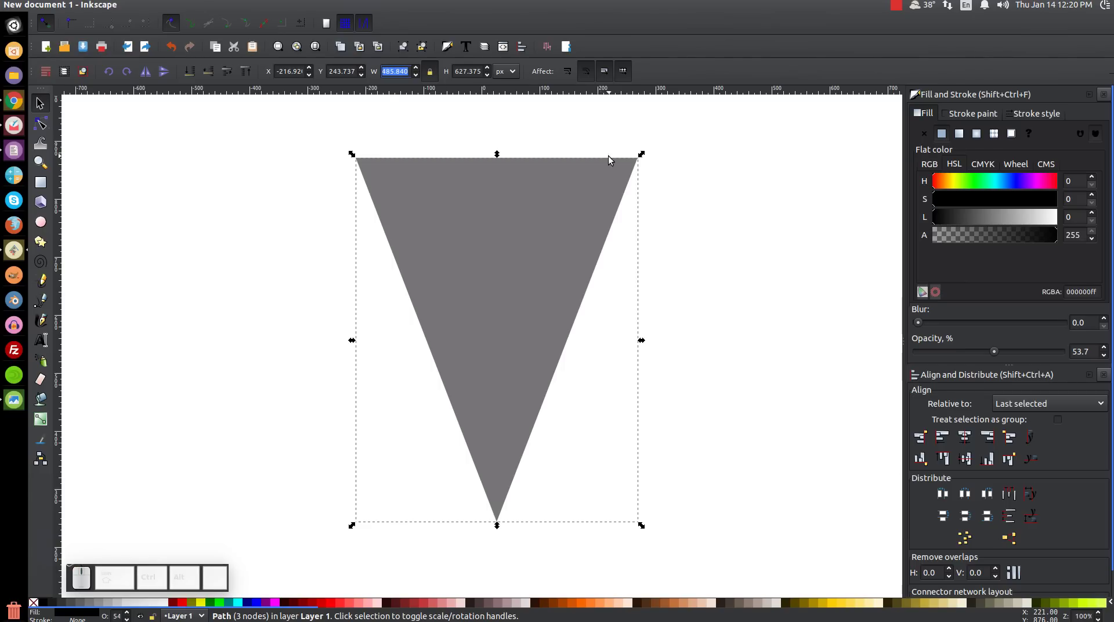
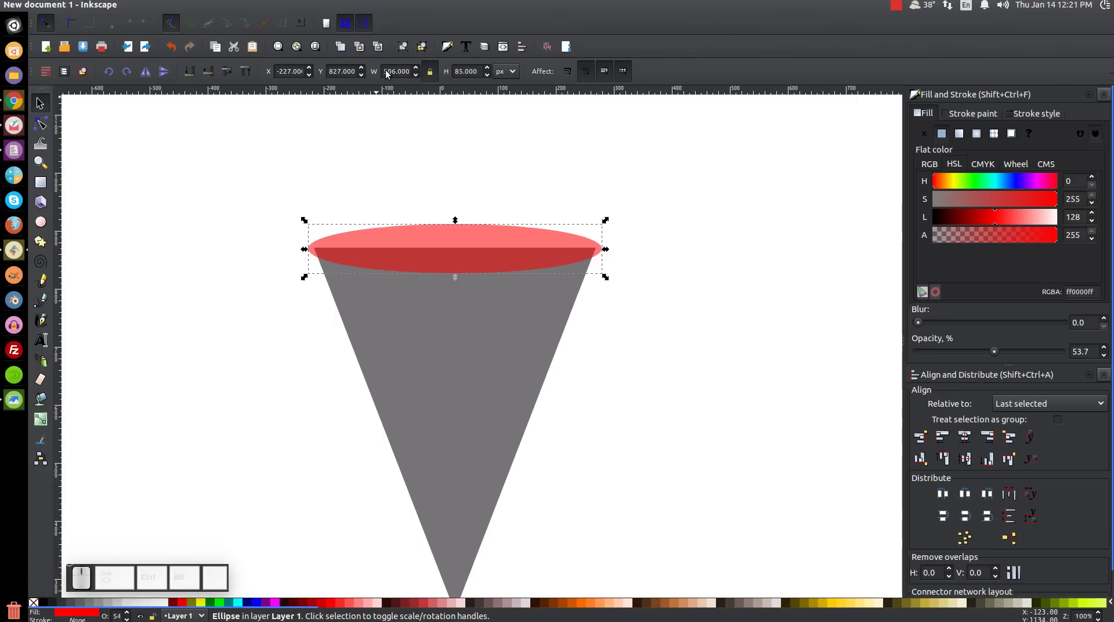
# Set the ellipse's W to 485.840 and centre it on the triangle's vertical axis.
pyautogui.moveTo(383, 73); pyautogui.dragTo(661, 159)
pyautogui.press('BackSpace')
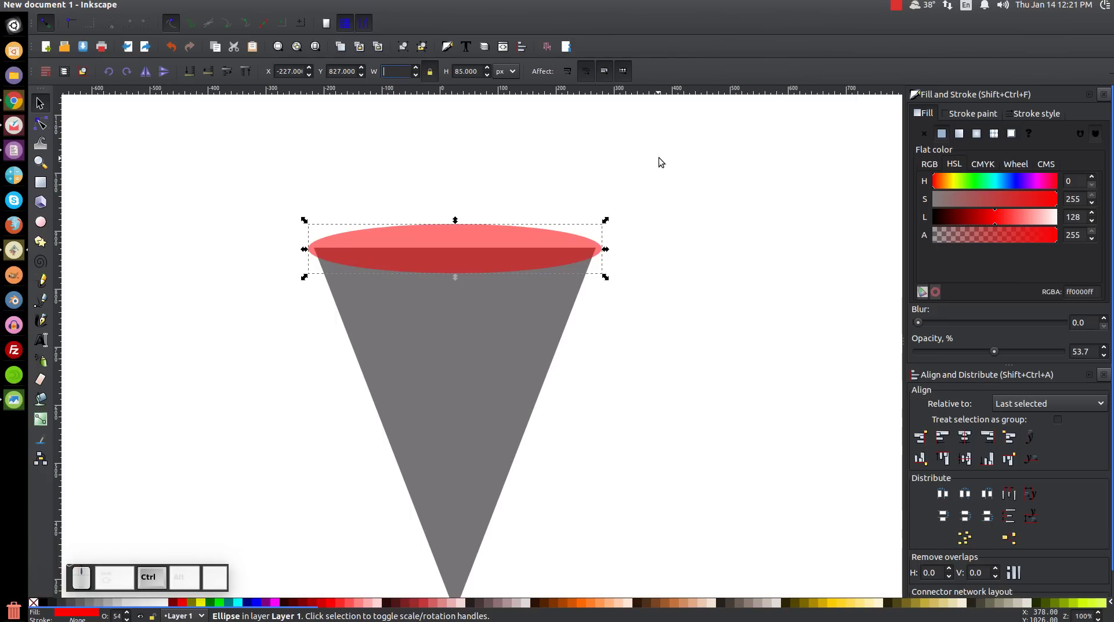
pyautogui.press('ctrl+v')
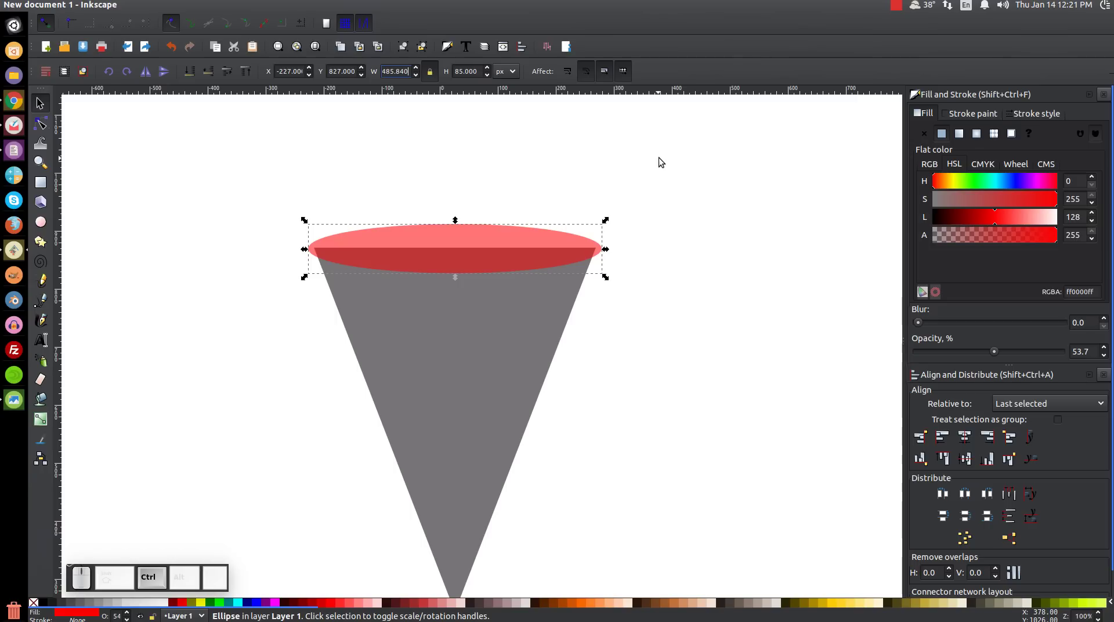
pyautogui.press('Return')
pyautogui.click(450, 408)
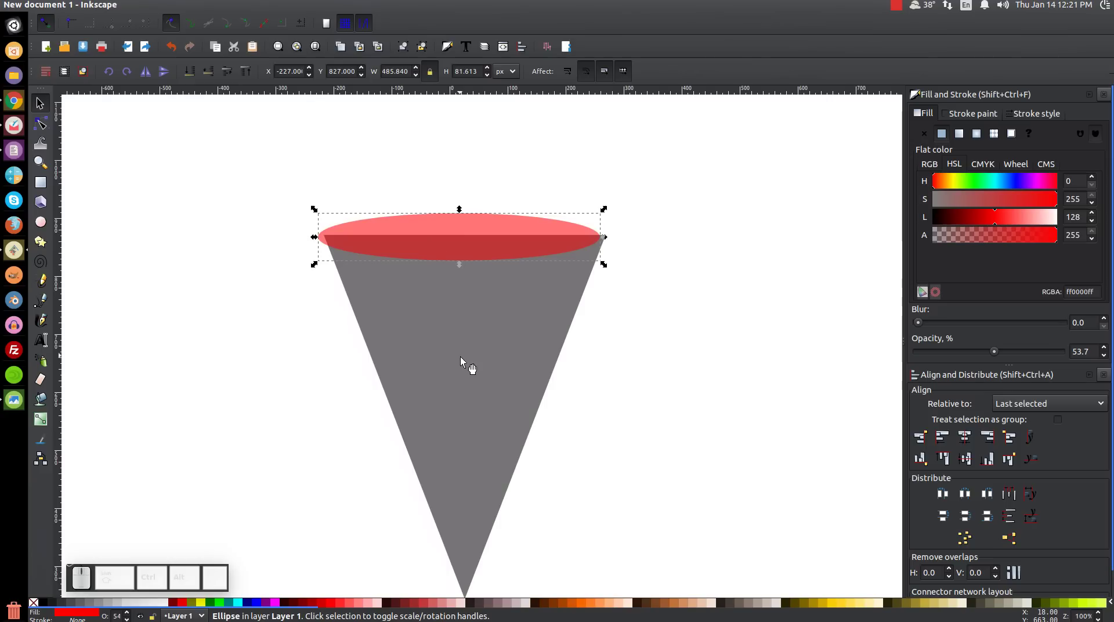
pyautogui.click(506, 316)
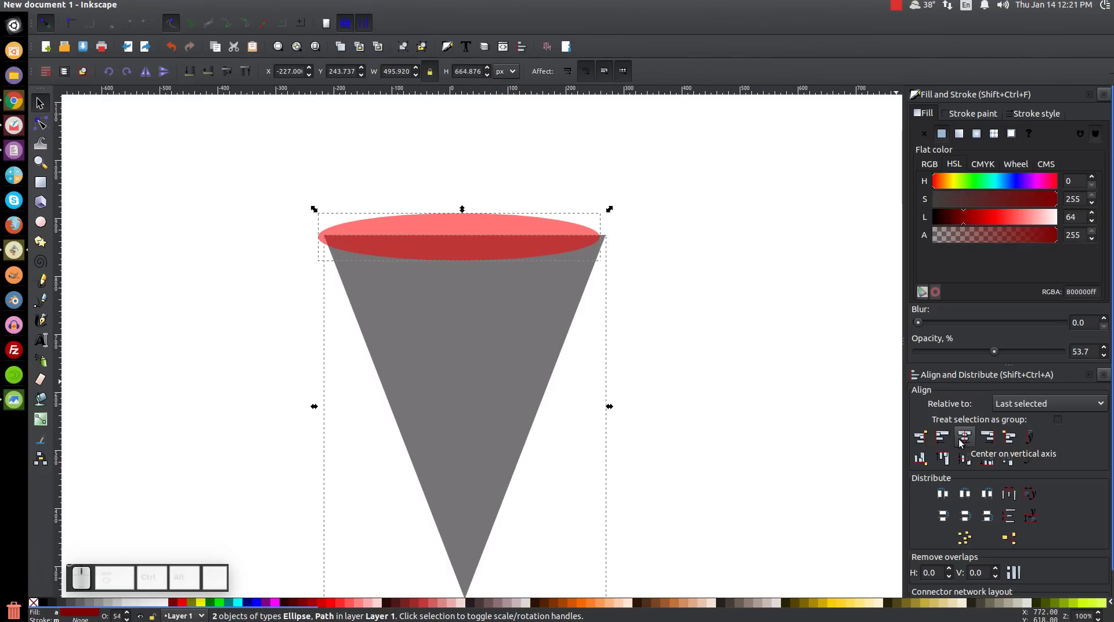
pyautogui.click(959, 442)
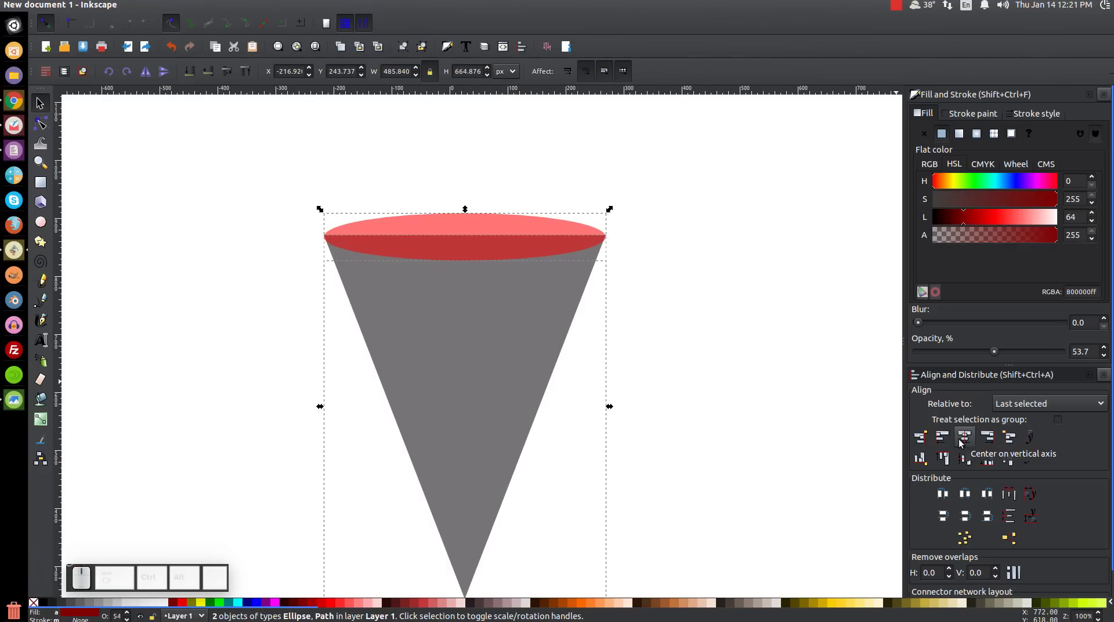
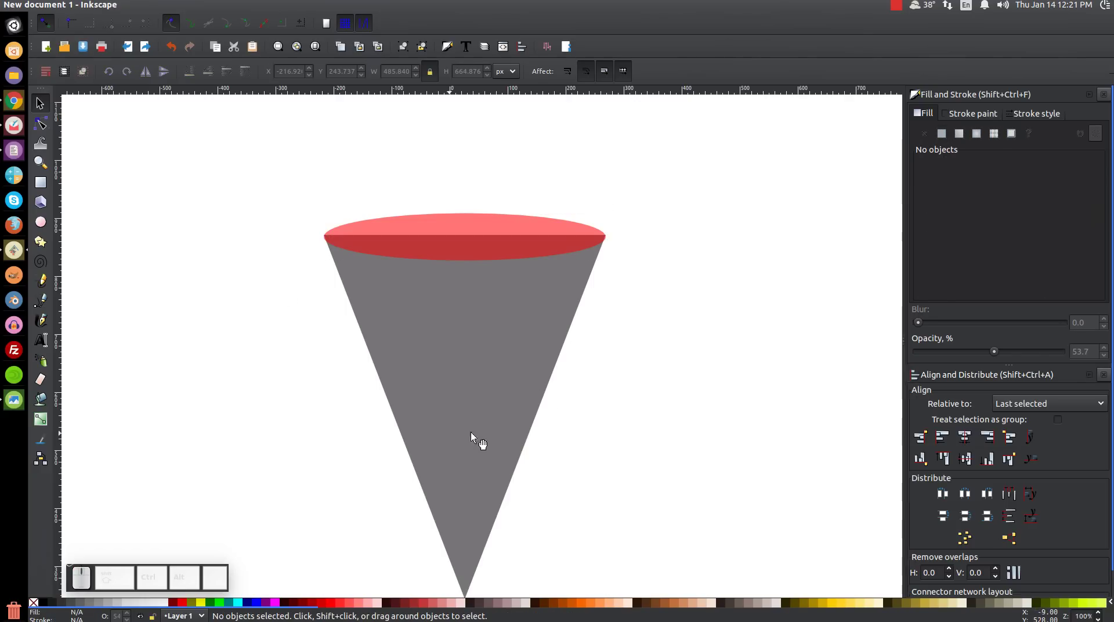
# Zoom in on the rim's left edge and pick the red top ellipse to nudge into place.
pyautogui.middleClick(295, 239)
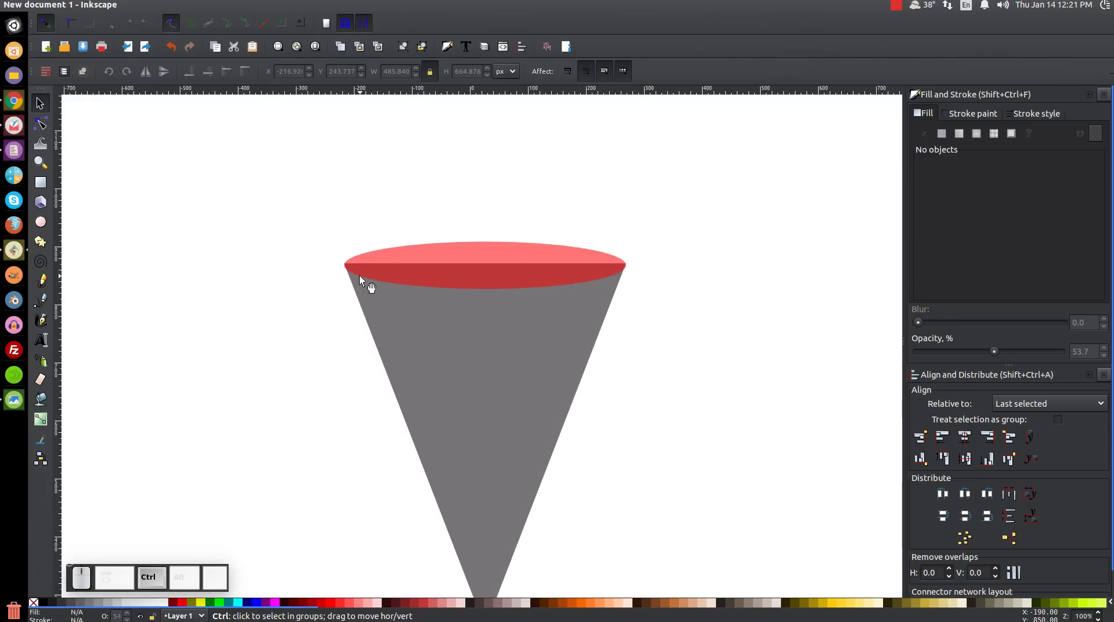
pyautogui.scroll(3)
pyautogui.click(470, 202)
pyautogui.click(445, 245)
pyautogui.click(617, 342)
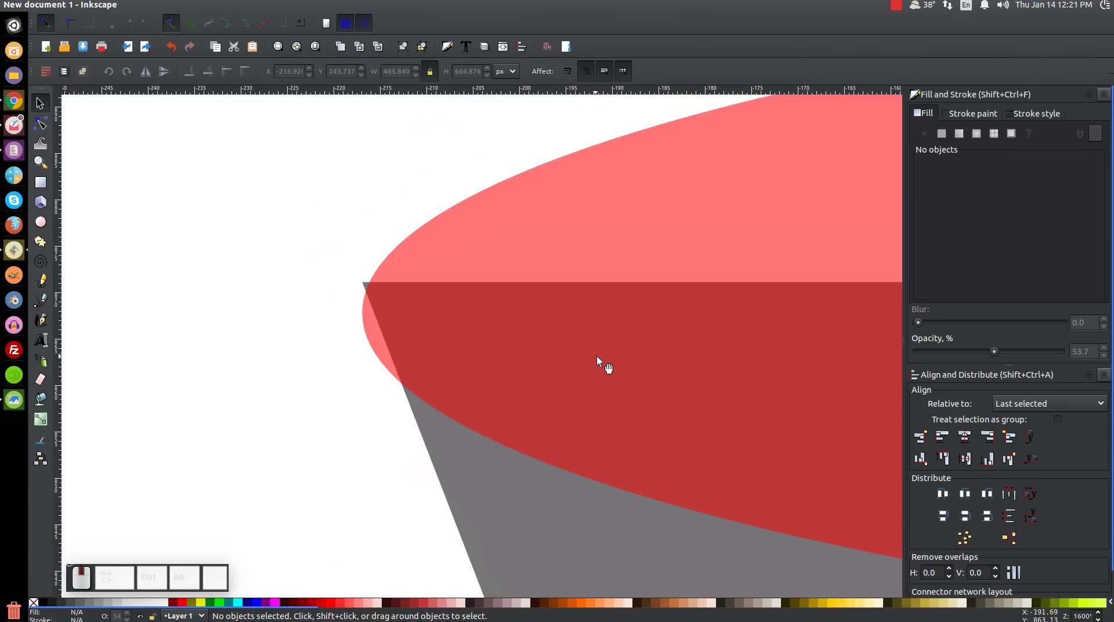
pyautogui.click(437, 337)
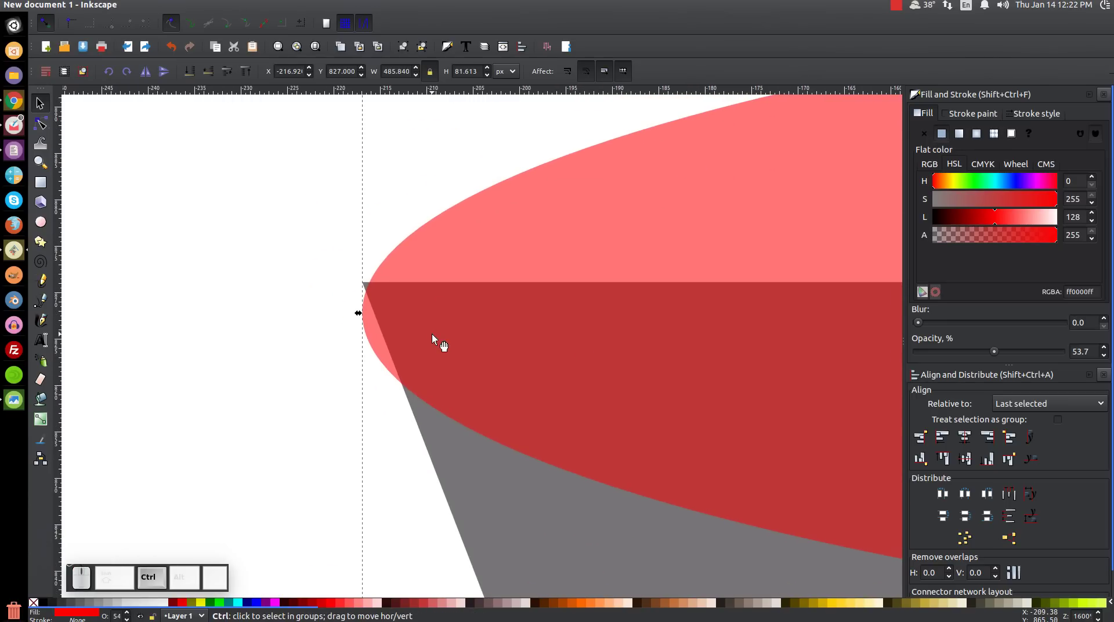
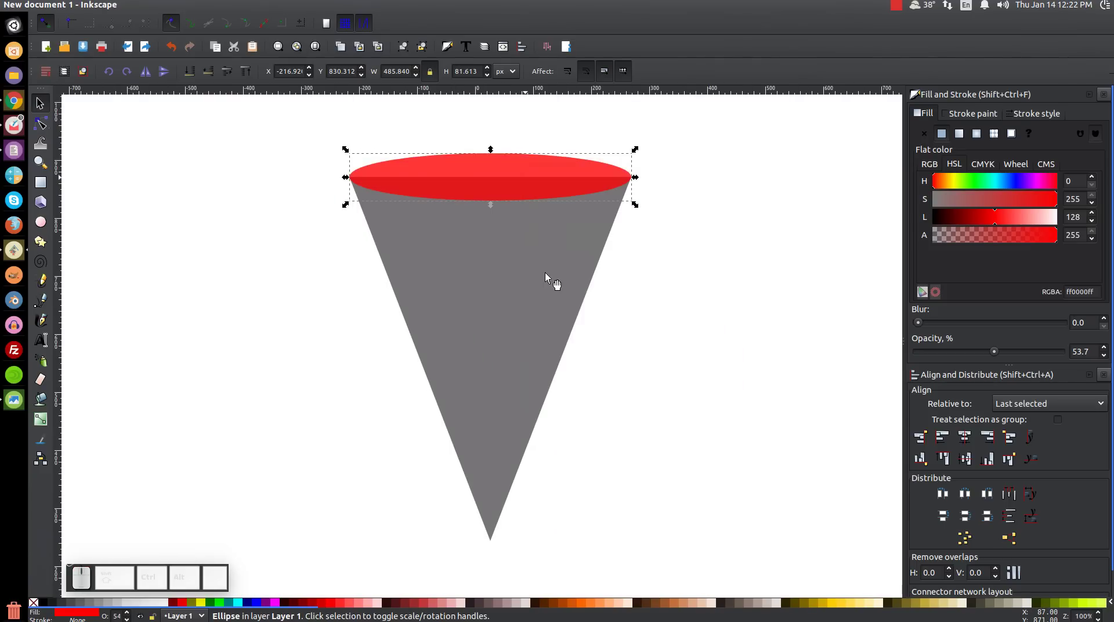
# Duplicate the top rim ellipse down near the cone's tip and shrink it roughly to the cone's width.
pyautogui.moveTo(552, 173); pyautogui.dragTo(539, 473)
pyautogui.click(651, 506)
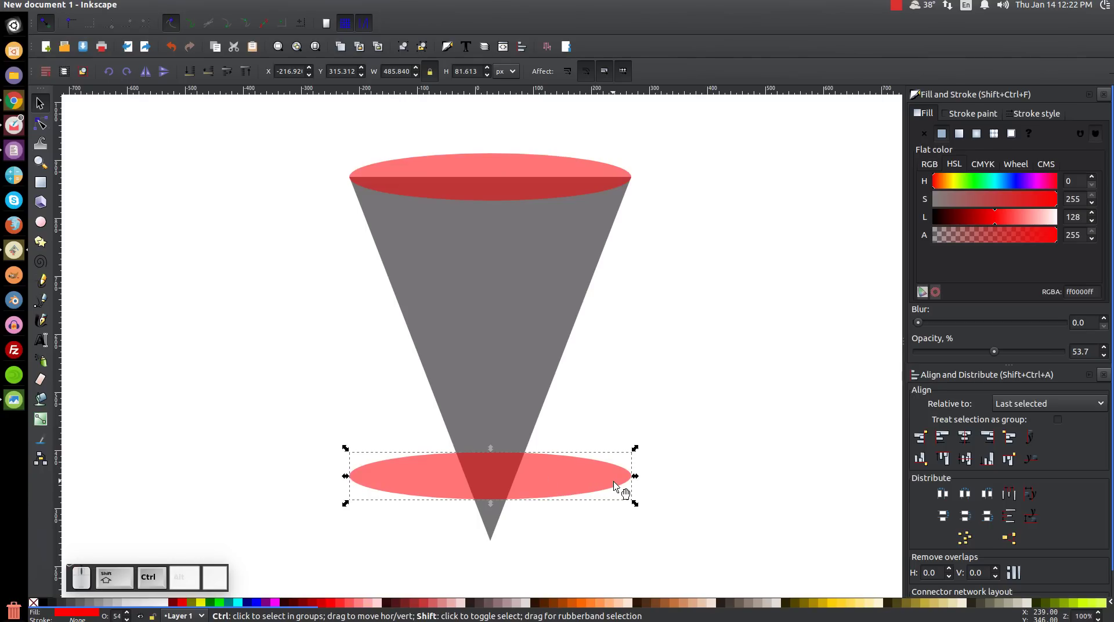
pyautogui.moveTo(640, 507); pyautogui.dragTo(525, 509)
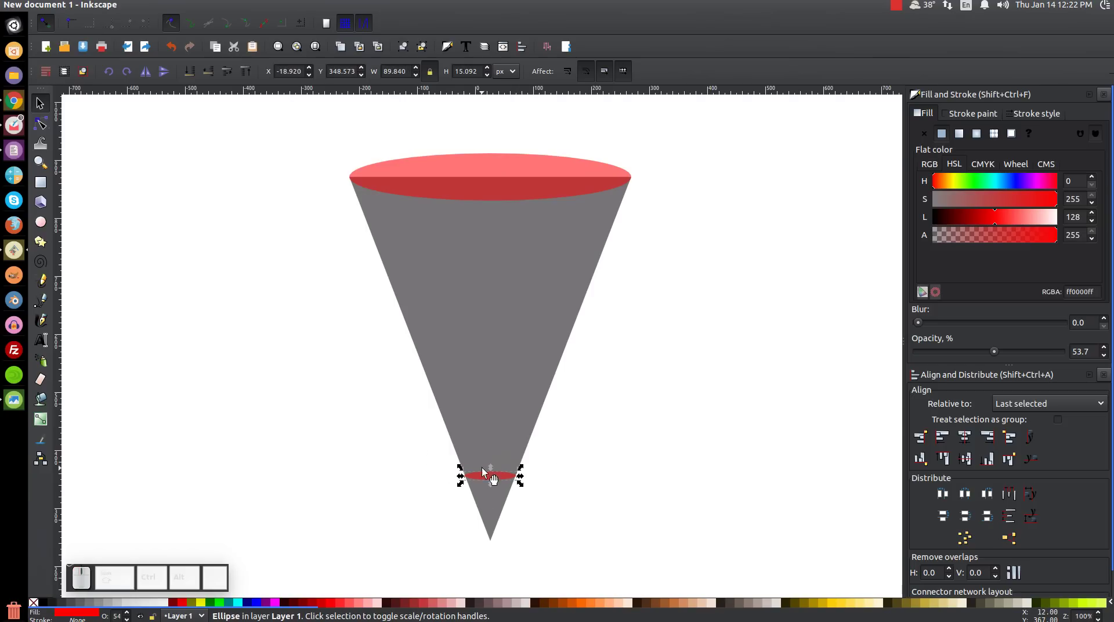
# Fine-tune the small ellipse's edges against the cone sides while zoomed in.
pyautogui.scroll(3)
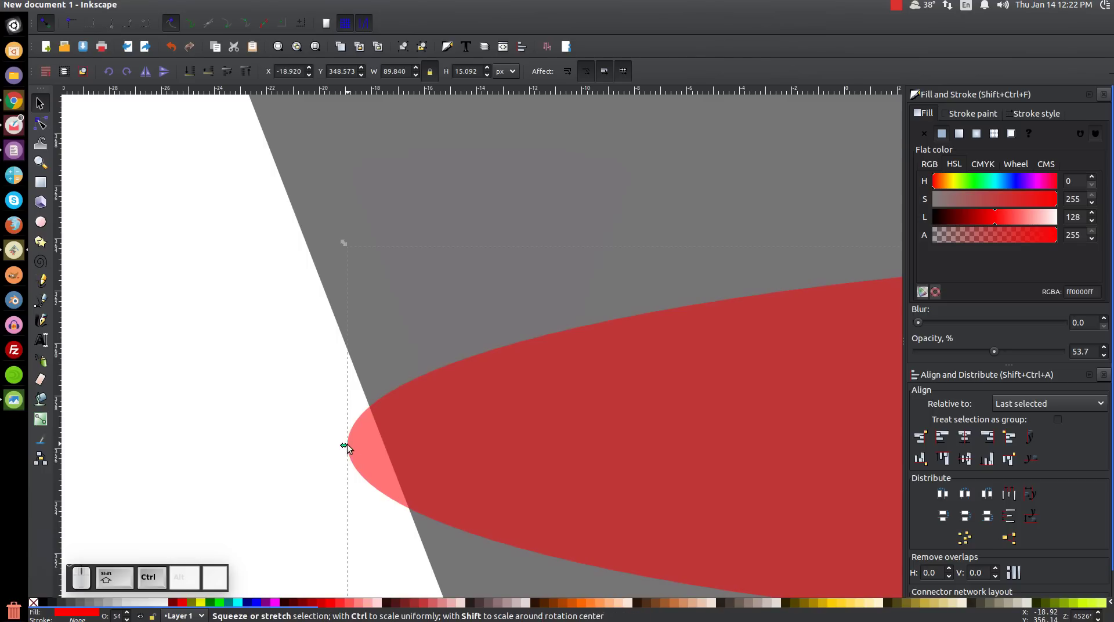
pyautogui.moveTo(342, 447); pyautogui.dragTo(383, 462)
pyautogui.scroll(3)
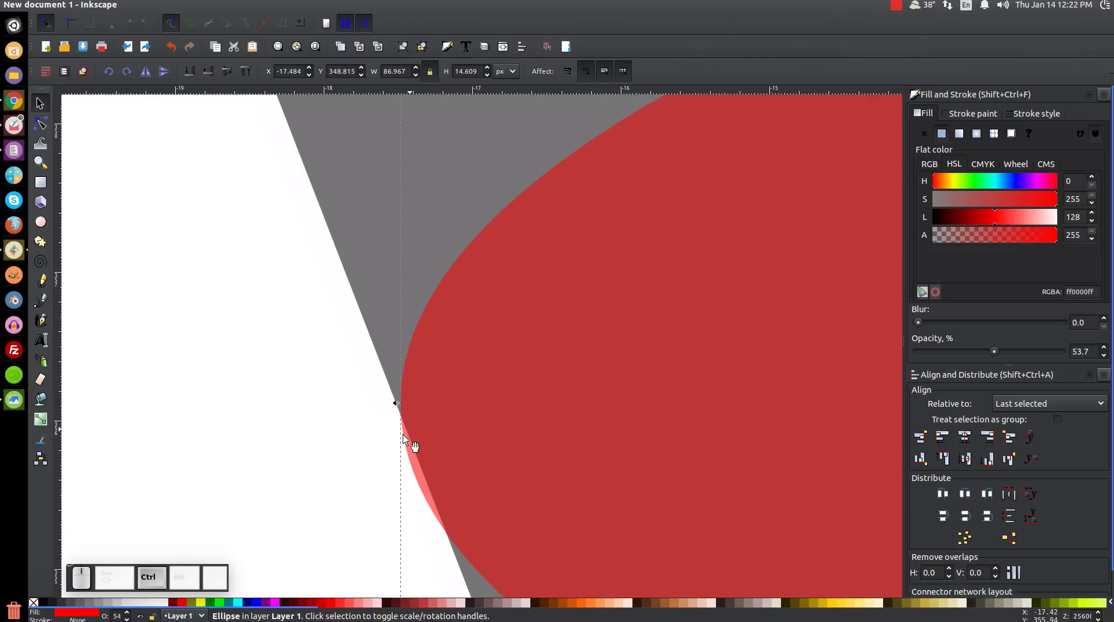
pyautogui.moveTo(396, 405); pyautogui.dragTo(478, 435)
pyautogui.scroll(-3)
pyautogui.moveTo(692, 398); pyautogui.dragTo(501, 434)
pyautogui.click(676, 460)
pyautogui.click(673, 414)
pyautogui.click(572, 380)
pyautogui.click(646, 396)
pyautogui.scroll(3)
pyautogui.click(369, 416)
# Fit the small ellipse's width to the cone at full view and select both red ellipses.
pyautogui.press('1')
pyautogui.moveTo(418, 349); pyautogui.dragTo(406, 481)
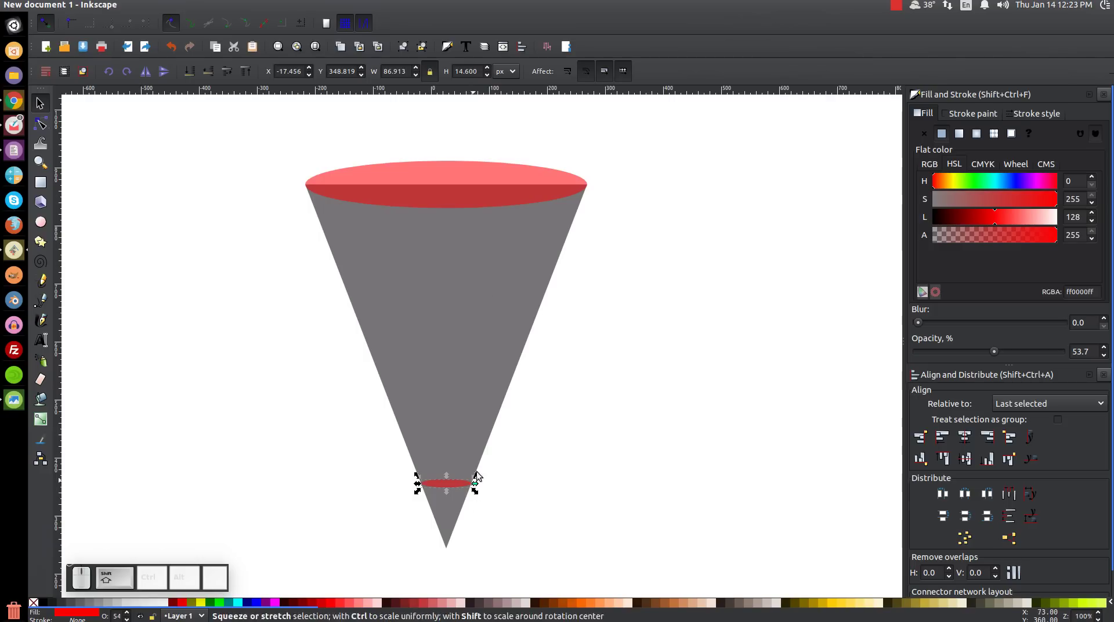
pyautogui.click(489, 183)
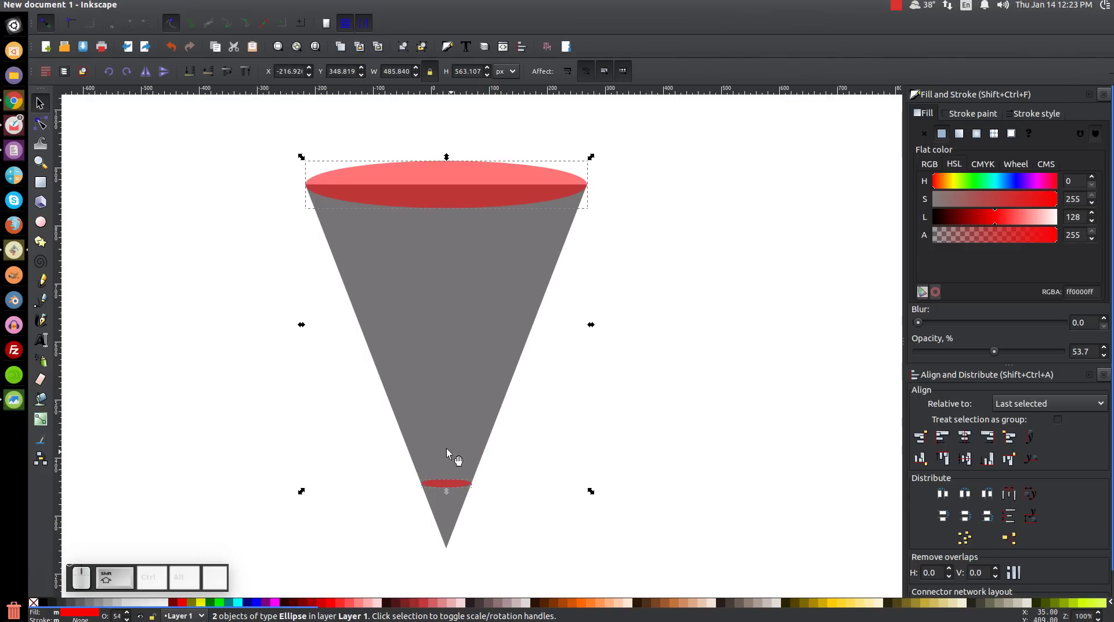
# Run Extensions > Generate from Path > Interpolate with 3 steps between the ellipses, apply and close.
pyautogui.click(279, 7)
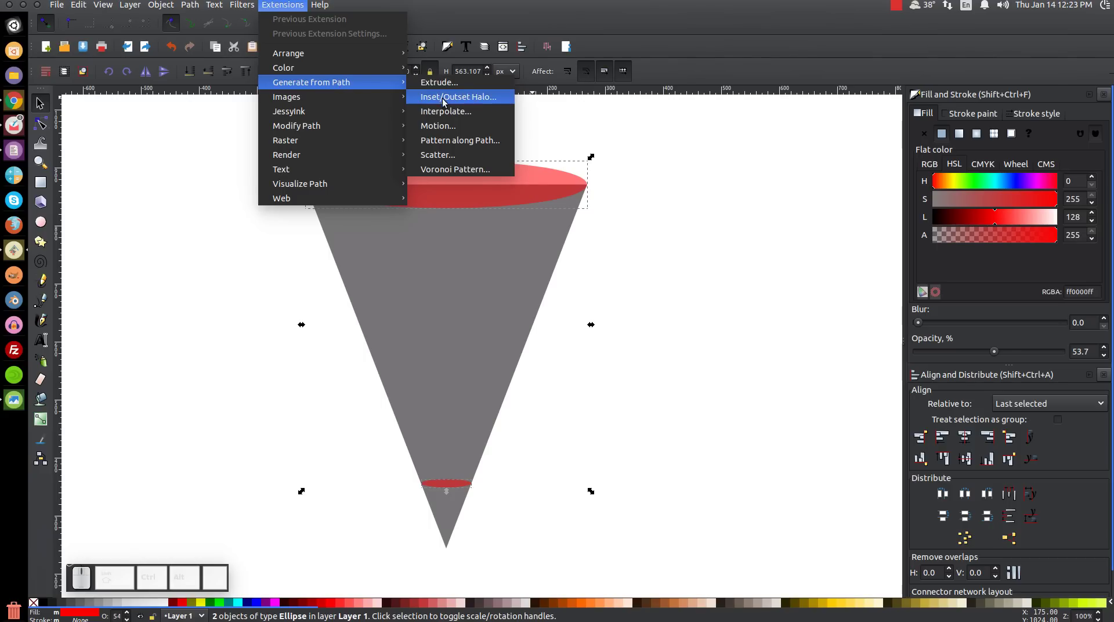
pyautogui.click(445, 114)
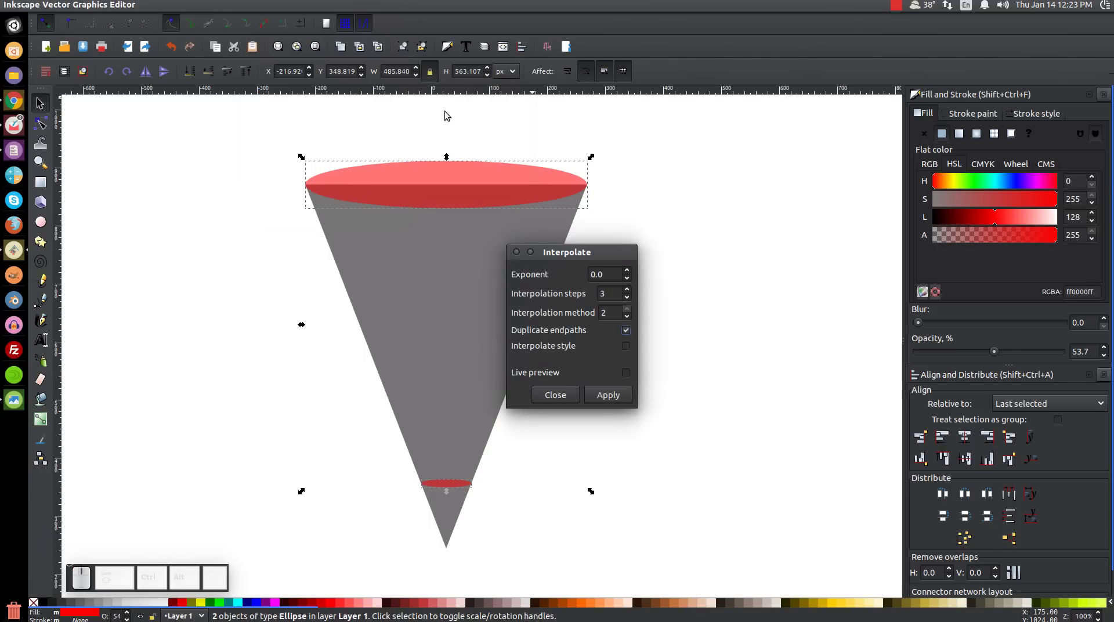
pyautogui.click(576, 256)
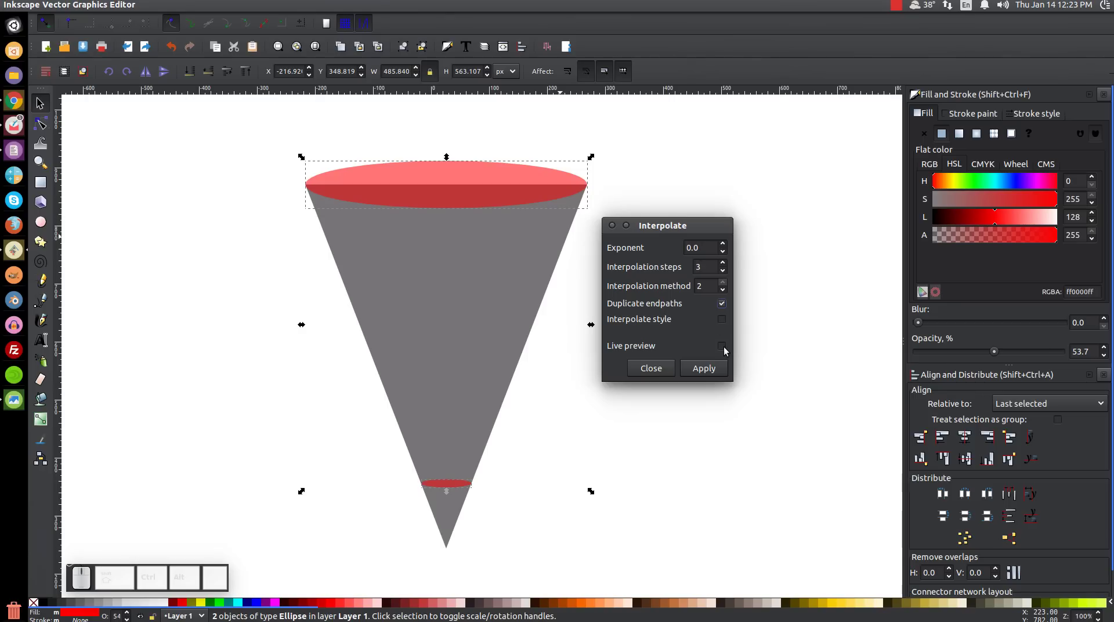
pyautogui.click(724, 350)
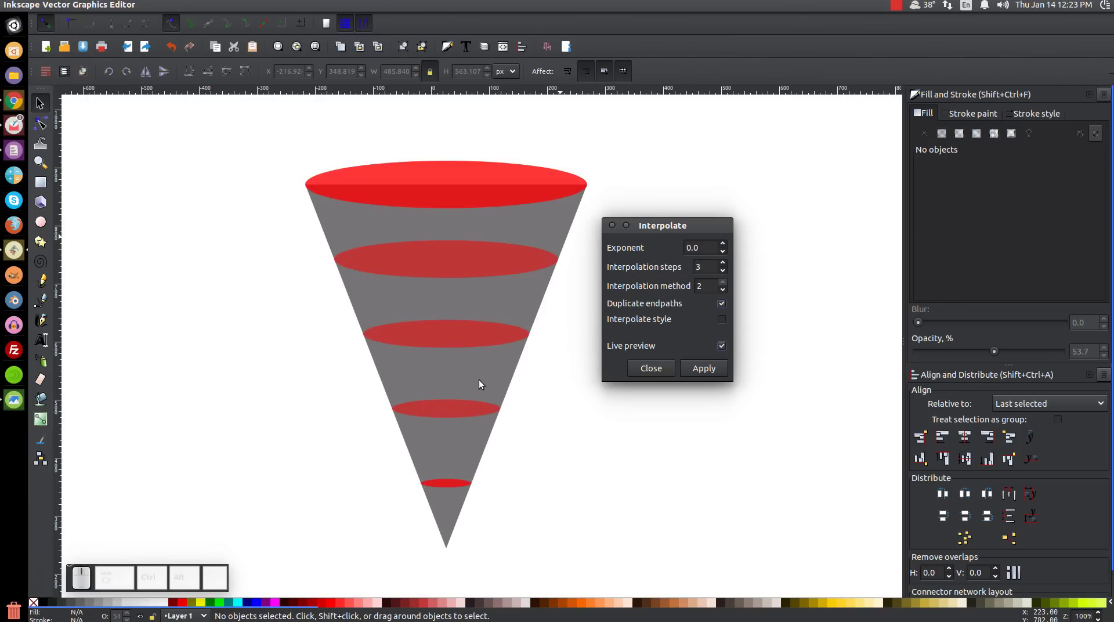
pyautogui.click(701, 375)
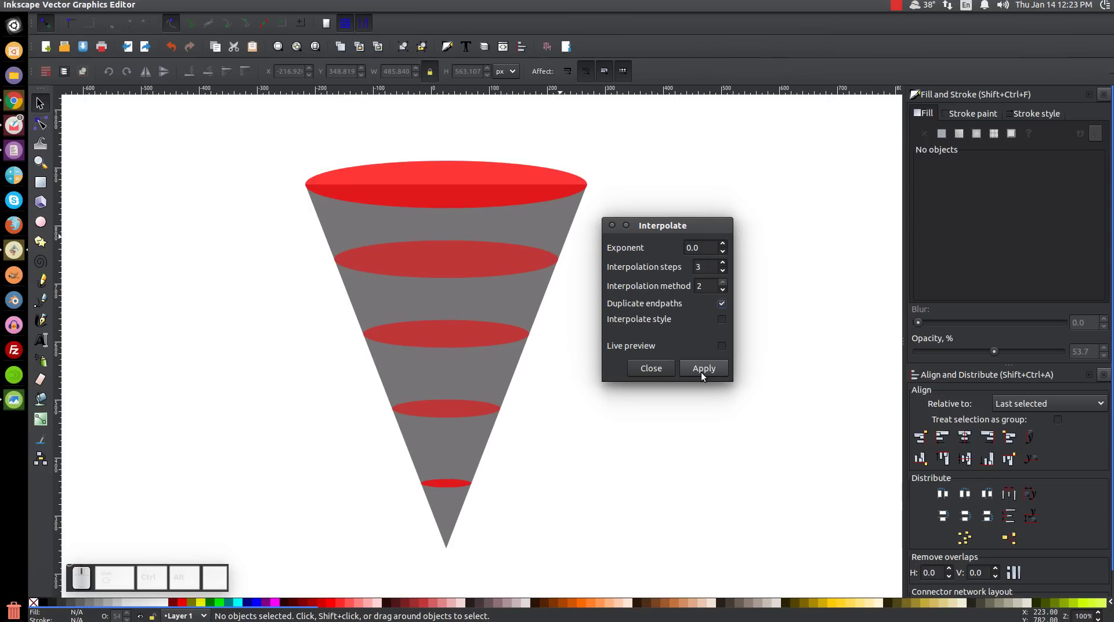
pyautogui.click(610, 230)
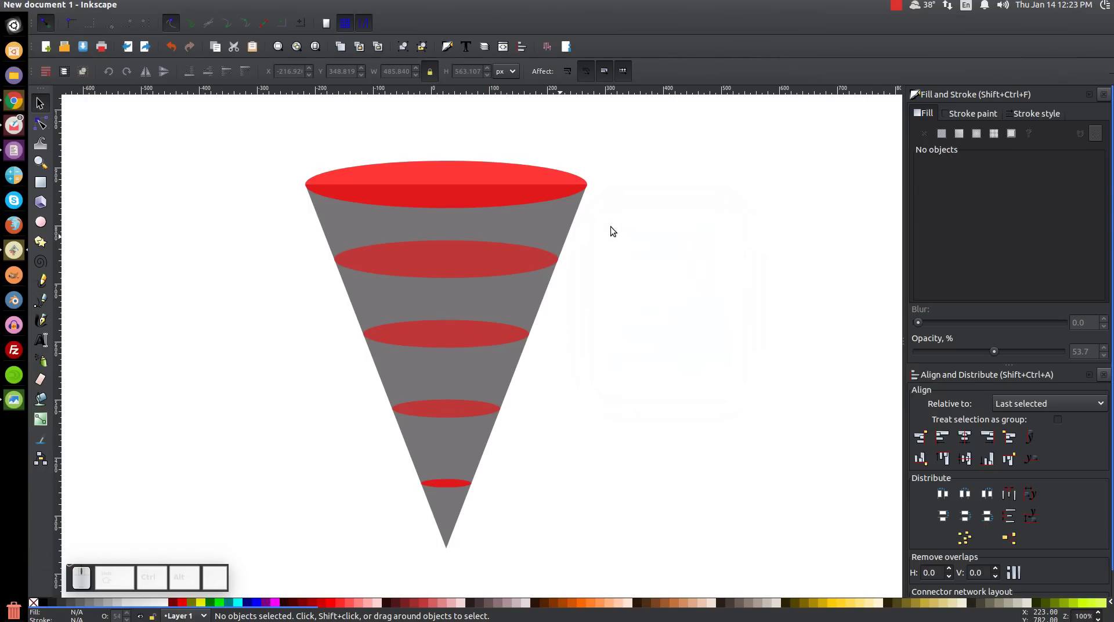
# Turn the five-band group green and delete the leftover red rim ellipse beneath it.
pyautogui.click(480, 270)
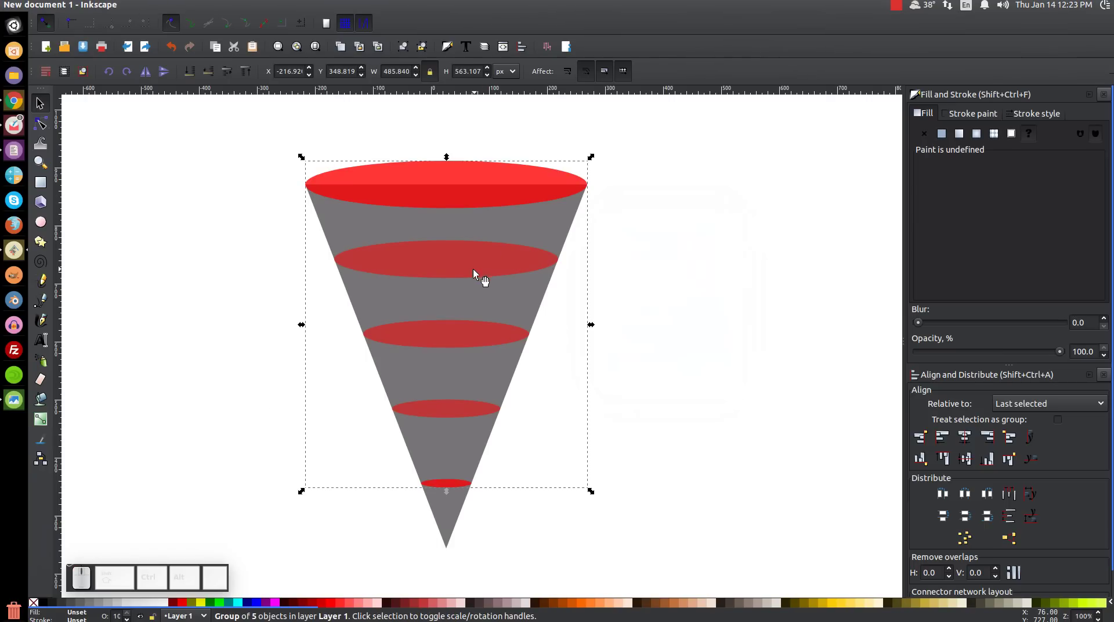
pyautogui.click(216, 606)
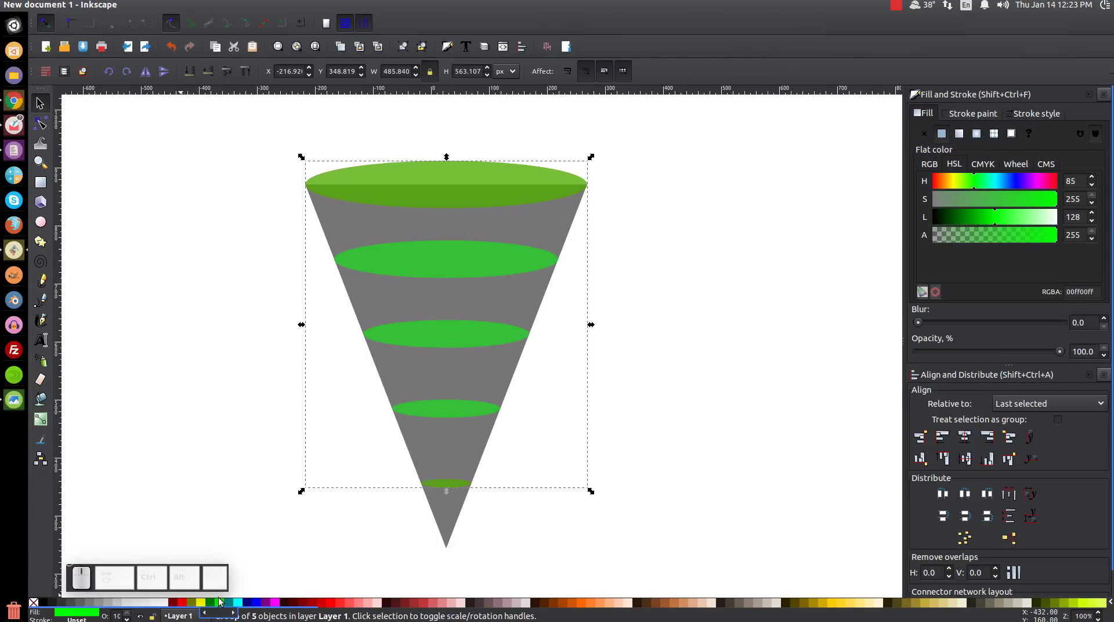
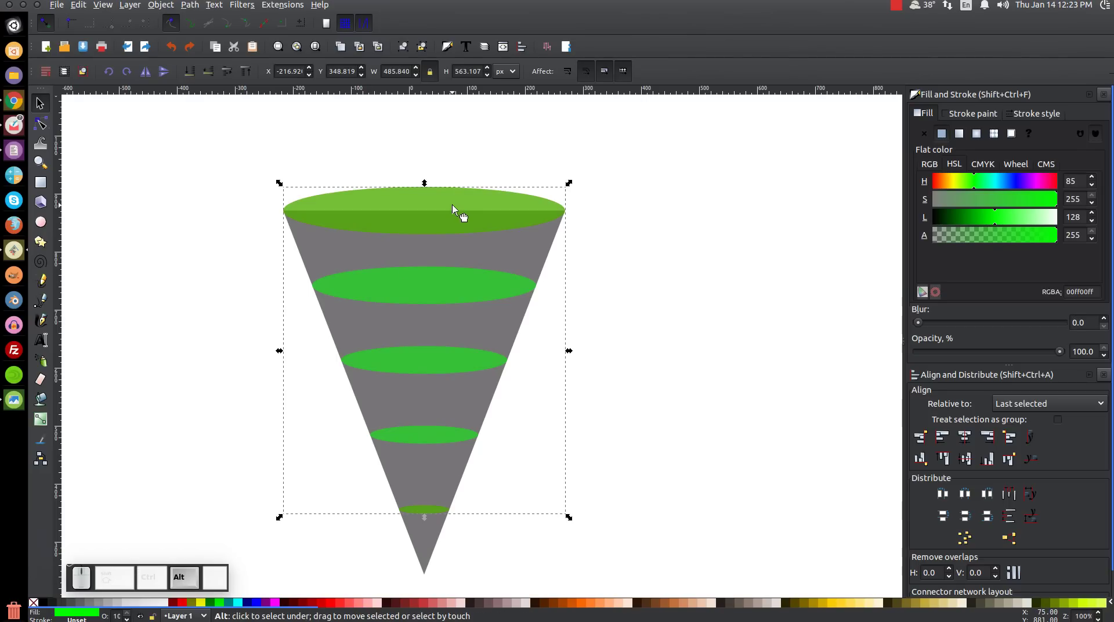
pyautogui.click(458, 207)
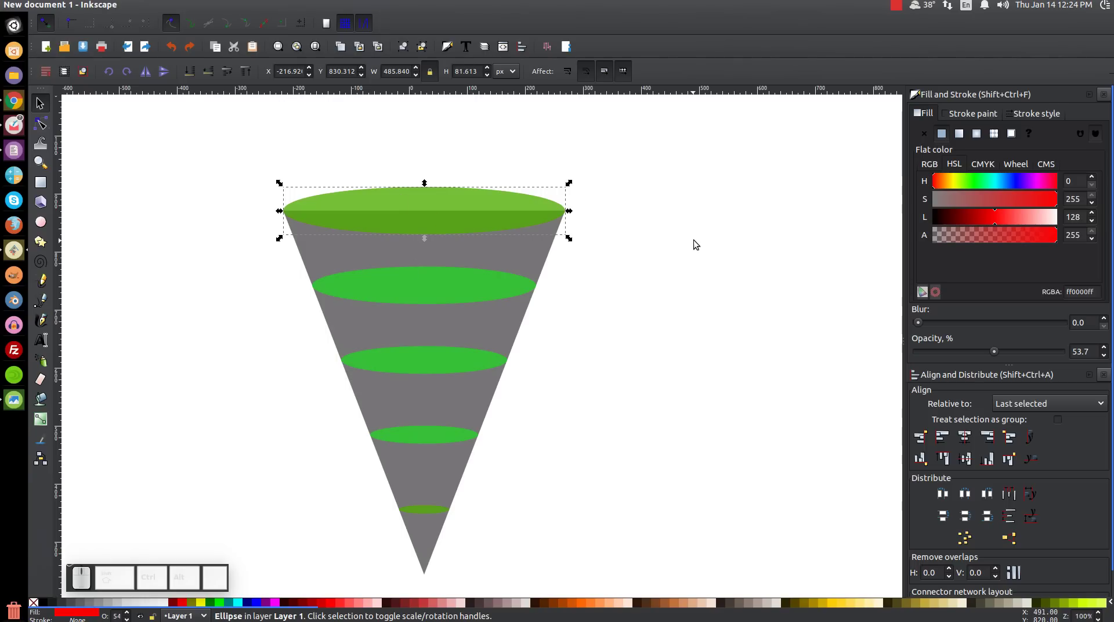
pyautogui.press('Delete')
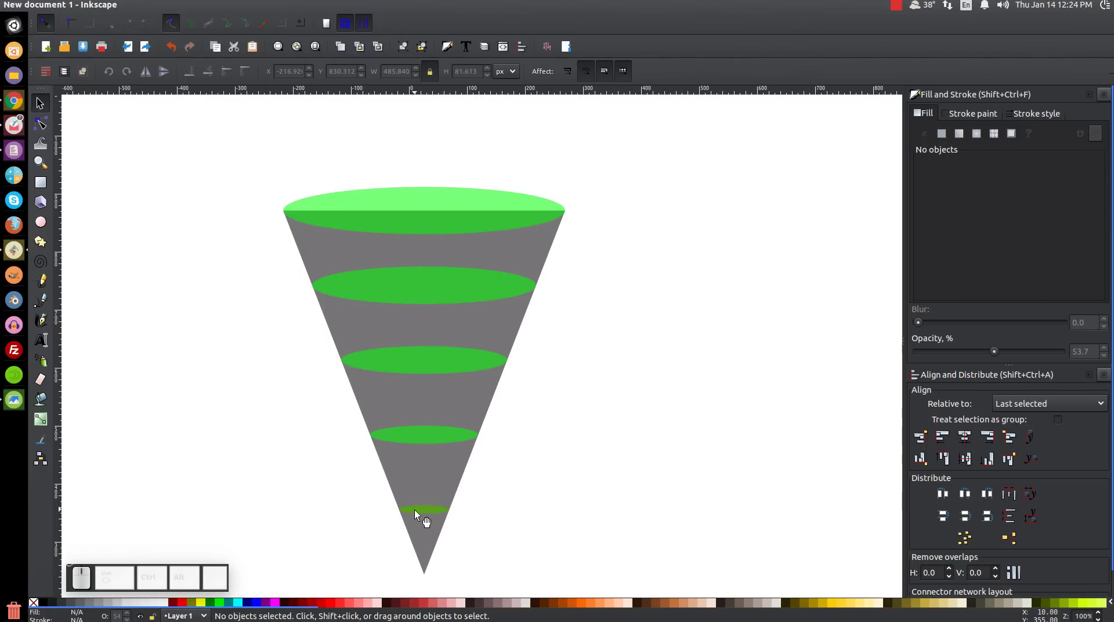
# Delete the leftover red ellipse under the tip band and reselect the green band group.
pyautogui.click(420, 513)
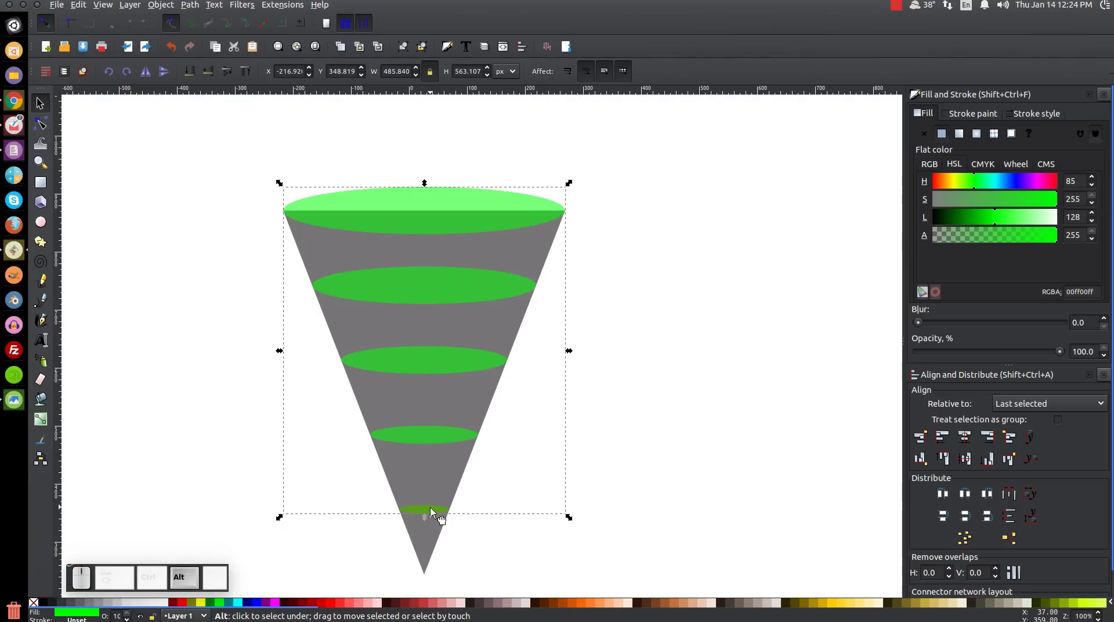
pyautogui.click(435, 510)
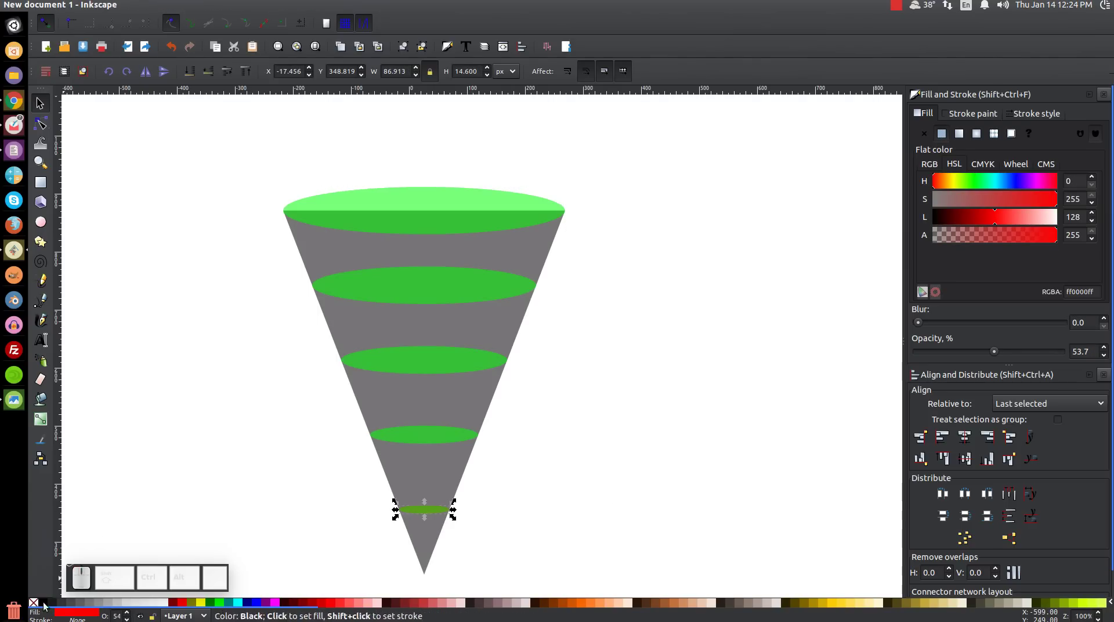
pyautogui.press('Delete')
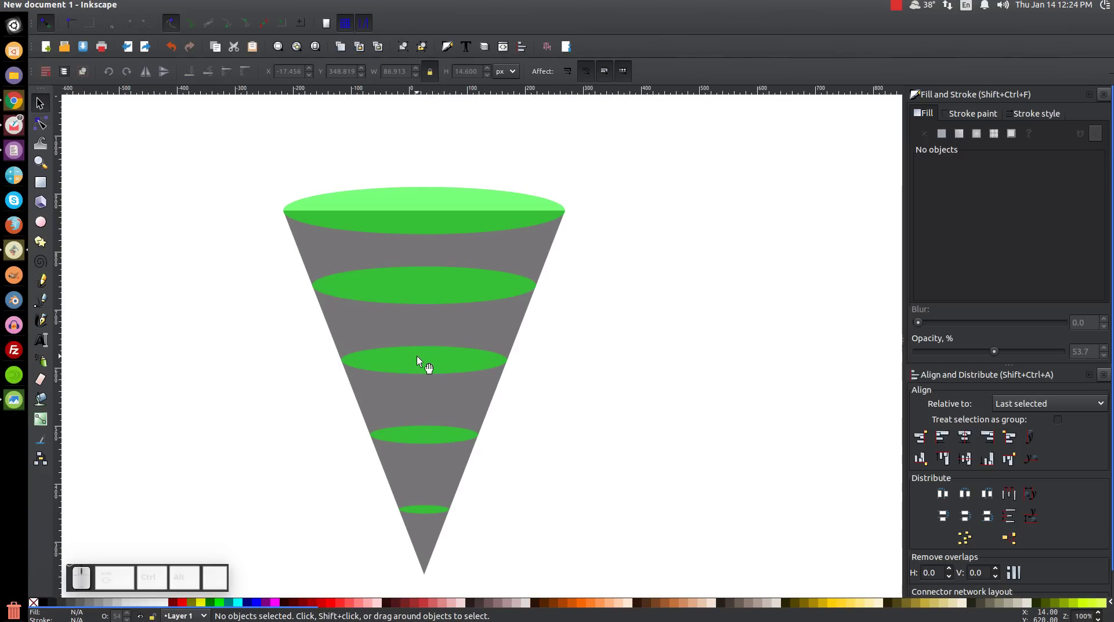
pyautogui.click(422, 358)
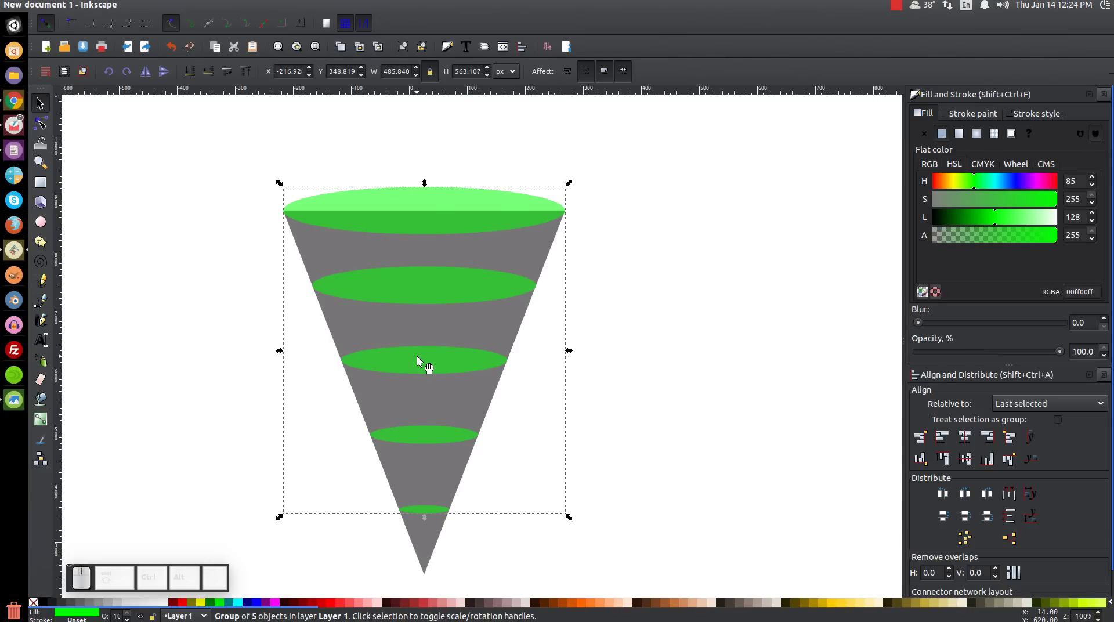
# Duplicate the green band group, ungroup it and combine the five copies into one path.
pyautogui.click(417, 359)
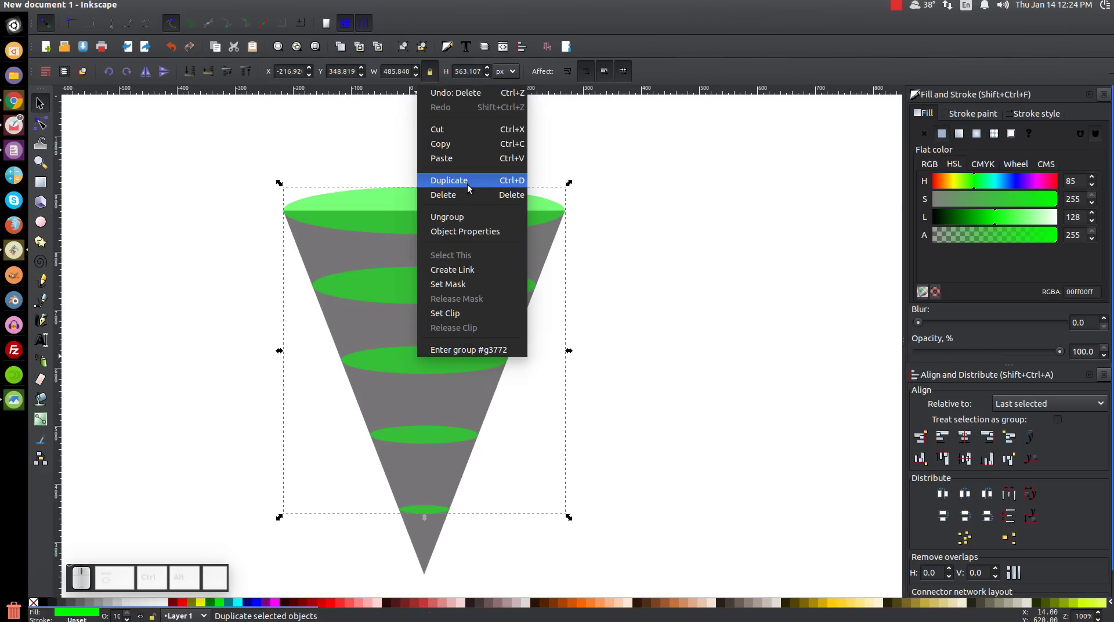
pyautogui.click(467, 187)
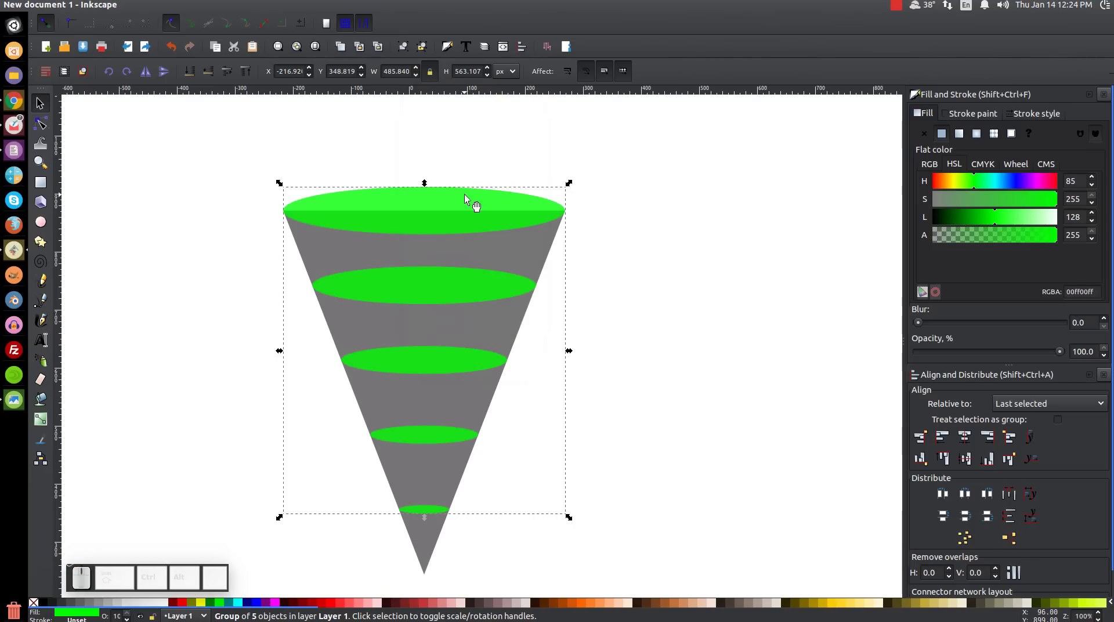
pyautogui.click(426, 50)
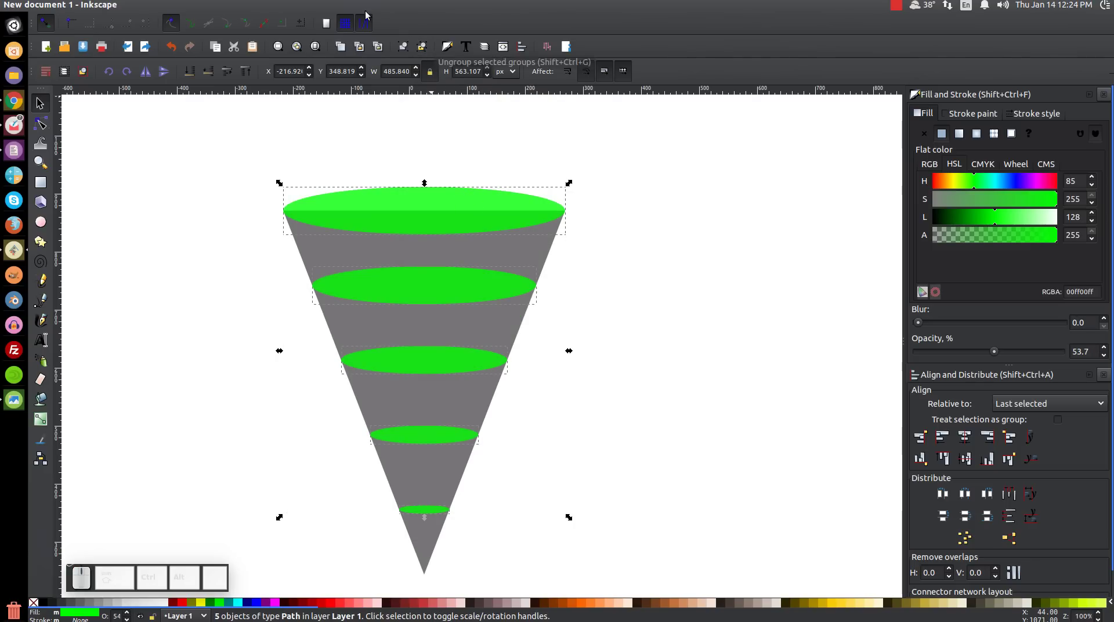
pyautogui.click(189, 6)
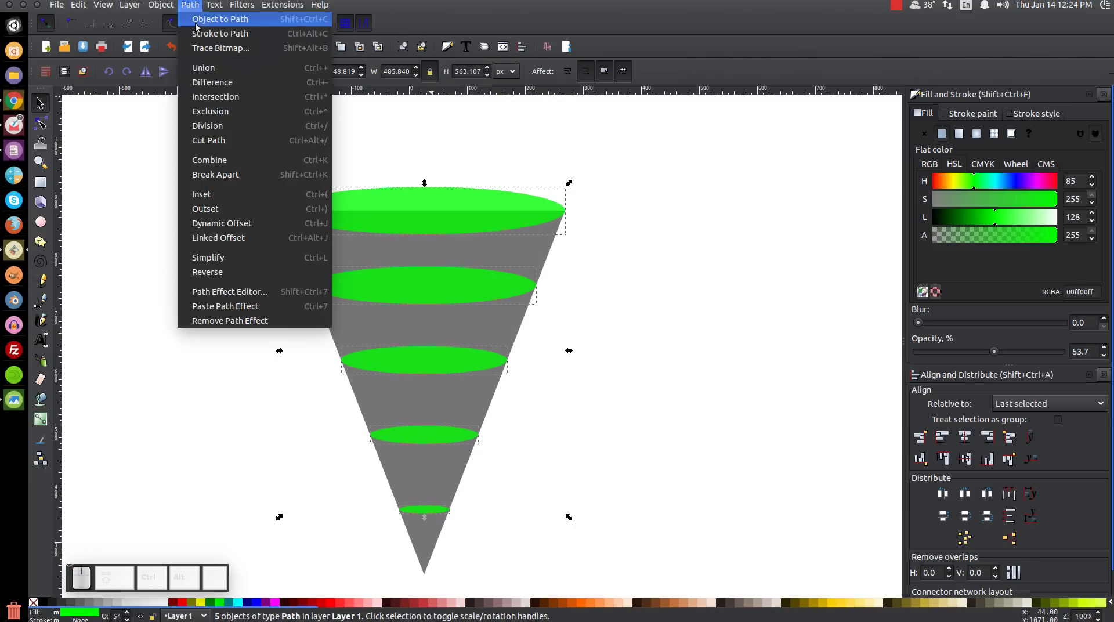
pyautogui.click(205, 68)
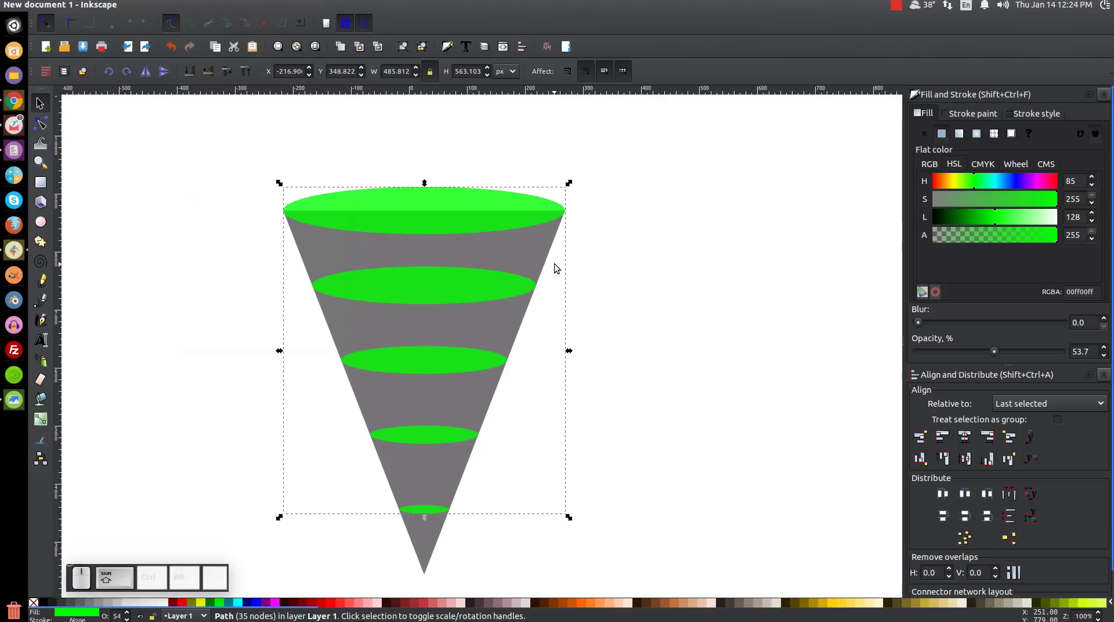
# Cut the grey cone with the combined bands via Path Division, then Break Apart into slices.
pyautogui.click(547, 250)
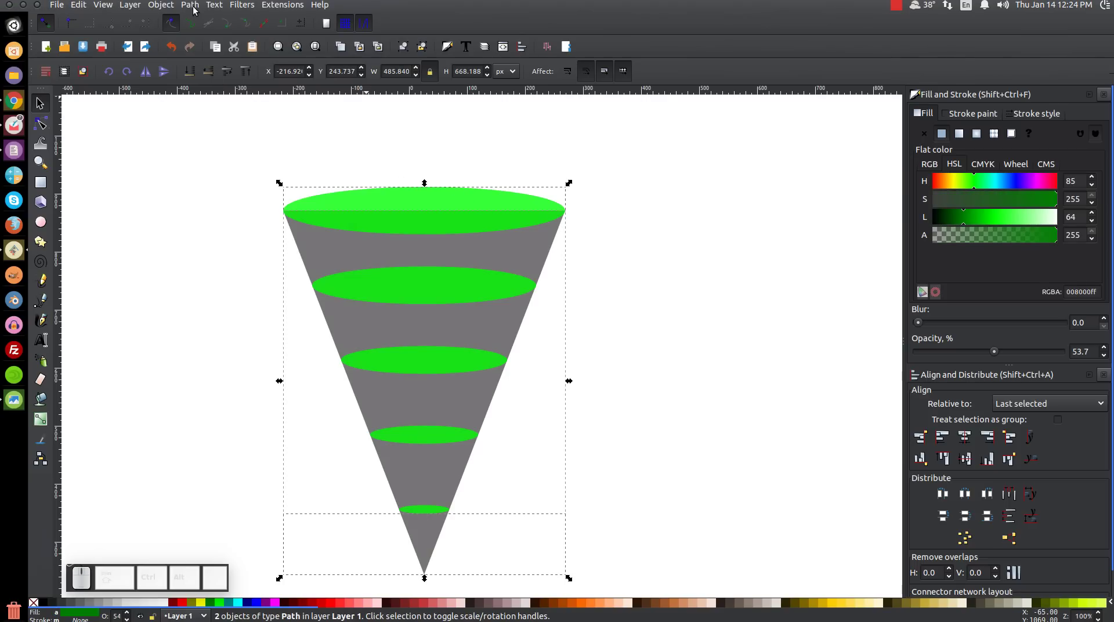
pyautogui.click(190, 9)
pyautogui.click(222, 80)
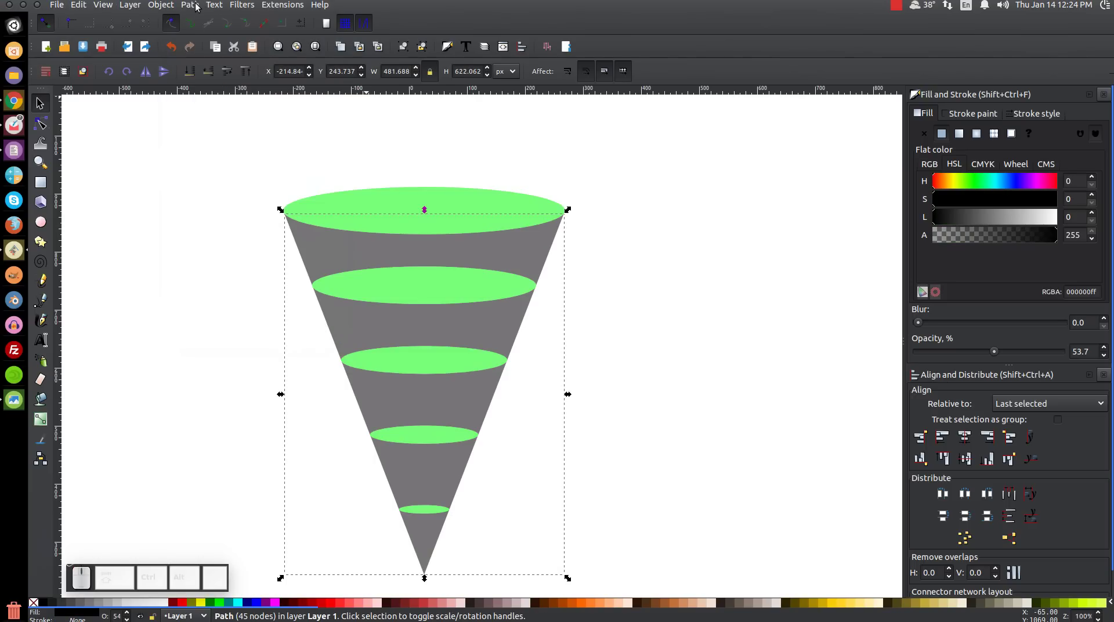
pyautogui.click(194, 6)
pyautogui.click(215, 175)
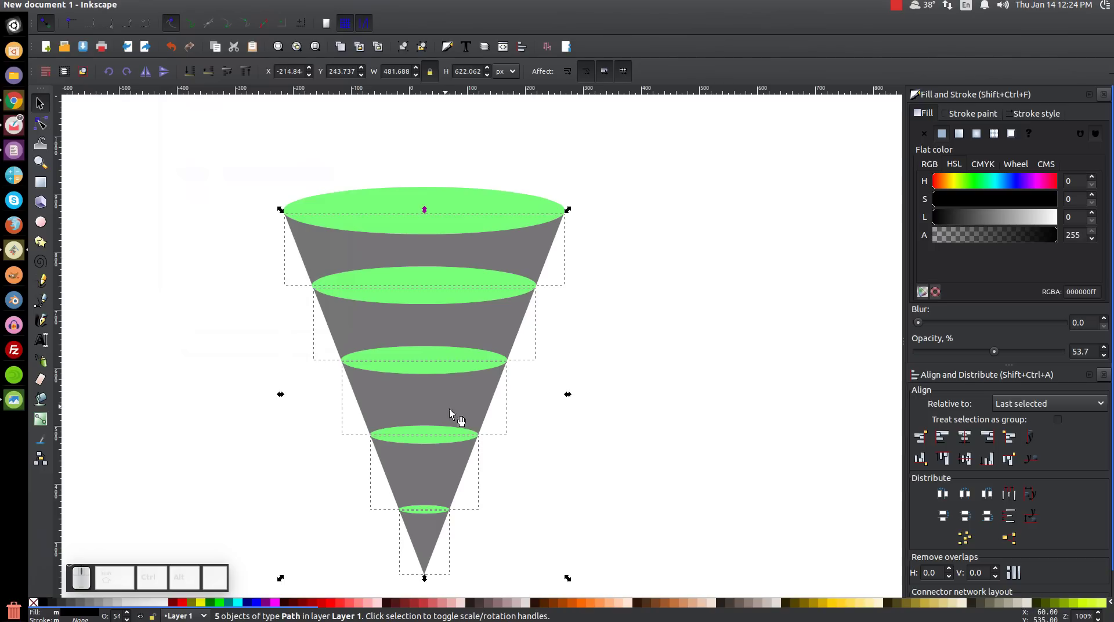
# Check the separate cone slices, undo a stray change and clear the selection.
pyautogui.click(717, 327)
pyautogui.click(502, 331)
pyautogui.click(454, 406)
pyautogui.click(421, 472)
pyautogui.press('ctrl+z')
pyautogui.click(496, 370)
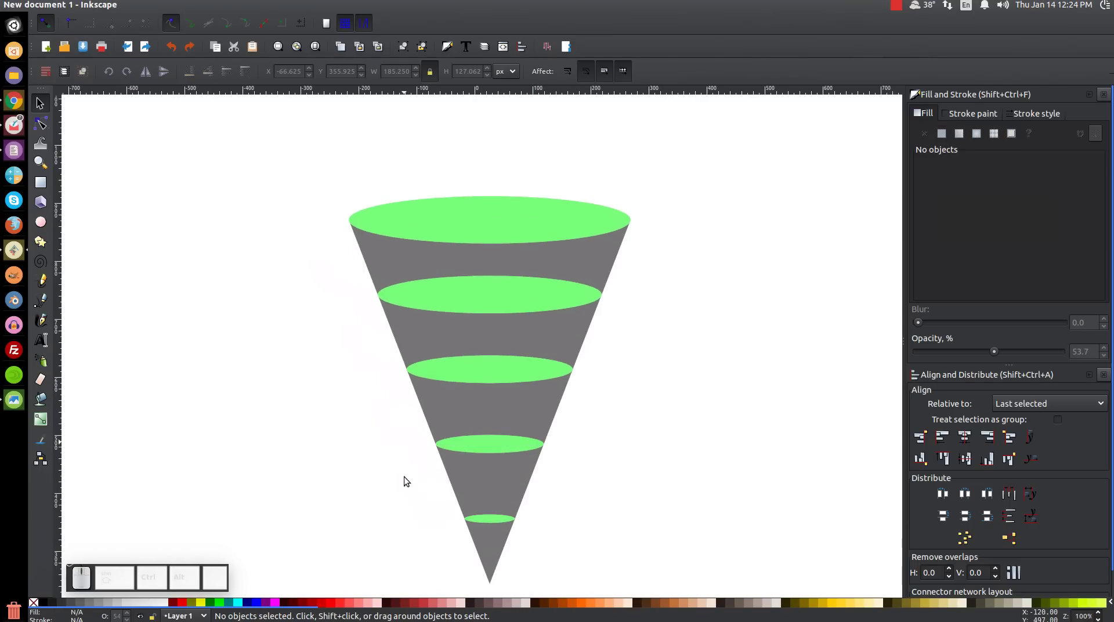
# Ungroup the green bands and give the second band a brighter green.
pyautogui.click(739, 314)
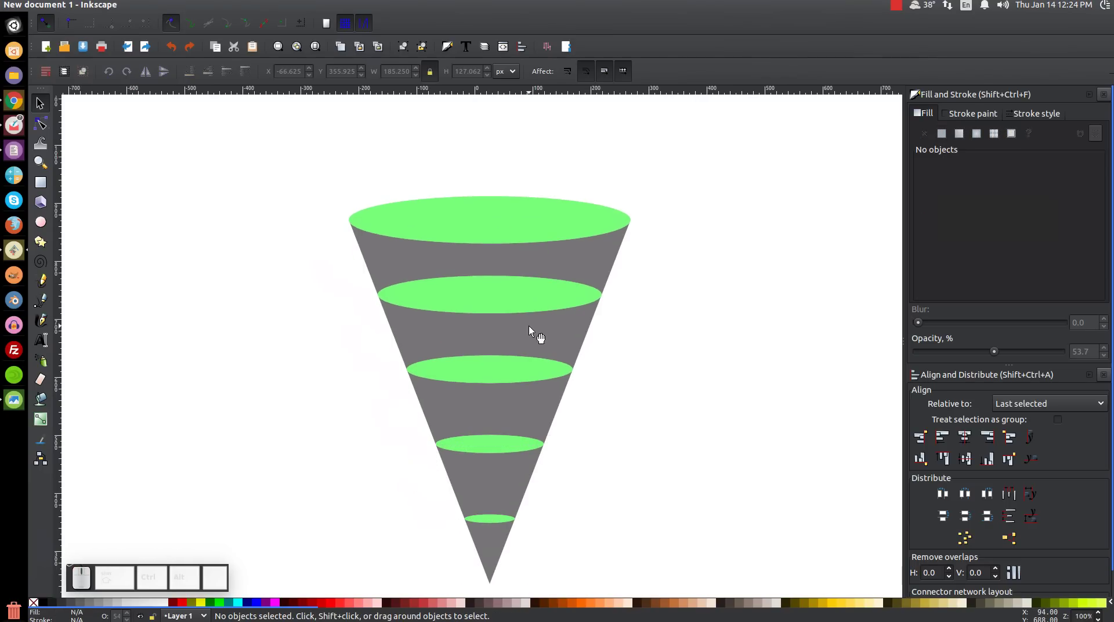
pyautogui.click(528, 292)
pyautogui.click(508, 302)
pyautogui.press('ctrl+z')
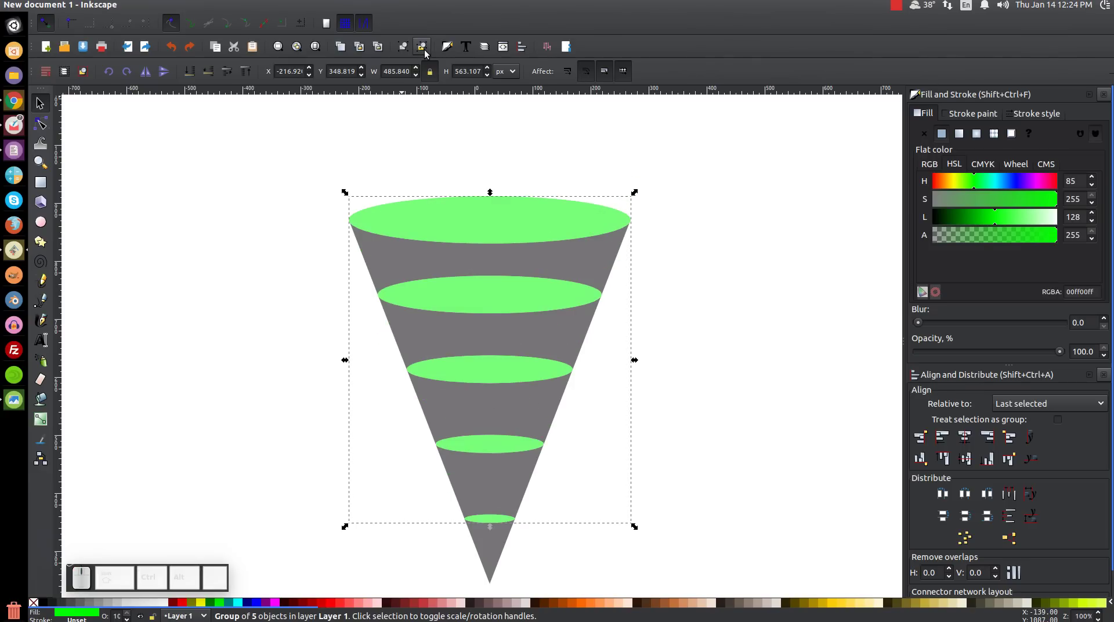
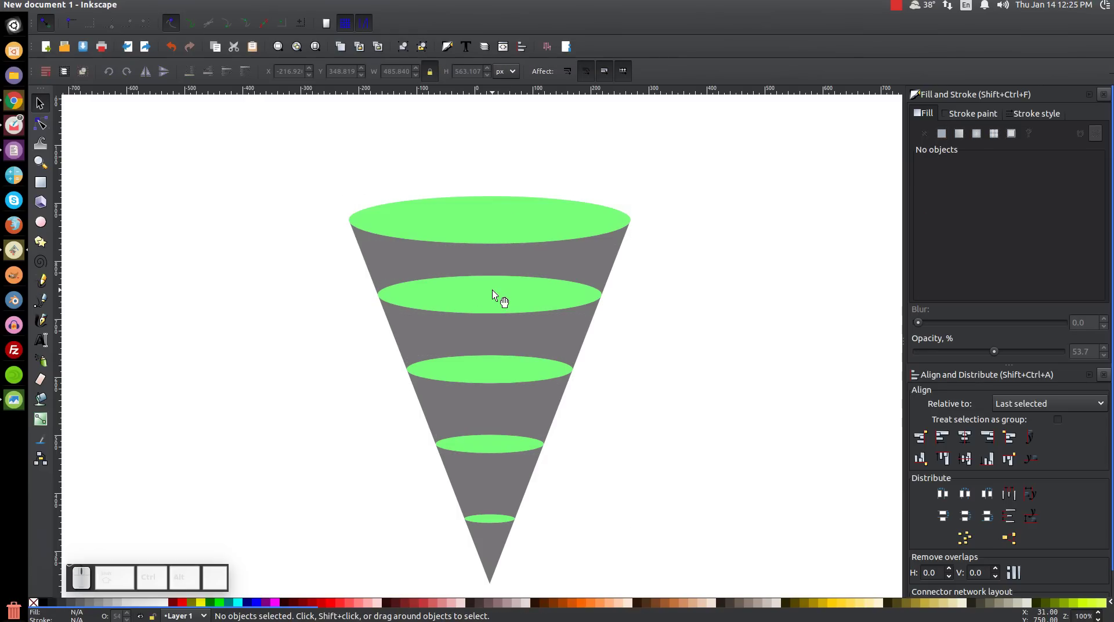
pyautogui.click(497, 293)
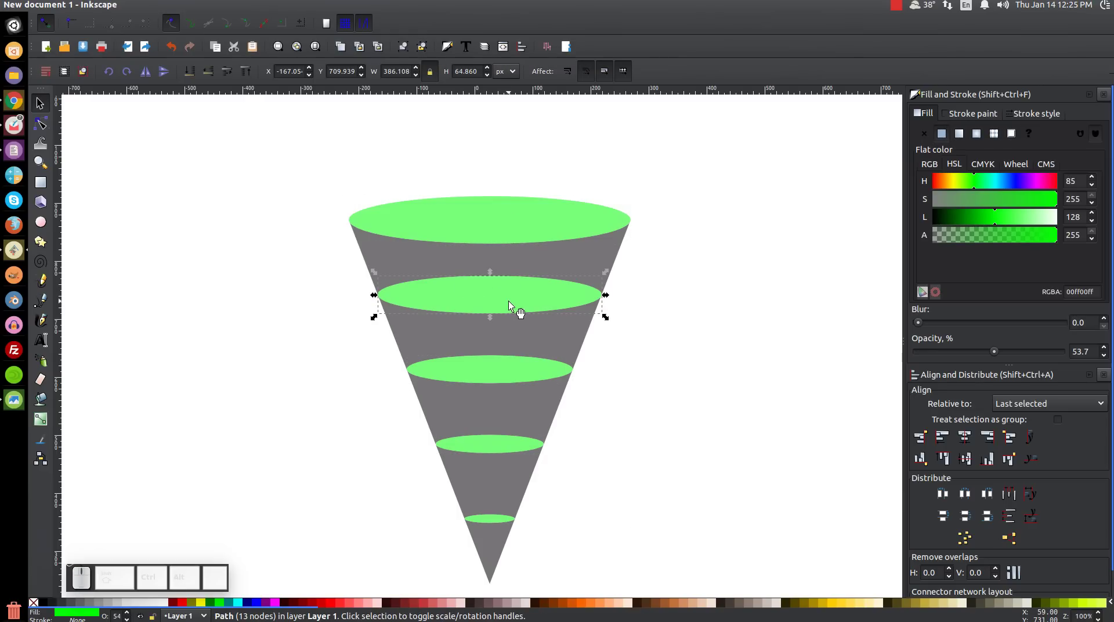
pyautogui.click(511, 303)
pyautogui.click(535, 404)
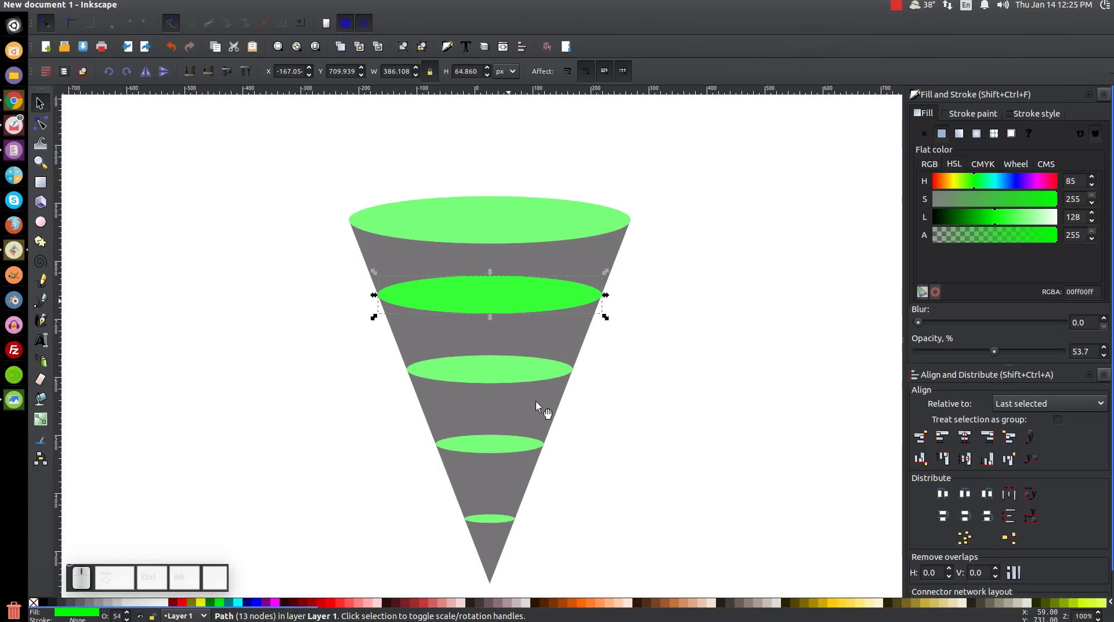
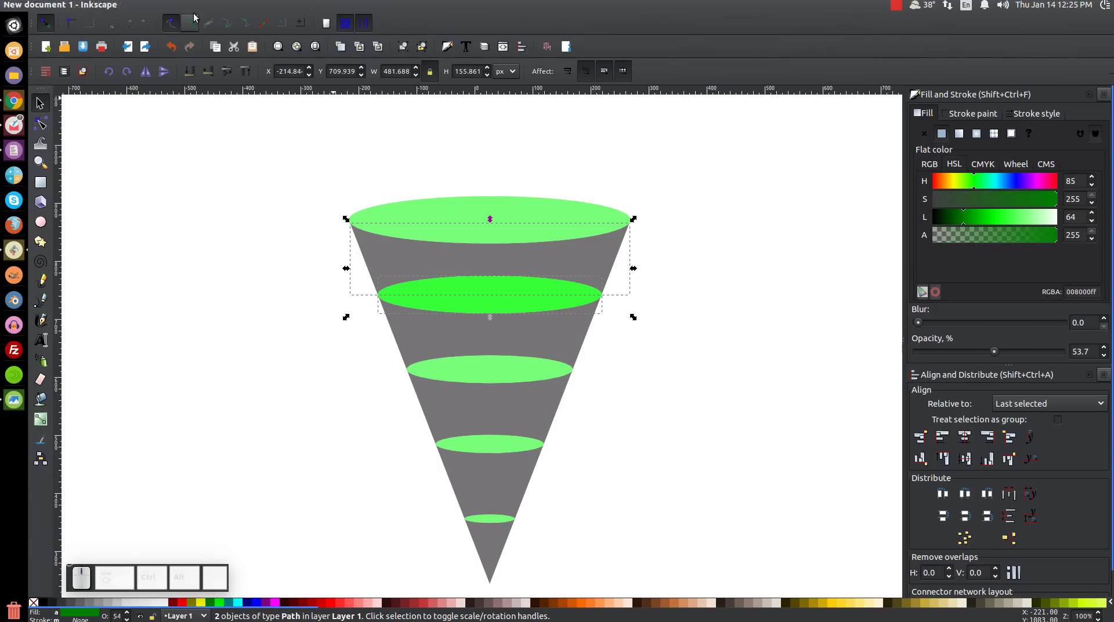
# Try a Path join of the top cone section with its band, then undo it.
pyautogui.click(186, 10)
pyautogui.click(202, 71)
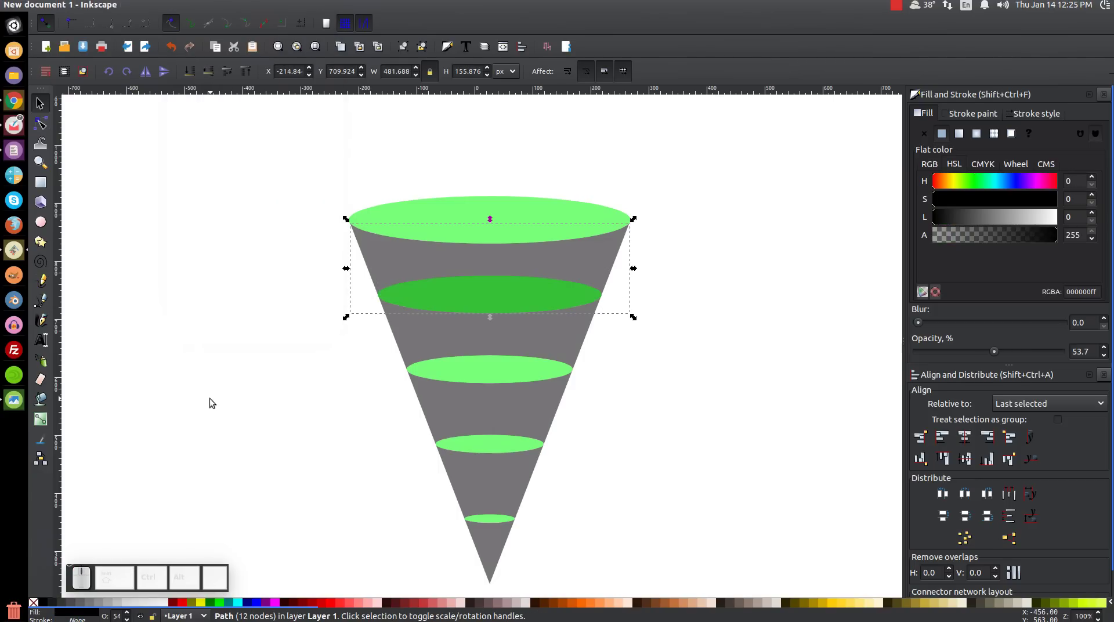
pyautogui.click(433, 236)
pyautogui.click(448, 265)
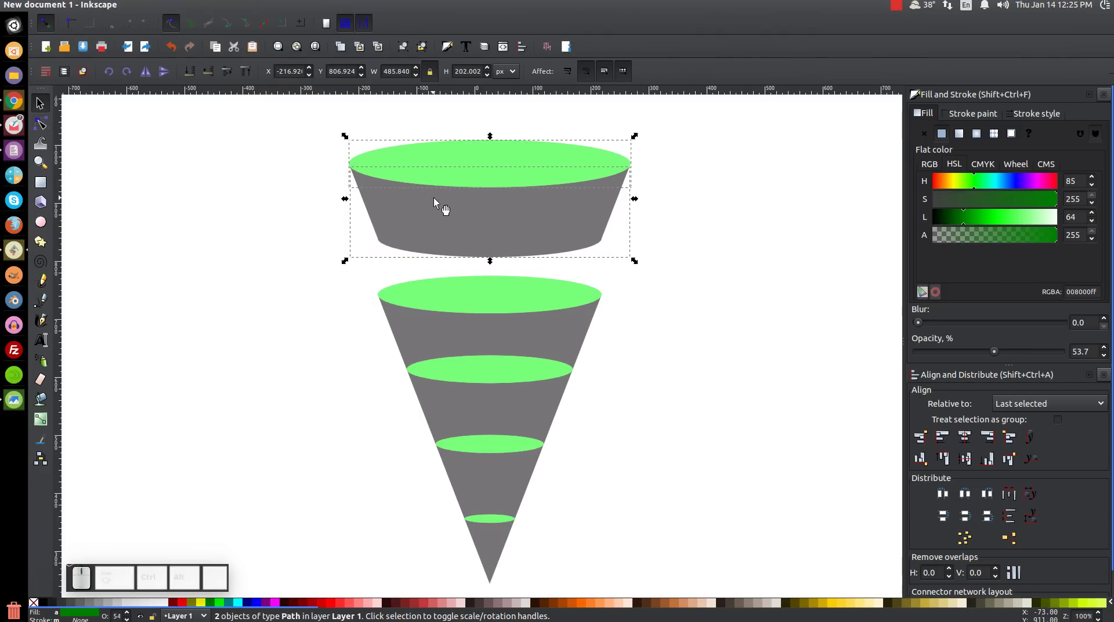
pyautogui.press('ctrl+z')
pyautogui.click(667, 410)
# Cut out the cone piece between the middle and second ellipses with a Path operation.
pyautogui.click(499, 366)
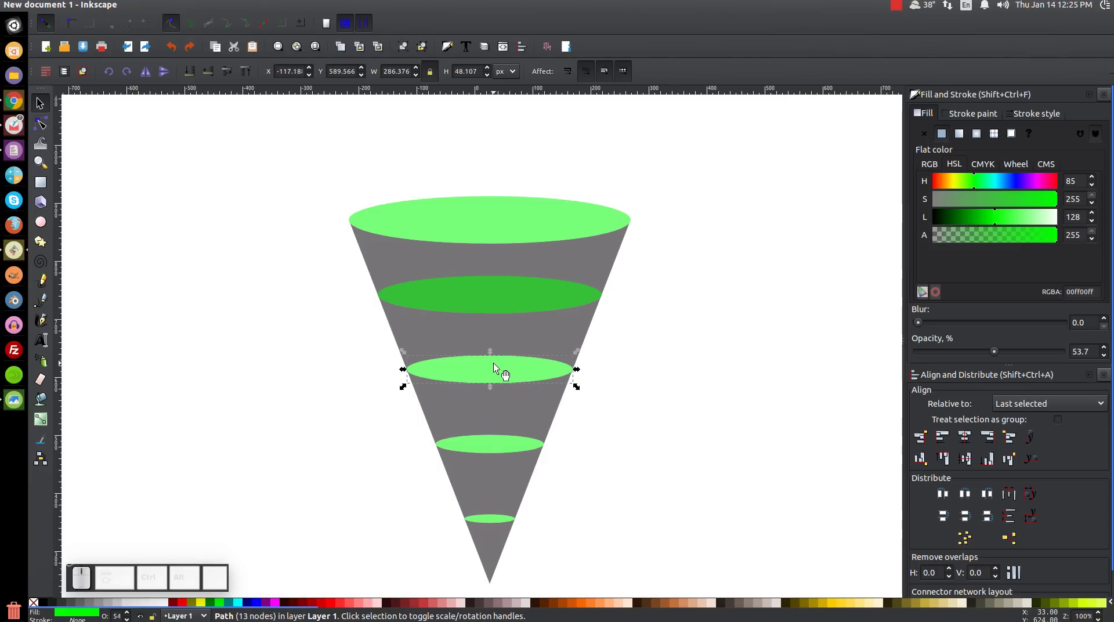
pyautogui.click(493, 366)
pyautogui.click(530, 464)
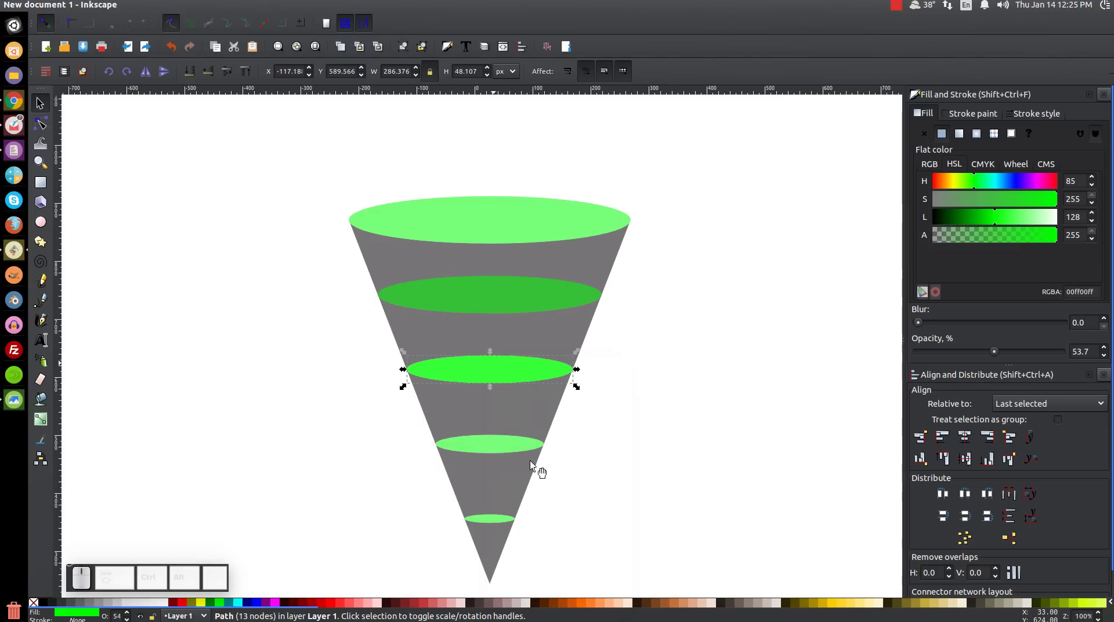
pyautogui.click(580, 338)
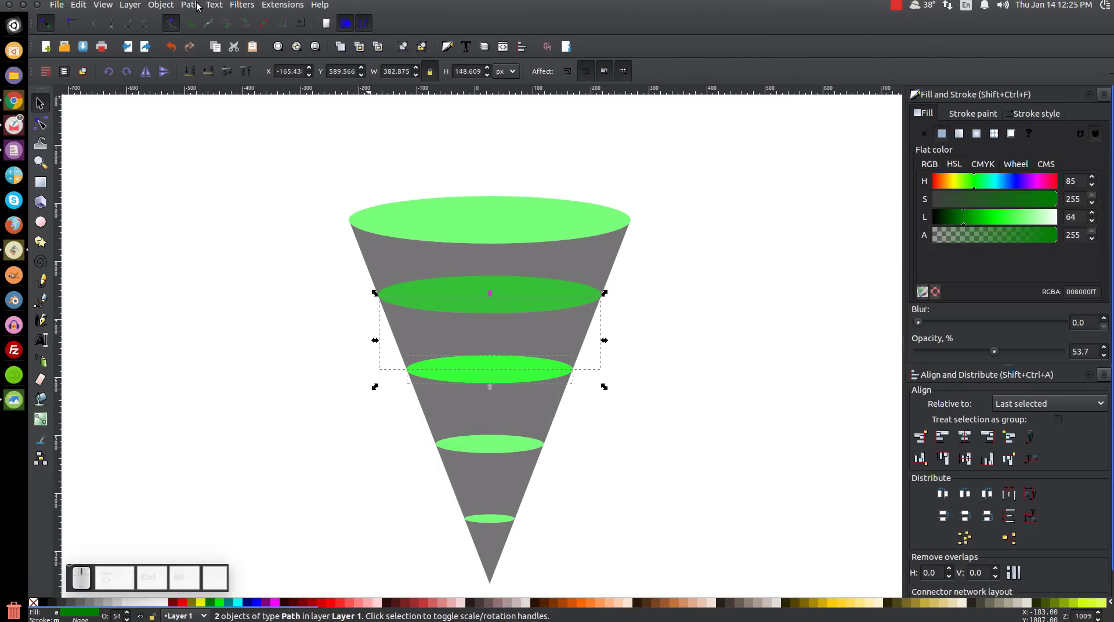
pyautogui.click(189, 7)
pyautogui.click(204, 74)
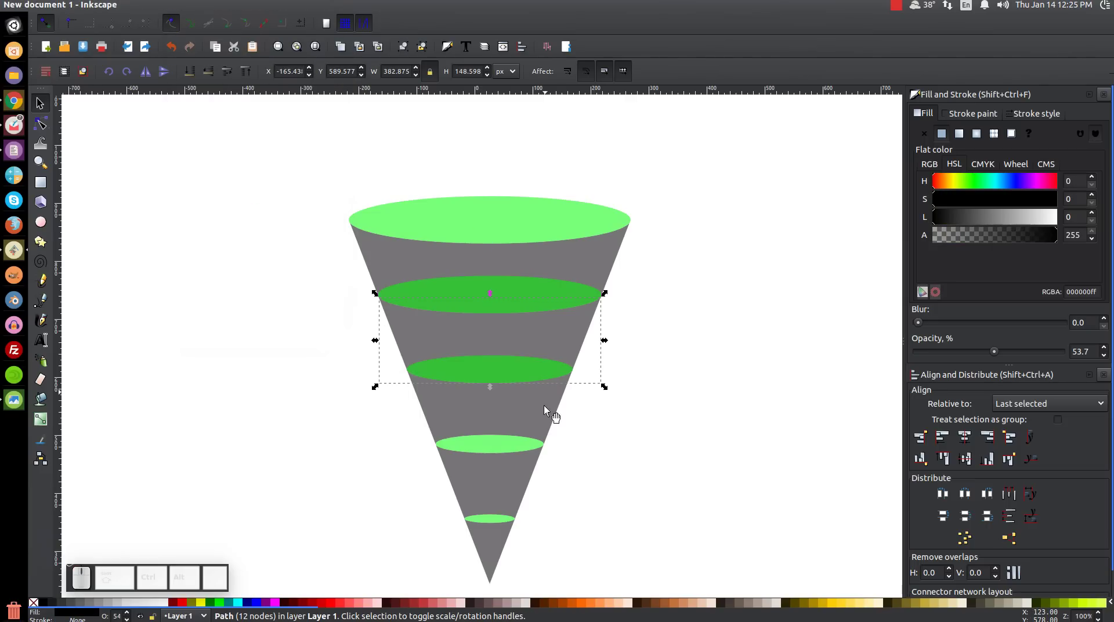
# Cut out the two lower cone pieces between the remaining ellipses the same way.
pyautogui.click(499, 447)
pyautogui.click(493, 447)
pyautogui.click(516, 299)
pyautogui.click(554, 402)
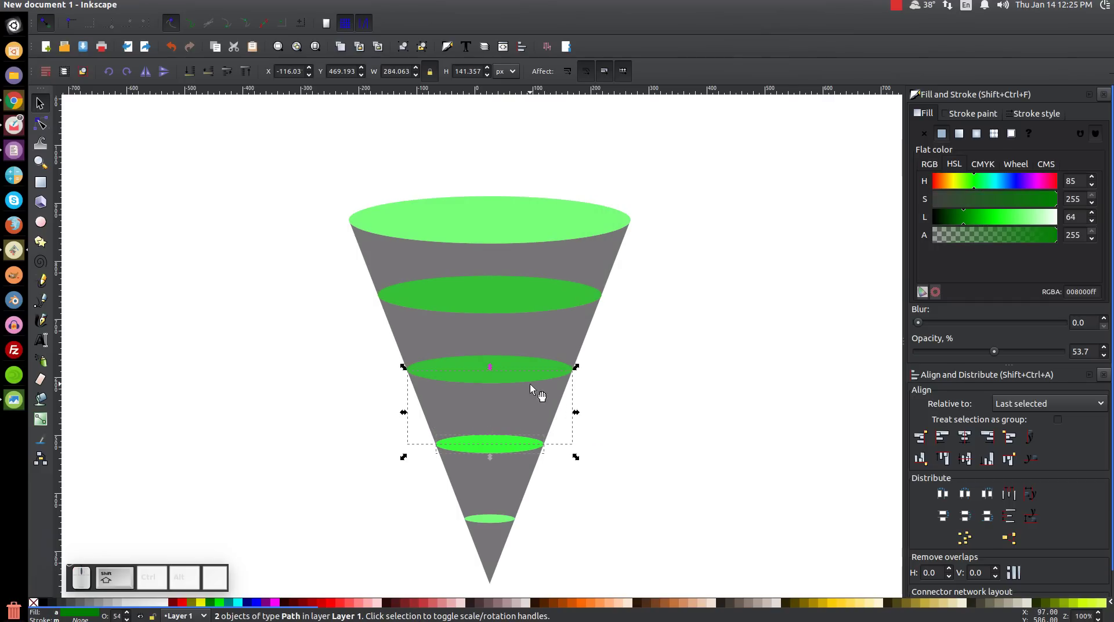
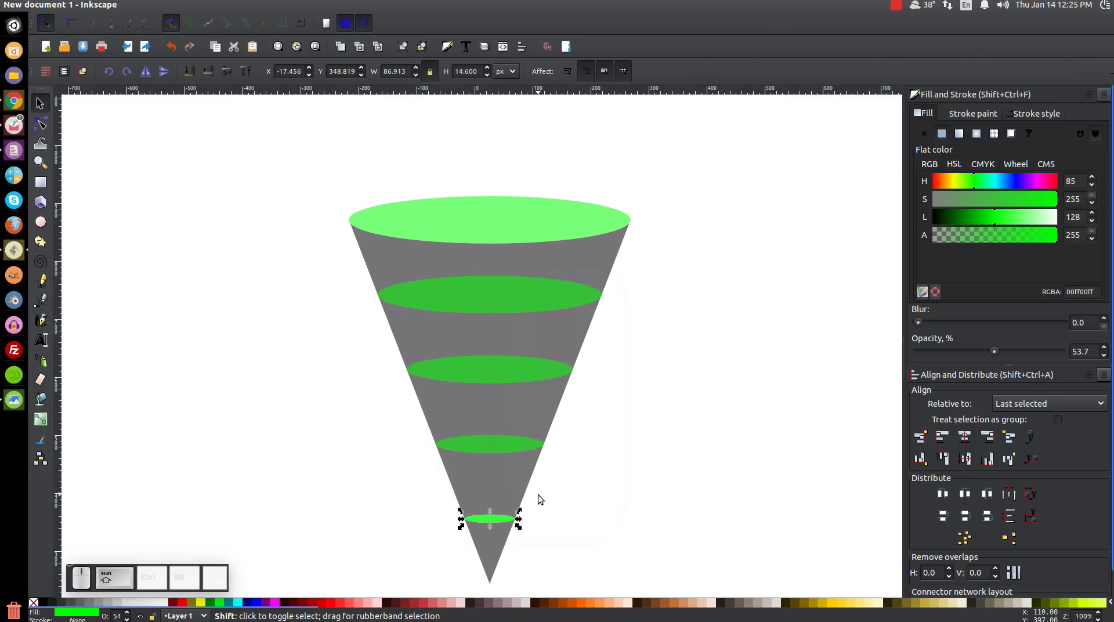
pyautogui.click(514, 490)
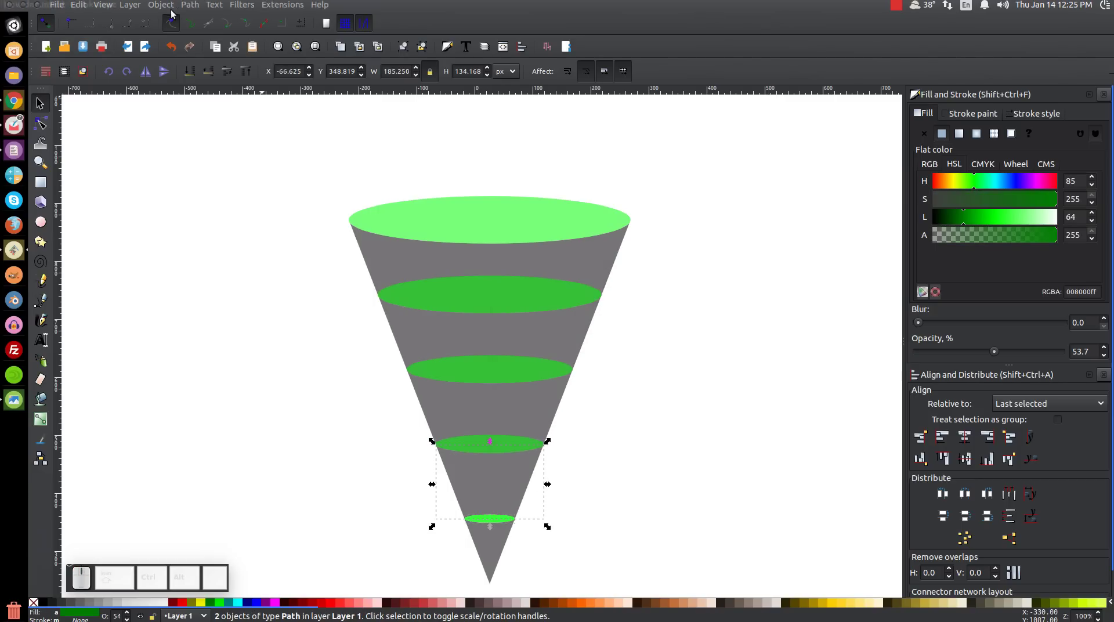
pyautogui.click(192, 7)
pyautogui.click(207, 71)
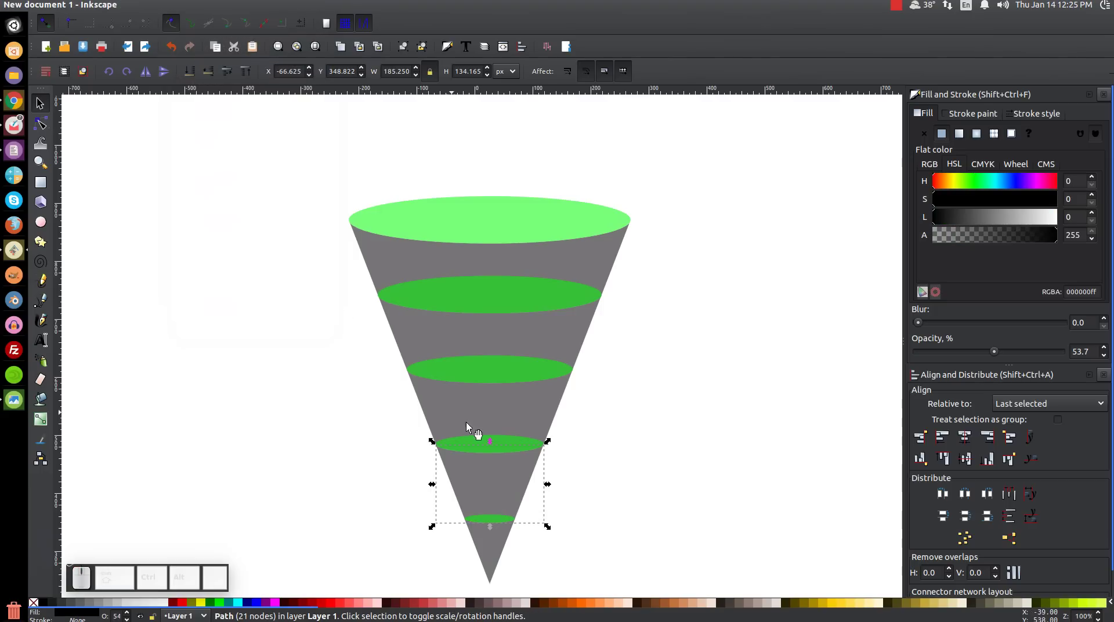
# Rubber-band select all the cone pieces and ellipses.
pyautogui.middleClick(603, 463)
pyautogui.scroll(3)
pyautogui.click(532, 438)
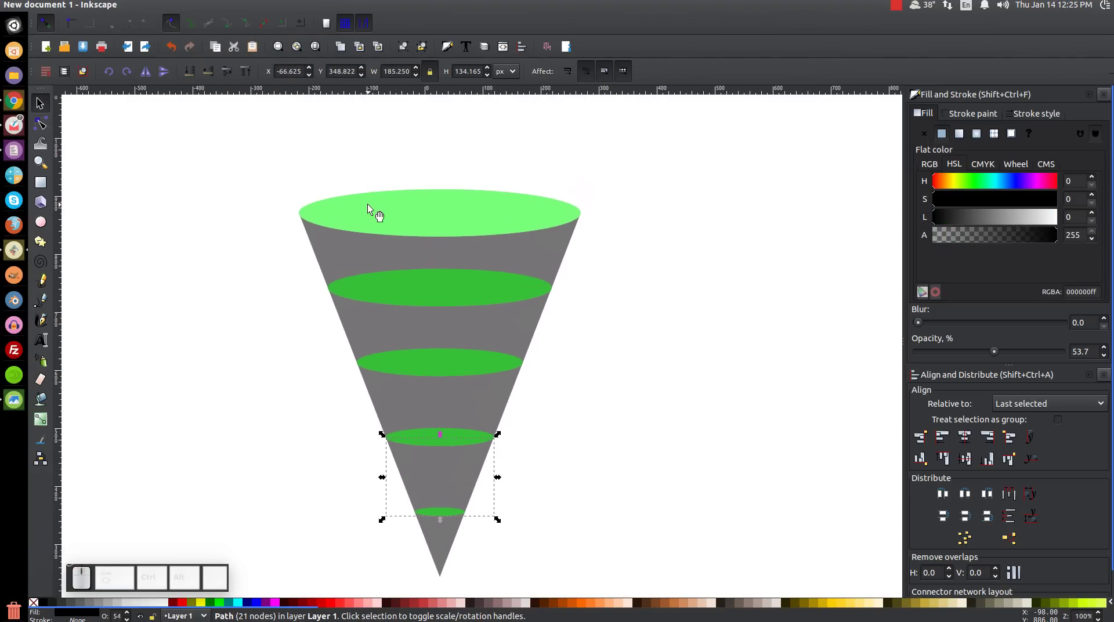
pyautogui.scroll(-3)
pyautogui.moveTo(667, 547); pyautogui.dragTo(207, 119)
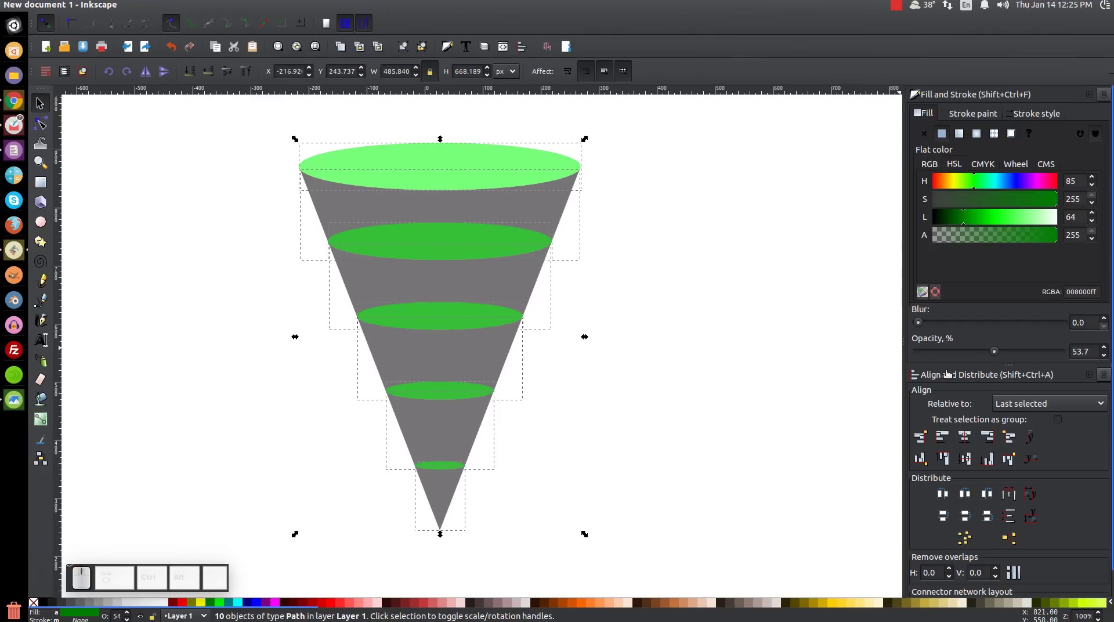
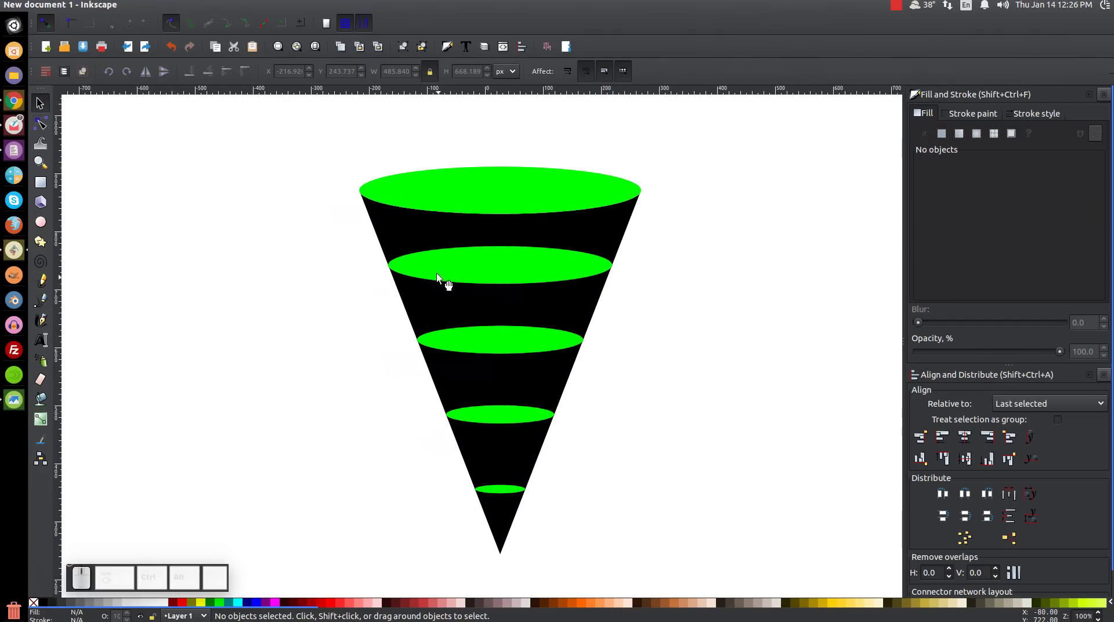
# Raise the top two sections with their rims to the front and lift them to open a gap.
pyautogui.click(433, 190)
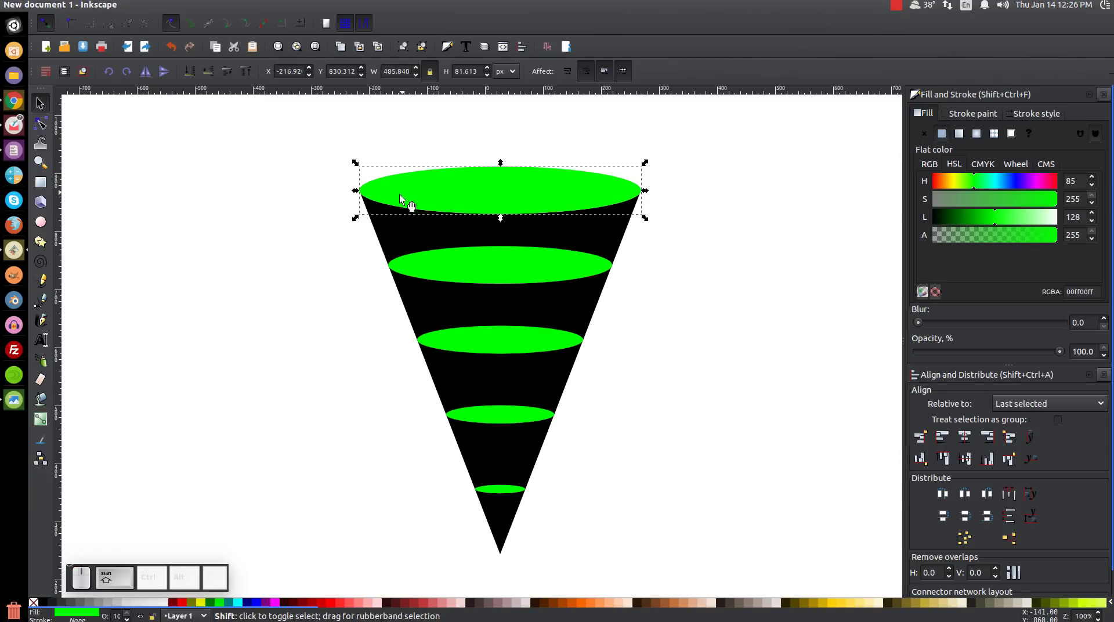
pyautogui.click(396, 240)
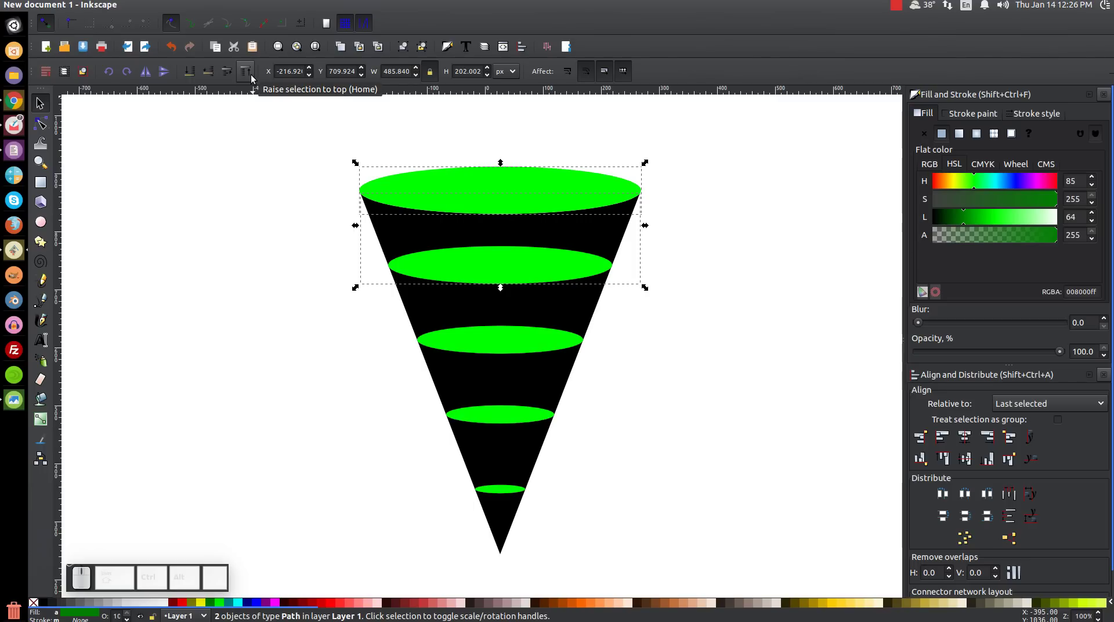
pyautogui.click(247, 75)
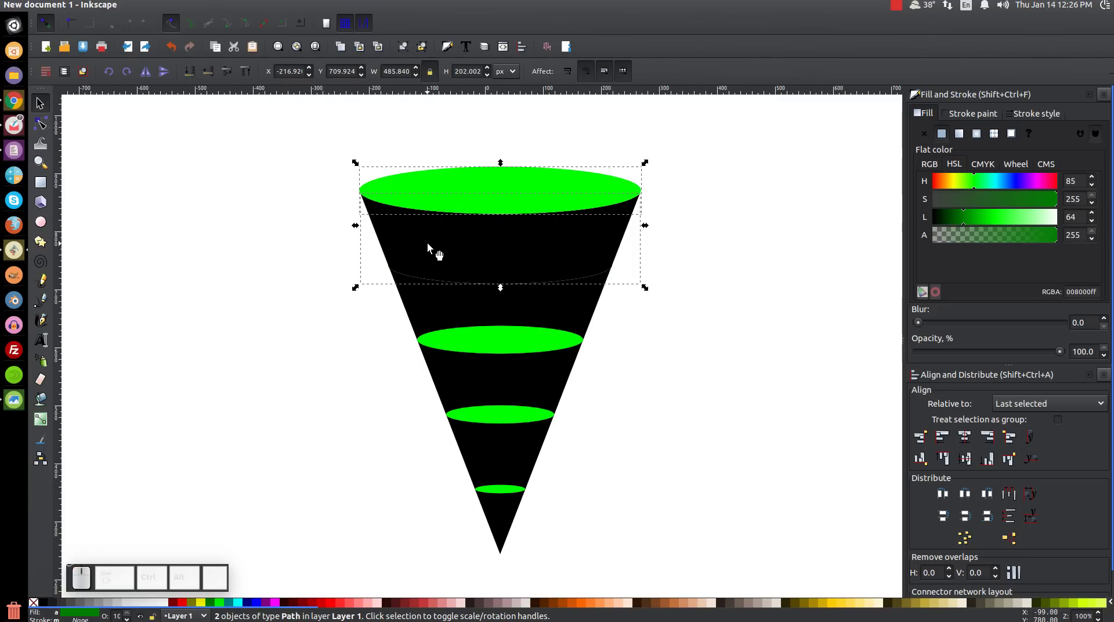
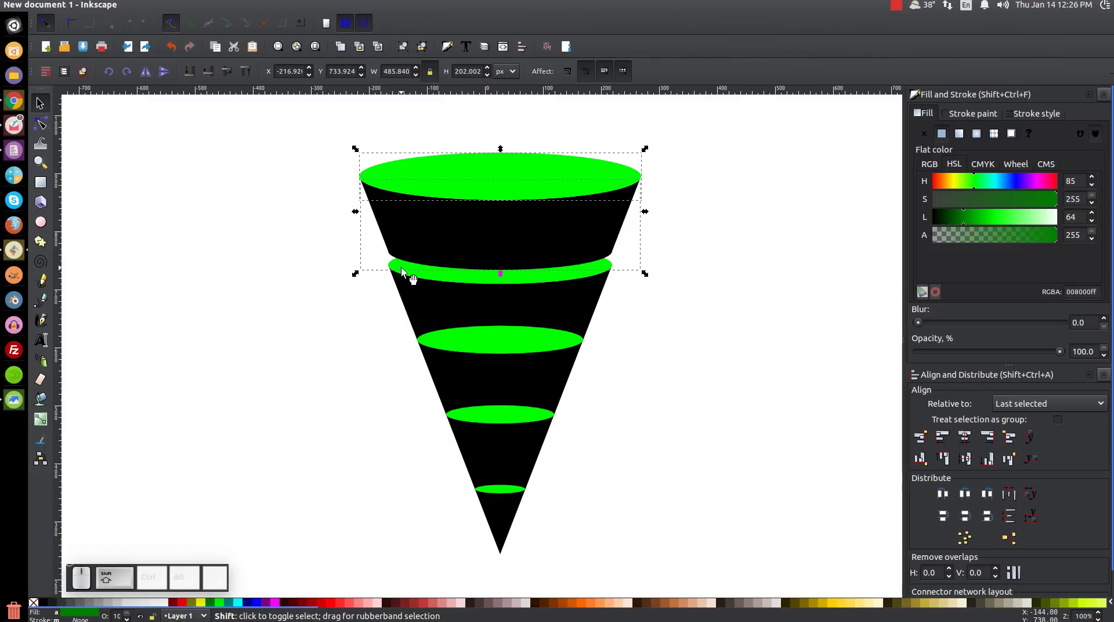
pyautogui.click(410, 278)
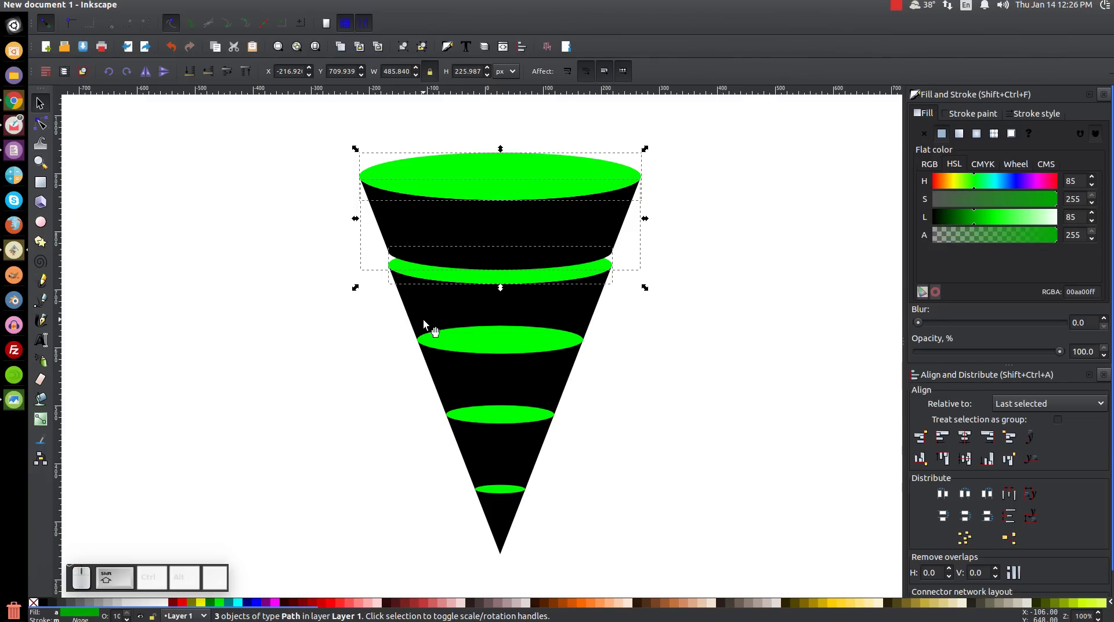
pyautogui.click(433, 301)
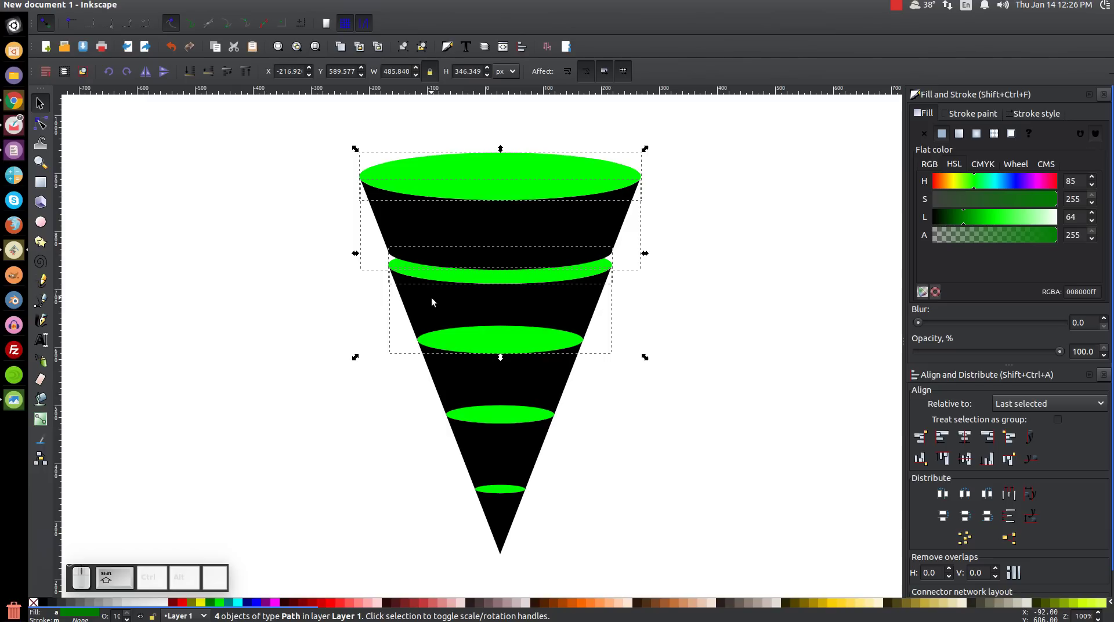
pyautogui.click(241, 75)
pyautogui.moveTo(460, 340); pyautogui.dragTo(460, 326)
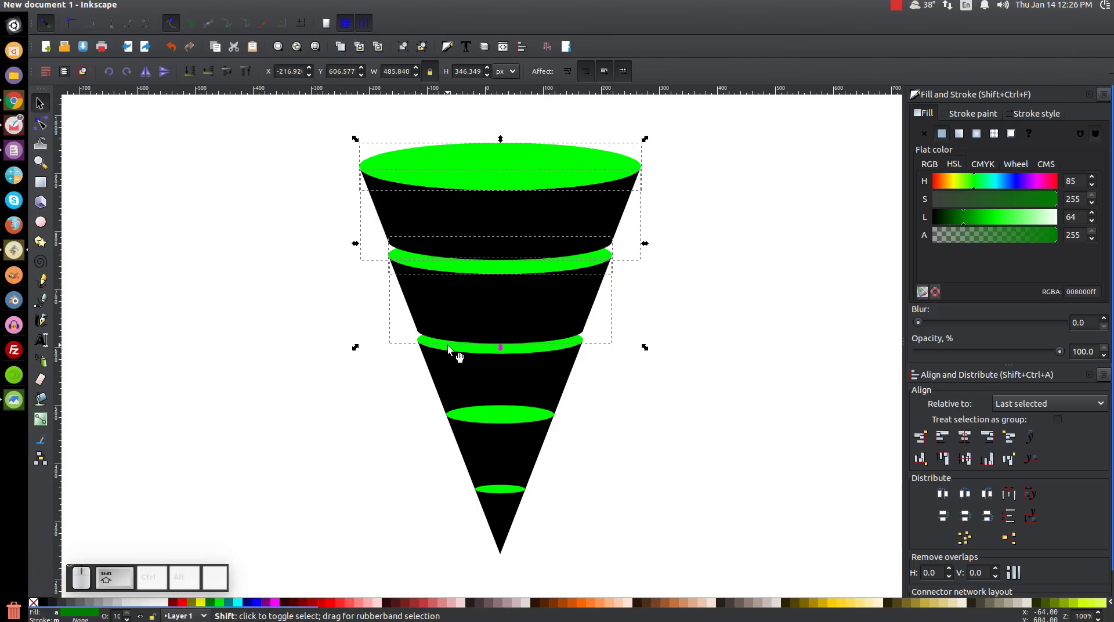
# Raise and lift the third section likewise, then select the fourth rim and lowest piece.
pyautogui.click(449, 349)
pyautogui.click(449, 349)
pyautogui.click(450, 354)
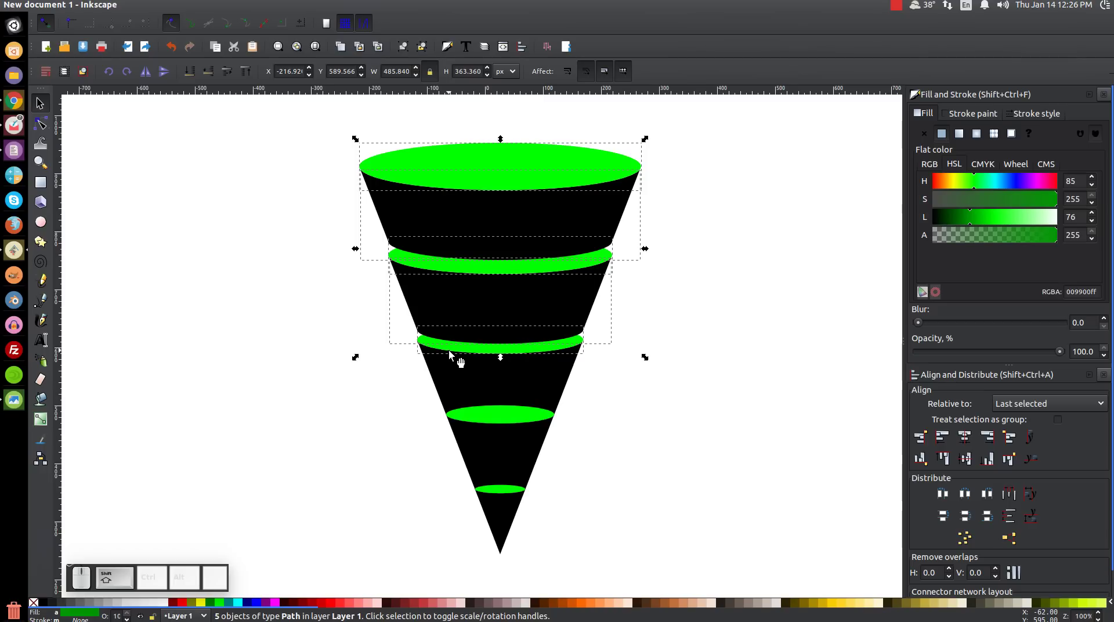
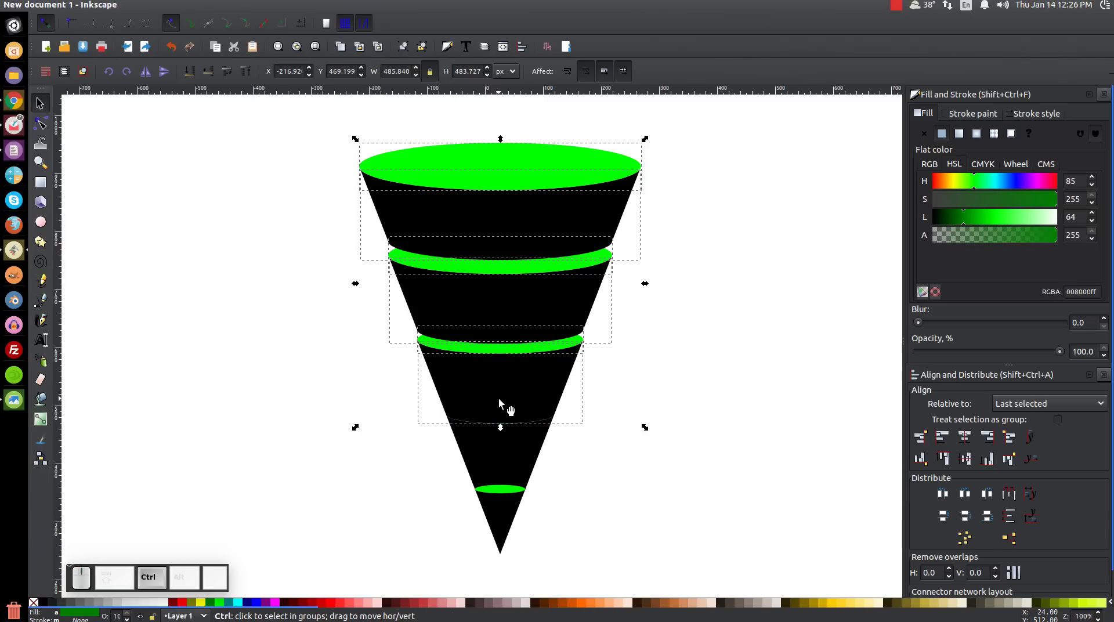
pyautogui.moveTo(500, 403); pyautogui.dragTo(502, 391)
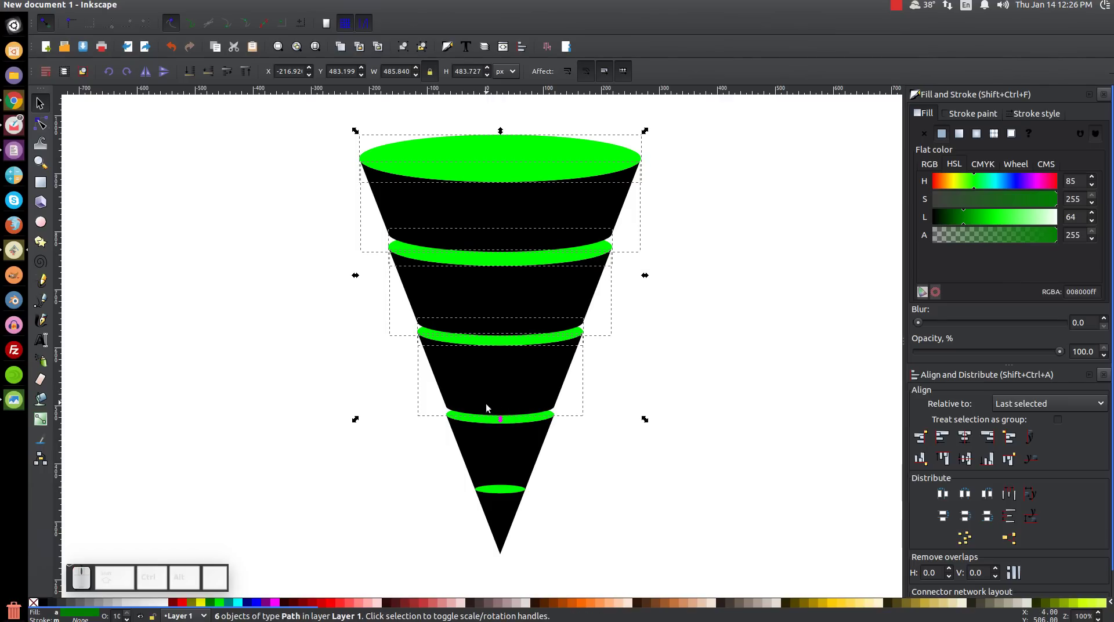
pyautogui.click(476, 425)
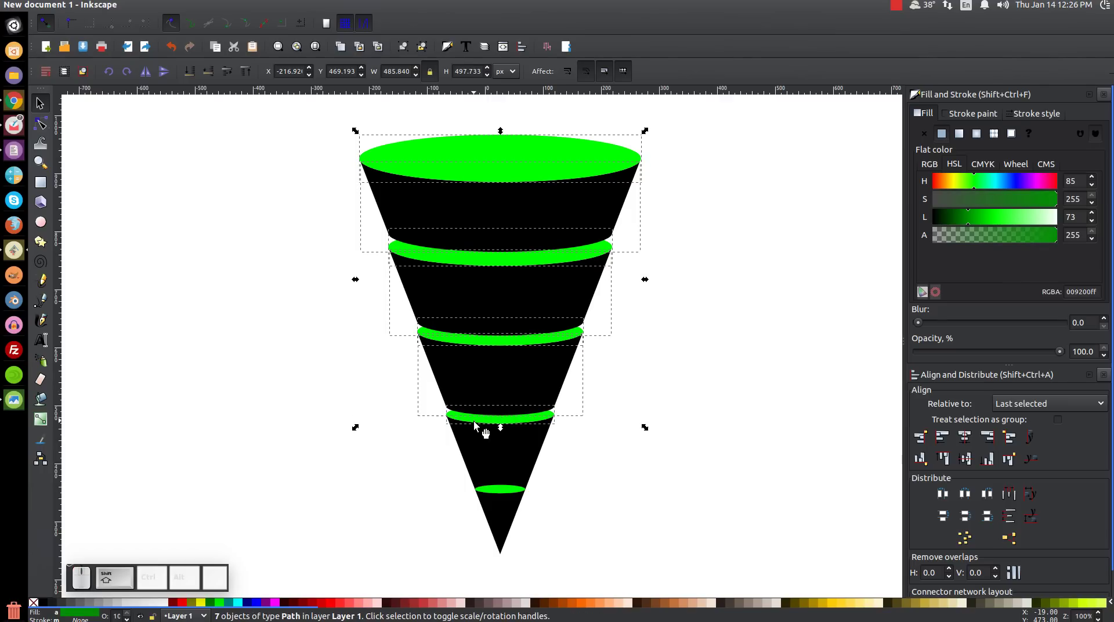
pyautogui.click(477, 458)
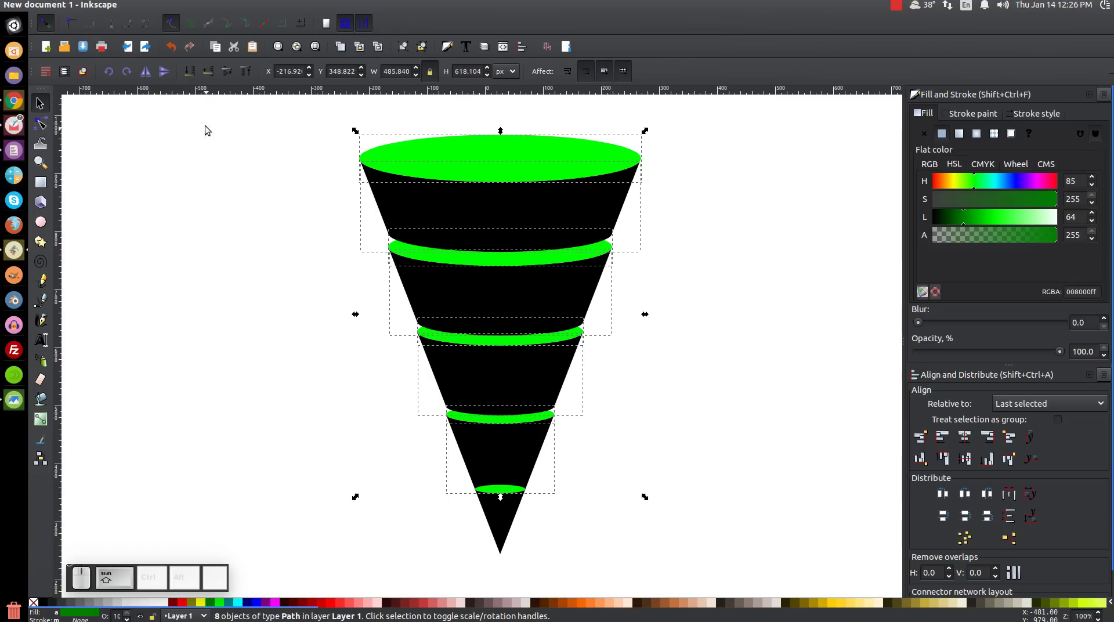
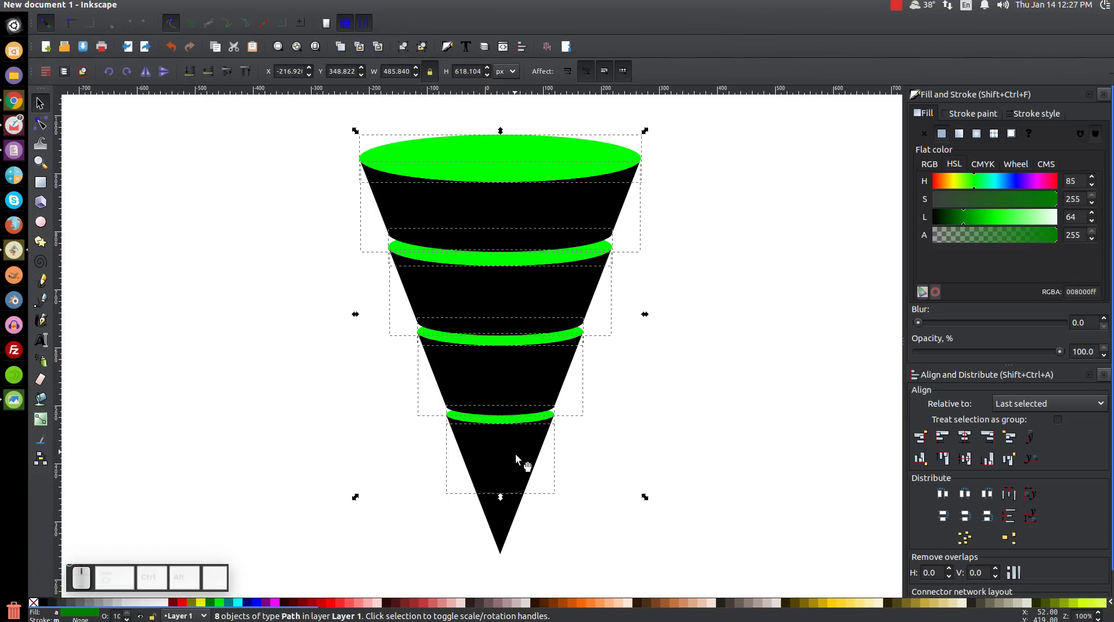
pyautogui.moveTo(515, 468); pyautogui.dragTo(595, 456)
pyautogui.middleClick(676, 345)
pyautogui.moveTo(566, 420); pyautogui.dragTo(558, 390)
pyautogui.click(558, 391)
pyautogui.click(790, 246)
pyautogui.middleClick(357, 343)
pyautogui.scroll(3)
pyautogui.moveTo(369, 296); pyautogui.dragTo(394, 318)
pyautogui.click(479, 262)
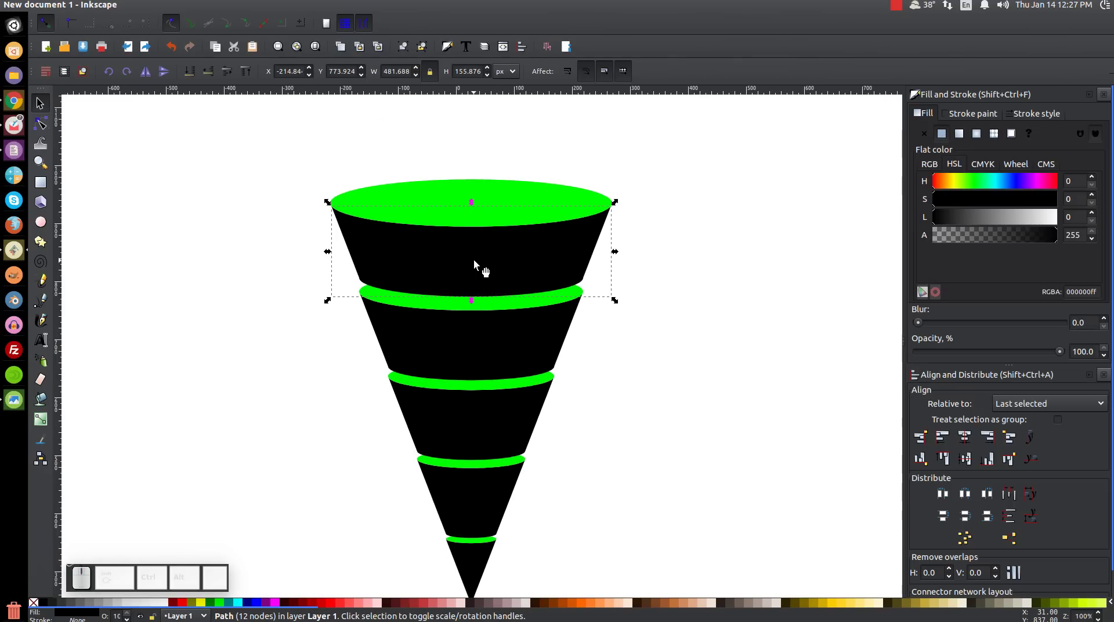
pyautogui.click(499, 191)
pyautogui.click(399, 484)
pyautogui.middleClick(399, 460)
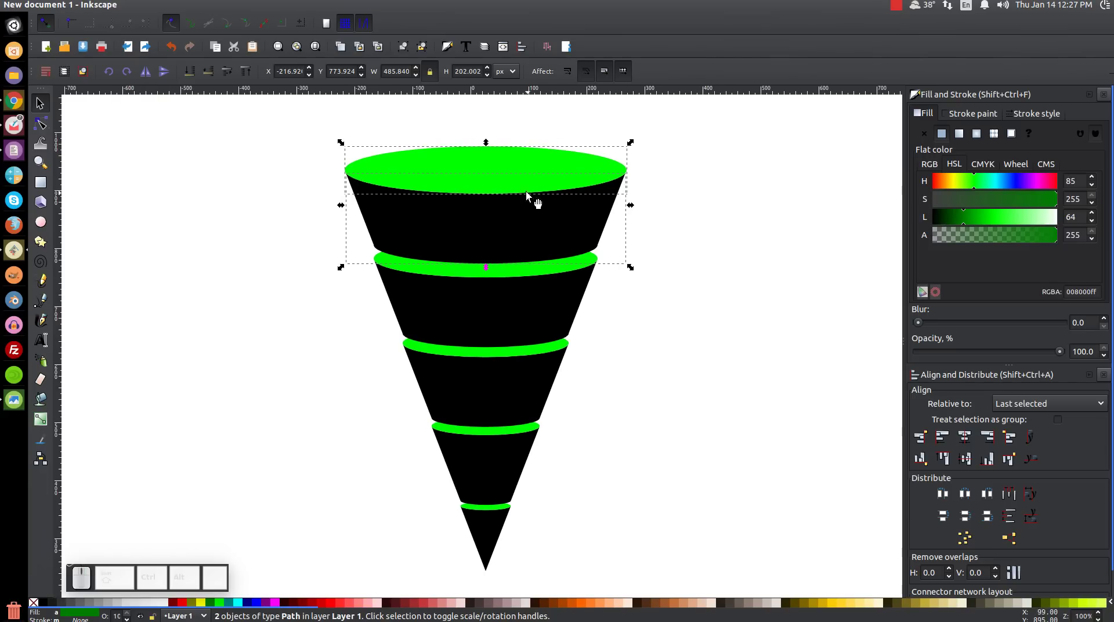
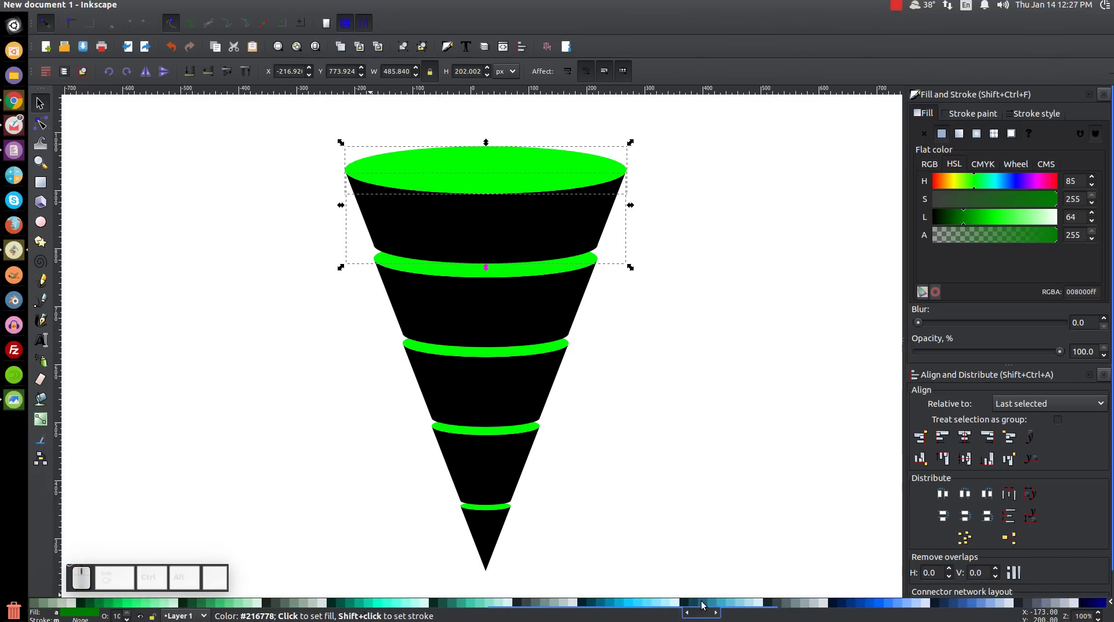
# Colour the top section teal and select the second section with its rim.
pyautogui.click(712, 604)
pyautogui.moveTo(664, 387); pyautogui.dragTo(620, 373)
pyautogui.click(523, 285)
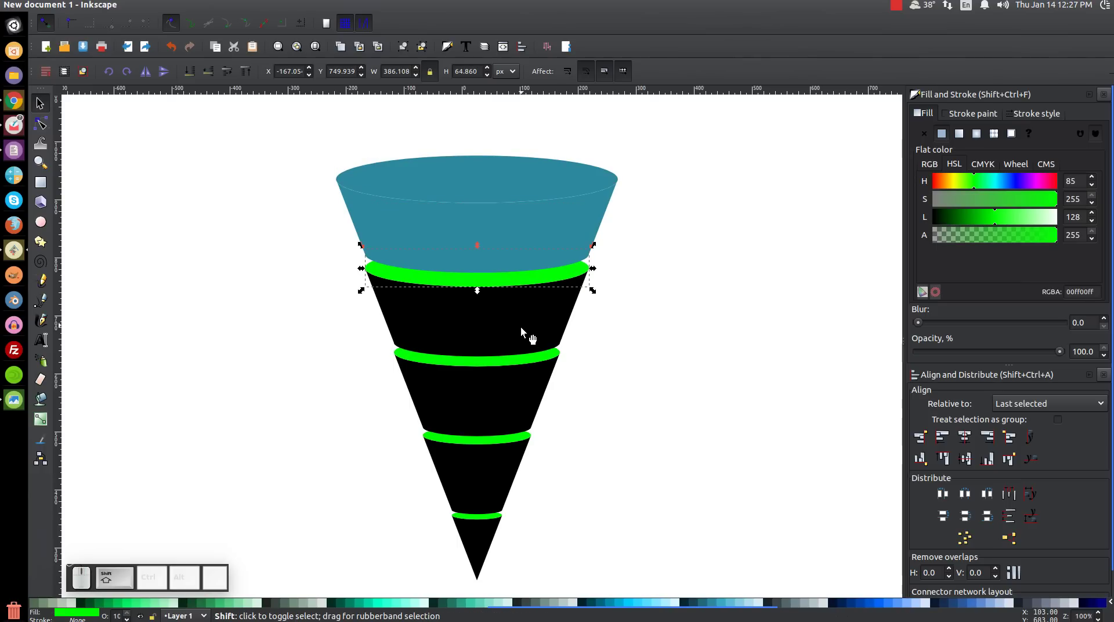
pyautogui.click(516, 338)
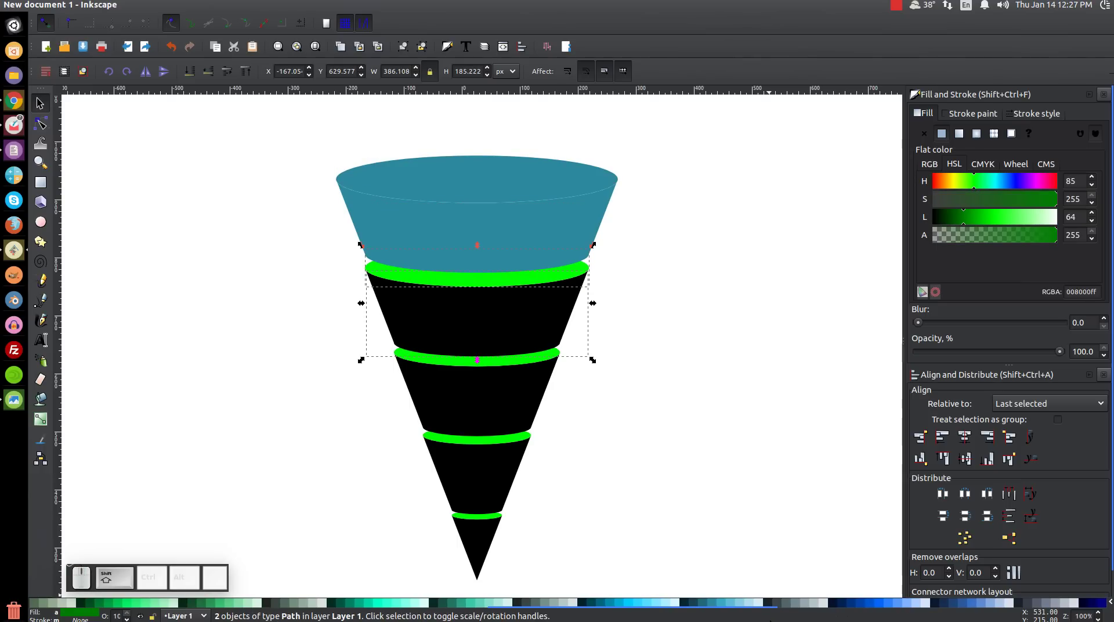
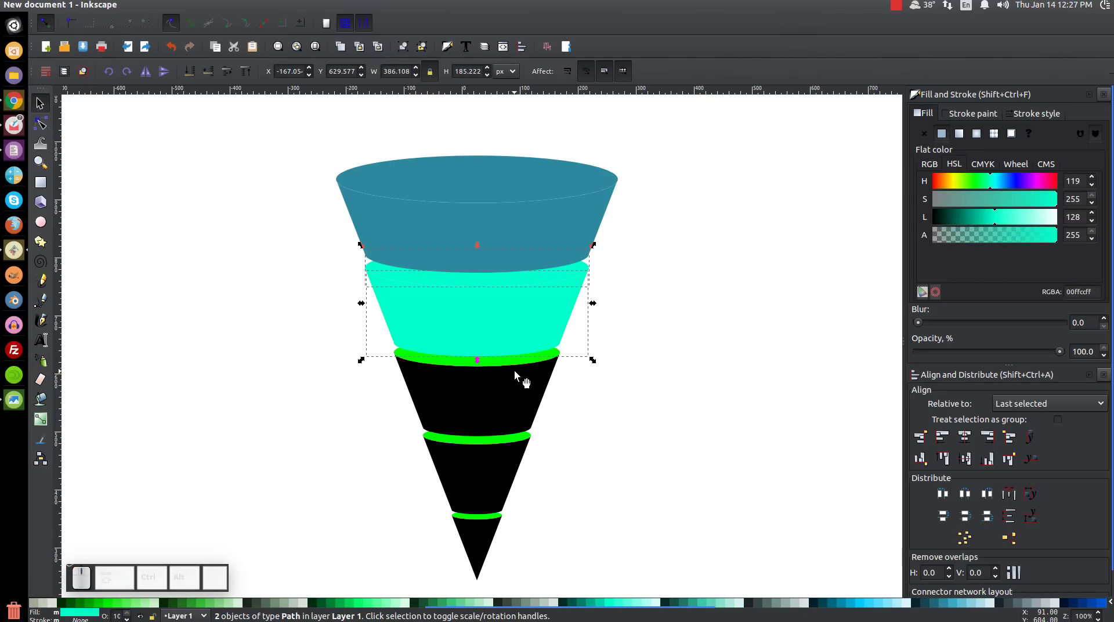
# Fill the third section and its rim yellow.
pyautogui.click(532, 365)
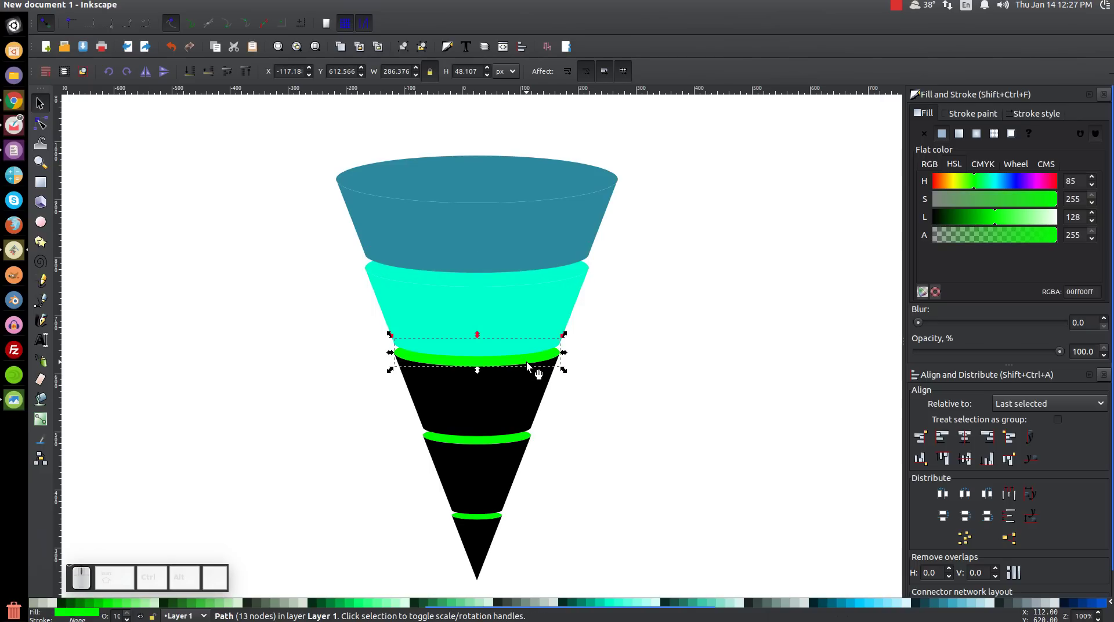
pyautogui.click(521, 388)
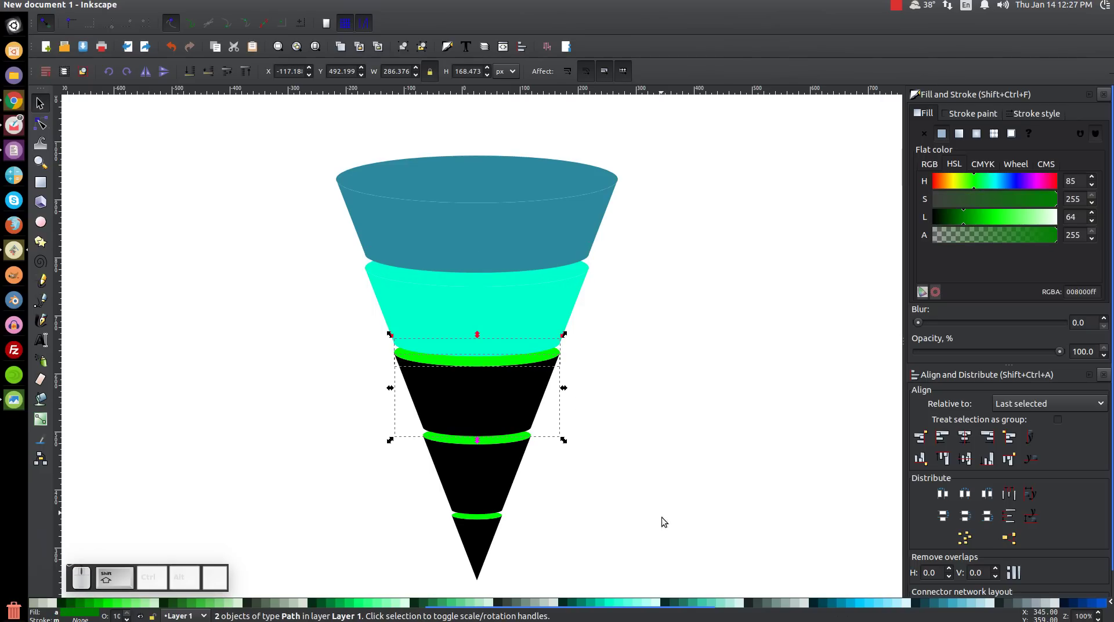
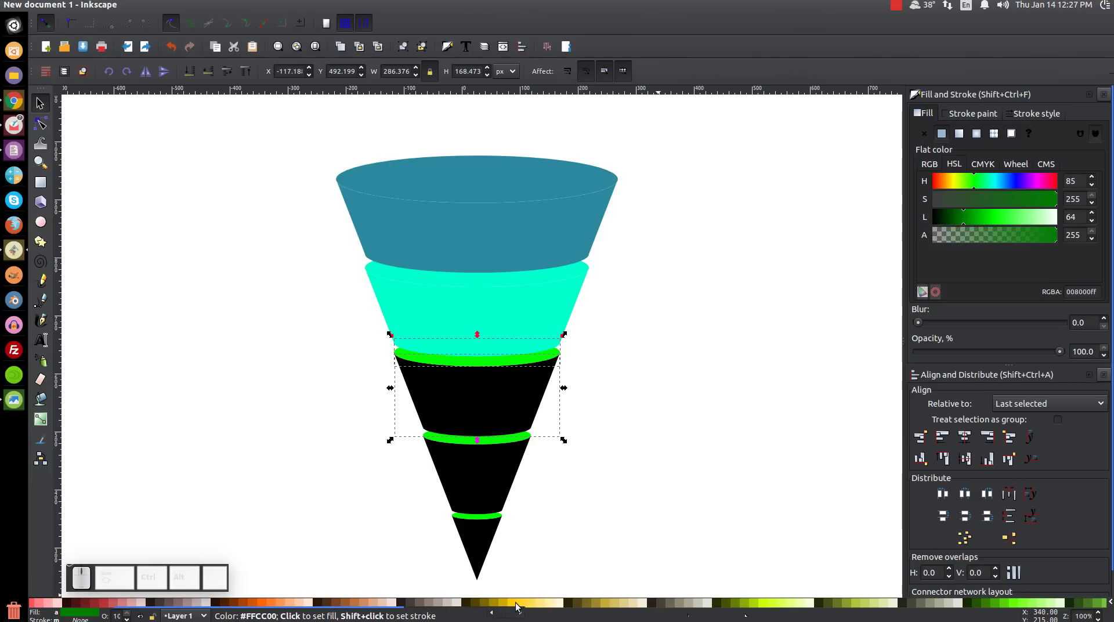
pyautogui.click(515, 606)
pyautogui.click(515, 606)
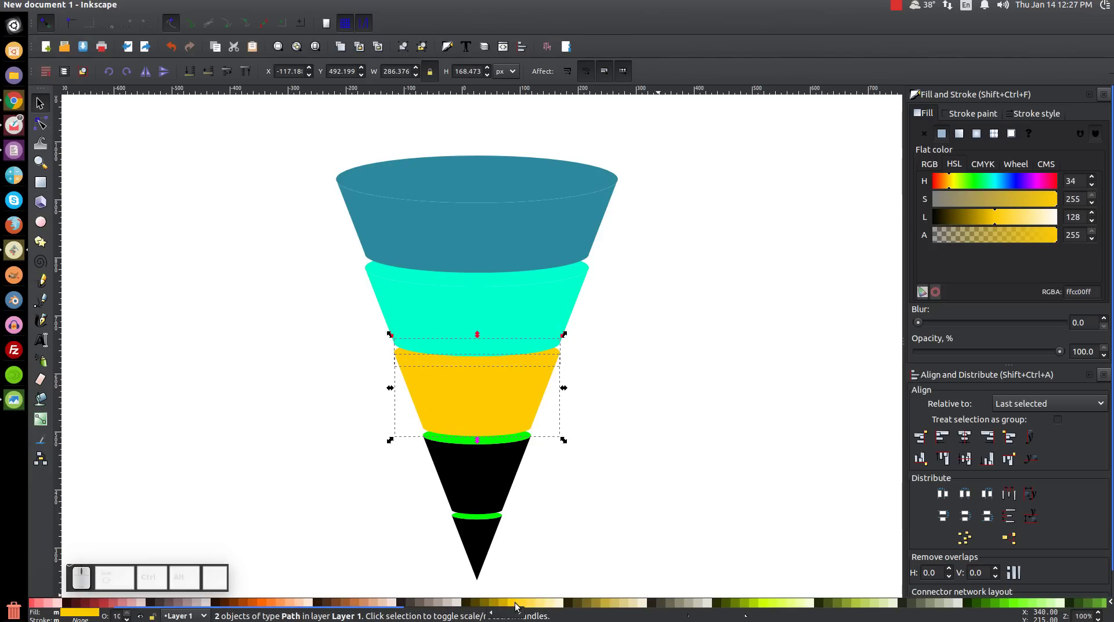
# Shift the fourth section and its rim to orange with the Hue slider.
pyautogui.click(505, 446)
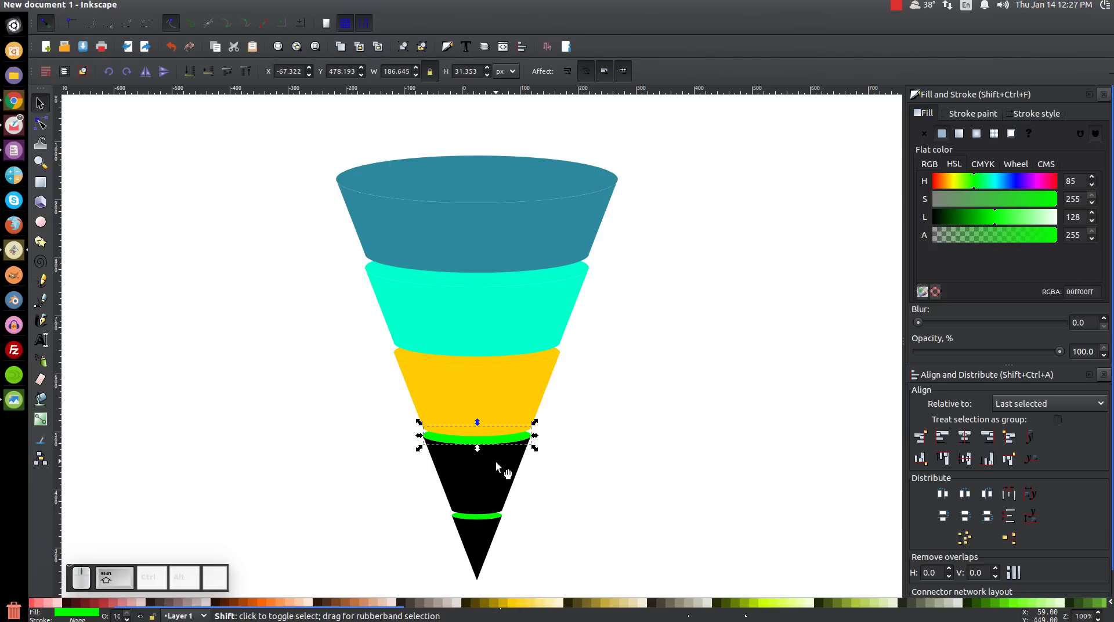
pyautogui.click(495, 477)
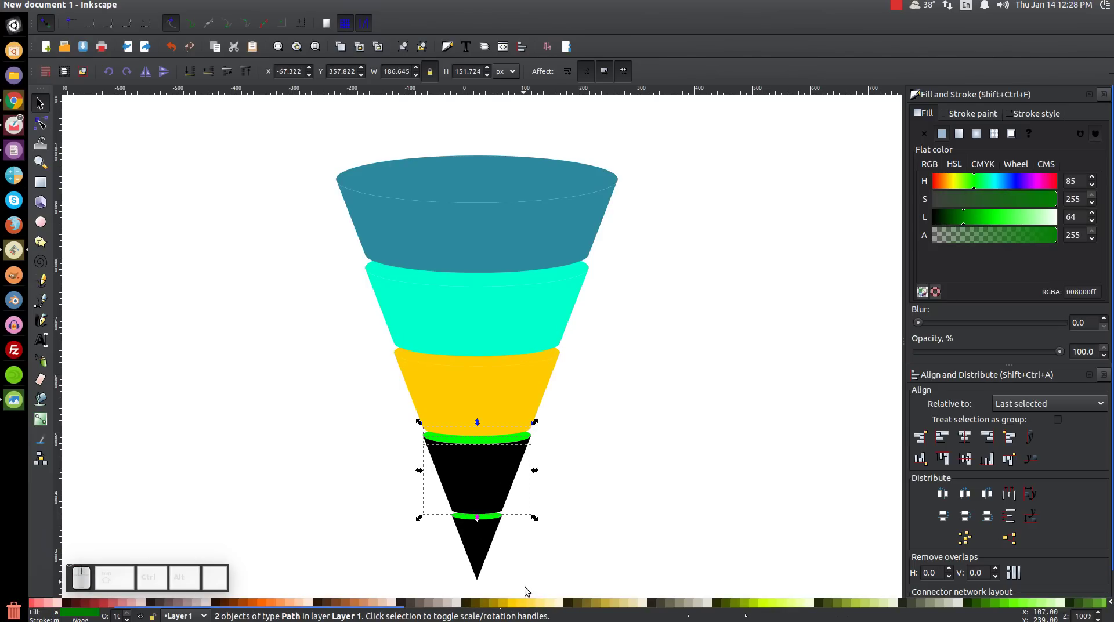
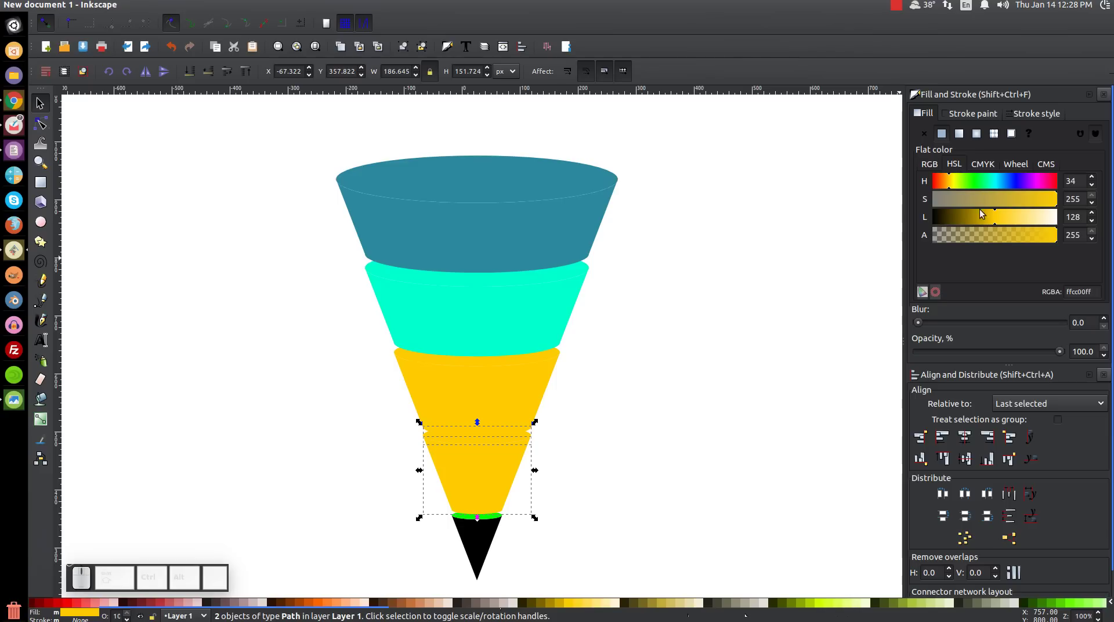
pyautogui.moveTo(947, 183); pyautogui.dragTo(821, 268)
# Fill the bottom tip and its rim red, then reselect the top teal ellipse.
pyautogui.moveTo(631, 455); pyautogui.dragTo(642, 433)
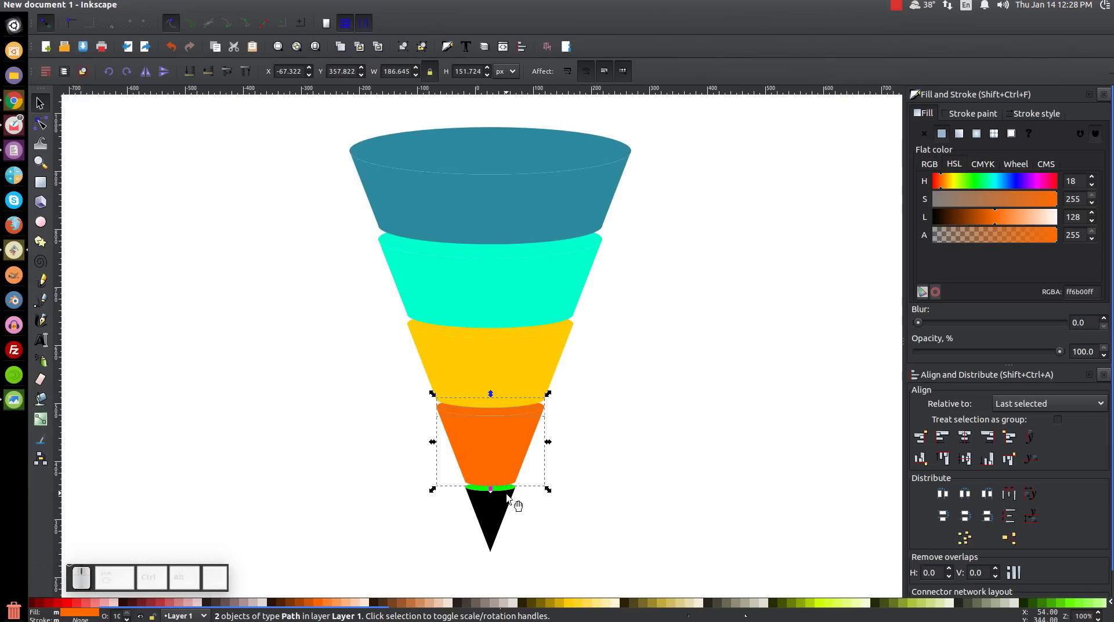
pyautogui.click(508, 497)
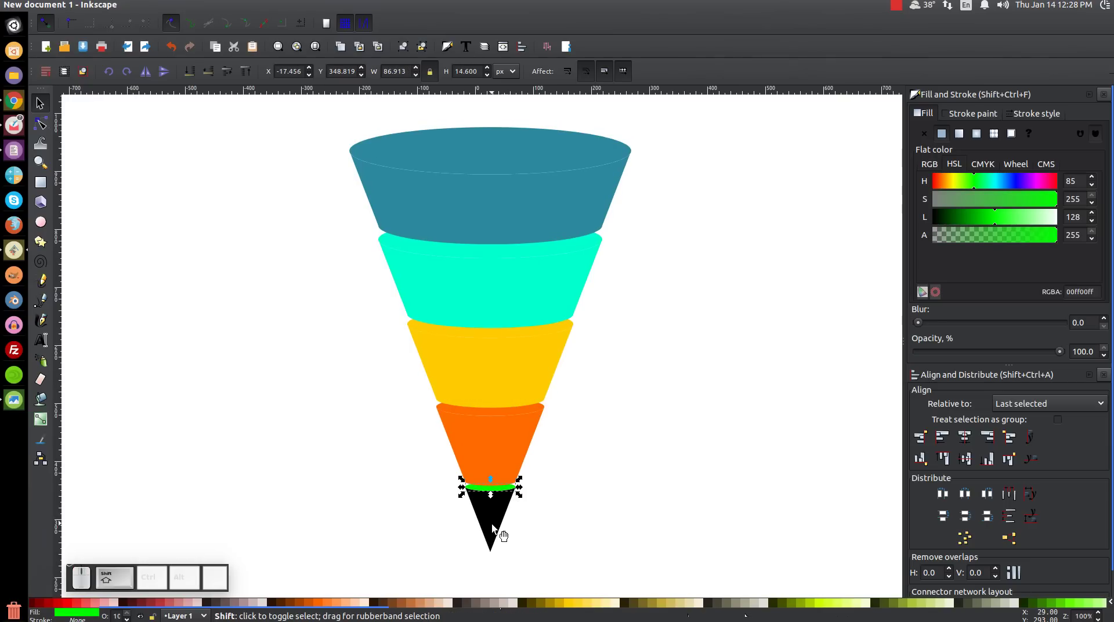
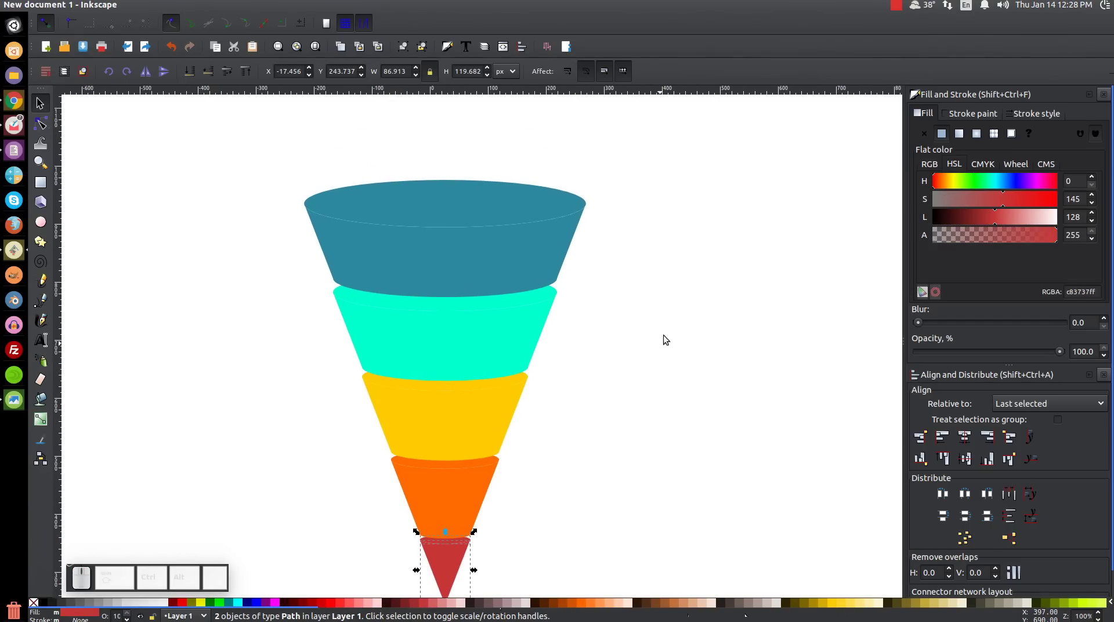
pyautogui.click(722, 293)
pyautogui.moveTo(670, 408); pyautogui.dragTo(600, 344)
pyautogui.click(480, 173)
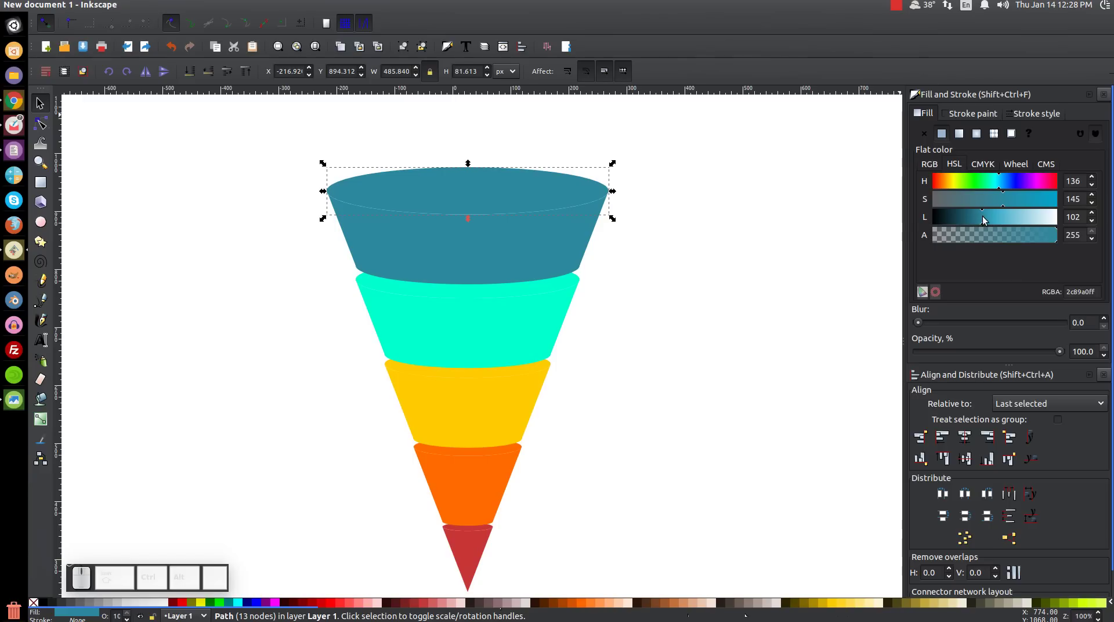
# Lower the Lightness of each section's top ellipse so the rims look shaded.
pyautogui.moveTo(983, 220); pyautogui.dragTo(962, 223)
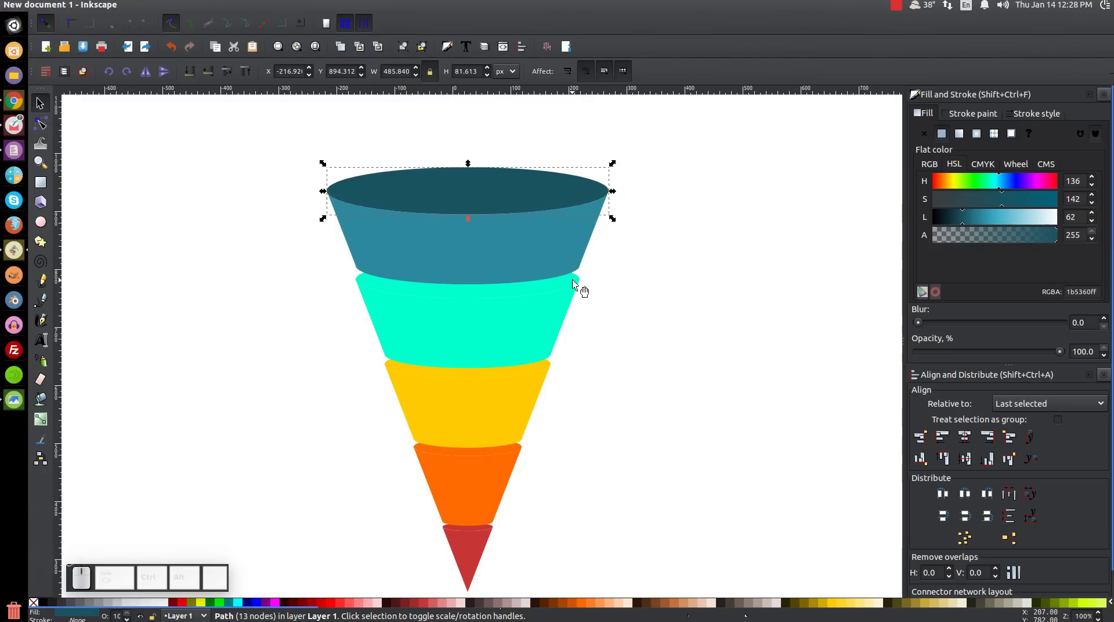
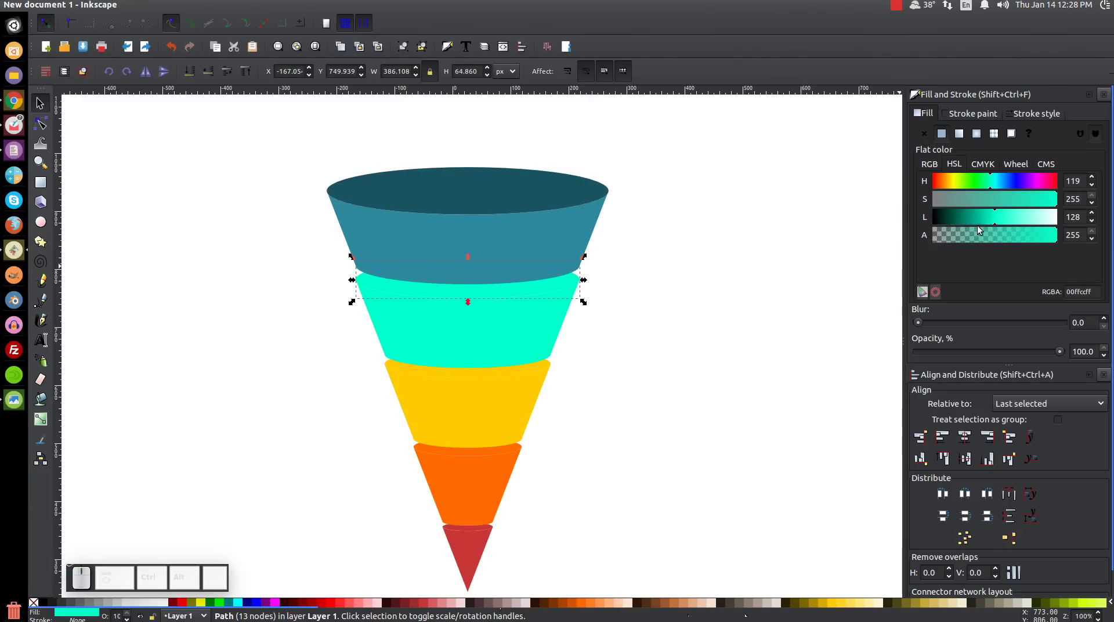
pyautogui.moveTo(994, 220); pyautogui.dragTo(771, 258)
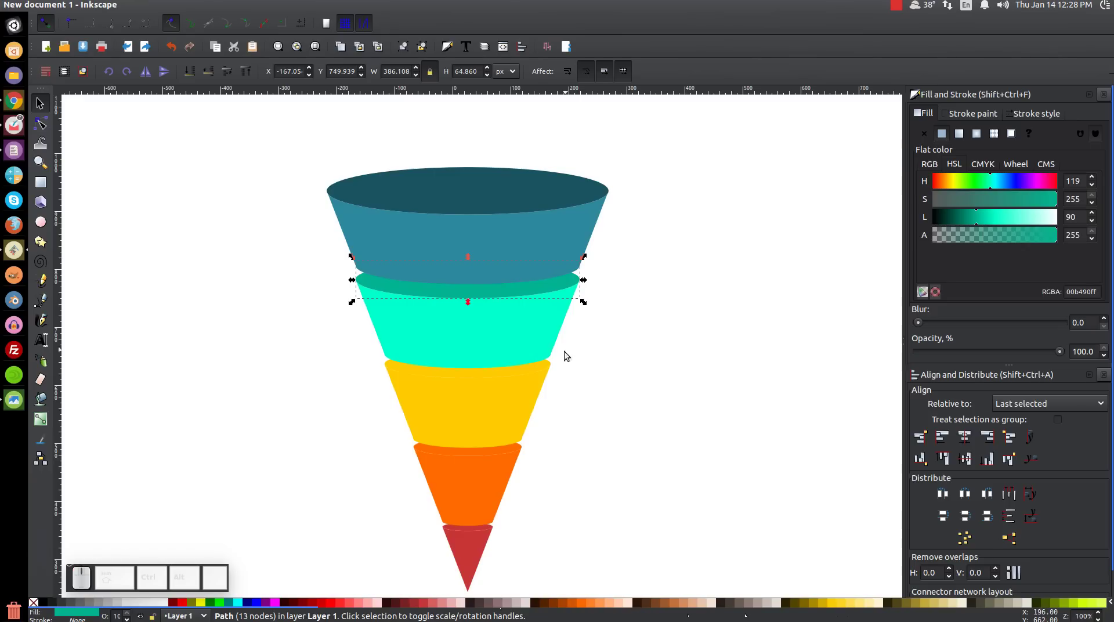
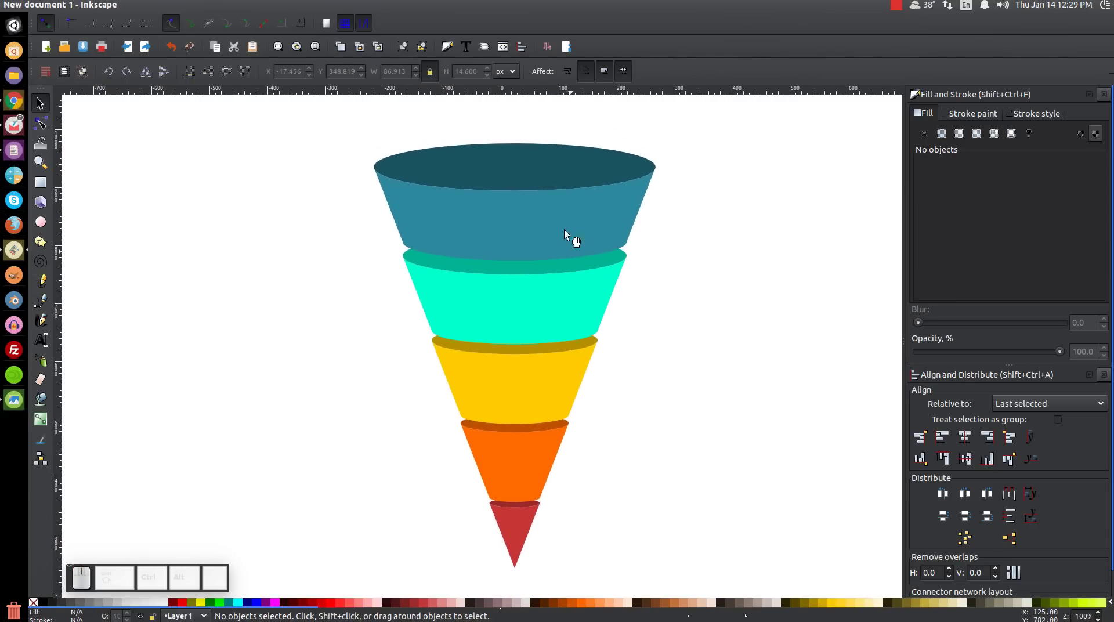
pyautogui.moveTo(624, 418); pyautogui.dragTo(615, 434)
pyautogui.middleClick(607, 431)
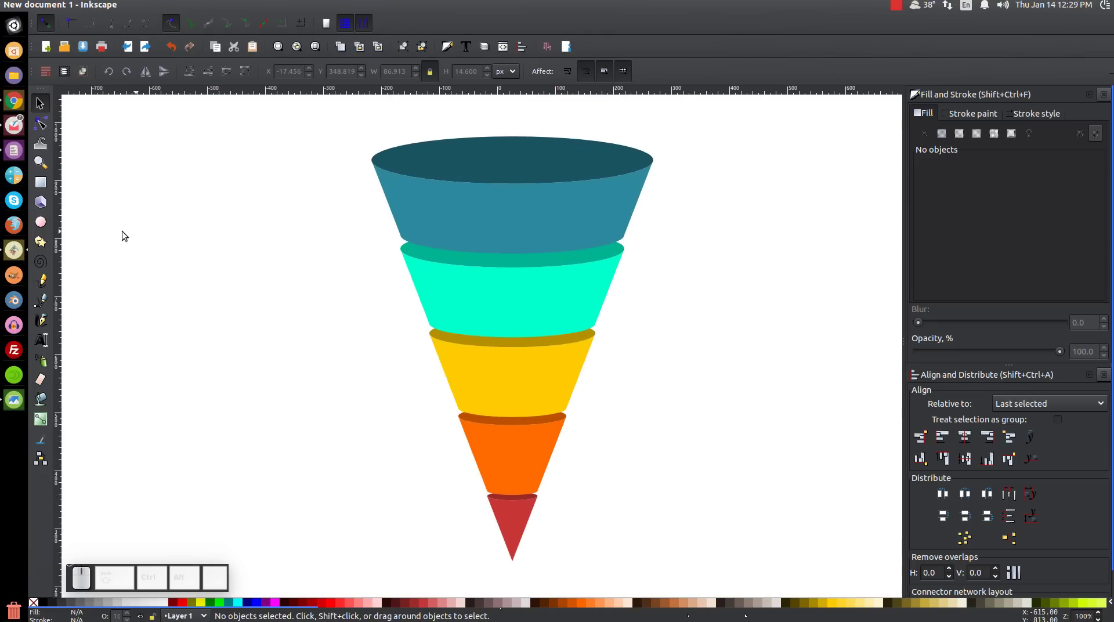
# Draw the white slanted strip with the Bezier tool, then select all five sections.
pyautogui.click(34, 309)
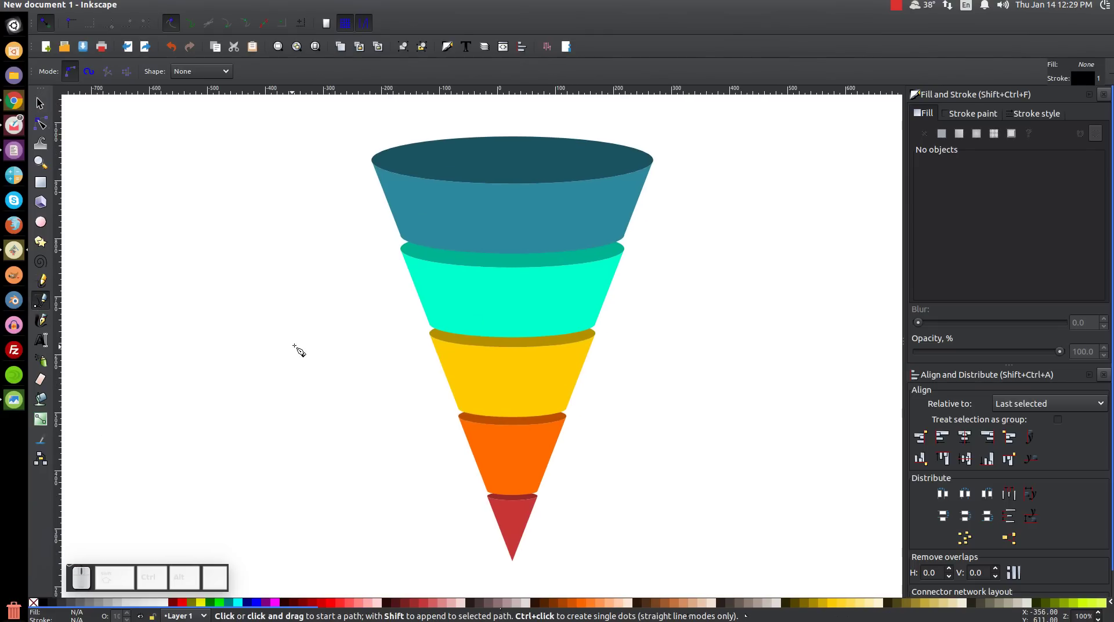
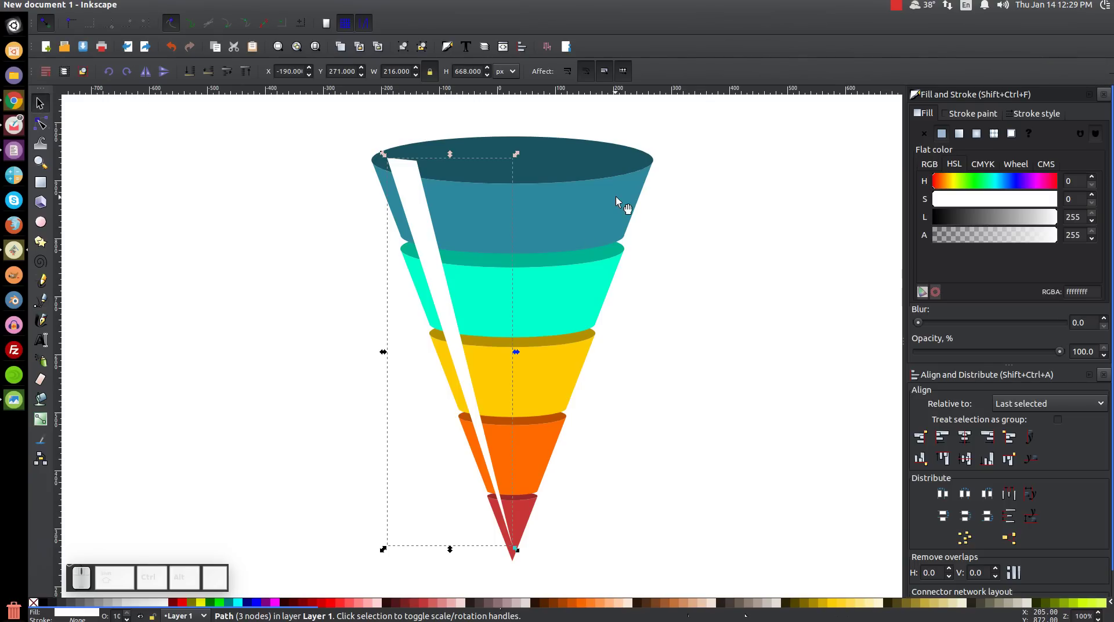
pyautogui.click(621, 199)
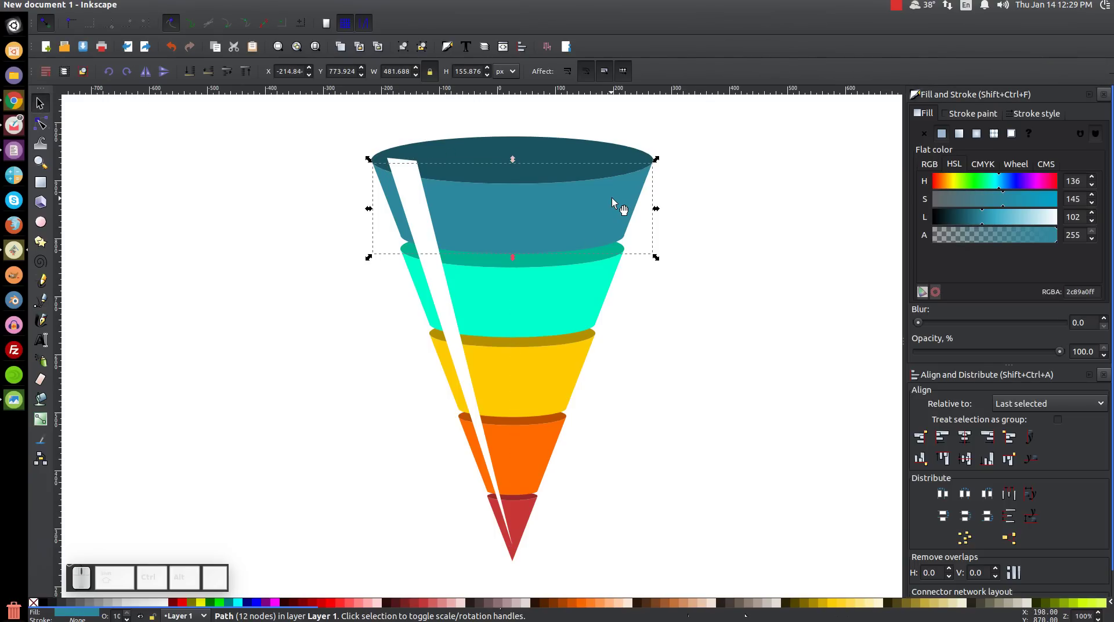
pyautogui.click(592, 303)
pyautogui.click(557, 381)
pyautogui.click(527, 458)
pyautogui.click(520, 523)
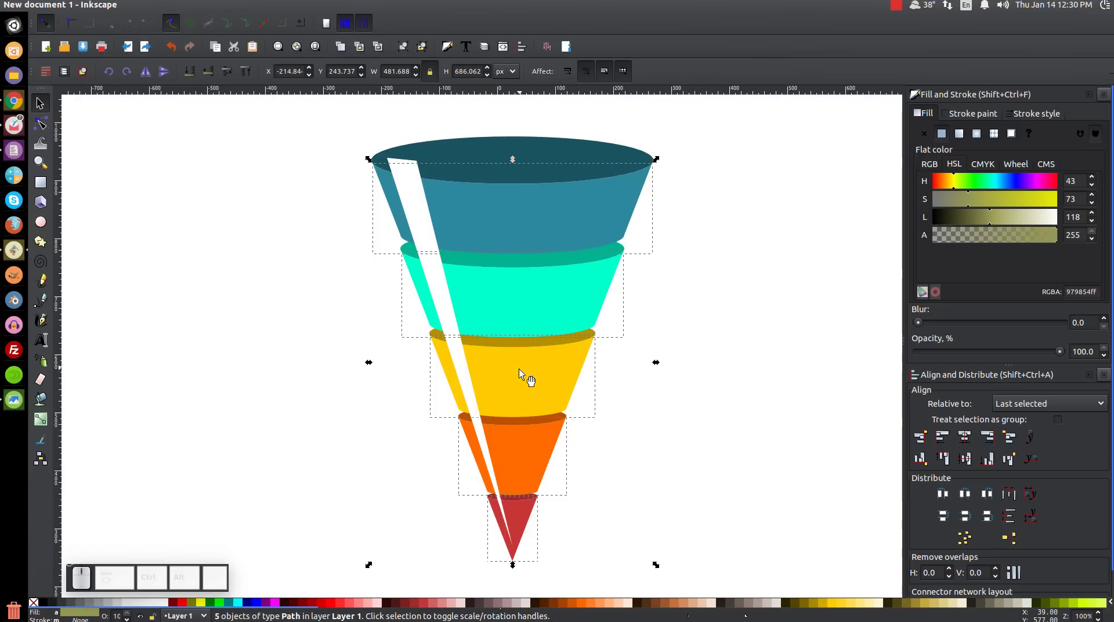
# Duplicate the sections, Union the copies, and Intersect with the strip to make highlight stripes.
pyautogui.click(602, 205)
pyautogui.click(632, 294)
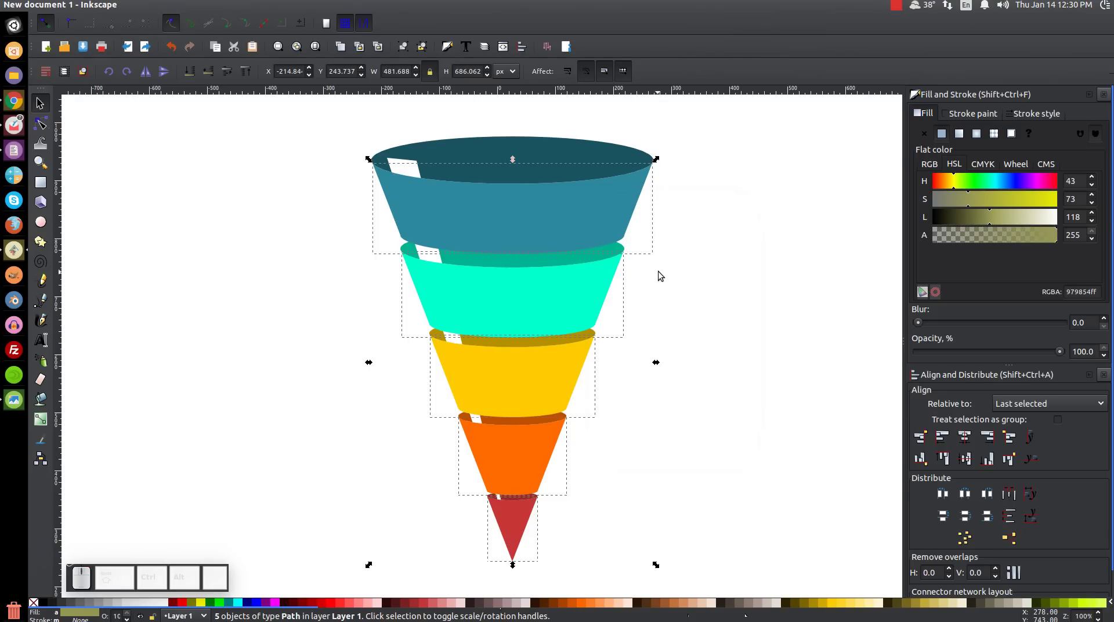
pyautogui.click(194, 9)
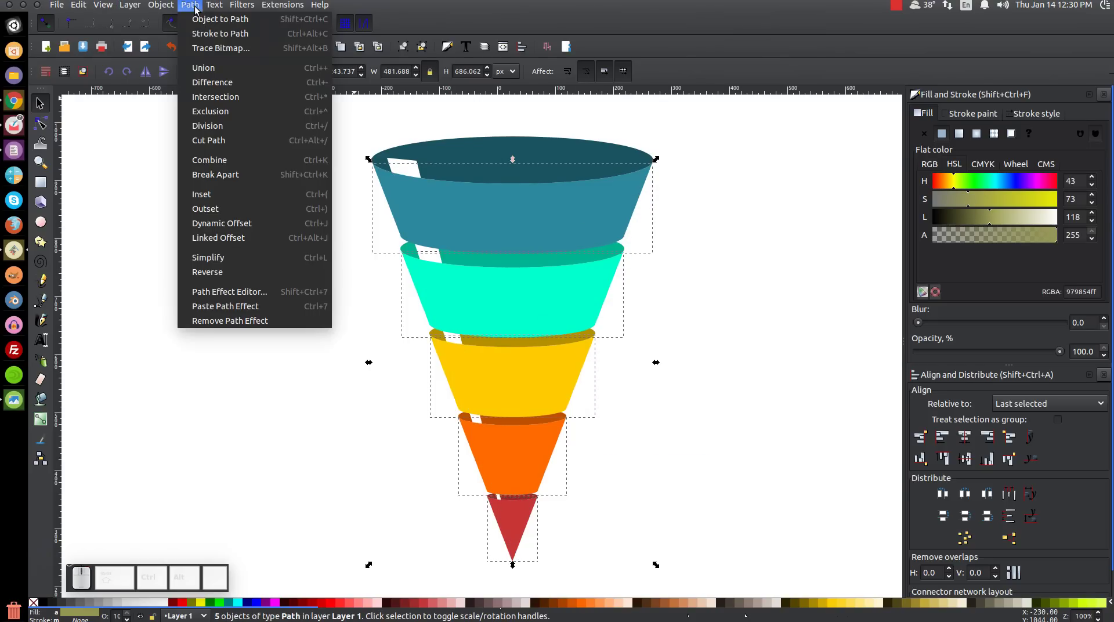
pyautogui.click(202, 69)
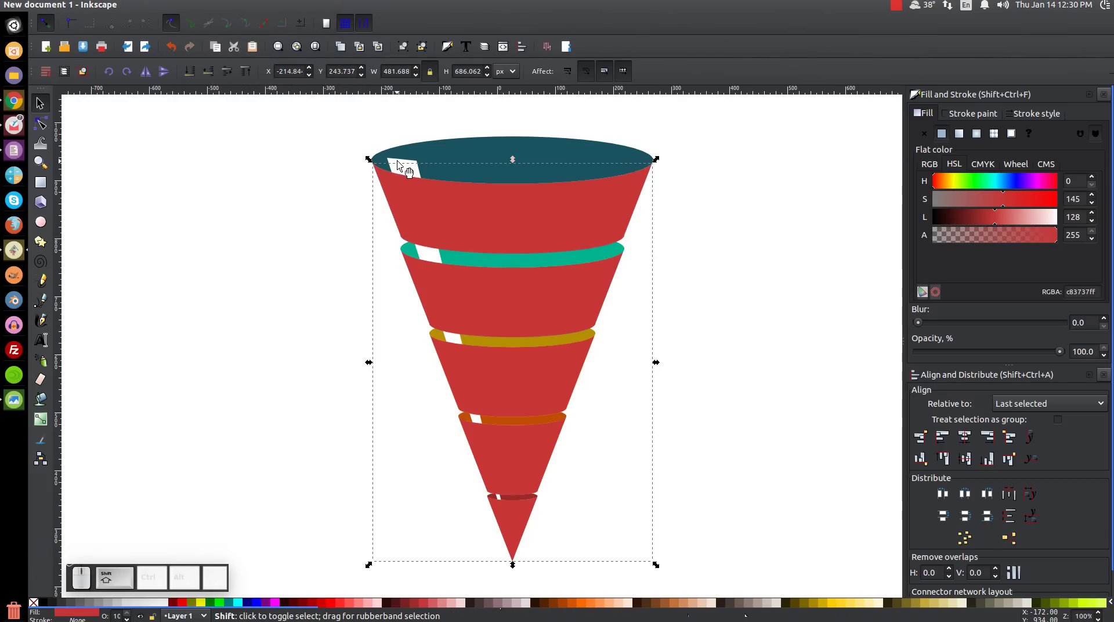
pyautogui.click(406, 170)
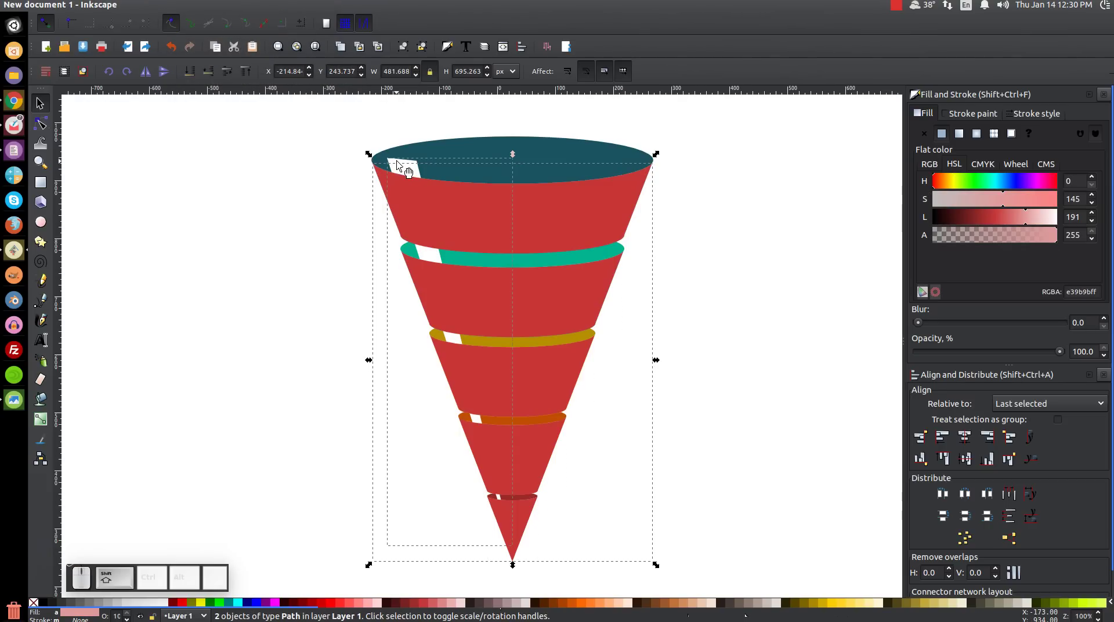
pyautogui.click(189, 8)
pyautogui.click(220, 103)
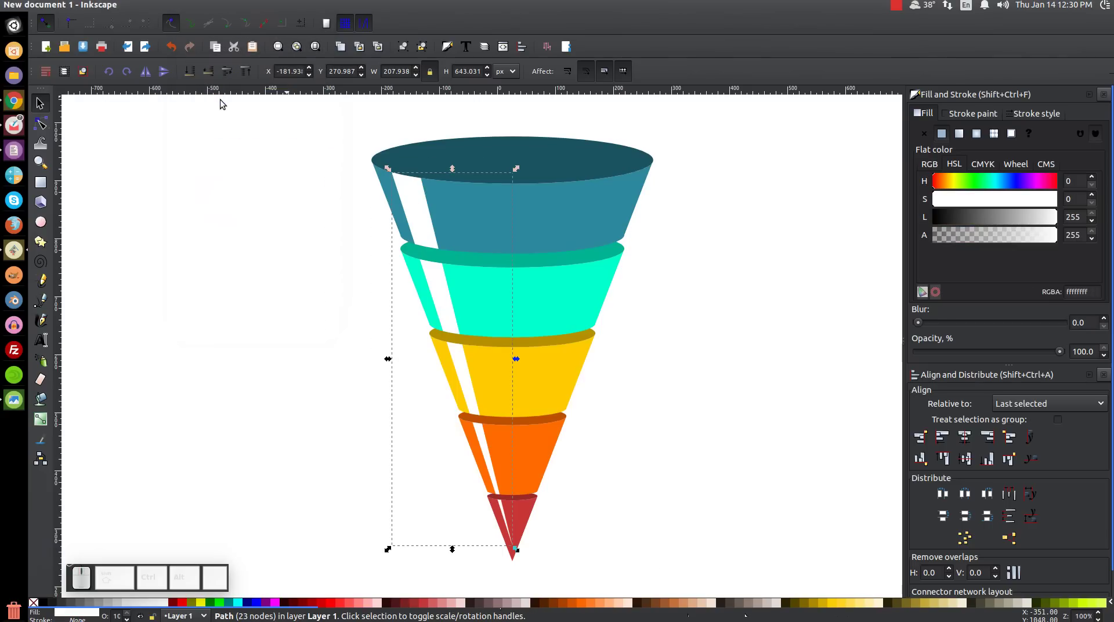
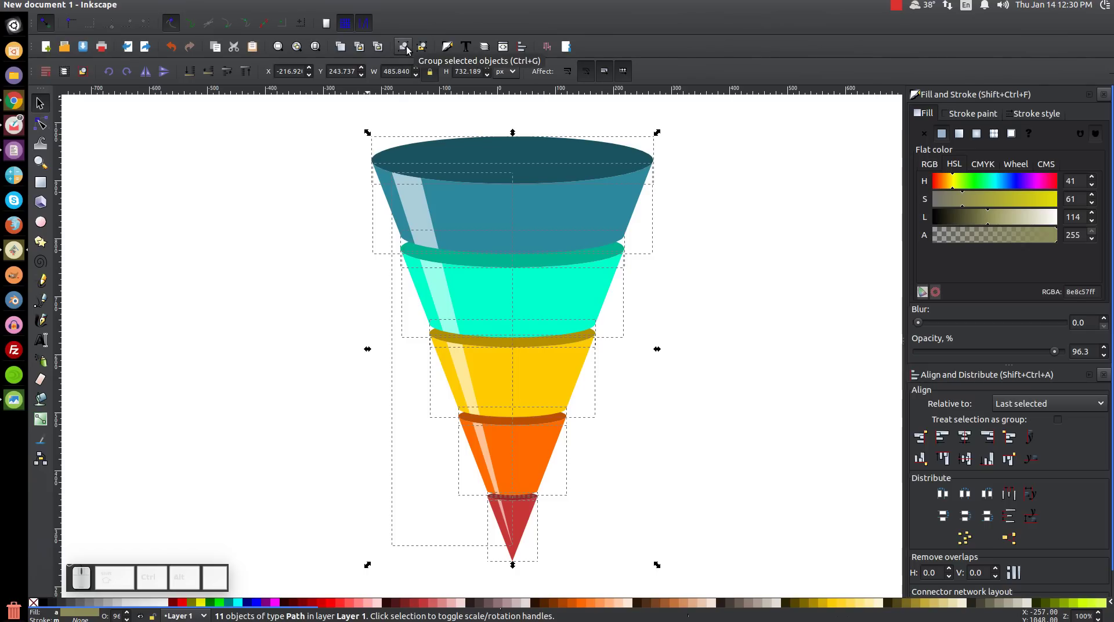
# Group the eleven funnel parts into one object with Ctrl+G.
pyautogui.click(406, 50)
pyautogui.click(556, 336)
pyautogui.press('ctrl+z')
pyautogui.click(413, 325)
pyautogui.press('1')
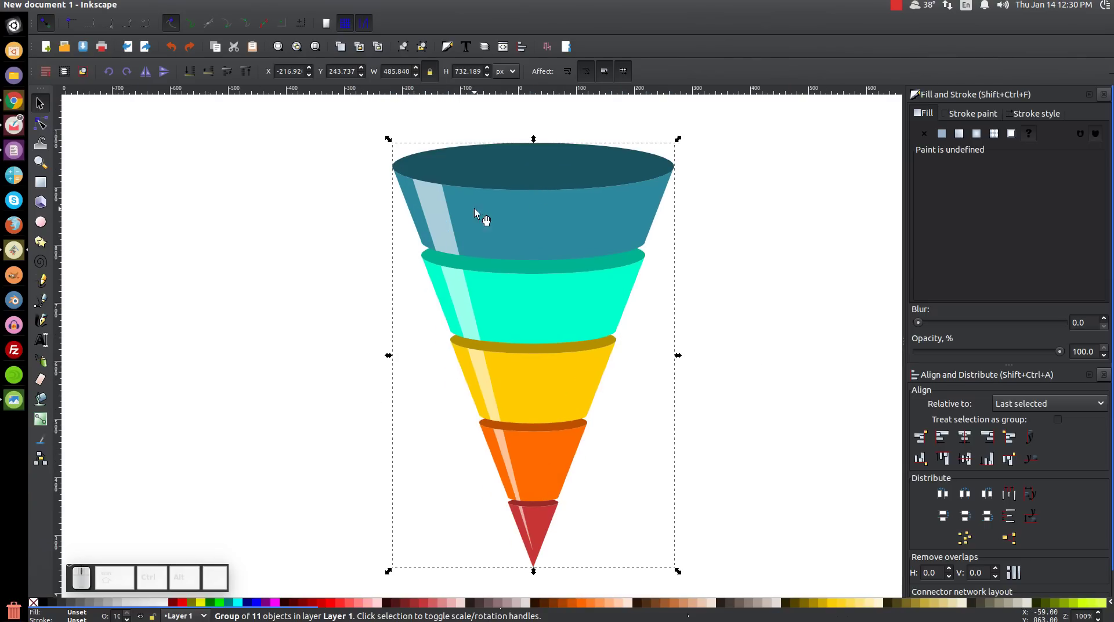
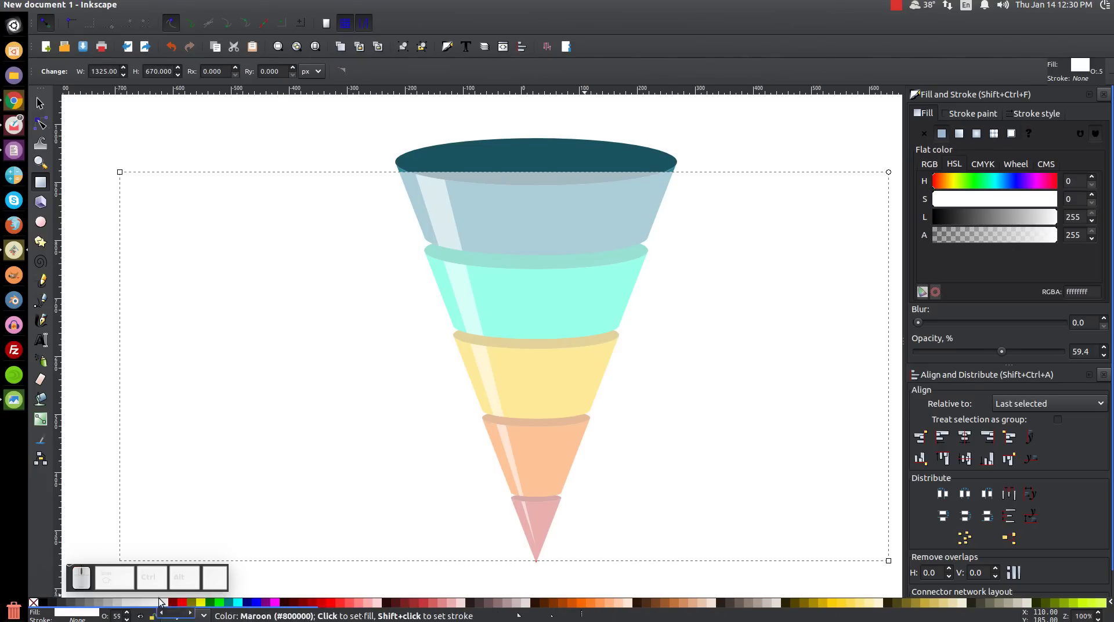
# Fill the background rectangle dark and centre it on the vertical axis with the funnel.
pyautogui.click(43, 605)
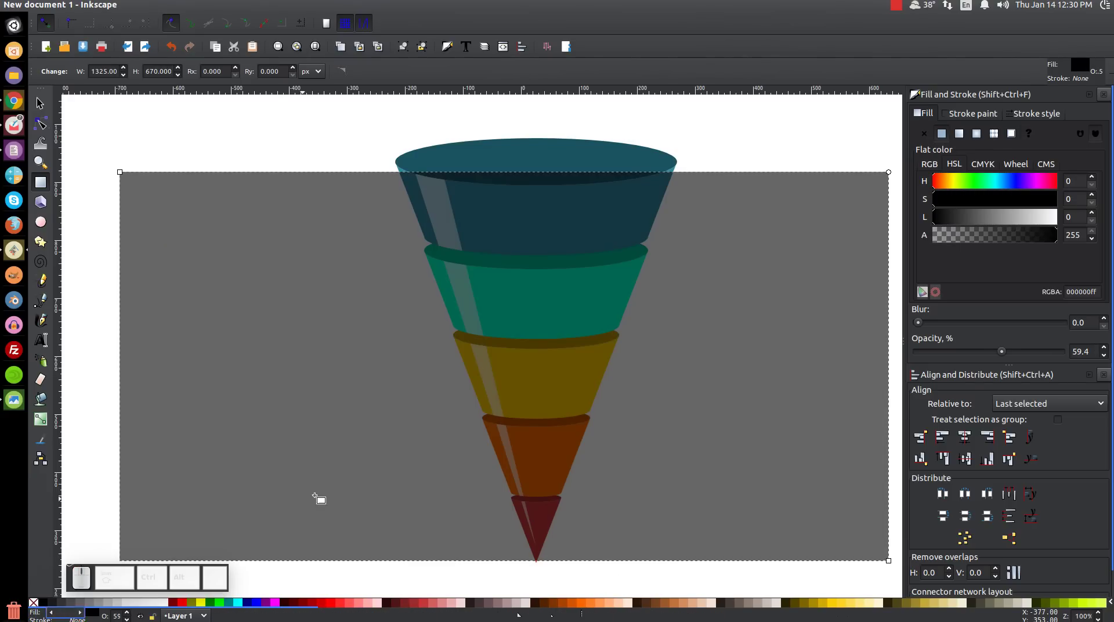
pyautogui.click(44, 98)
pyautogui.click(558, 155)
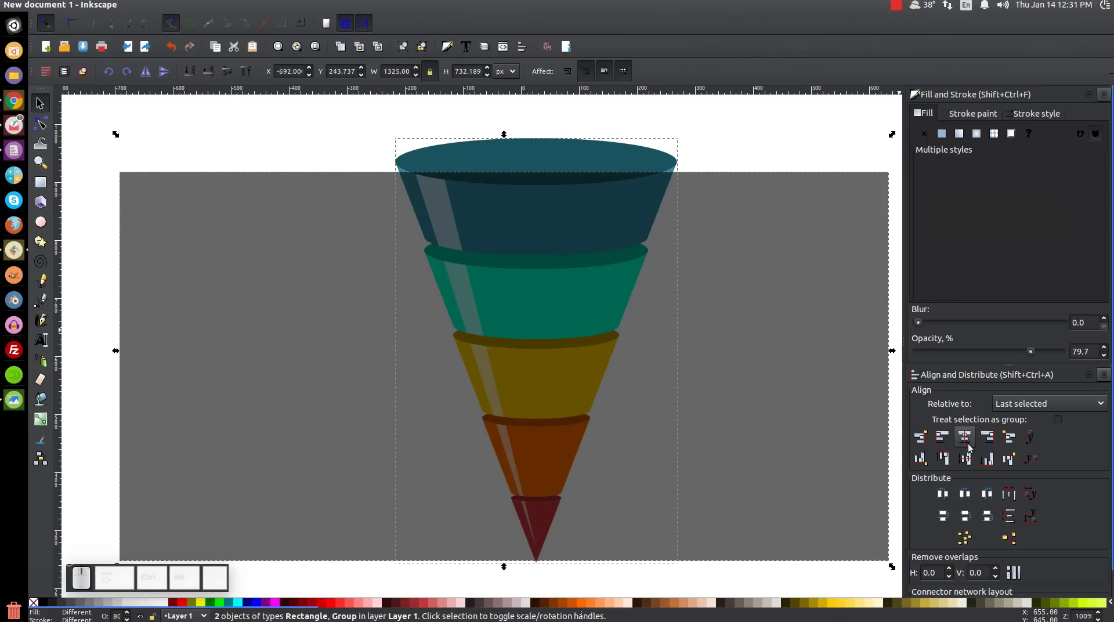
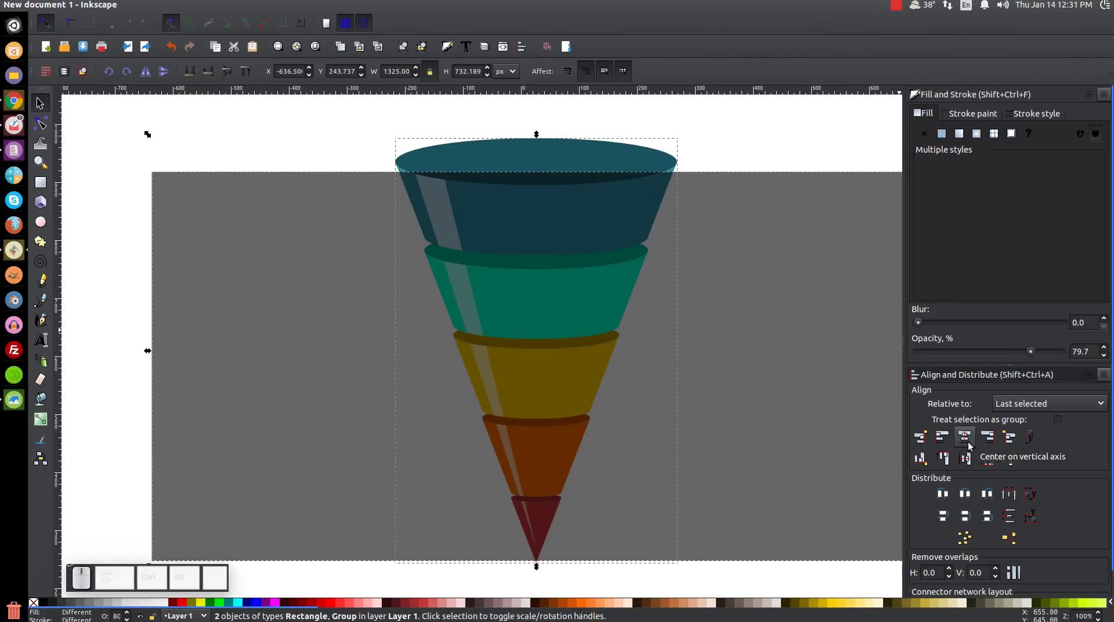
pyautogui.click(778, 158)
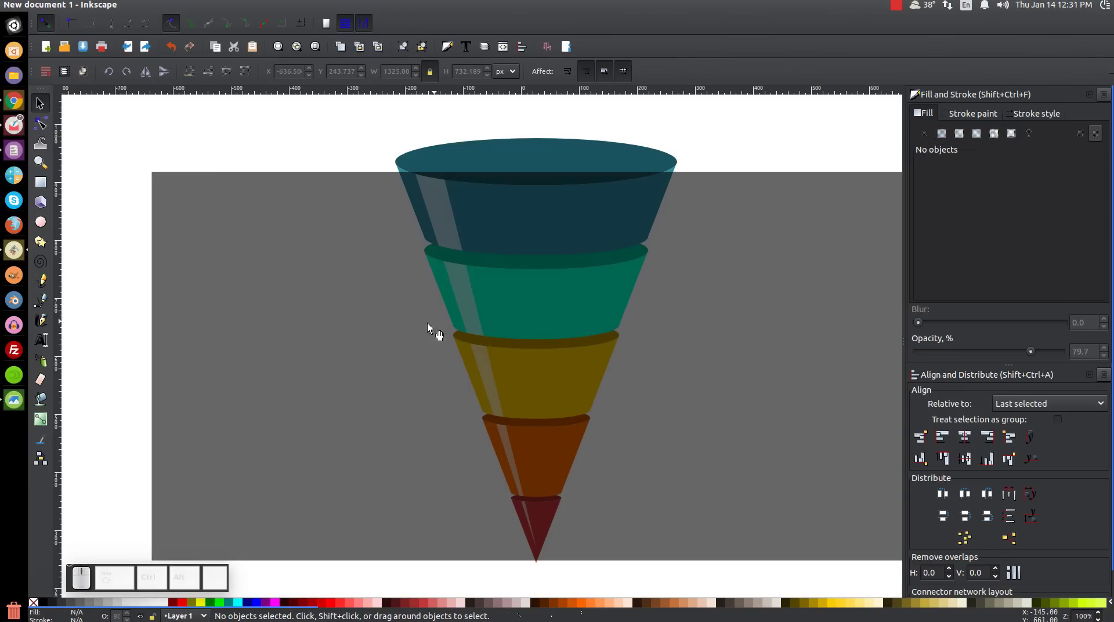
# Select the grey background rectangle and reframe the view around it.
pyautogui.middleClick(411, 325)
pyautogui.click(361, 223)
pyautogui.moveTo(513, 168); pyautogui.dragTo(552, 250)
pyautogui.moveTo(515, 567); pyautogui.dragTo(493, 534)
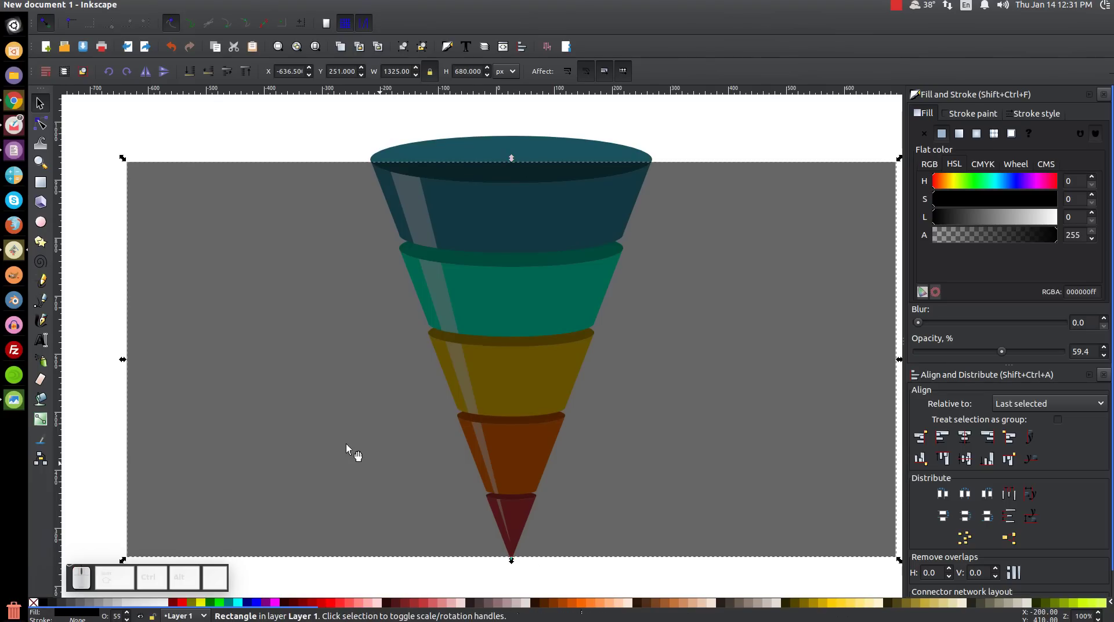
pyautogui.middleClick(364, 350)
pyautogui.click(387, 358)
pyautogui.middleClick(387, 358)
pyautogui.click(384, 348)
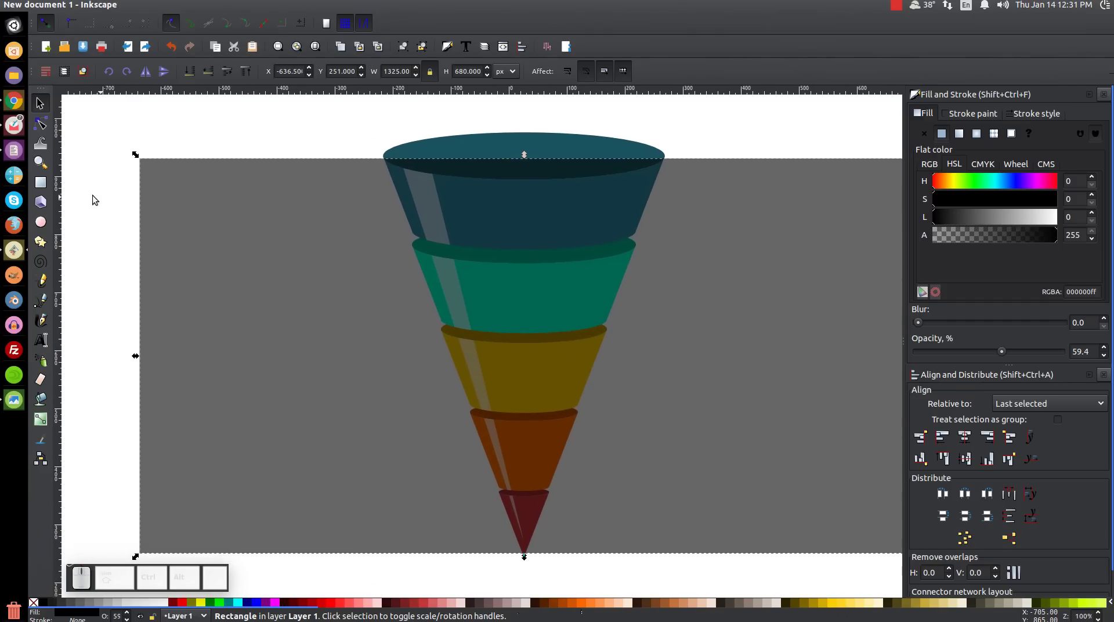
# Draw a thin dark bar, widen it past the background edges, and place it on the top seam.
pyautogui.click(36, 186)
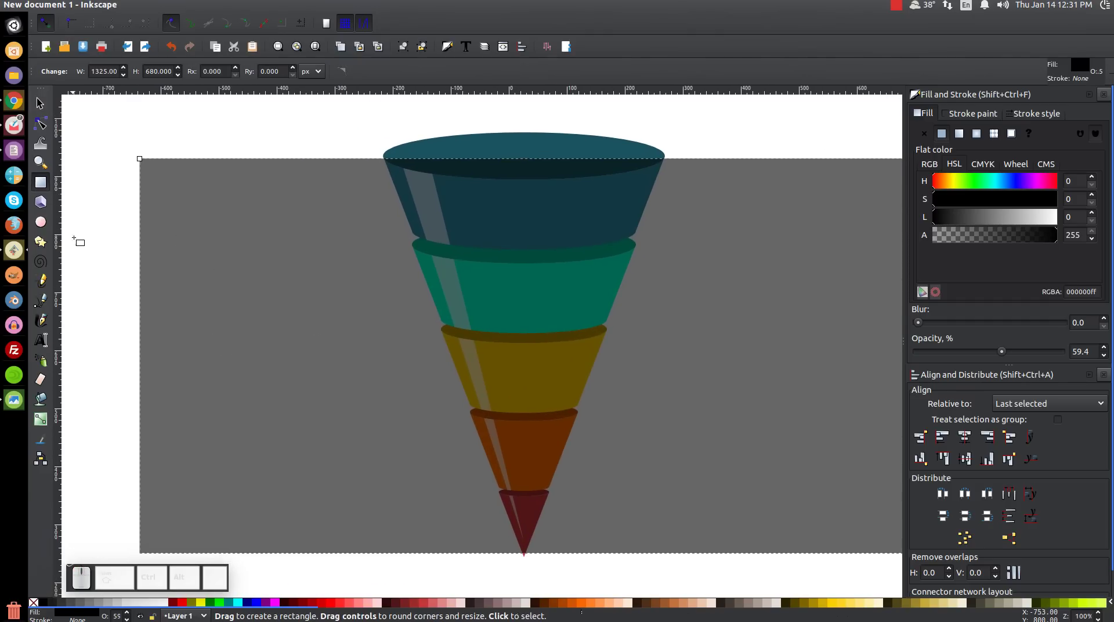
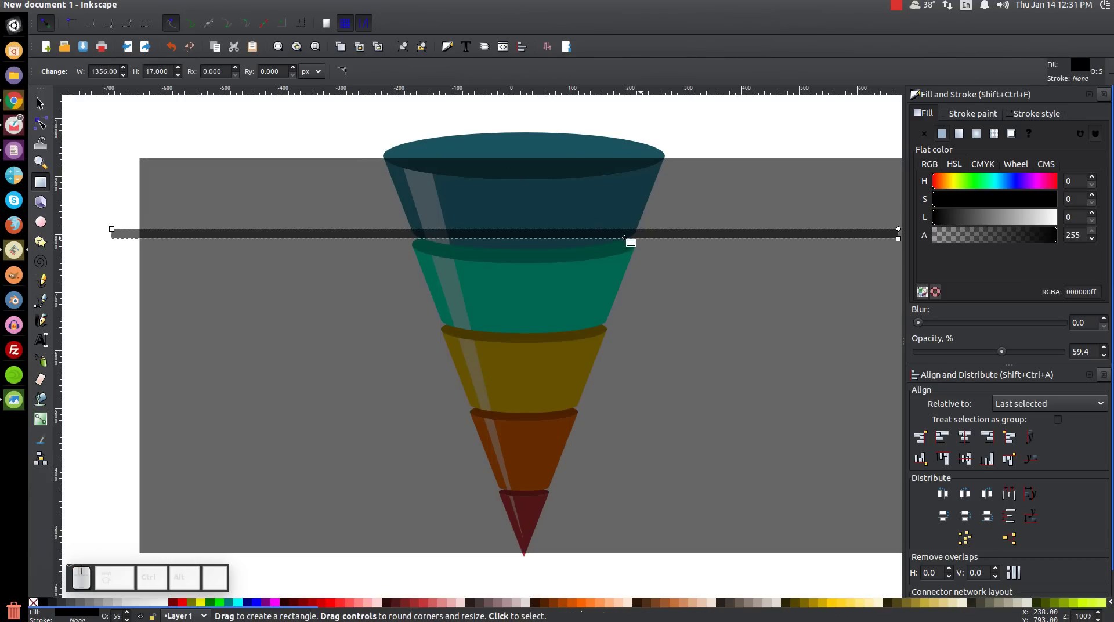
pyautogui.press('Escape')
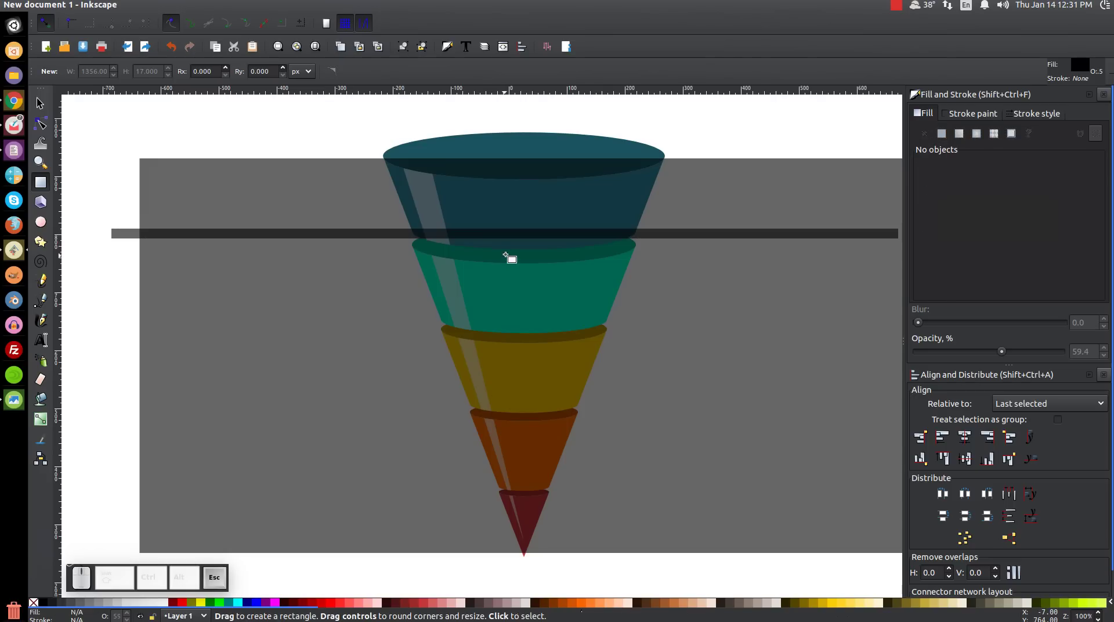
pyautogui.press('F1')
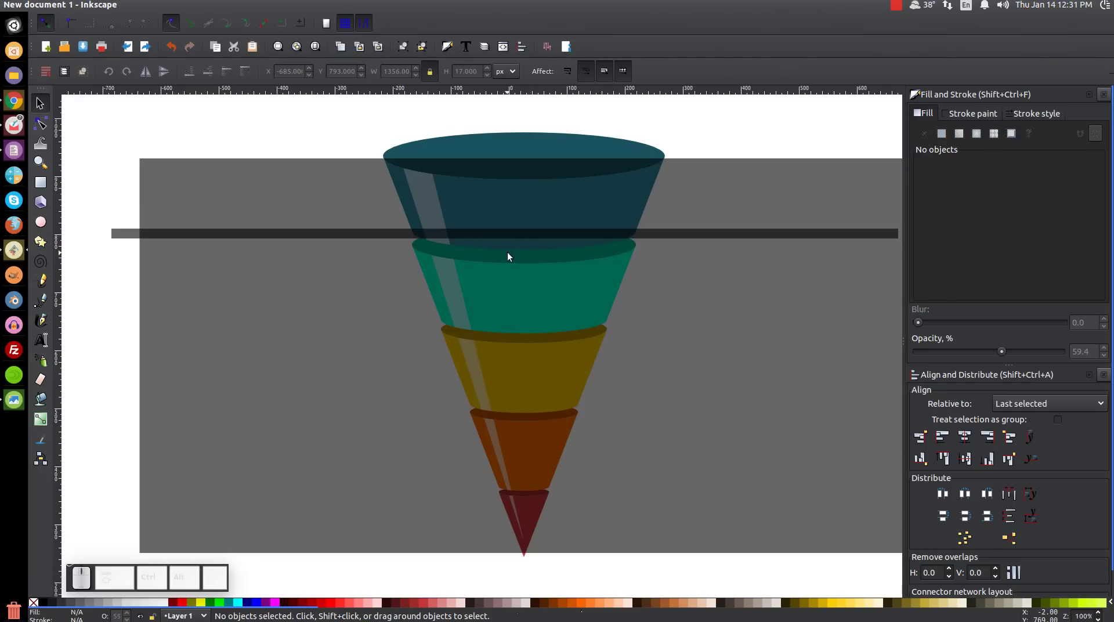
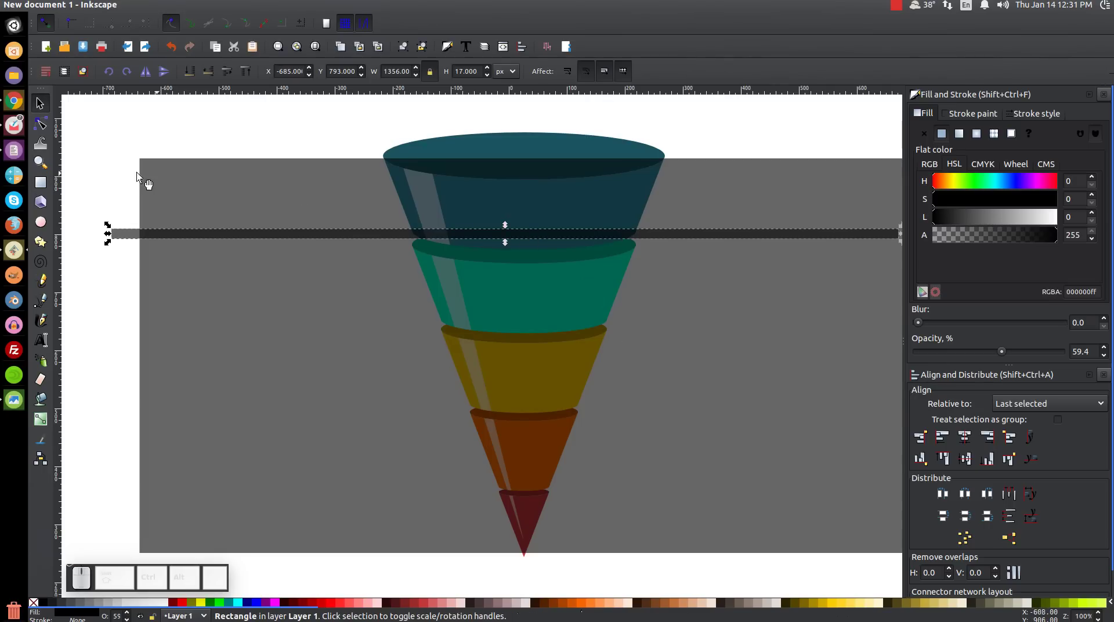
pyautogui.moveTo(795, 297); pyautogui.dragTo(765, 288)
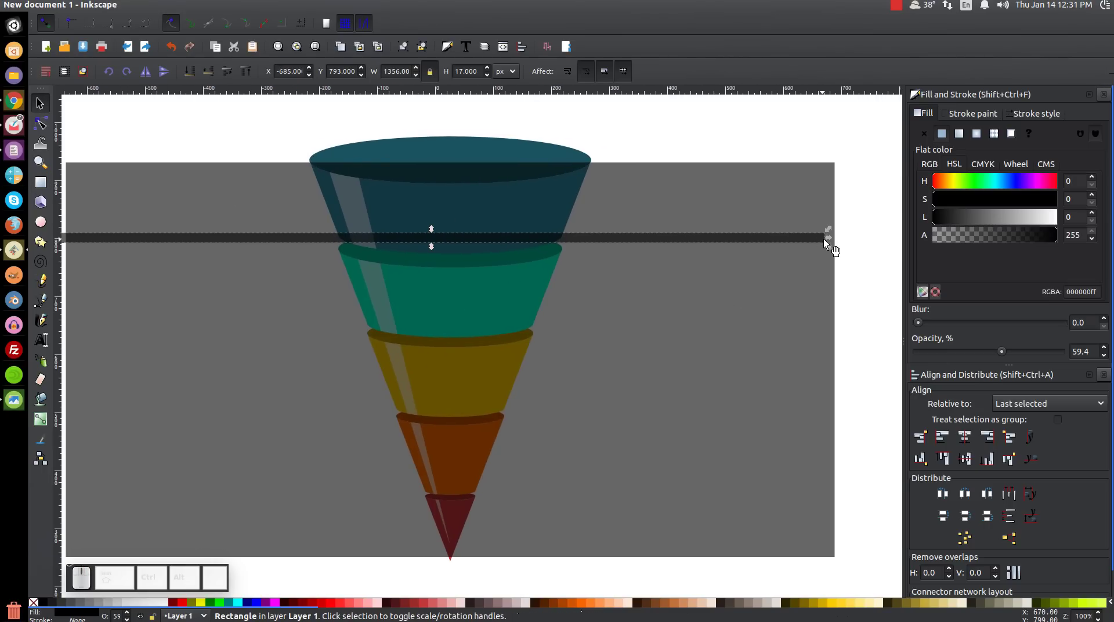
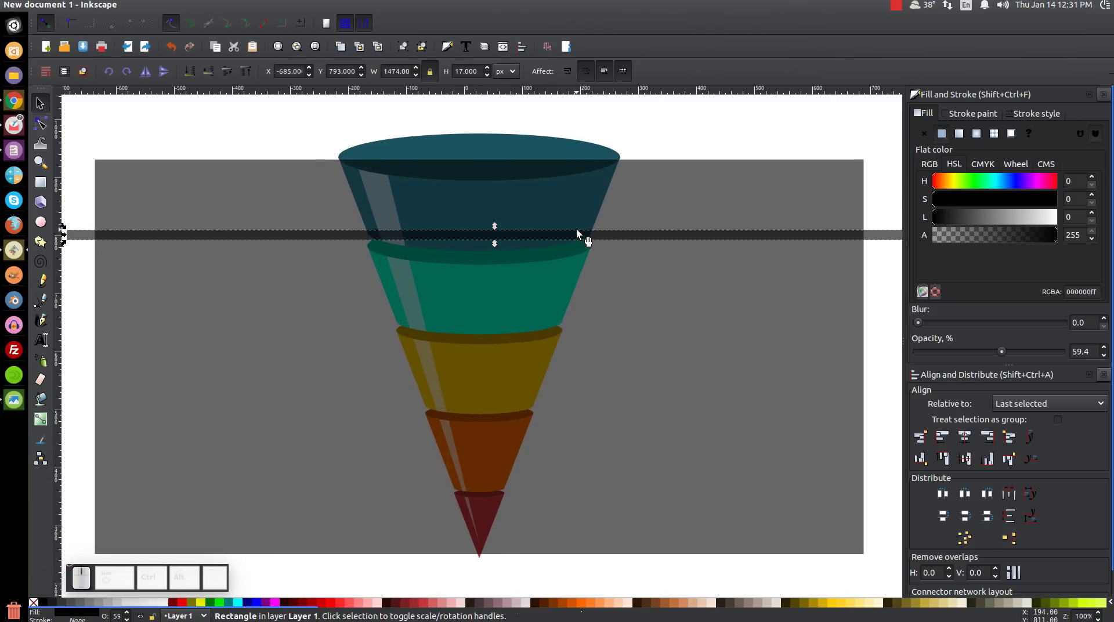
pyautogui.moveTo(591, 241); pyautogui.dragTo(415, 258)
pyautogui.scroll(3)
pyautogui.press('1')
pyautogui.moveTo(566, 419); pyautogui.dragTo(548, 245)
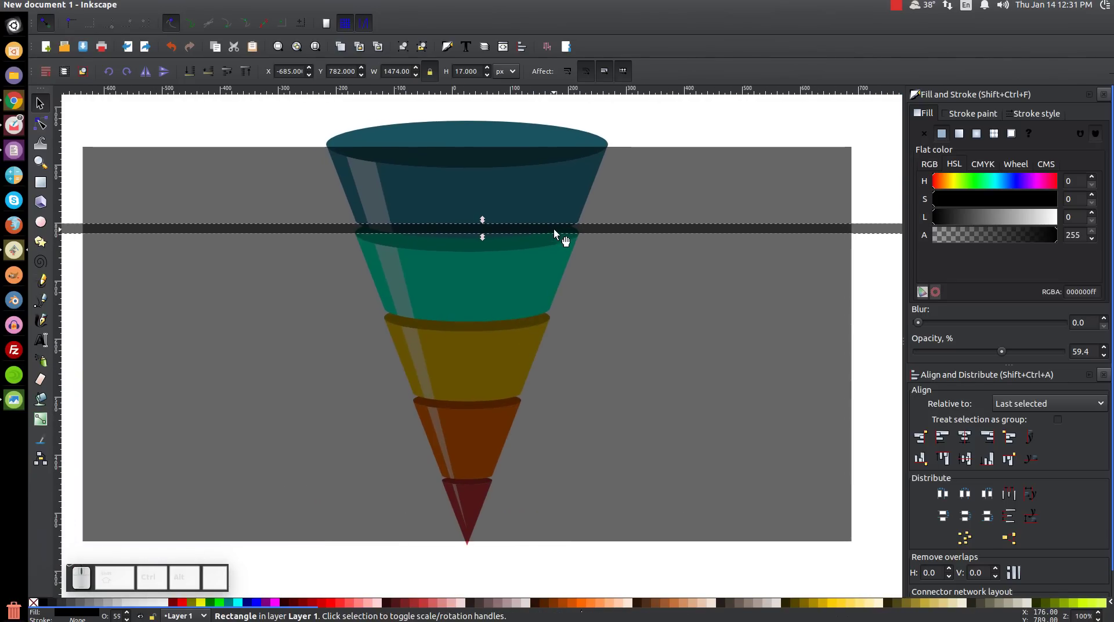
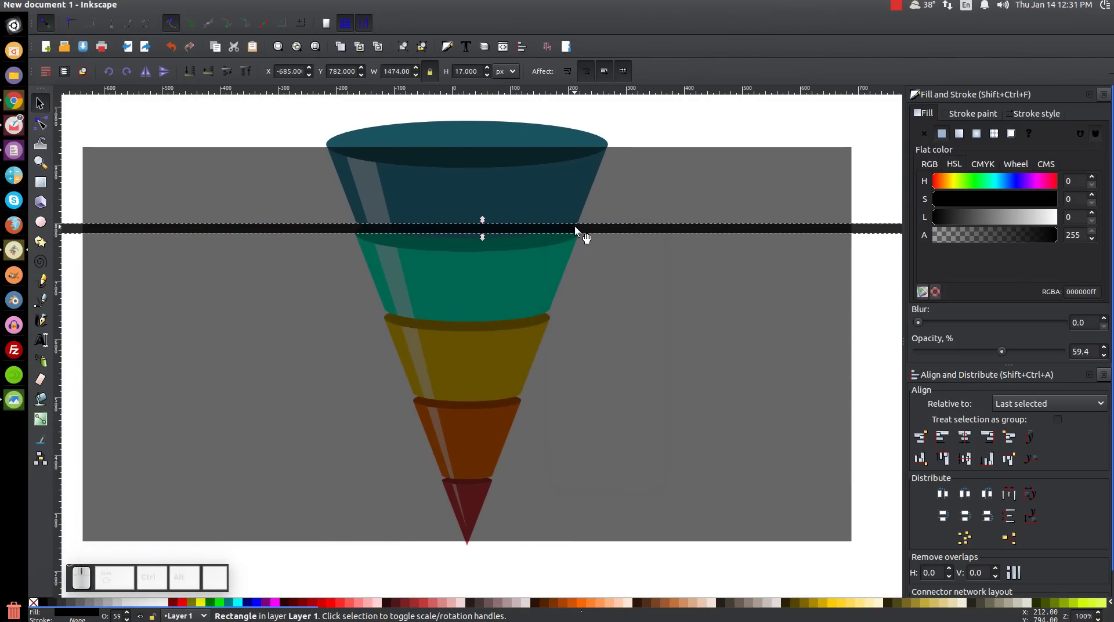
# Duplicate the bar to the teal-yellow, yellow-orange and orange-red seams.
pyautogui.moveTo(584, 236); pyautogui.dragTo(564, 318)
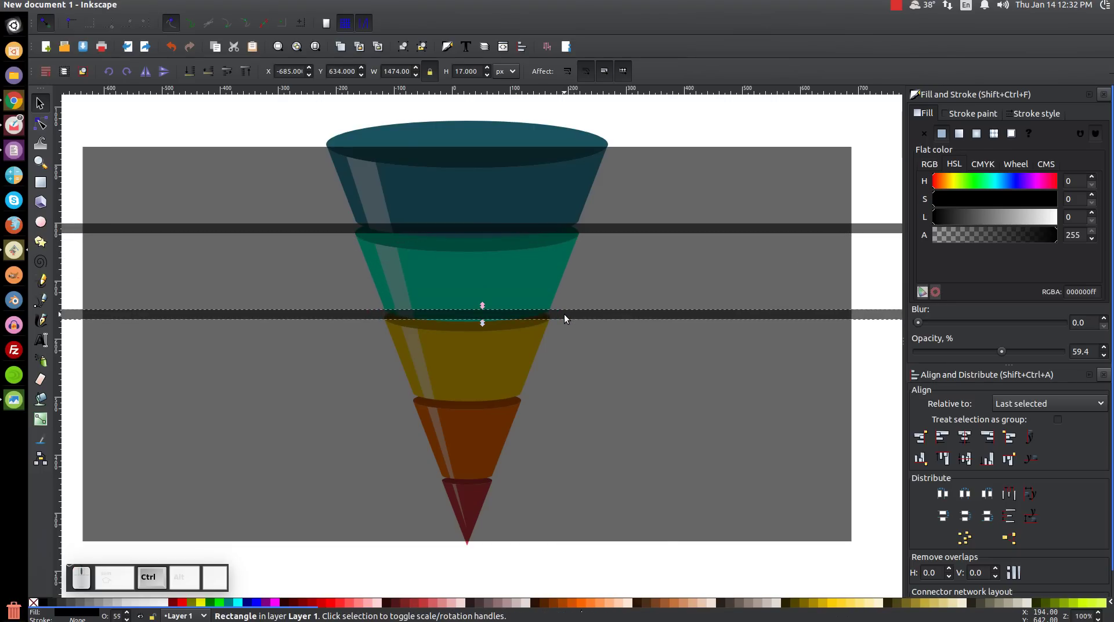
pyautogui.click(596, 410)
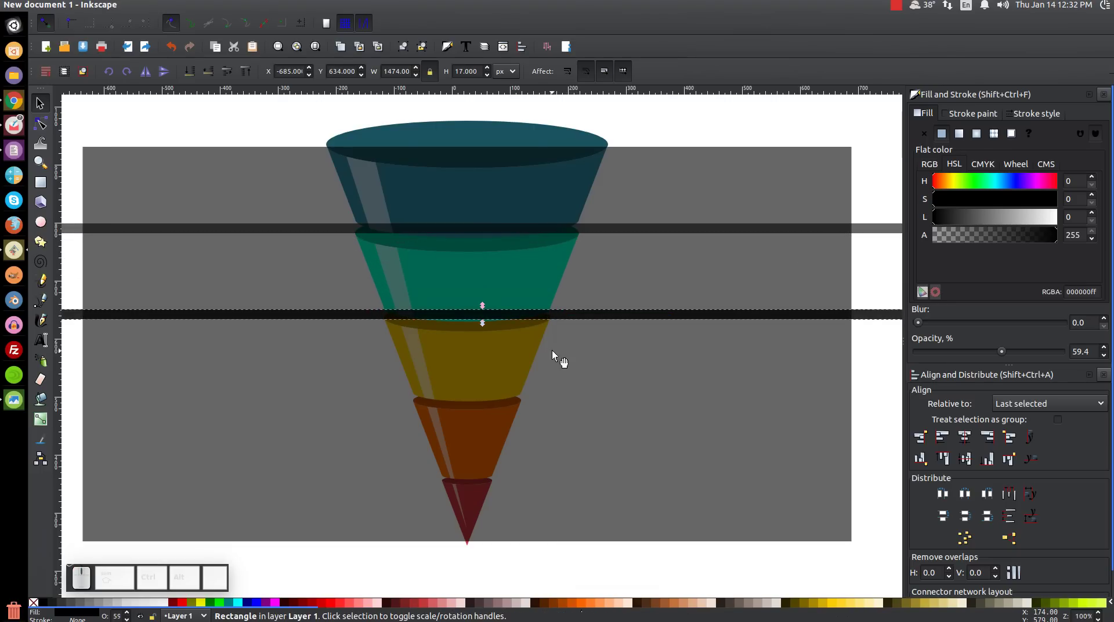
pyautogui.moveTo(565, 323); pyautogui.dragTo(549, 402)
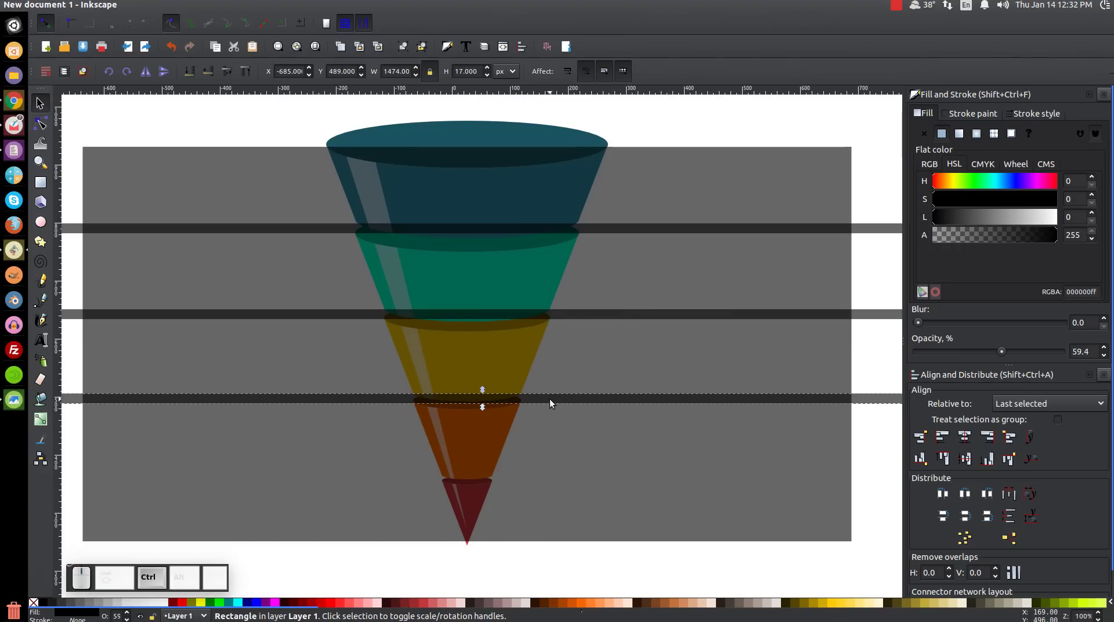
pyautogui.click(550, 402)
pyautogui.click(590, 249)
pyautogui.moveTo(538, 406); pyautogui.dragTo(522, 482)
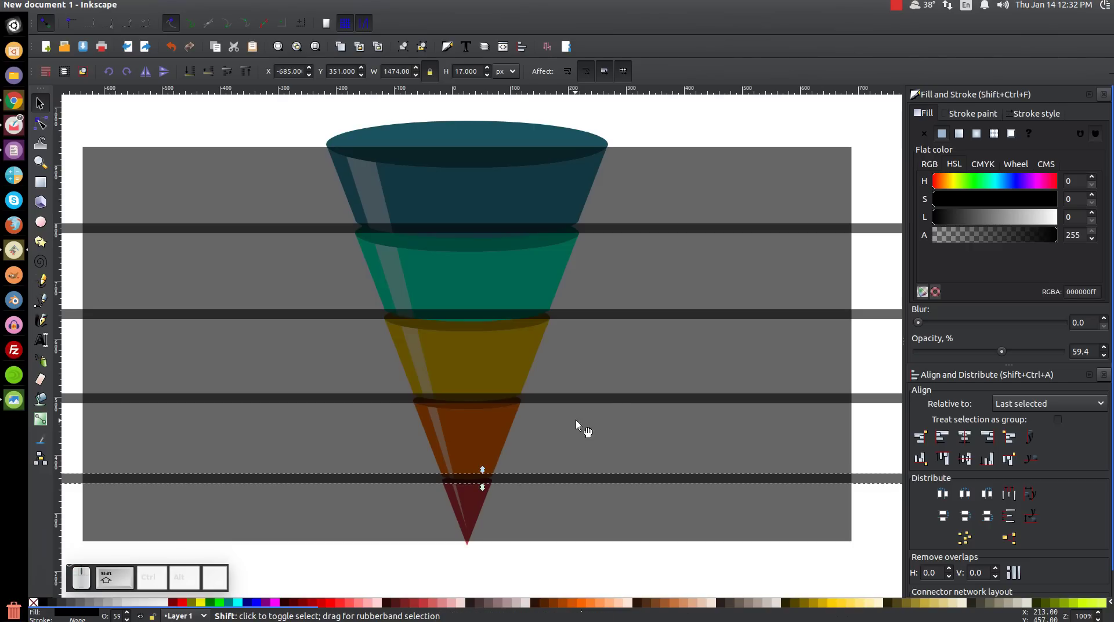
# Shift-select all four seam bars.
pyautogui.click(616, 405)
pyautogui.click(645, 324)
pyautogui.click(661, 235)
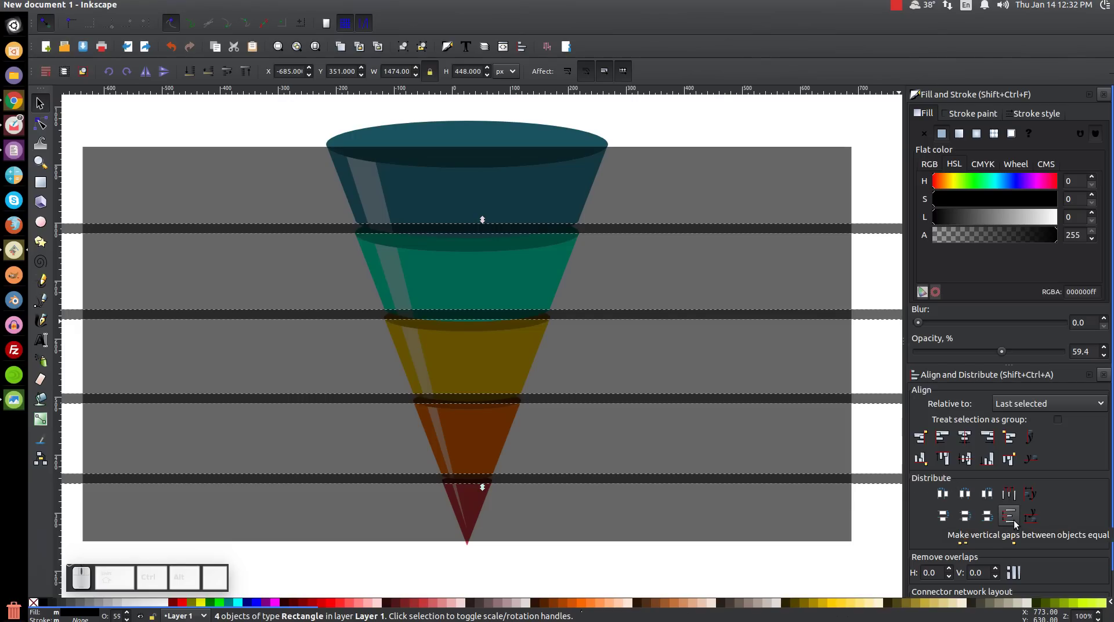
# Space the four bars evenly apart vertically and combine them into a single path.
pyautogui.click(1014, 523)
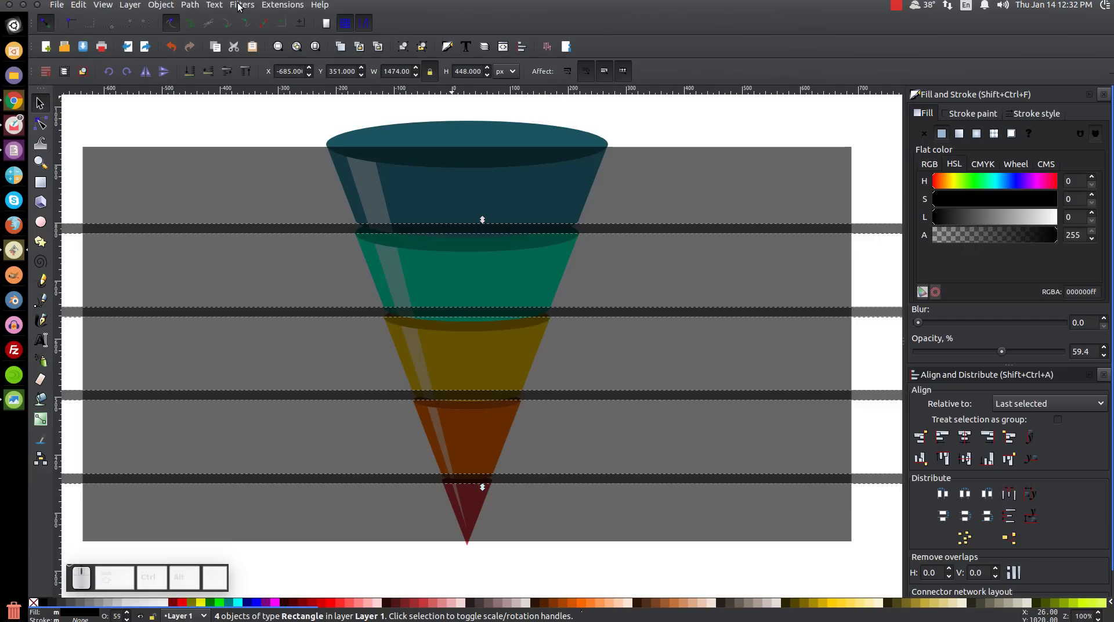
pyautogui.click(194, 9)
pyautogui.click(207, 71)
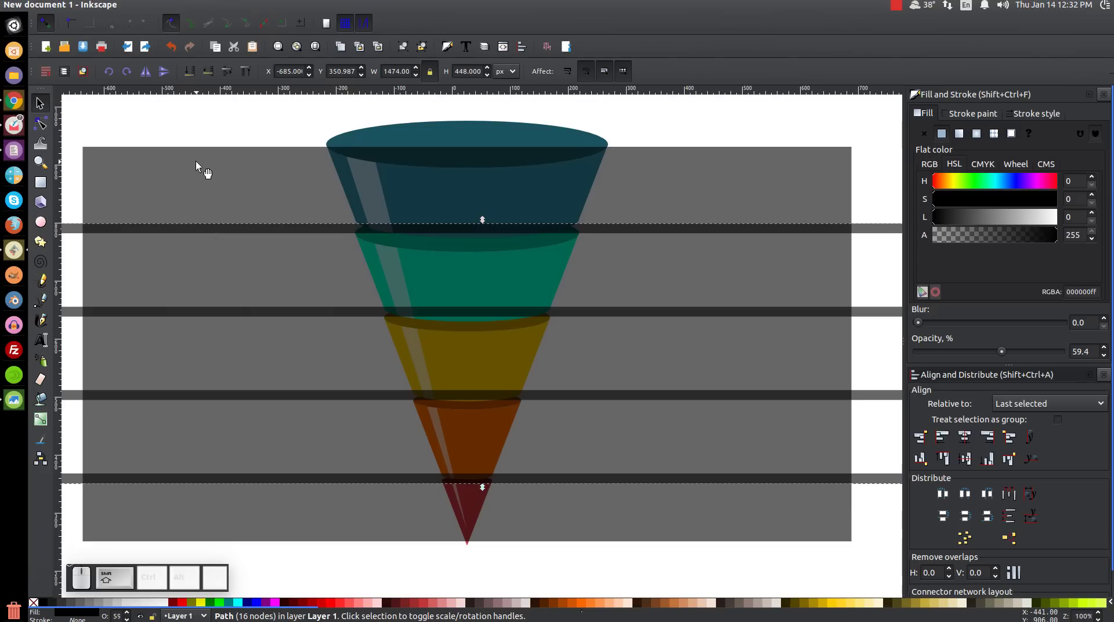
# Subtract the combined bars from the grey background, leaving five grey bands with white gaps.
pyautogui.click(201, 166)
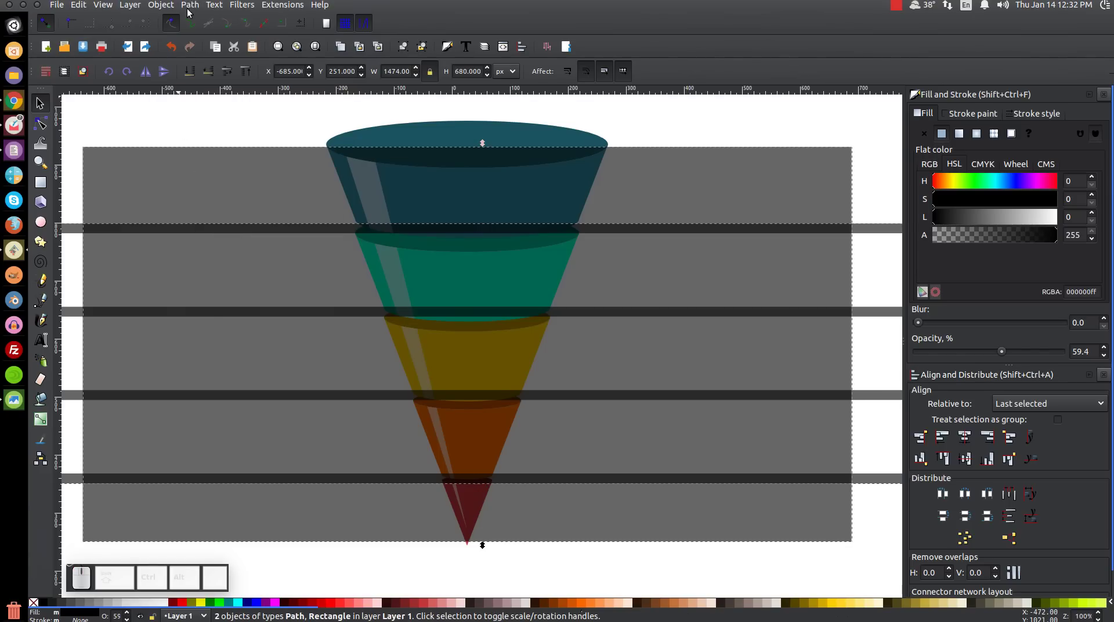
pyautogui.click(190, 7)
pyautogui.click(206, 85)
pyautogui.middleClick(276, 370)
pyautogui.scroll(3)
pyautogui.click(283, 346)
pyautogui.middleClick(282, 368)
pyautogui.scroll(3)
pyautogui.click(267, 356)
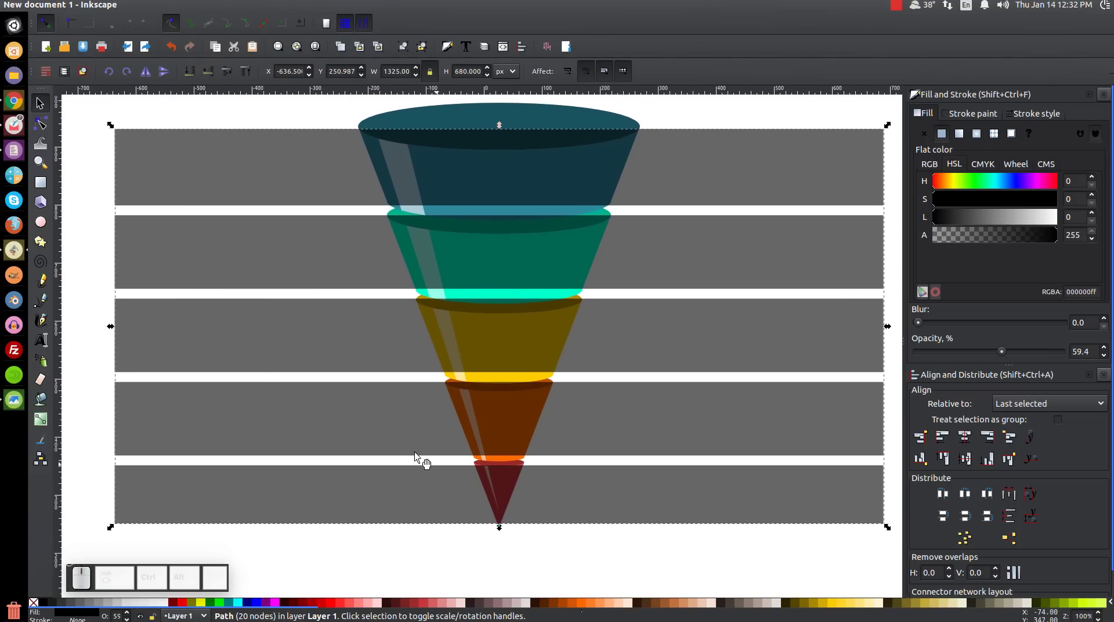
# Draw a slanted line along the funnel's left edge and convert its stroke to a filled path.
pyautogui.click(41, 305)
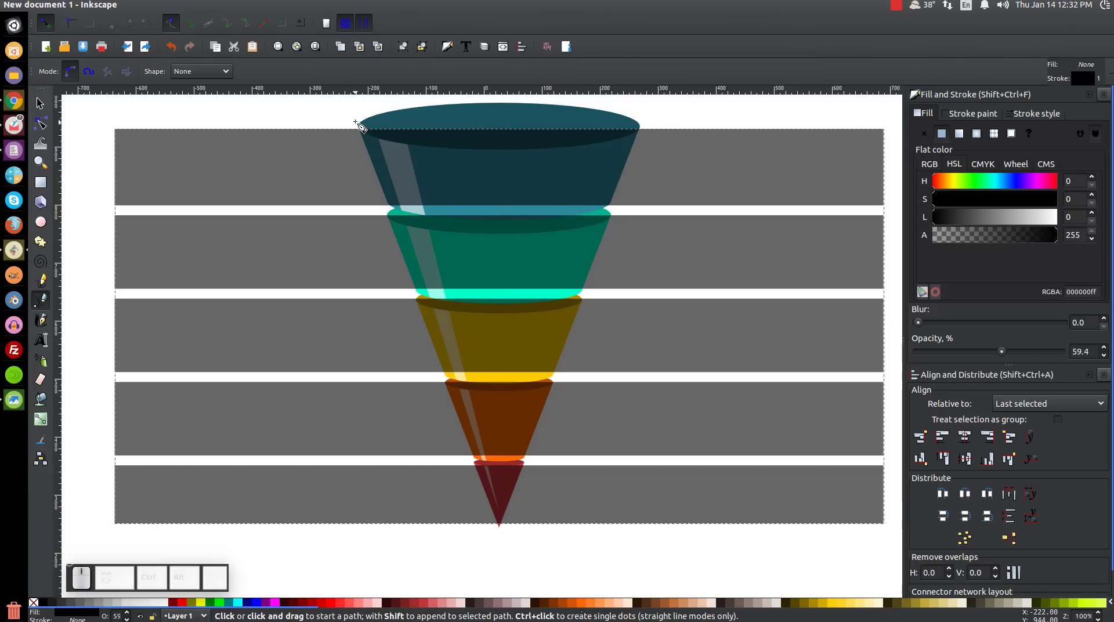
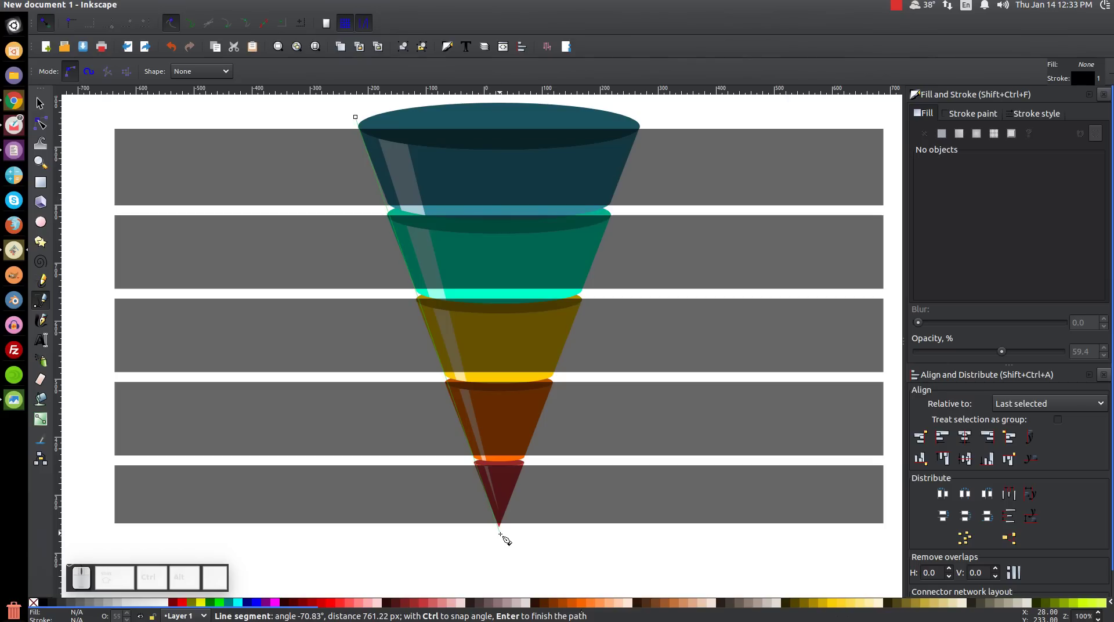
pyautogui.press('Return')
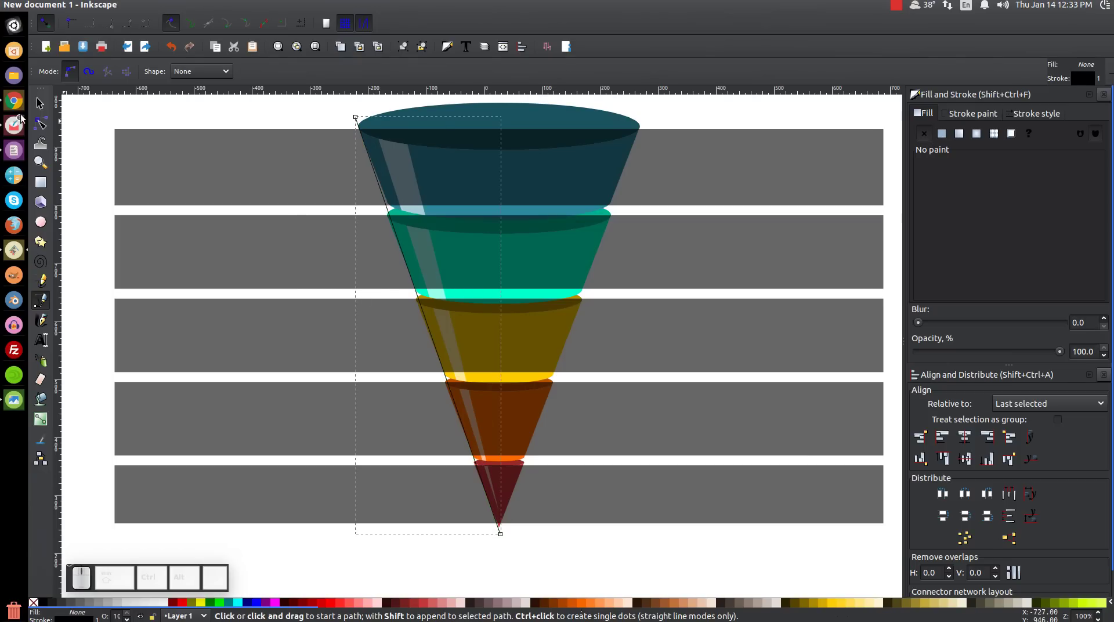
pyautogui.click(37, 101)
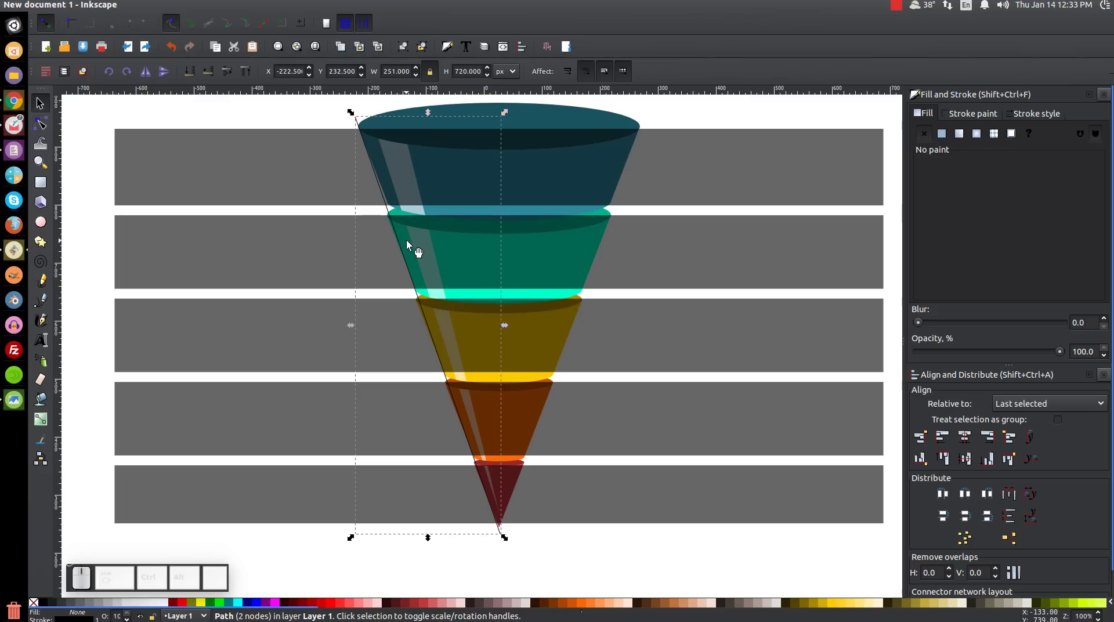
pyautogui.click(190, 8)
pyautogui.click(200, 35)
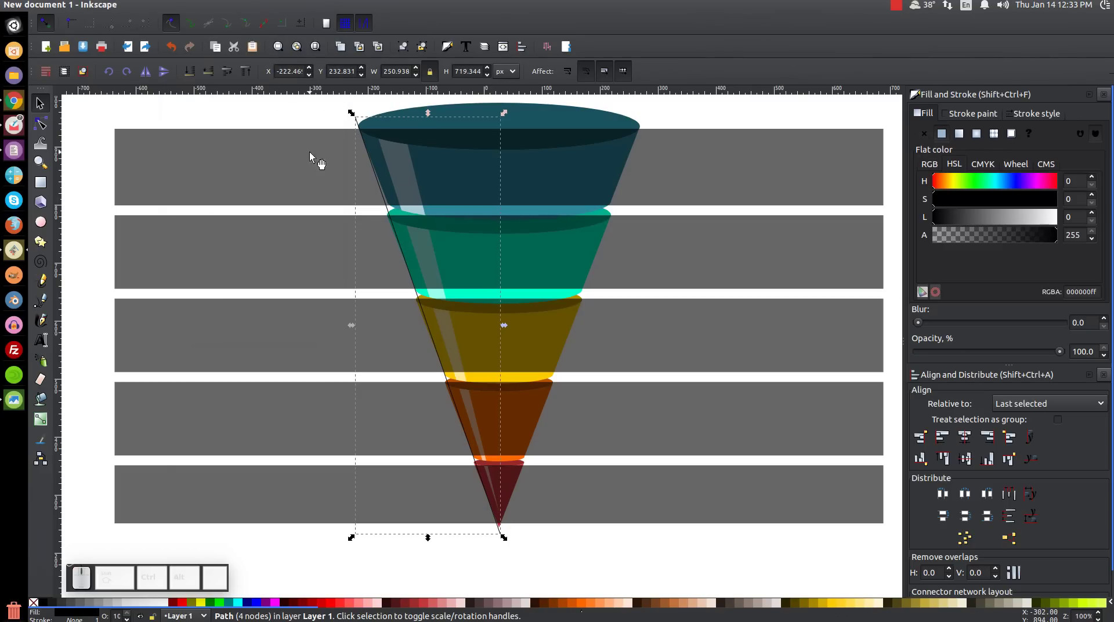
# Move the slanted line left so its top sits just outside the grey bars' edge, at 100% zoom.
pyautogui.moveTo(430, 308); pyautogui.dragTo(404, 360)
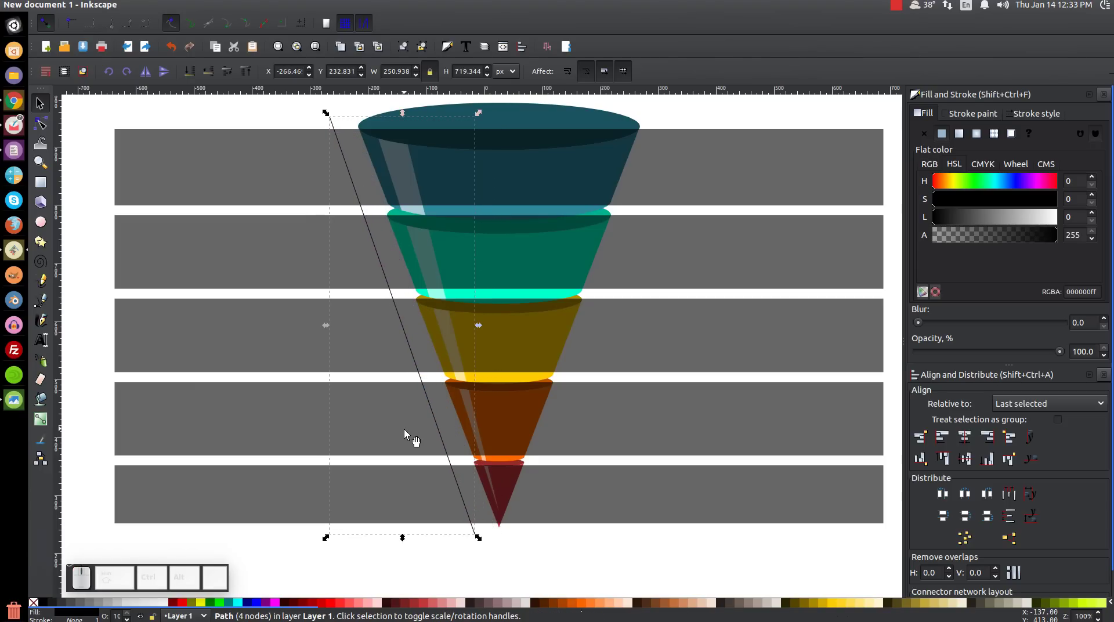
pyautogui.click(405, 337)
pyautogui.click(424, 428)
pyautogui.moveTo(439, 419); pyautogui.dragTo(130, 194)
pyautogui.click(124, 184)
pyautogui.scroll(3)
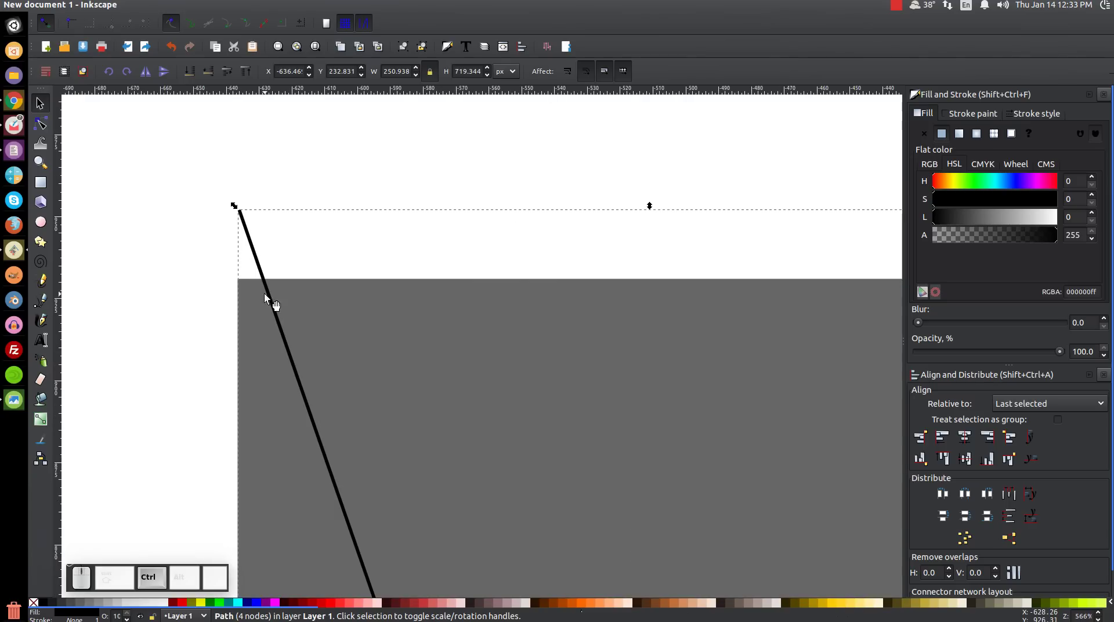
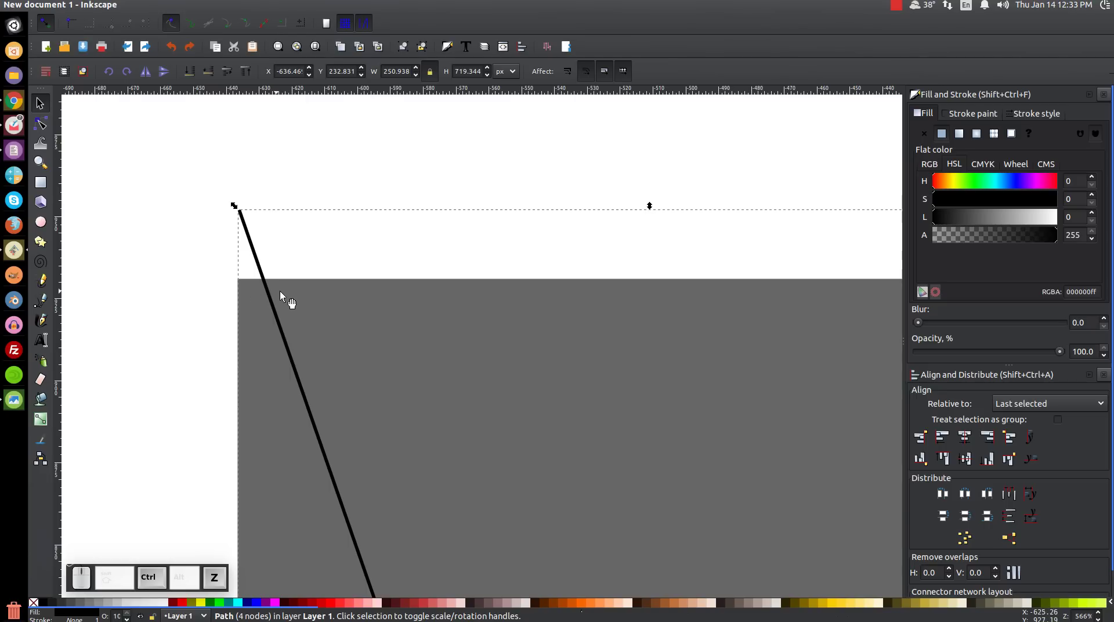
pyautogui.moveTo(280, 307); pyautogui.dragTo(407, 395)
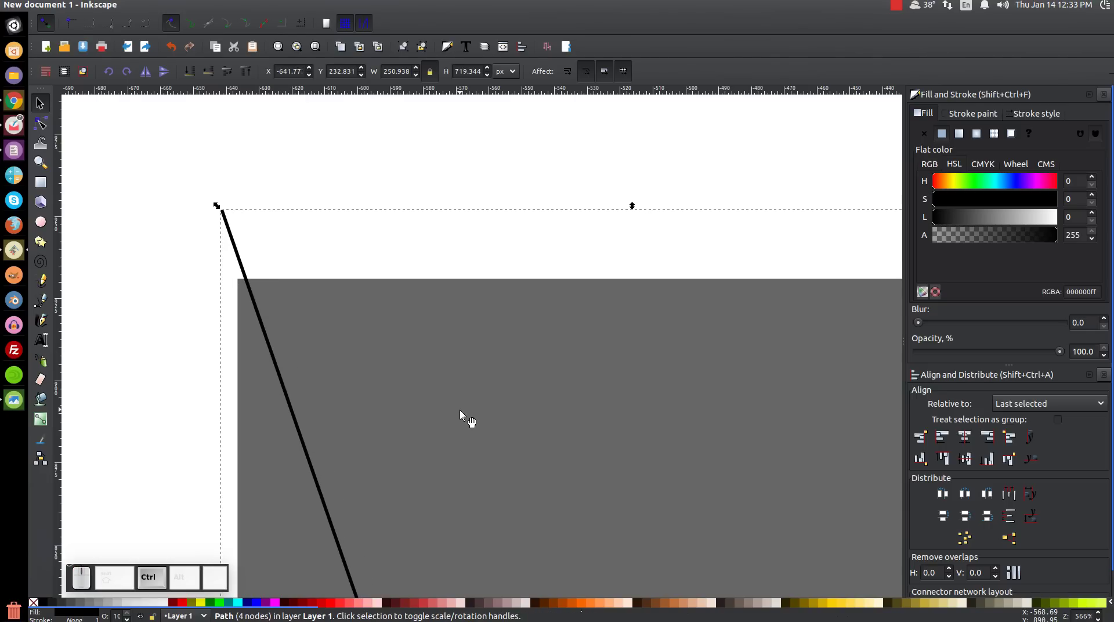
pyautogui.press('1')
pyautogui.moveTo(650, 491); pyautogui.dragTo(389, 347)
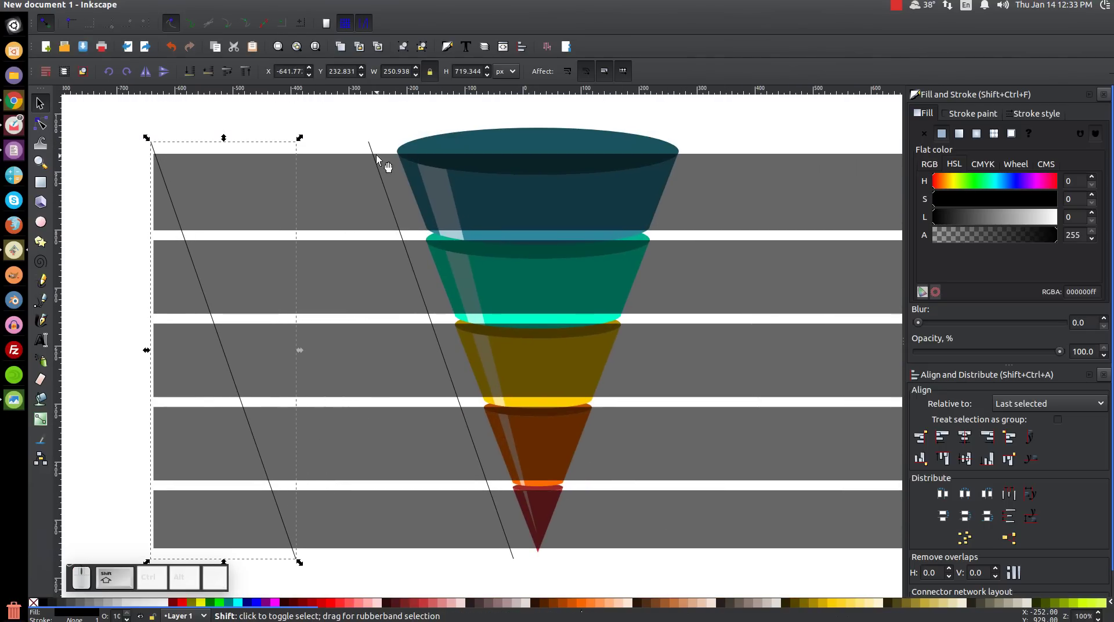
# Mirror the slanted lines to the right side and combine the inner pair into one path.
pyautogui.click(380, 152)
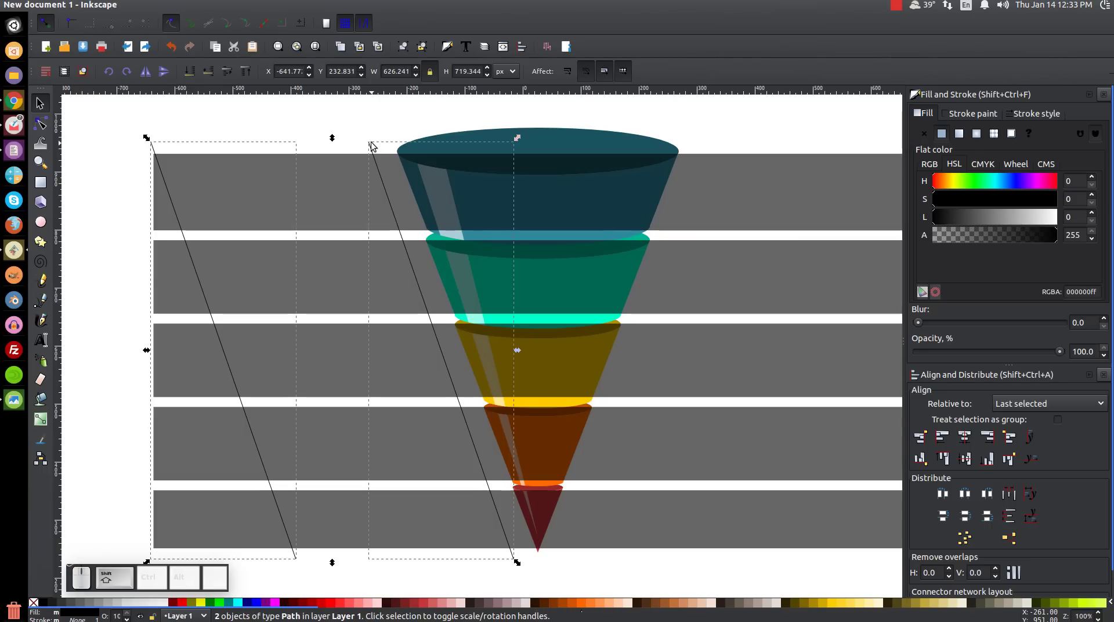
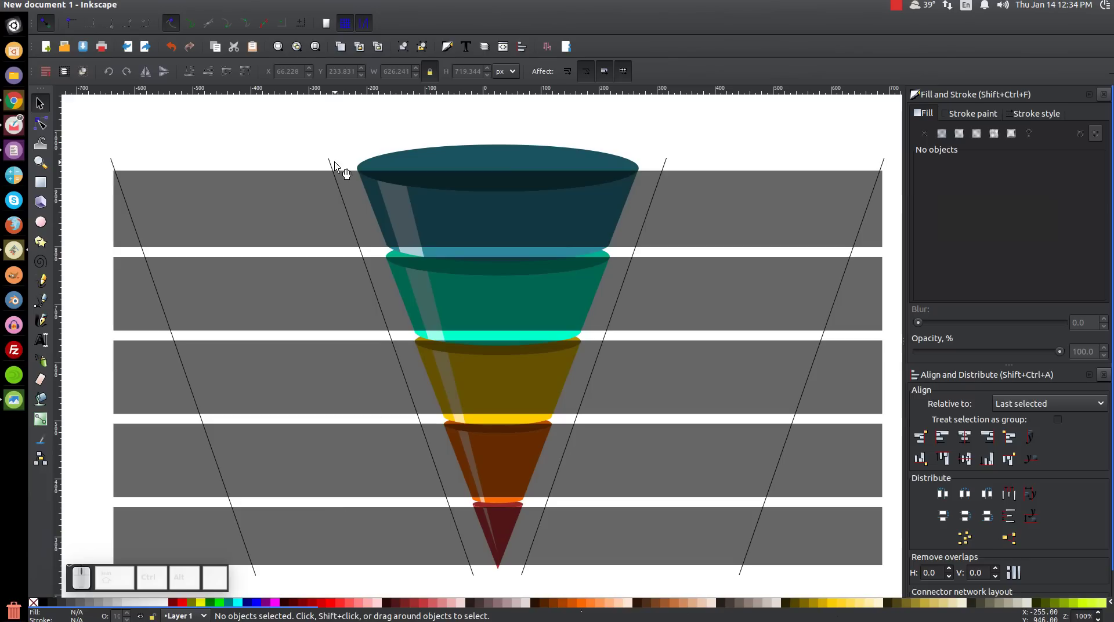
pyautogui.click(669, 162)
pyautogui.click(338, 170)
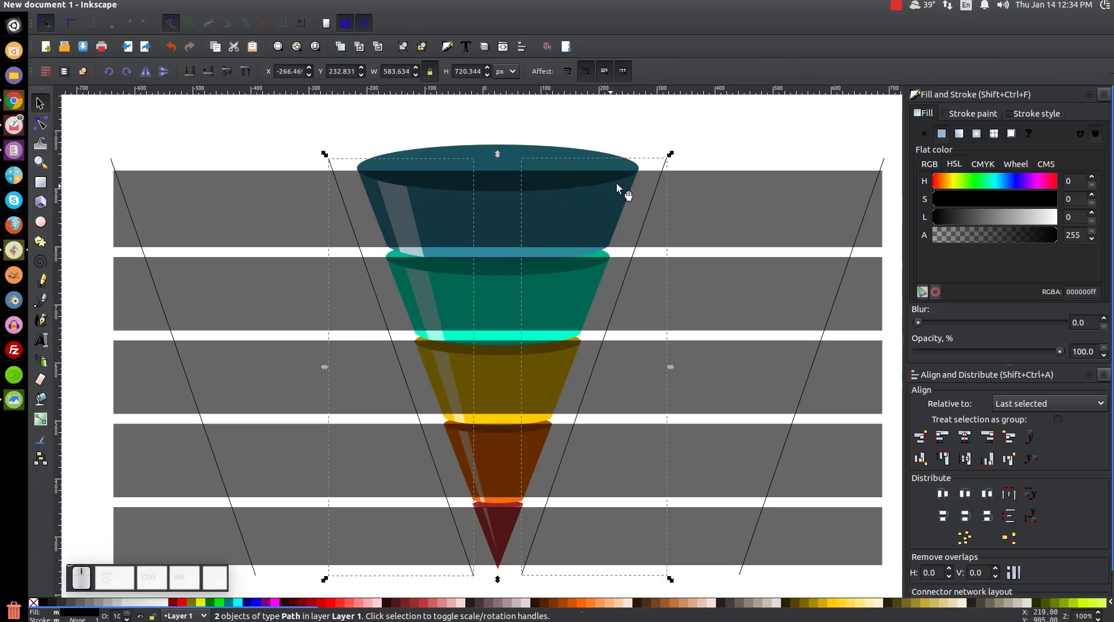
pyautogui.click(182, 10)
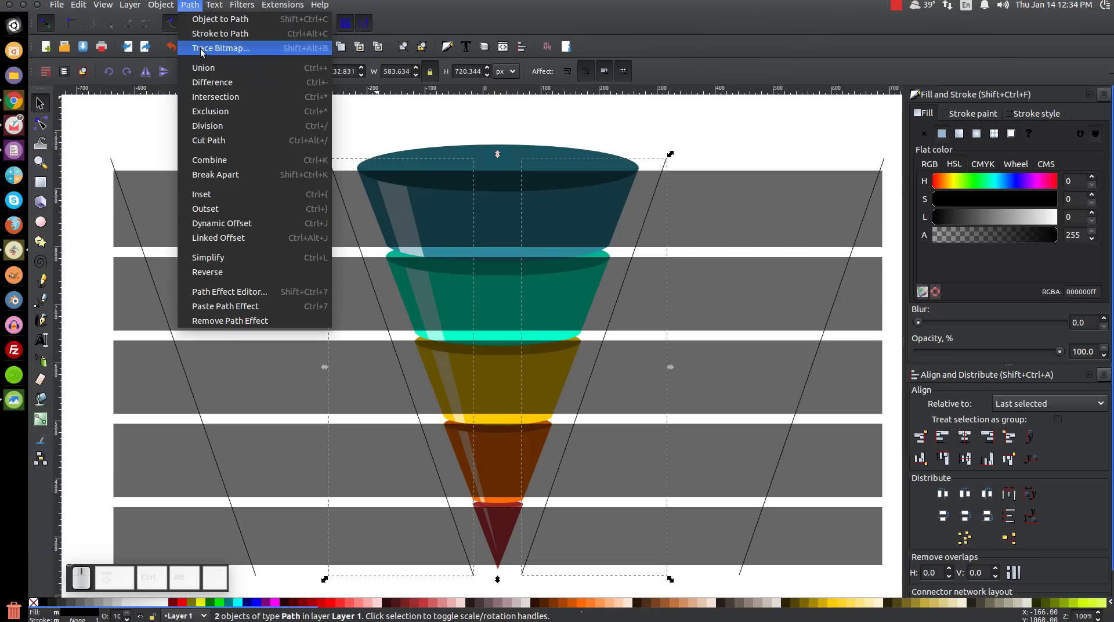
pyautogui.click(204, 66)
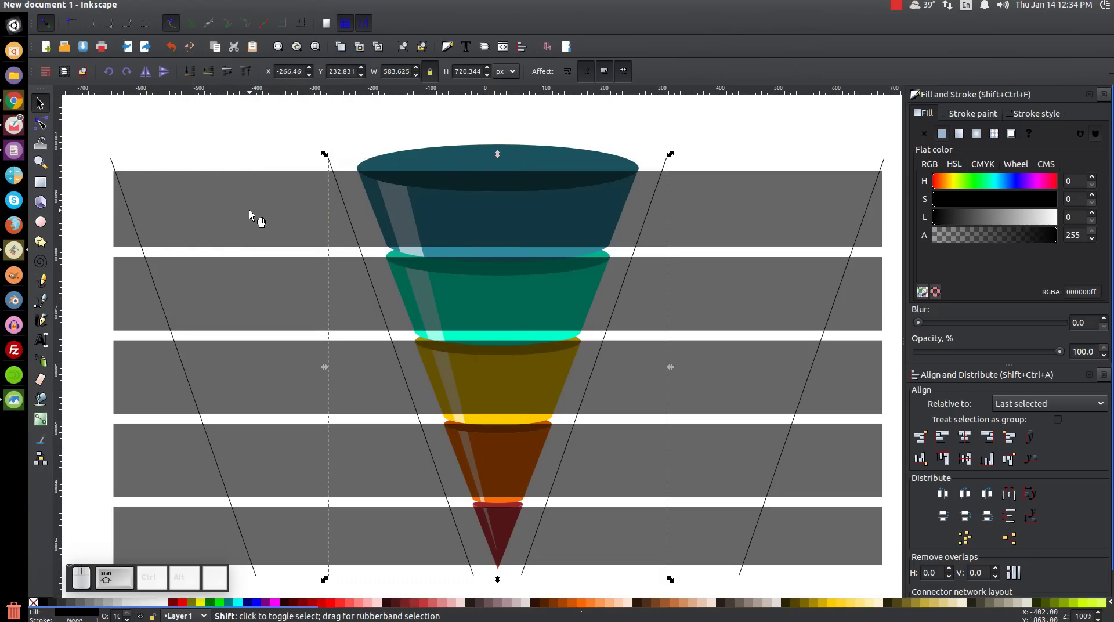
# Divide the grey bars along the combined inner lines flanking the funnel.
pyautogui.click(262, 209)
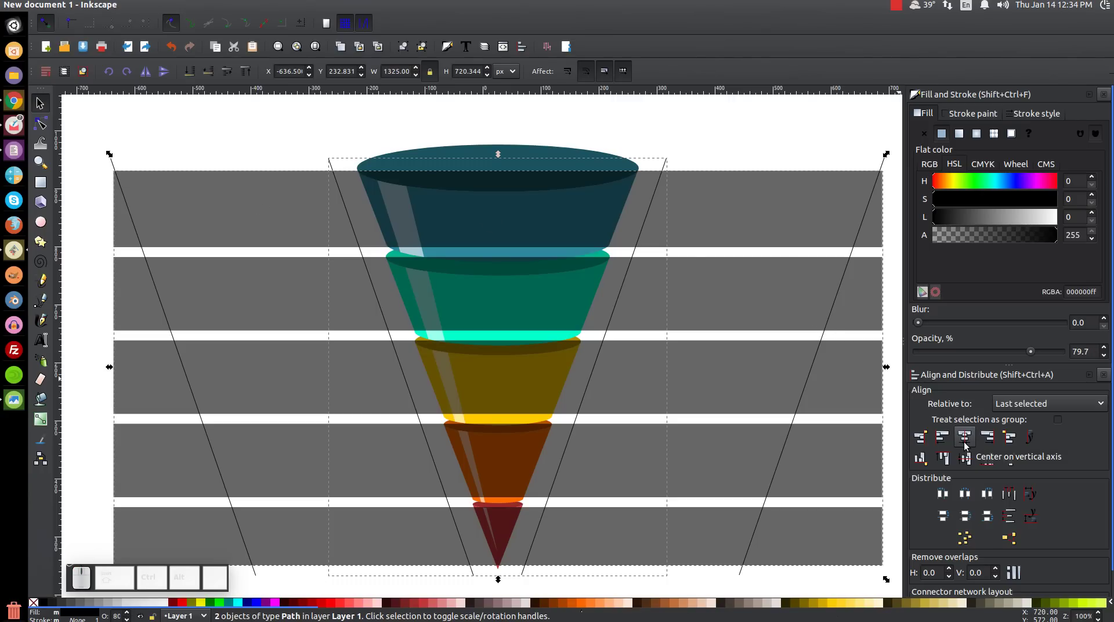
pyautogui.click(964, 445)
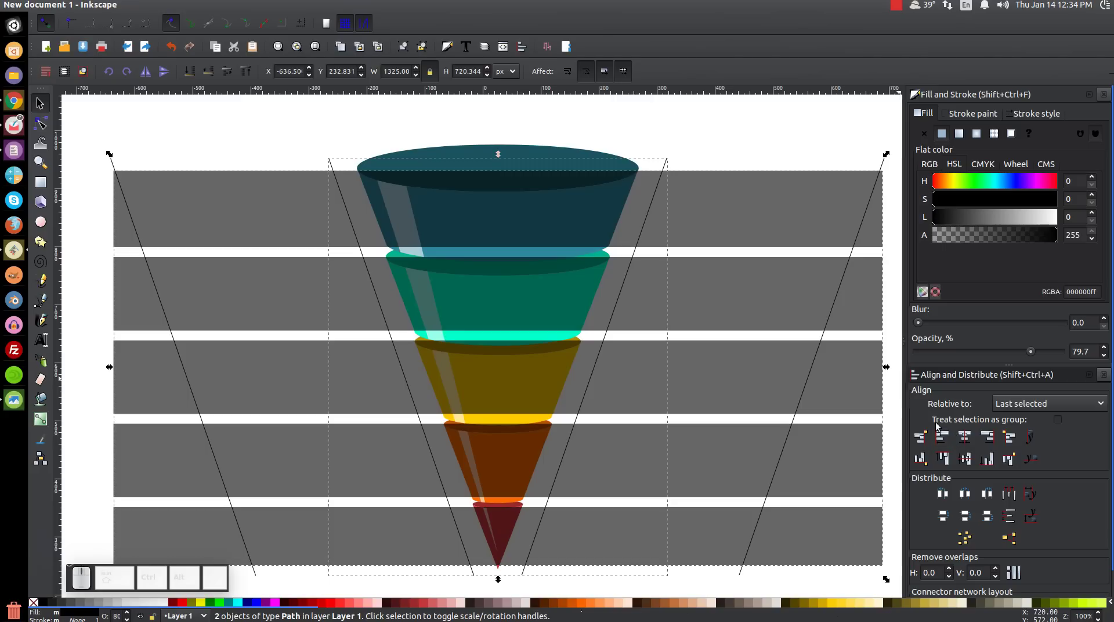
pyautogui.click(192, 9)
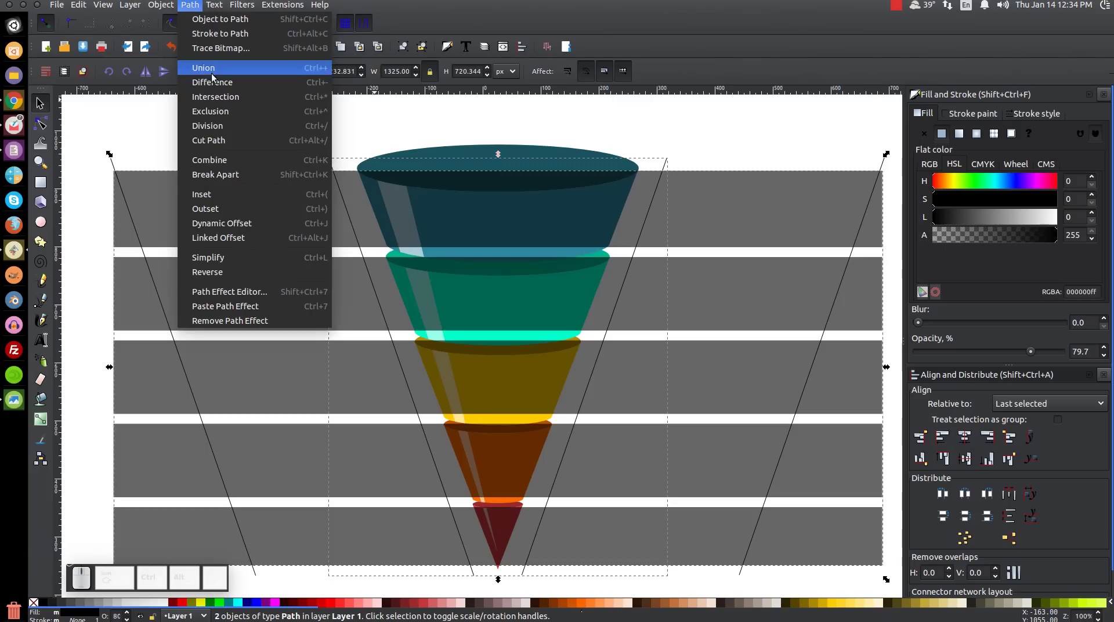
pyautogui.click(214, 89)
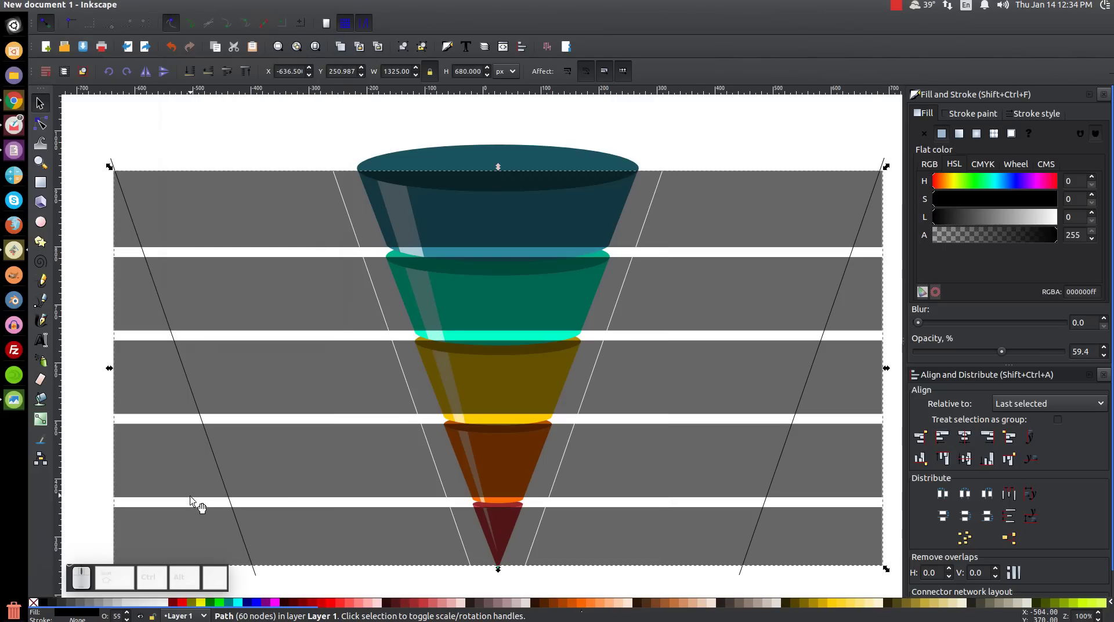
# Slice the grey bars along the two outer slanted lines and break the result apart.
pyautogui.click(125, 197)
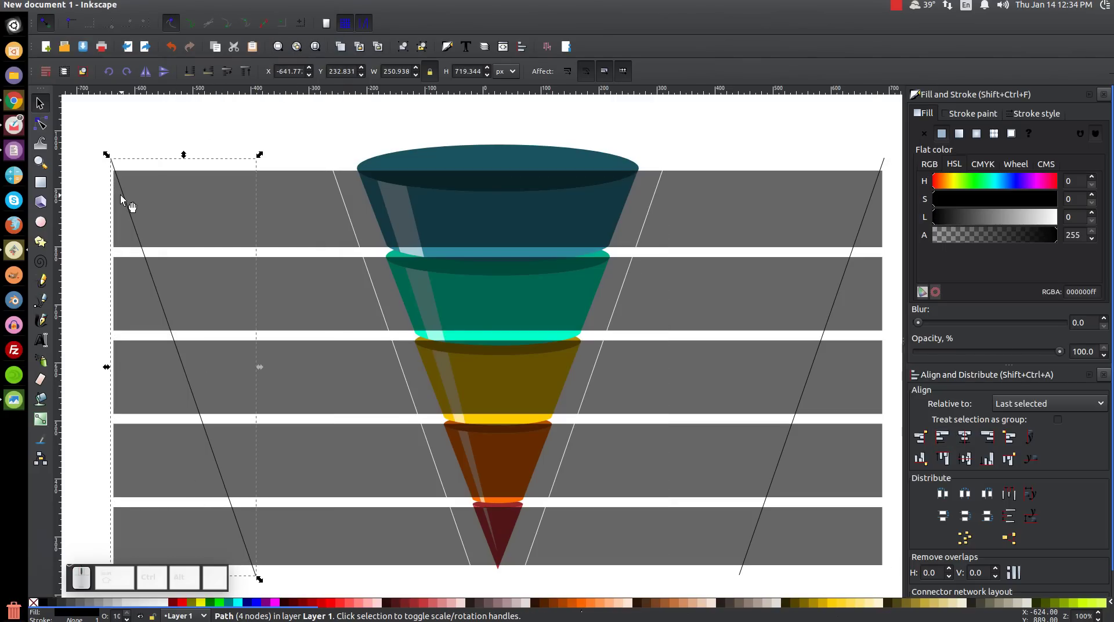
pyautogui.click(871, 223)
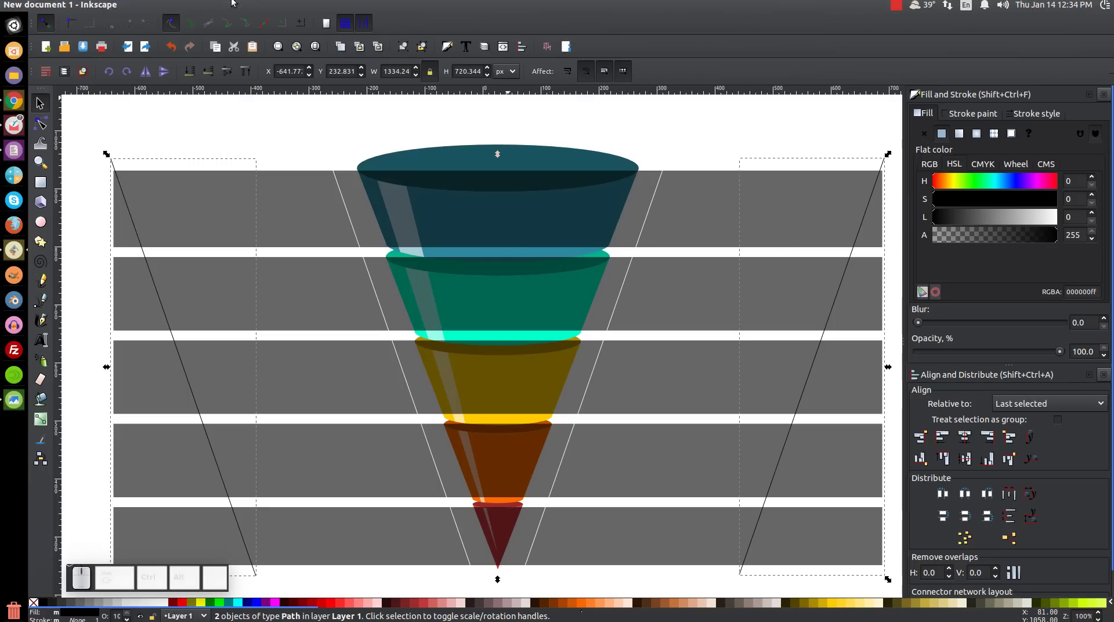
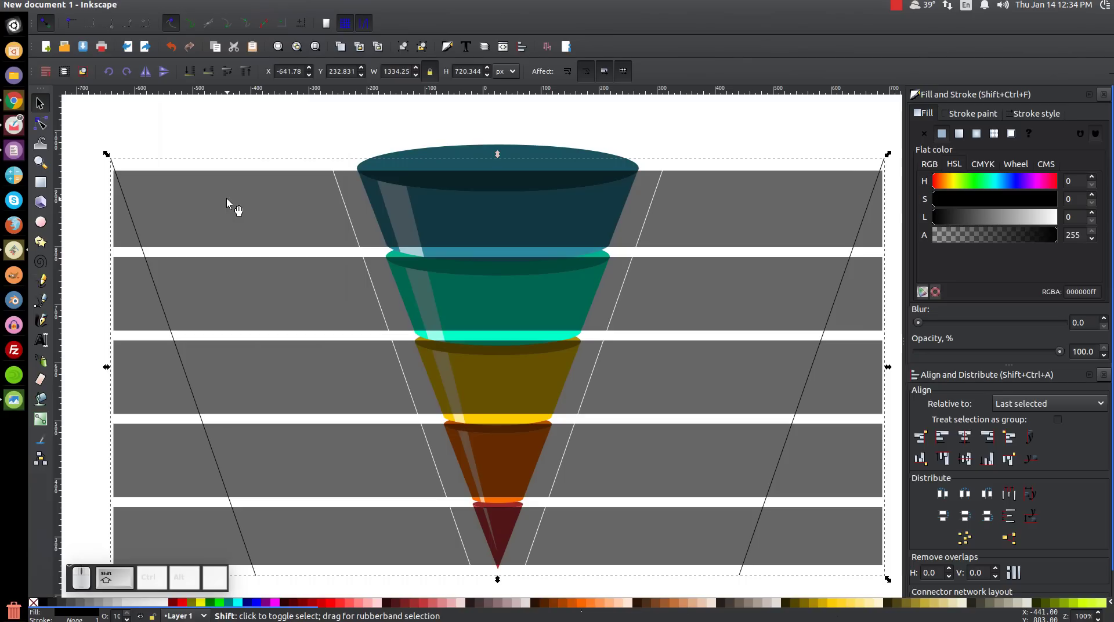
pyautogui.click(231, 203)
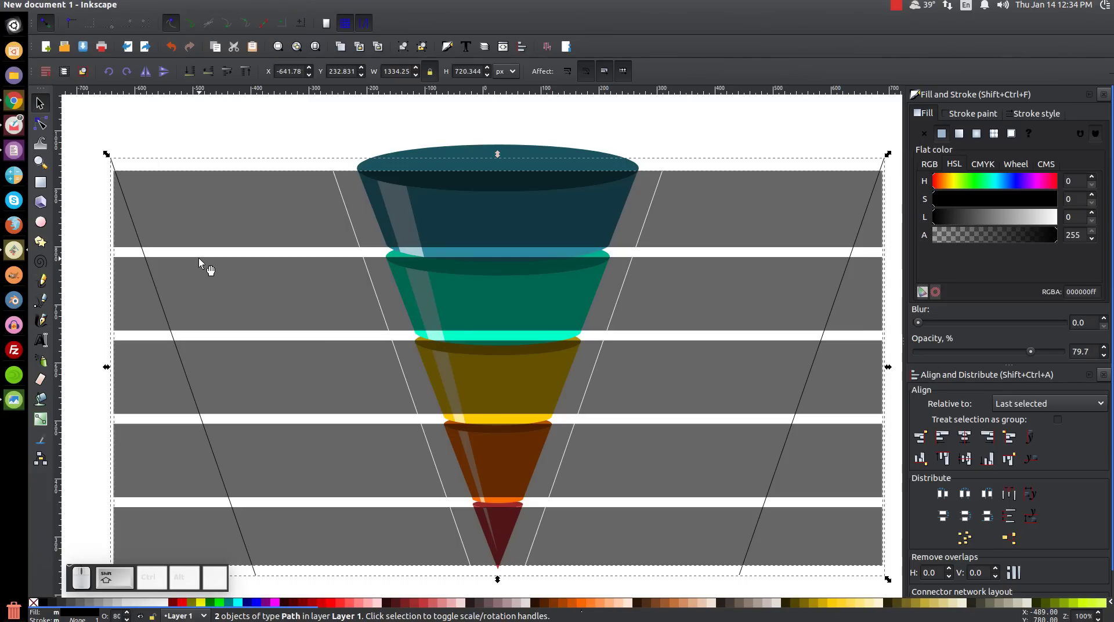
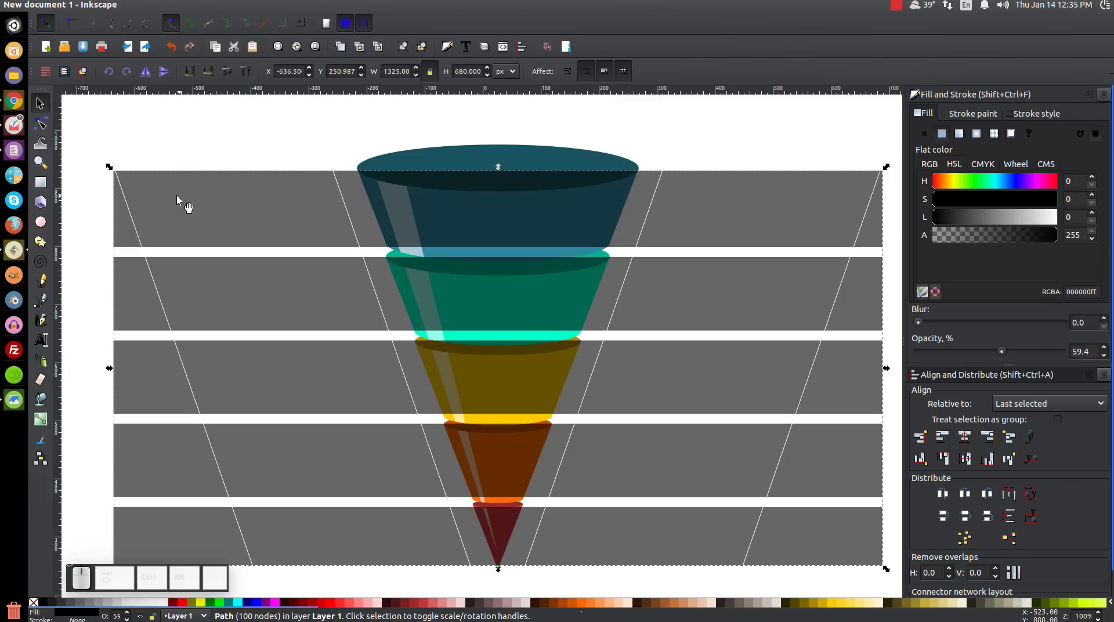
pyautogui.click(194, 7)
pyautogui.click(225, 178)
pyautogui.middleClick(286, 416)
pyautogui.middleClick(569, 423)
# Delete the grey bar pieces sitting behind the top three funnel tiers.
pyautogui.click(510, 427)
pyautogui.click(188, 133)
pyautogui.click(352, 177)
pyautogui.click(373, 212)
pyautogui.press('Delete')
pyautogui.click(395, 296)
pyautogui.press('Delete')
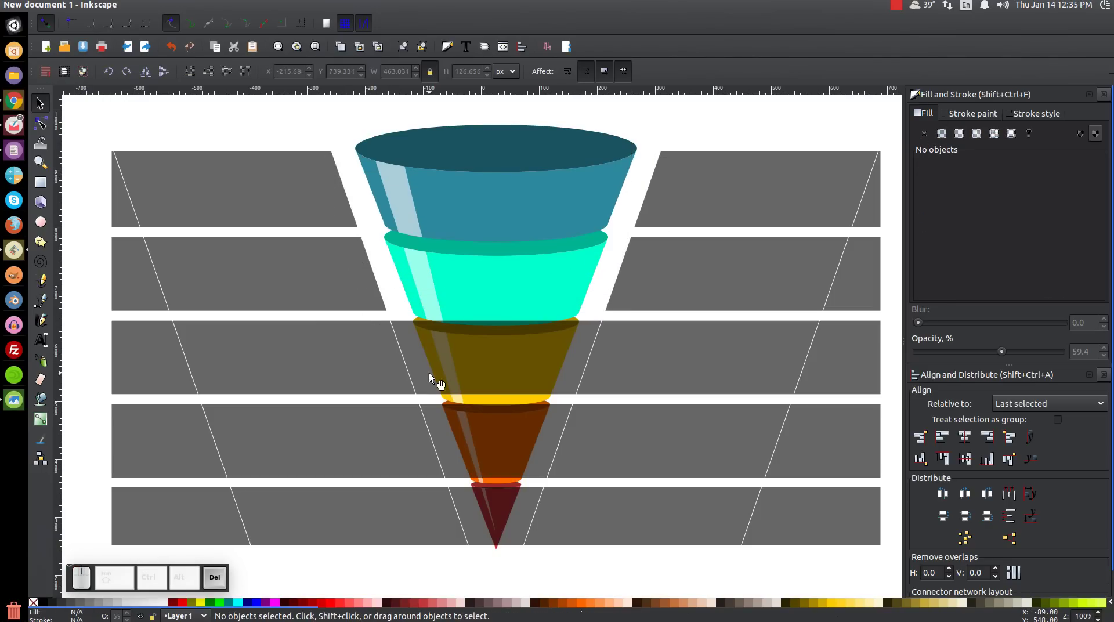
pyautogui.click(429, 355)
pyautogui.press('Delete')
pyautogui.click(471, 432)
# Select the leftover grey piece behind the orange funnel tier.
pyautogui.click(512, 436)
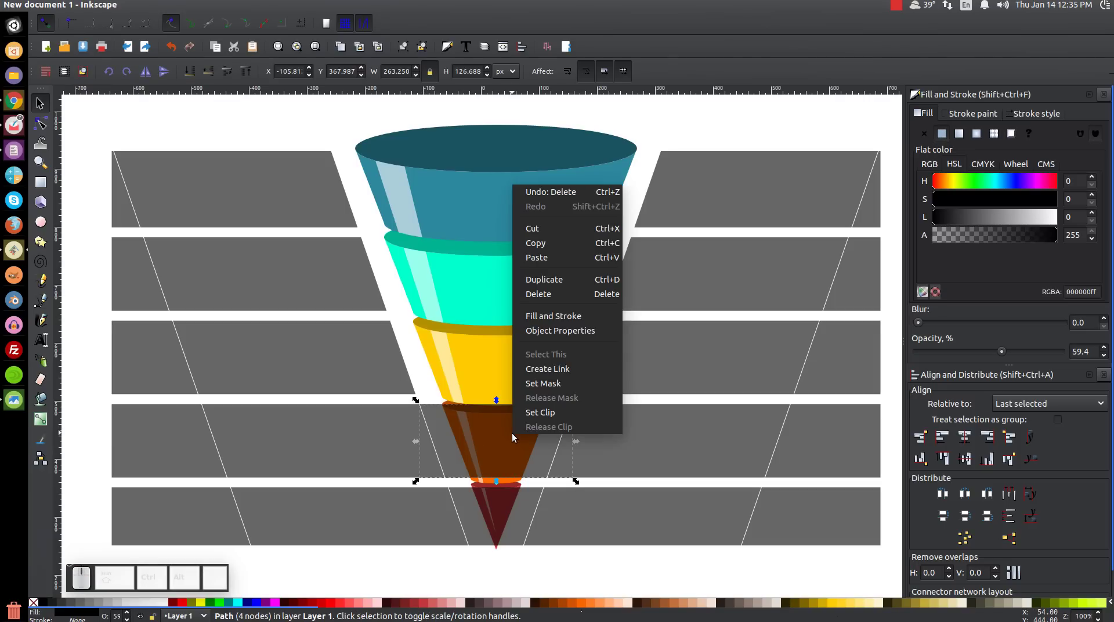
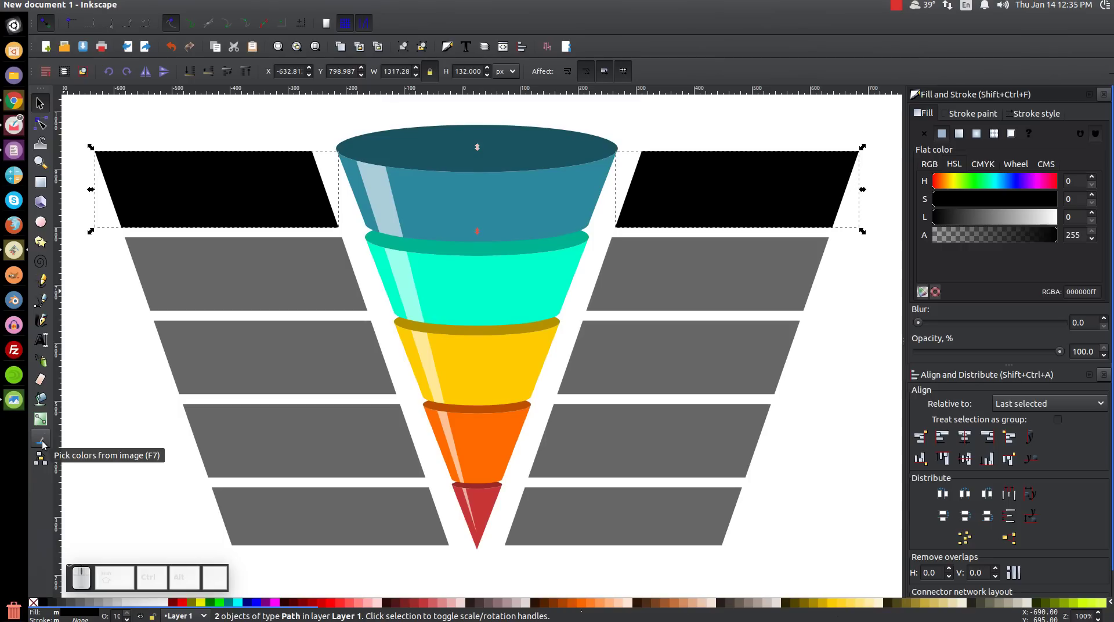
# With the Dropper, give the lower bar pairs their tiers' orange and red fills, then recentre the view.
pyautogui.click(42, 444)
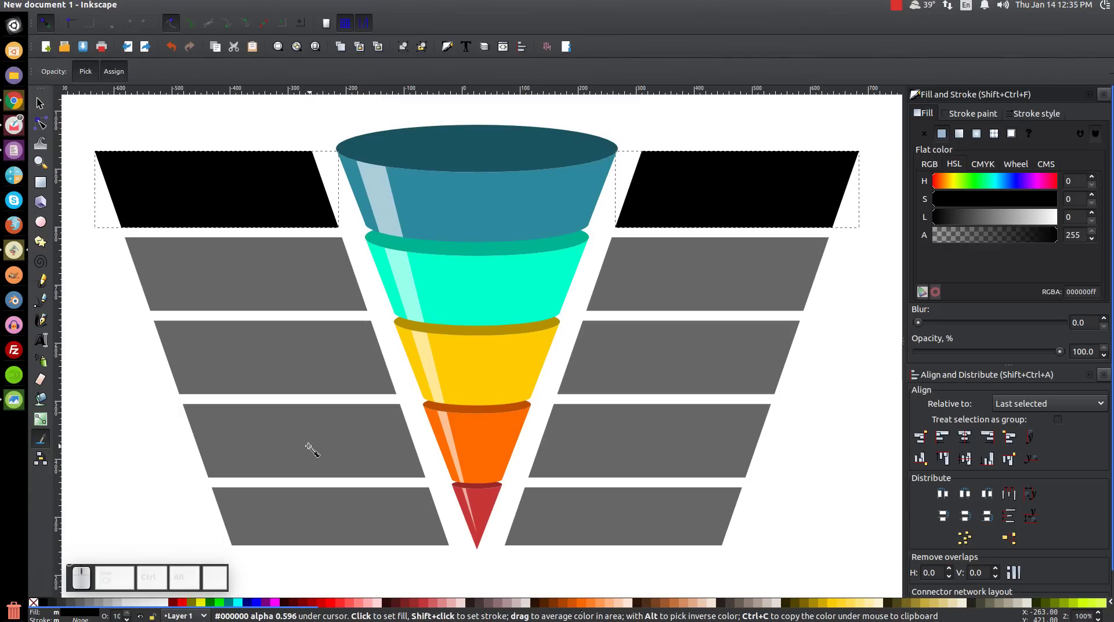
pyautogui.press('F1')
pyautogui.press('F7')
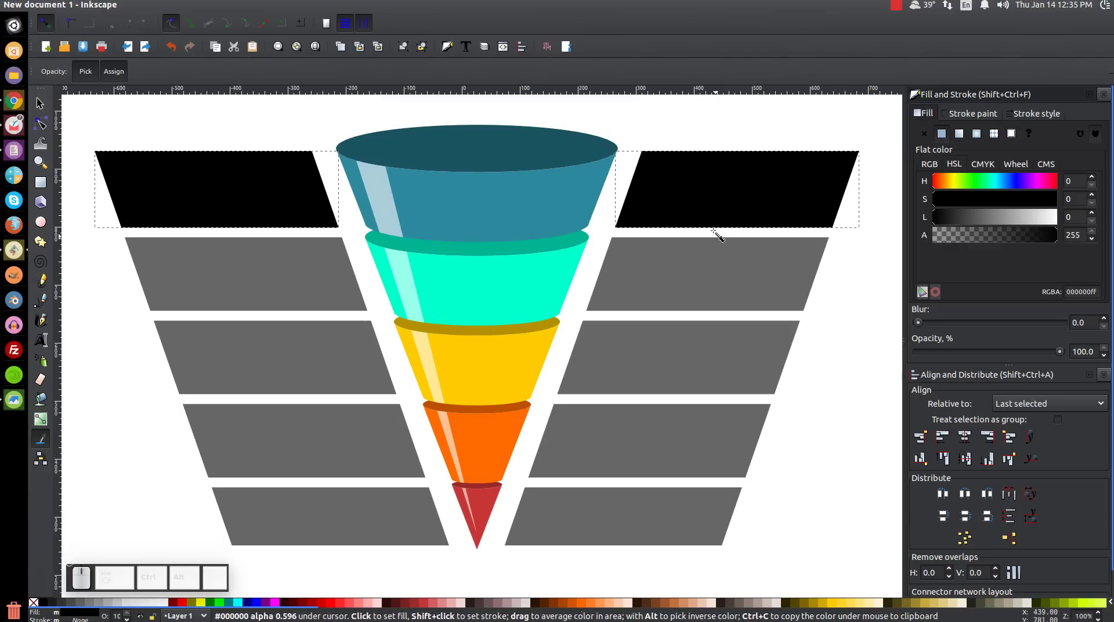
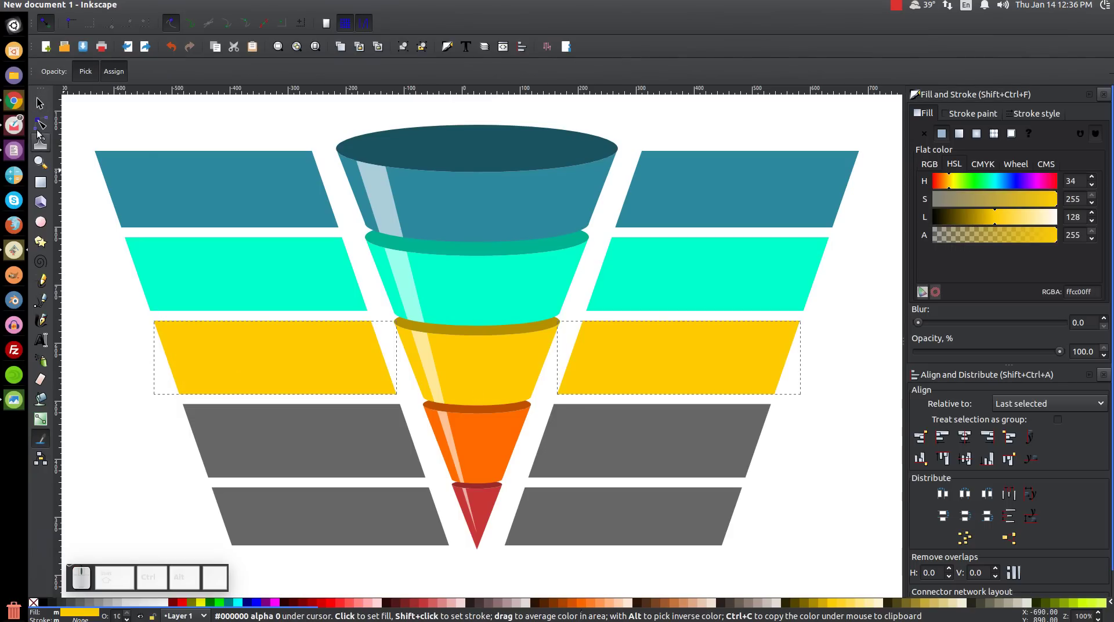
pyautogui.click(38, 108)
pyautogui.click(321, 443)
pyautogui.click(669, 443)
pyautogui.click(1001, 354)
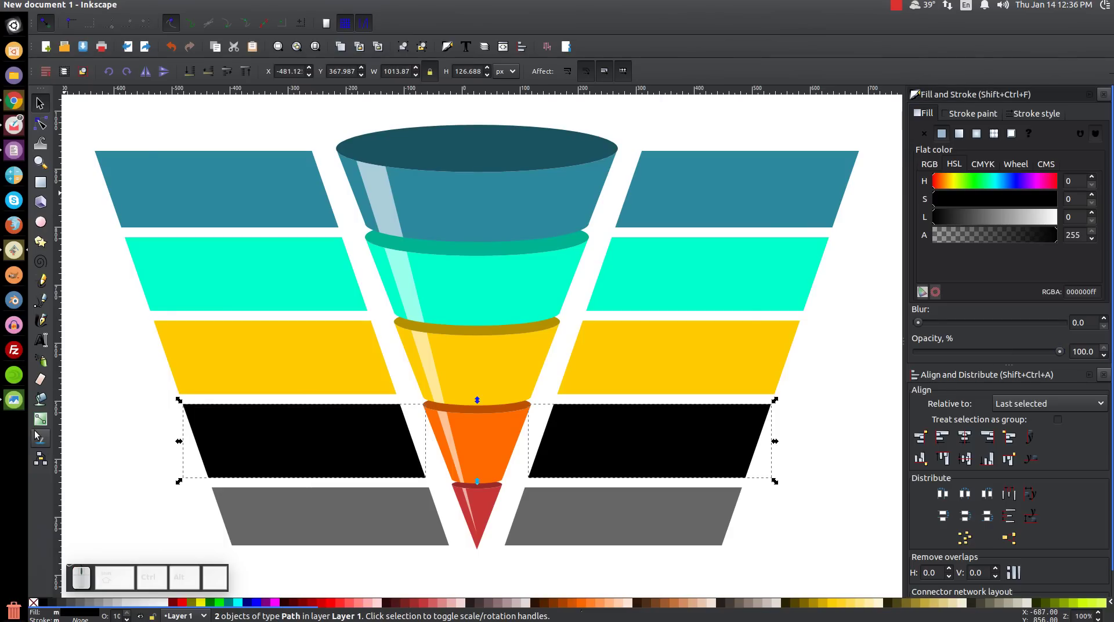
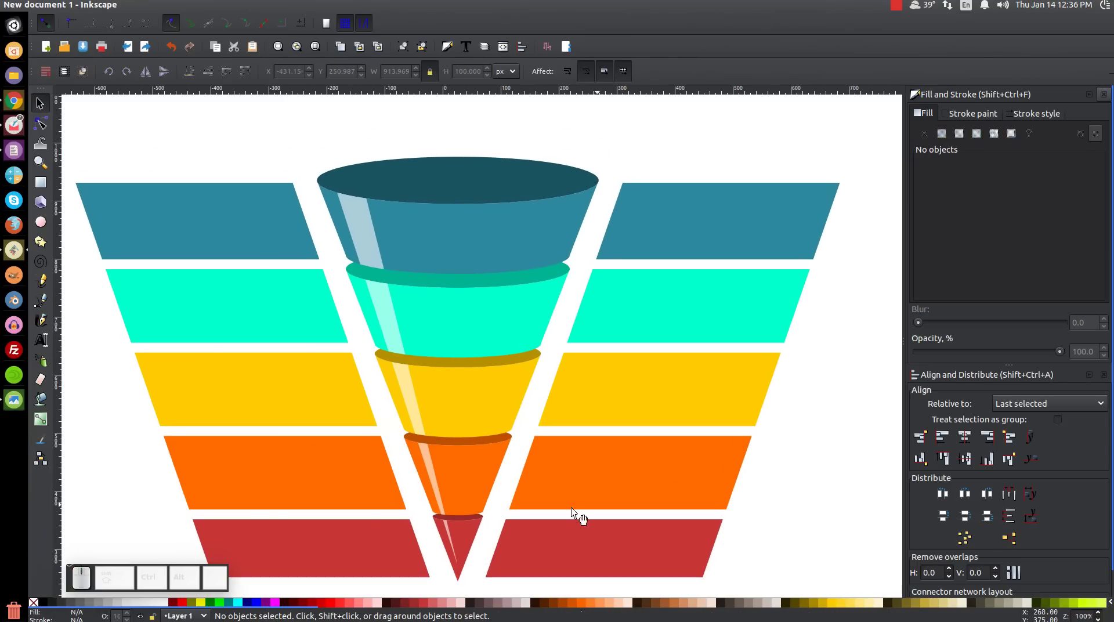
pyautogui.moveTo(441, 278); pyautogui.dragTo(474, 245)
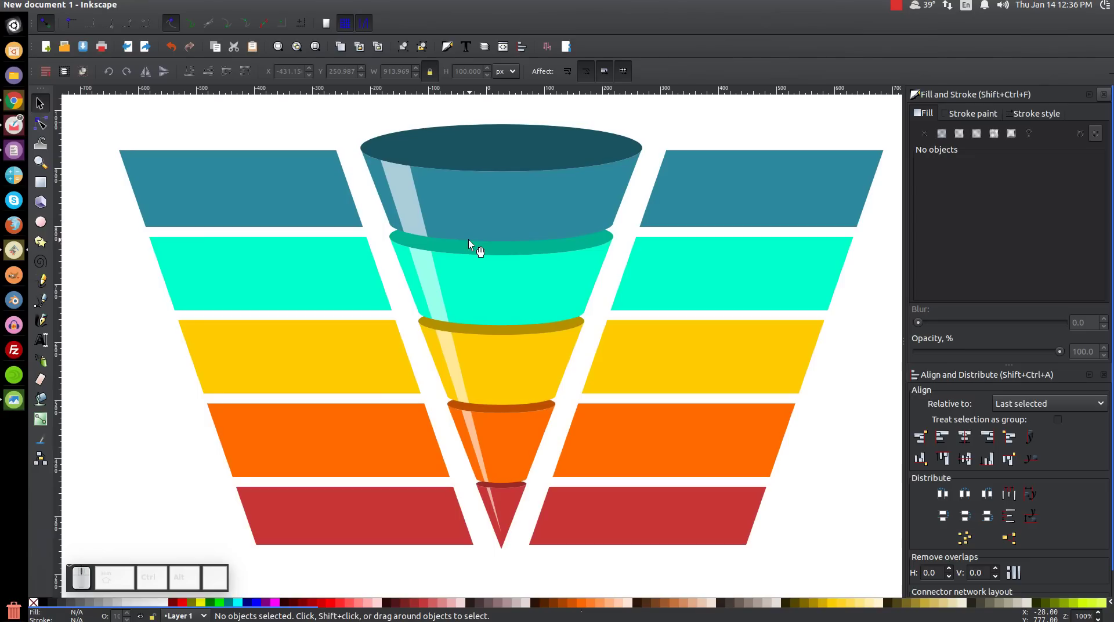